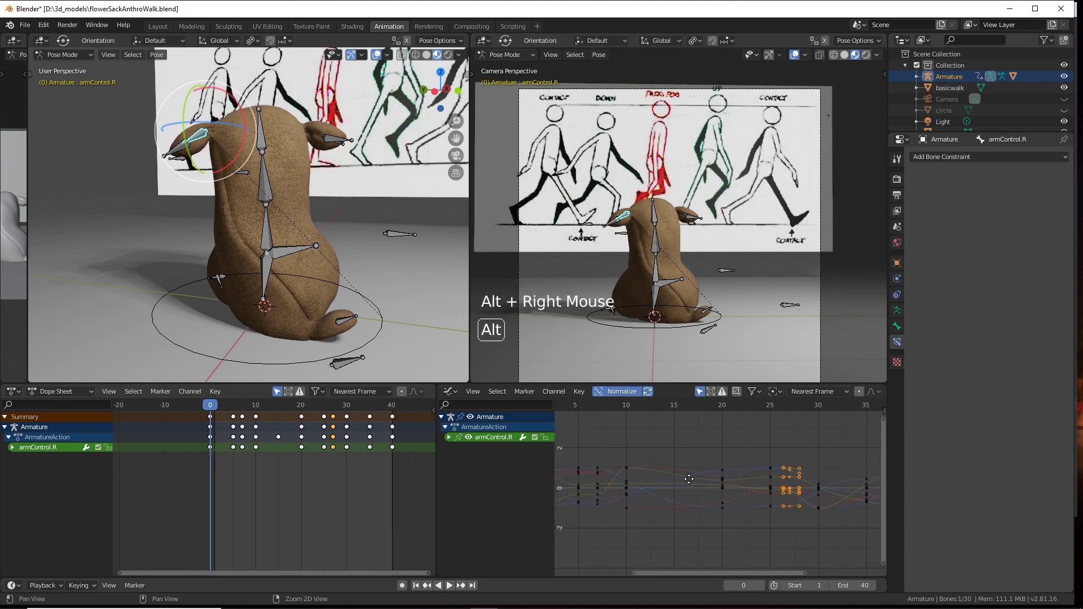
Normalize the Graph Editor curves and frame armControl.R's keys in view.
right_click(692, 471)
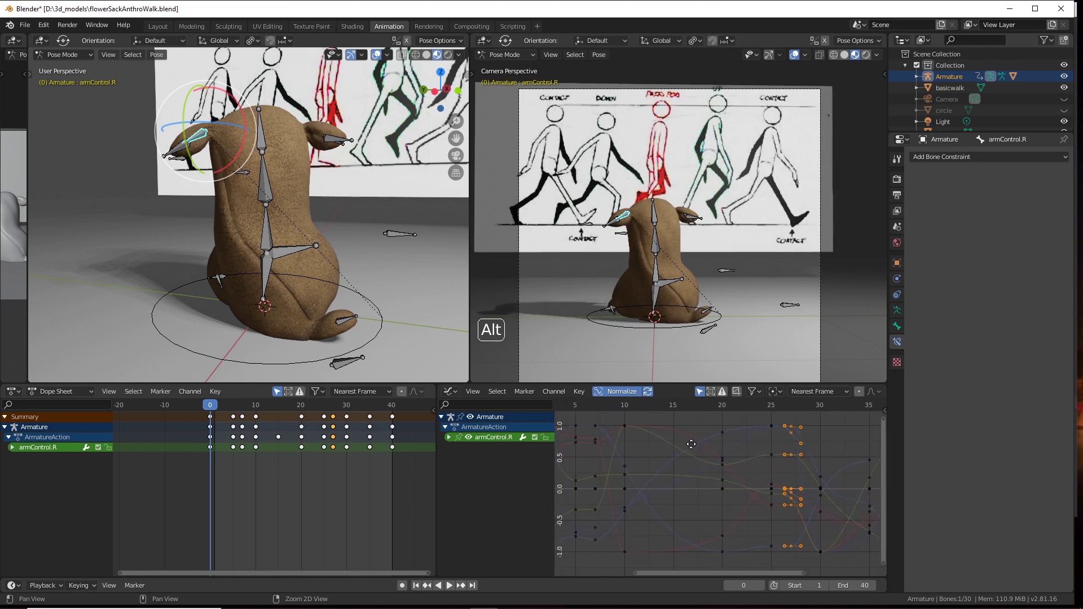
middle_click(772, 472)
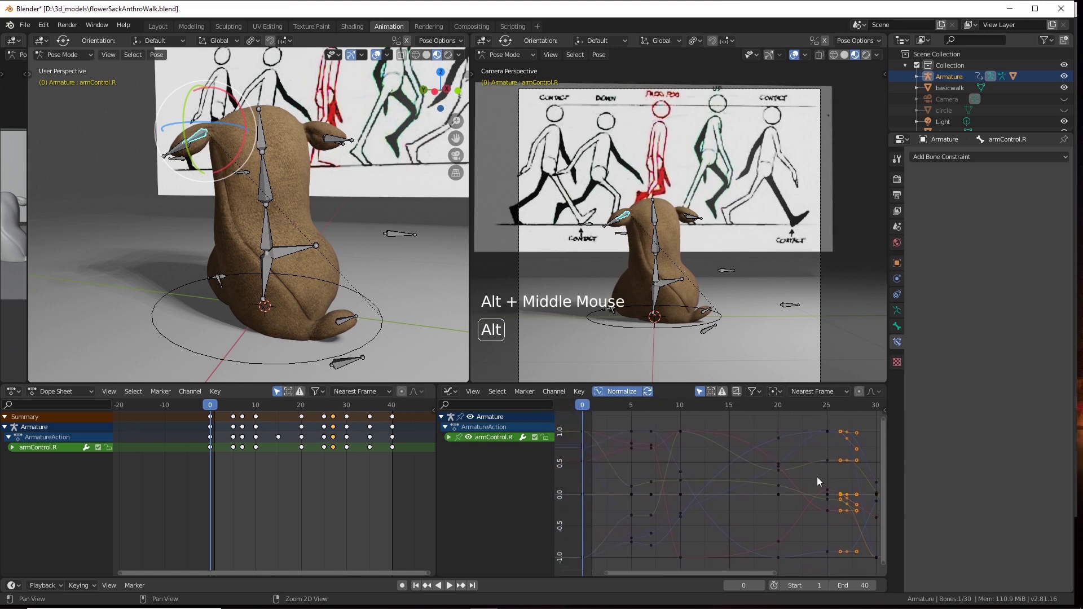
scroll(up, 3)
scroll(down, 3)
right_click(720, 479)
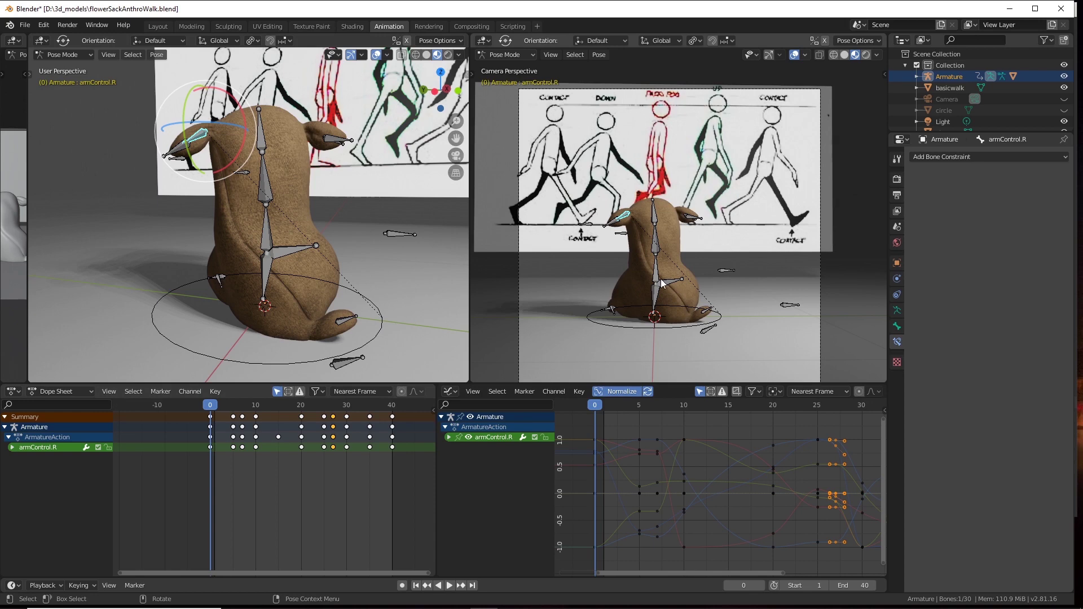
Leave camera view for a free perspective and expand armControl.R into its individual channels.
click(721, 309)
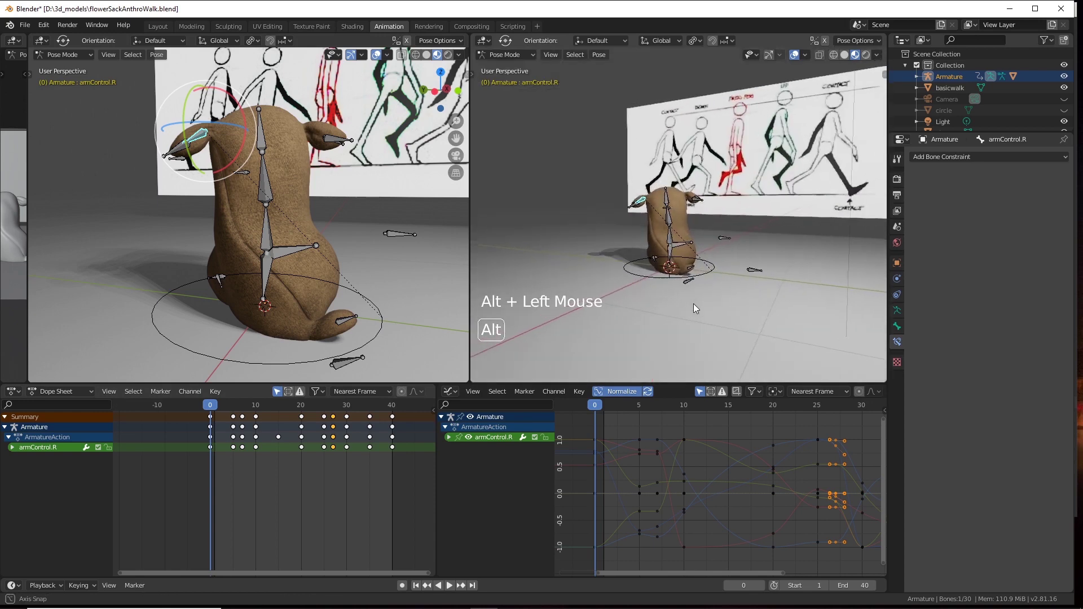
middle_click(697, 319)
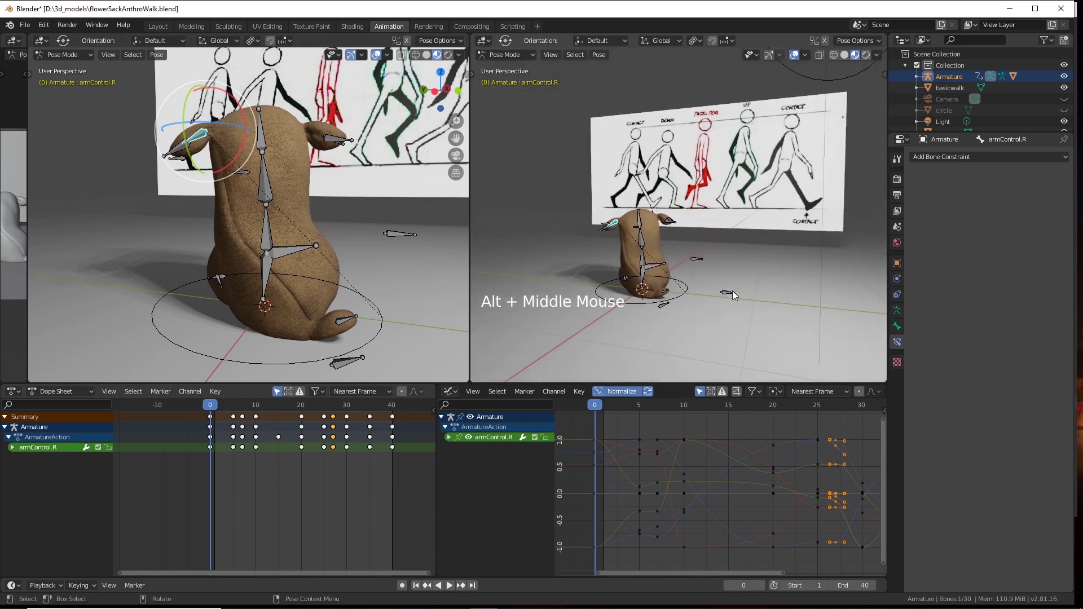
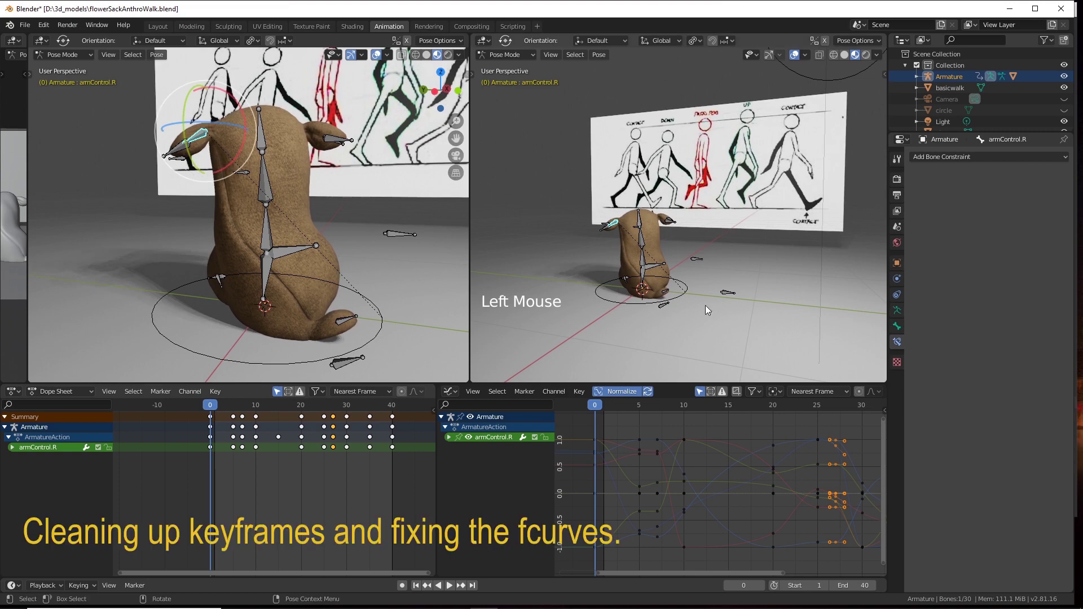
click(682, 313)
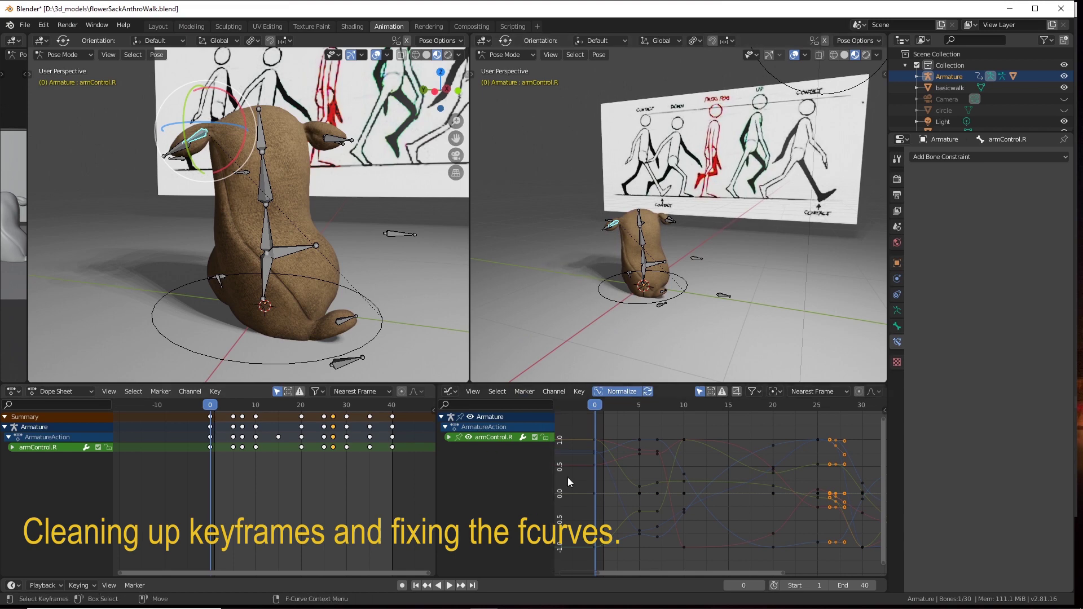
click(453, 446)
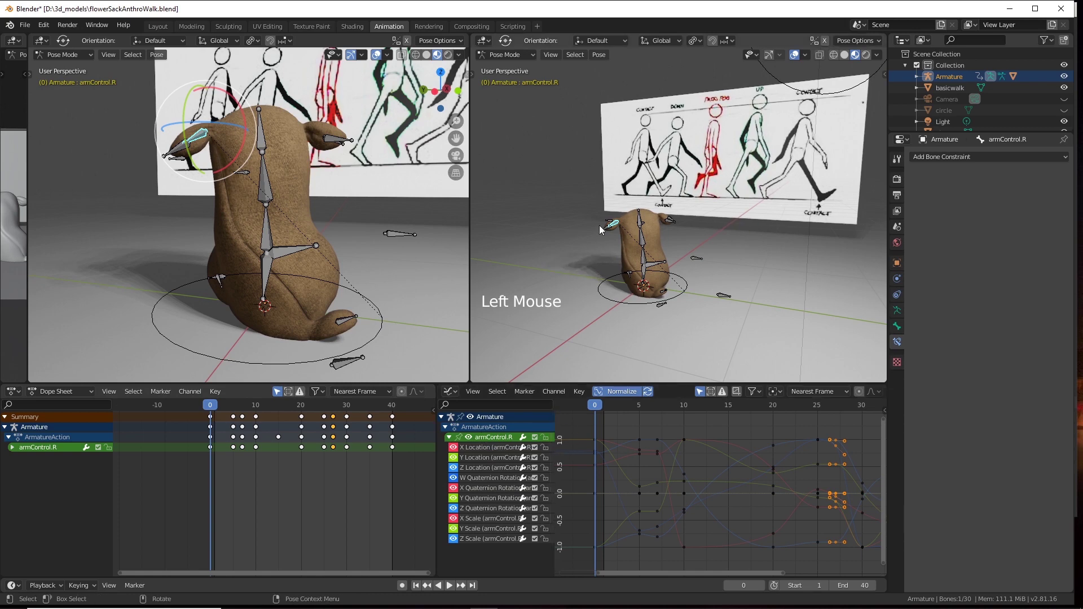
Select all bones, then narrow the selection to the Root bone in the viewport.
click(569, 185)
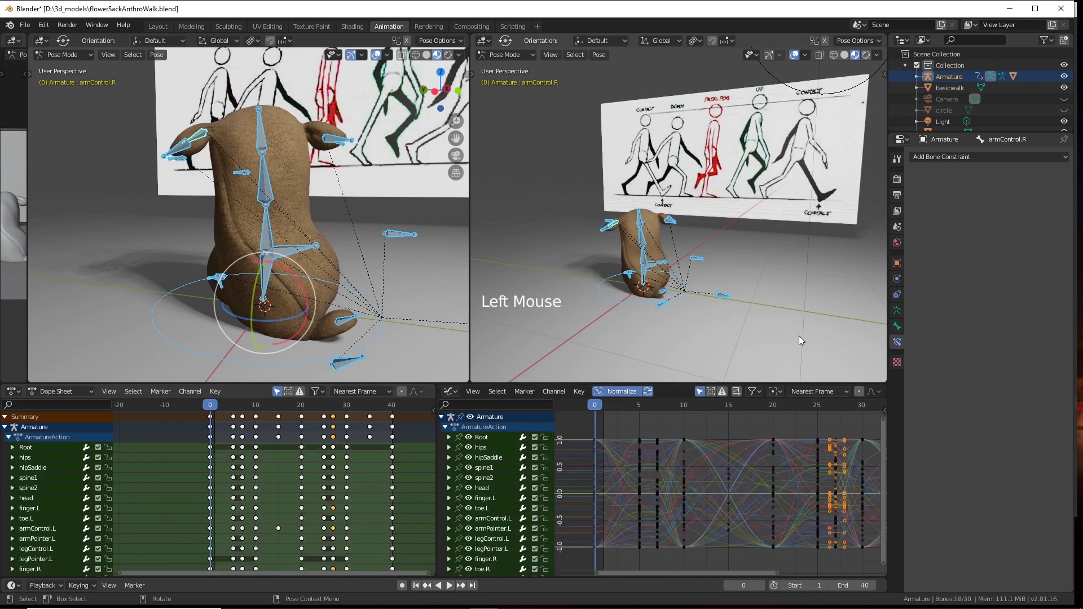
scroll(down, 3)
click(452, 457)
click(595, 283)
scroll(up, 3)
middle_click(624, 264)
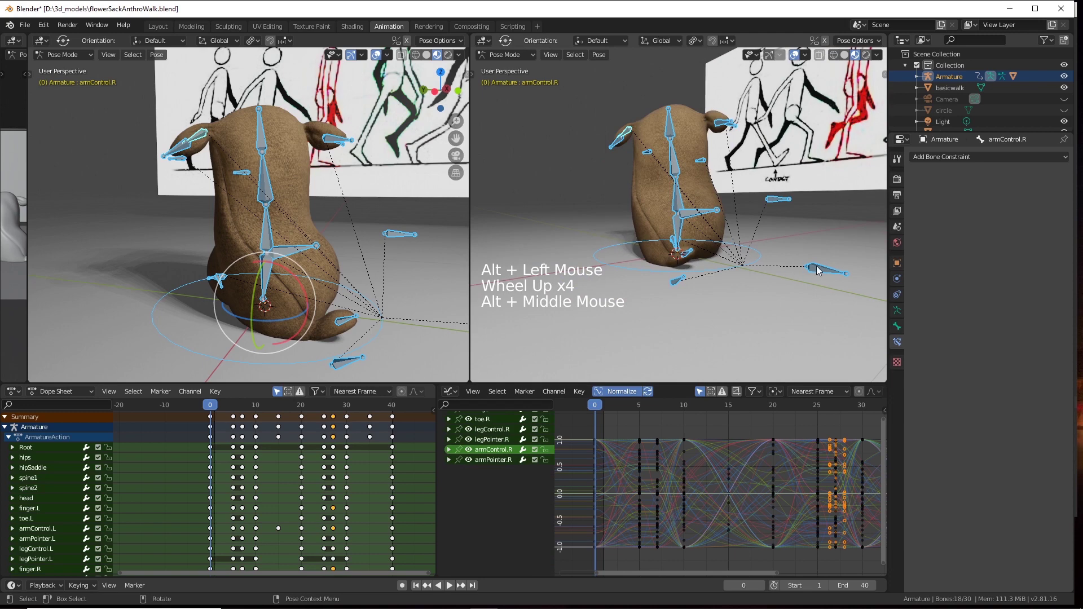
click(824, 274)
click(653, 273)
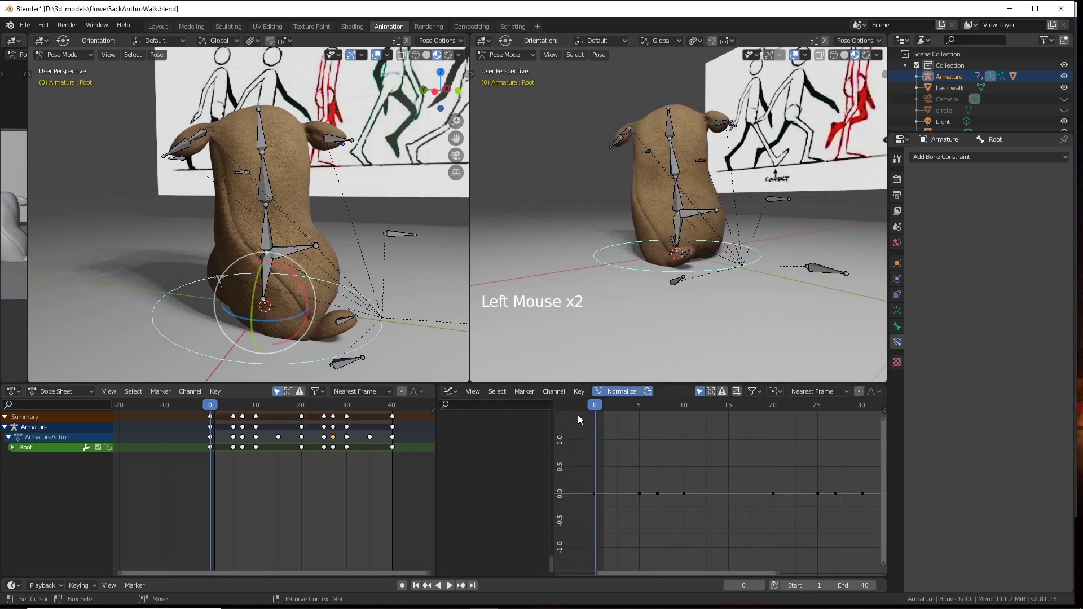
Expand the Root bone's channels in the Dope Sheet and select all of them for removal.
scroll(down, 3)
scroll(down, 3)
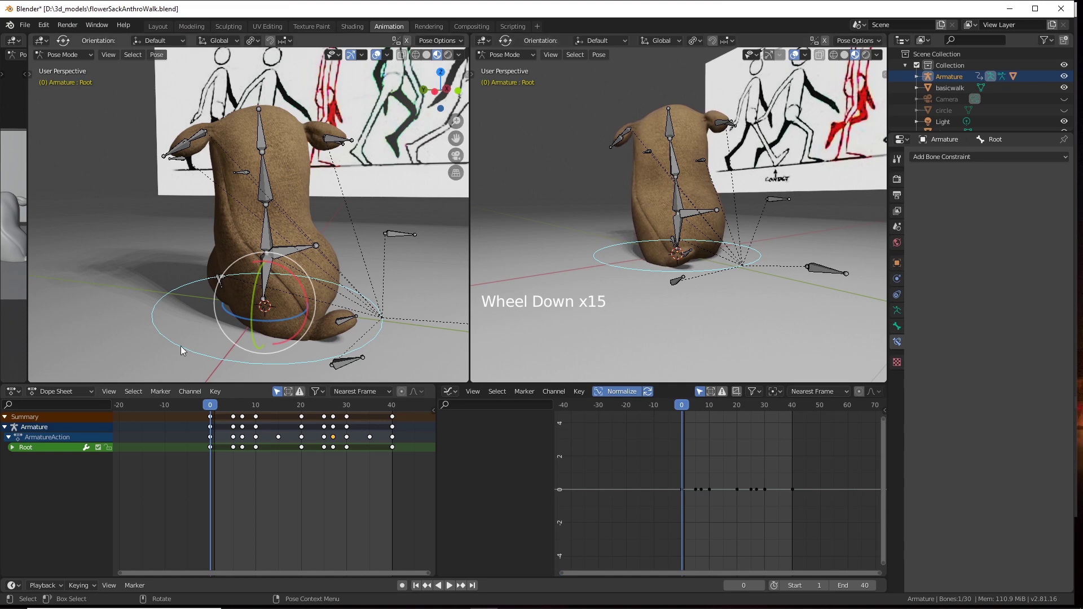
scroll(up, 3)
click(616, 342)
scroll(up, 3)
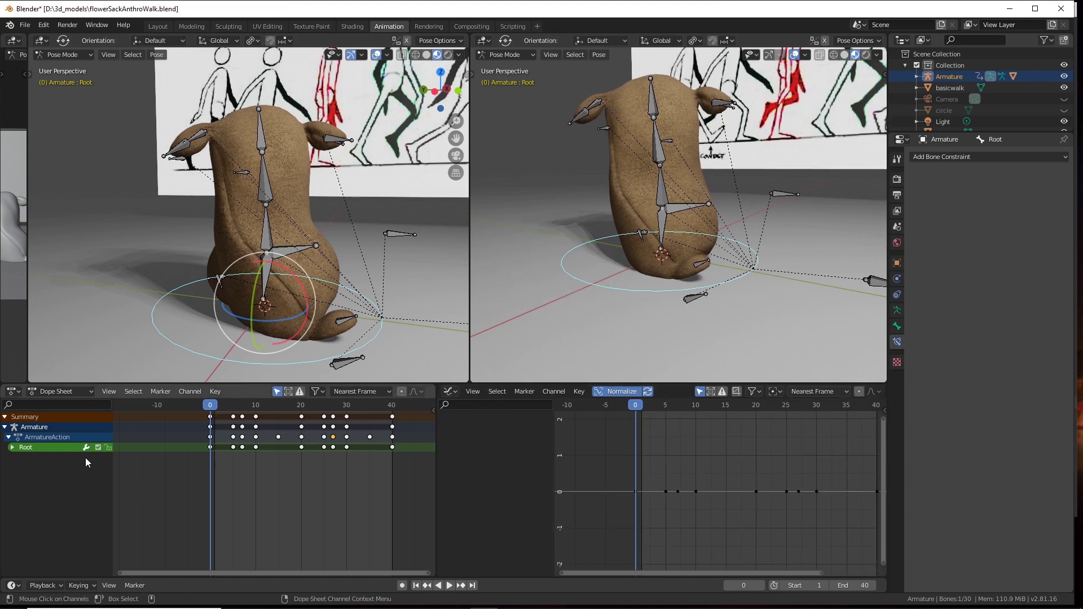
click(17, 451)
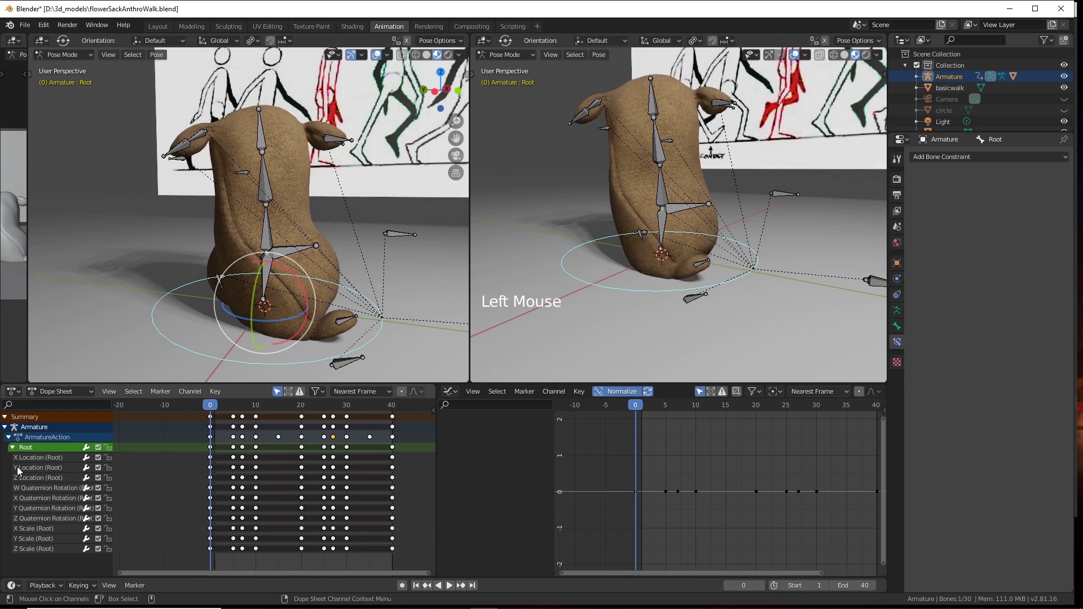
click(48, 462)
click(45, 472)
right_click(60, 466)
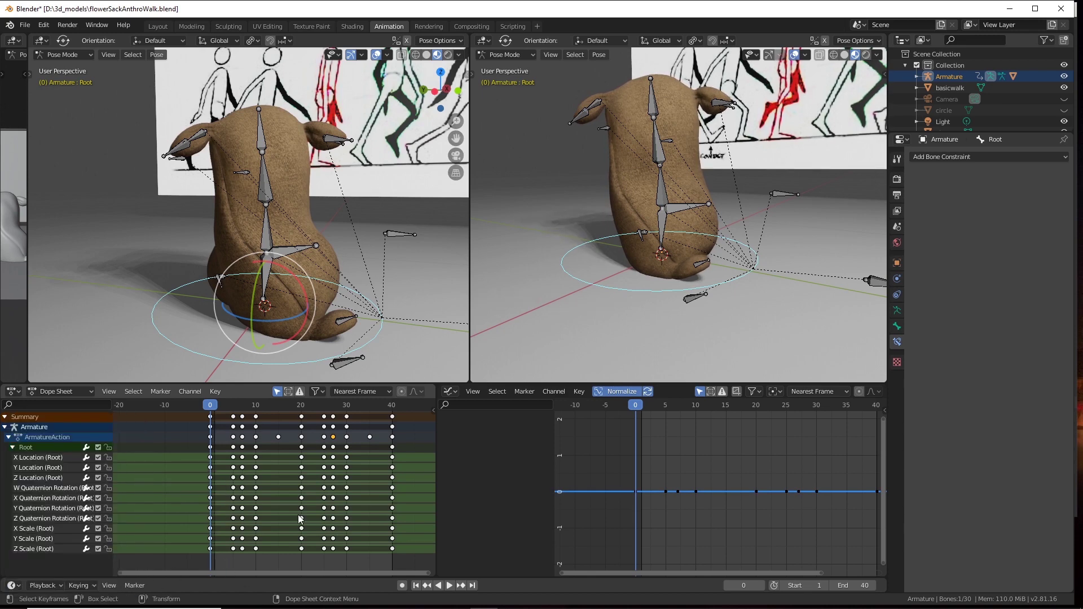
key(Delete)
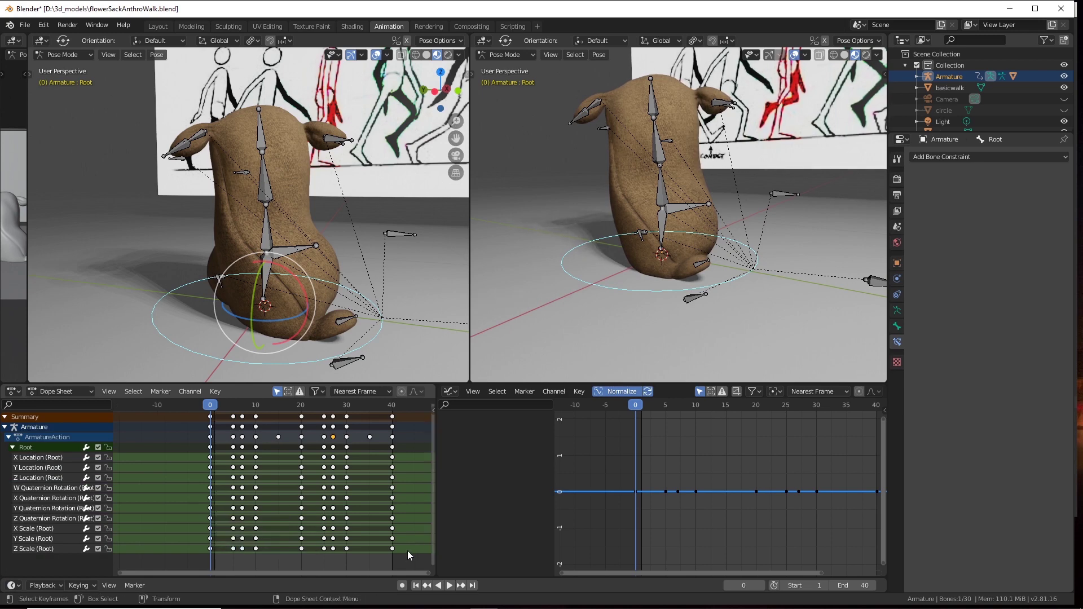
Select every Root keyframe and delete them, leaving only the summary row.
click(380, 549)
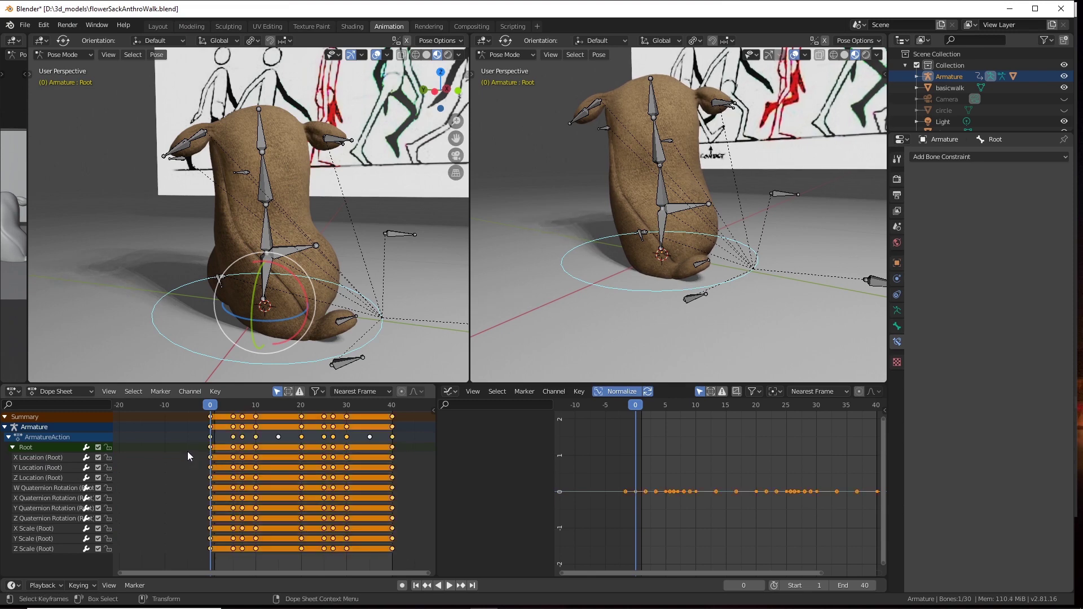
key(Delete)
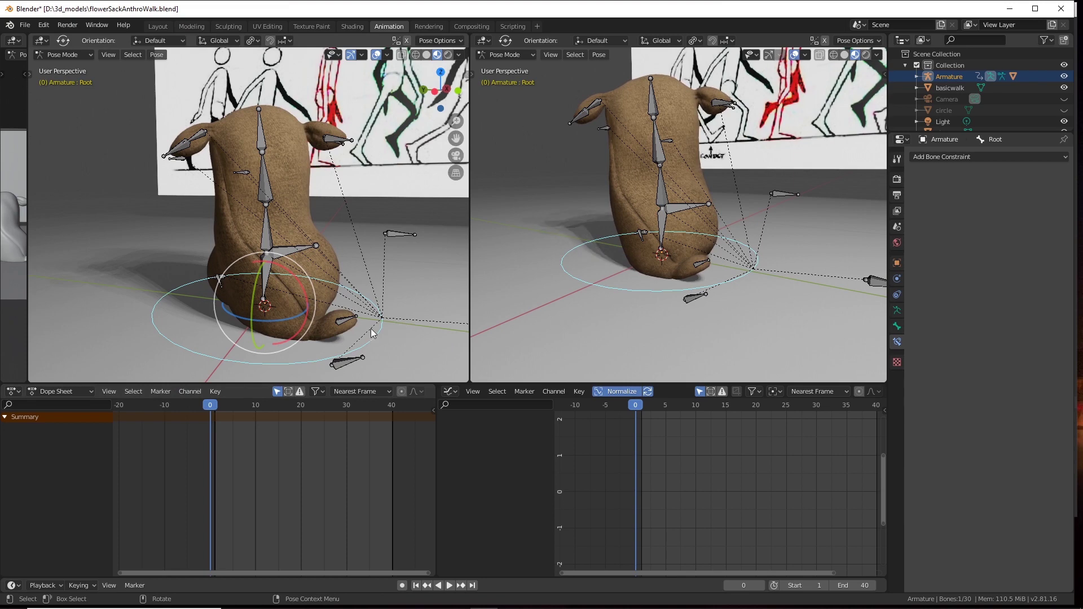
Delete legControl.R's X/Y/Z Scale channels from its expanded Dope Sheet channels.
click(346, 365)
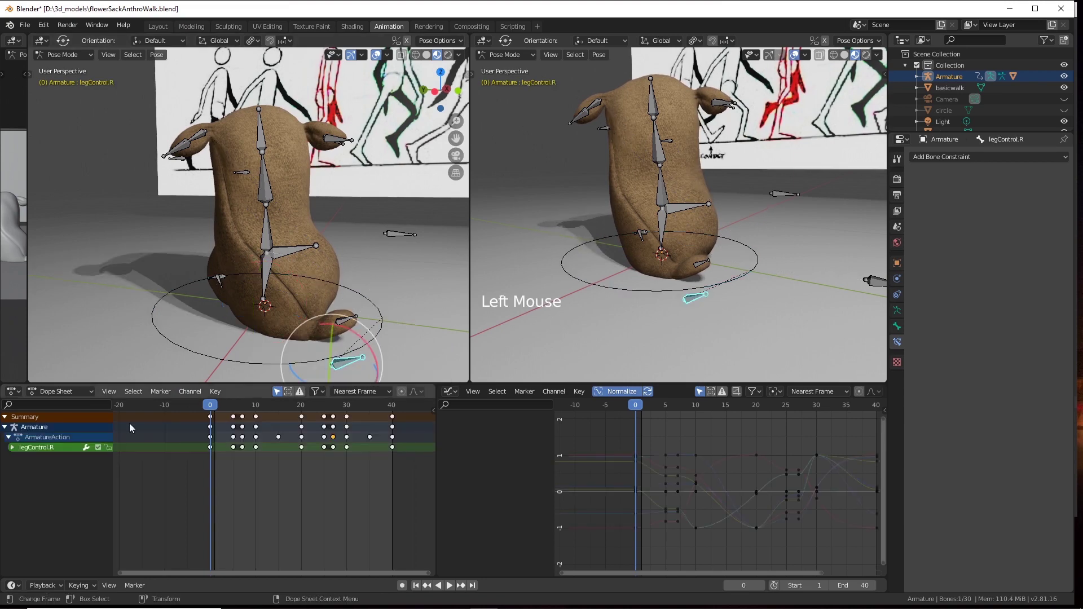
click(15, 452)
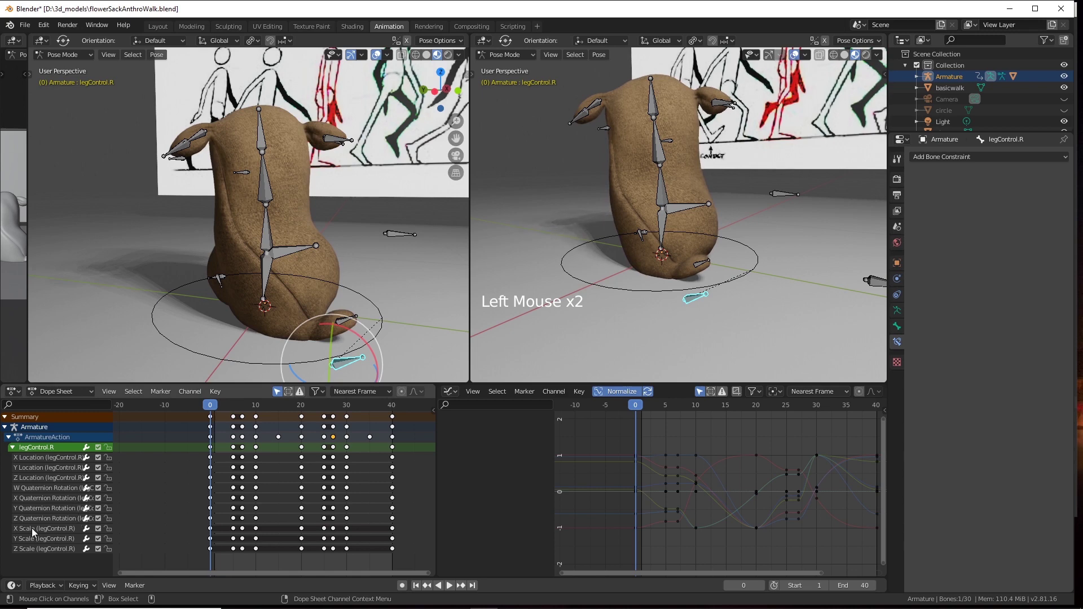
click(43, 534)
click(46, 541)
right_click(63, 553)
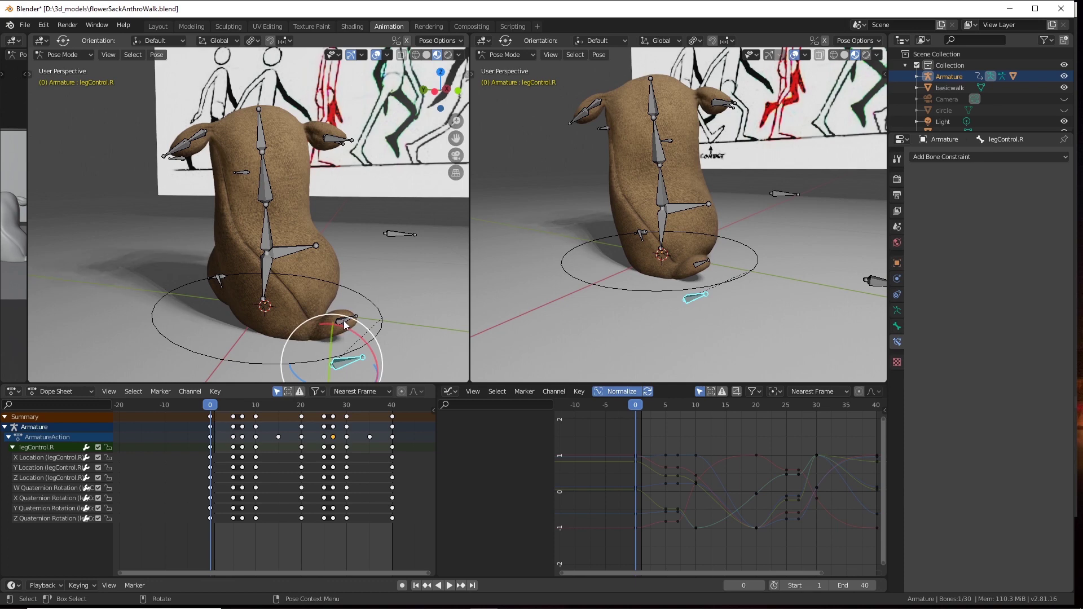
Select the toe.R bone and expand its channels in the Dope Sheet.
click(347, 324)
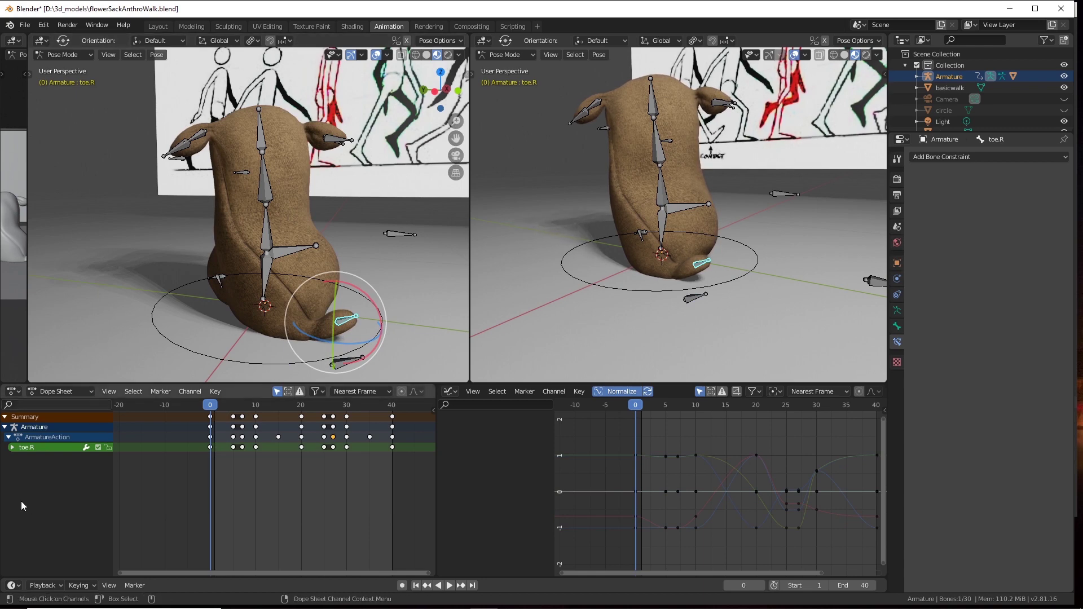
click(15, 456)
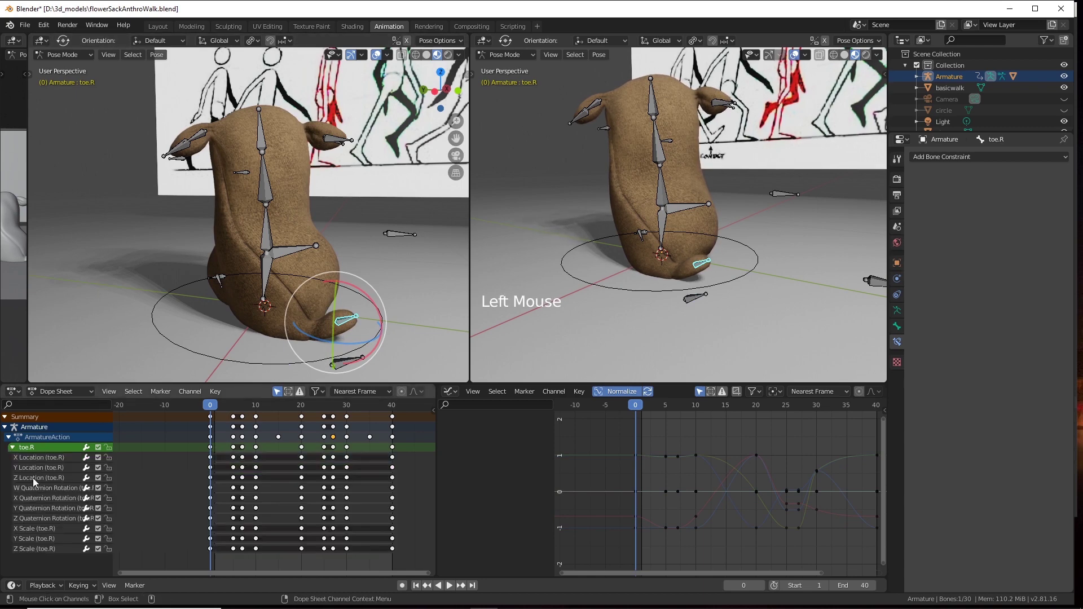
click(18, 453)
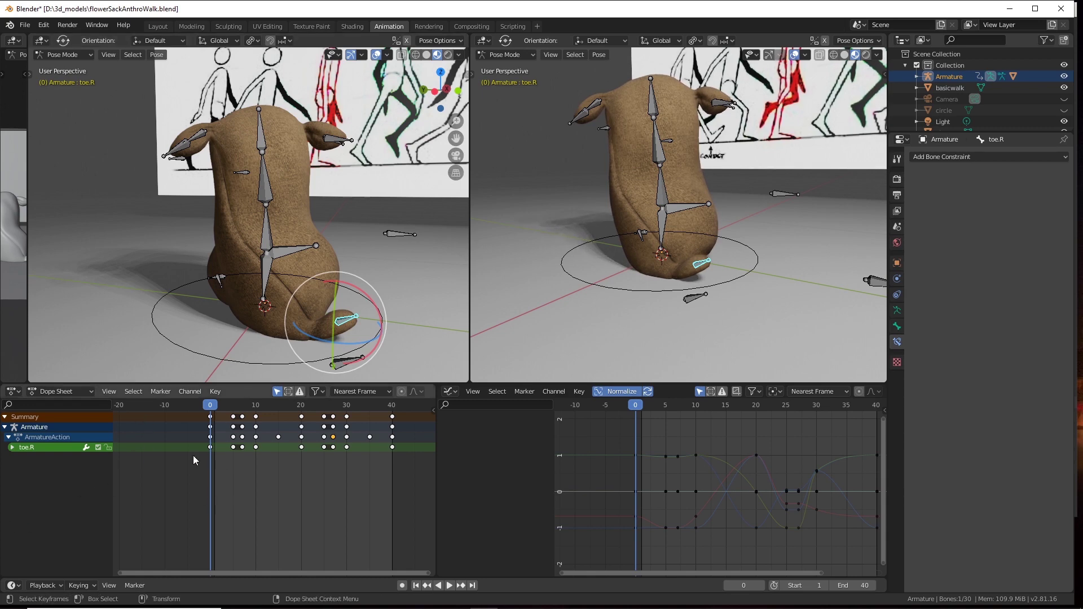
Delete toe.R's Scale channels from its expanded channel list.
click(19, 455)
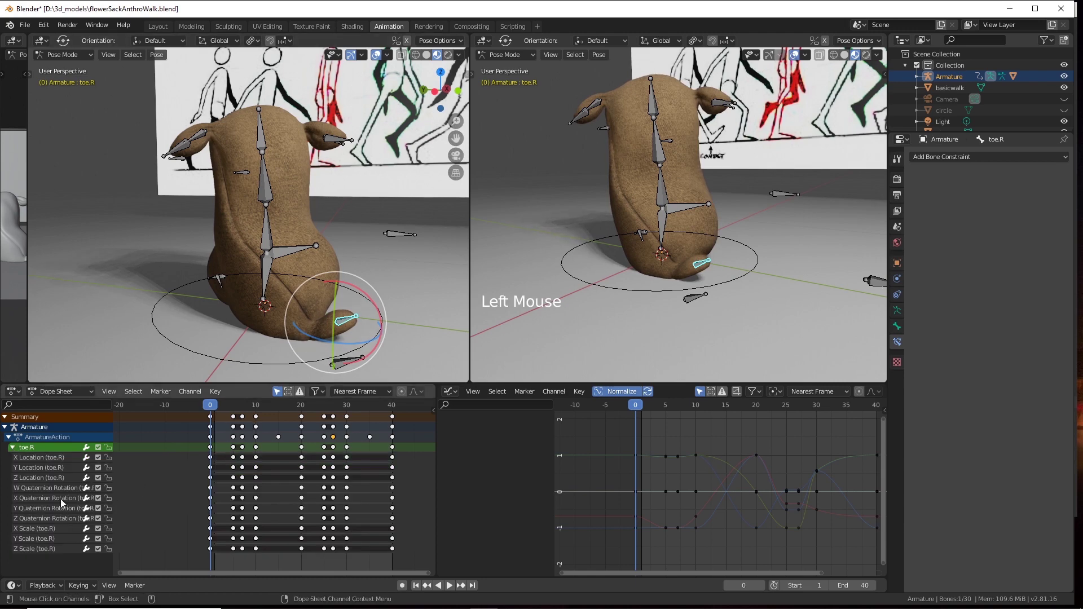
click(35, 557)
click(42, 535)
right_click(32, 548)
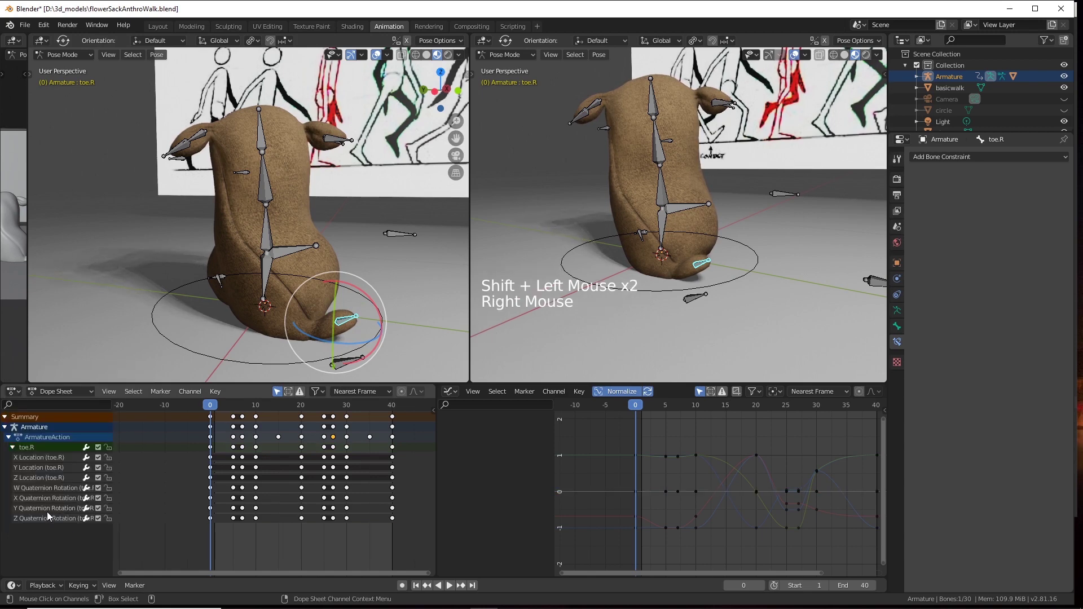
Delete toe.R's Location channels, leaving only its rotation curves.
click(47, 486)
click(44, 475)
right_click(47, 463)
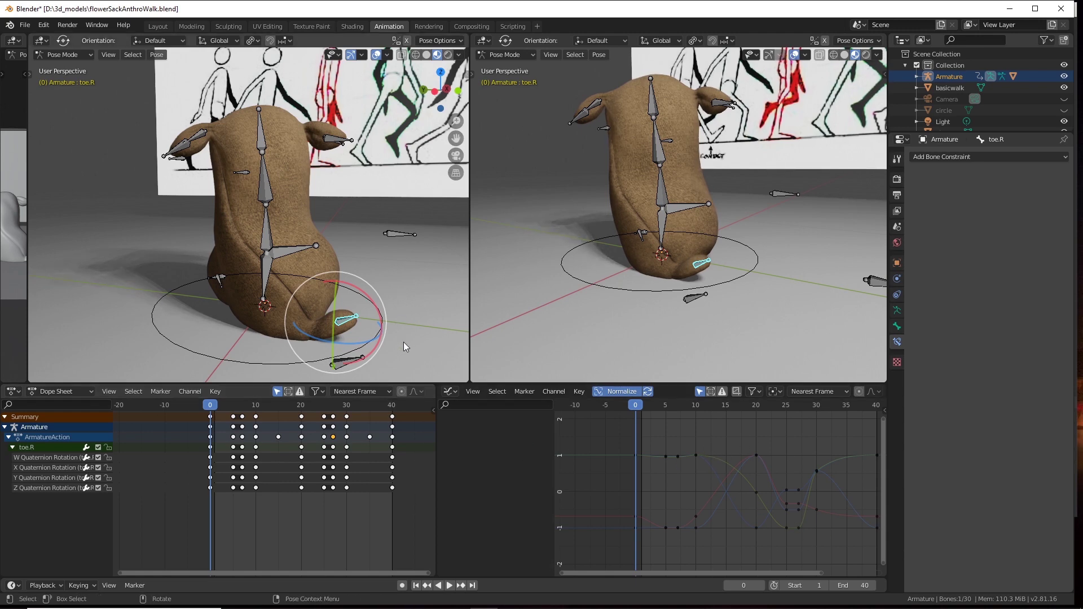
Select legControl.R again and expand its channels in the Dope Sheet.
click(393, 332)
middle_click(394, 320)
click(386, 308)
click(310, 308)
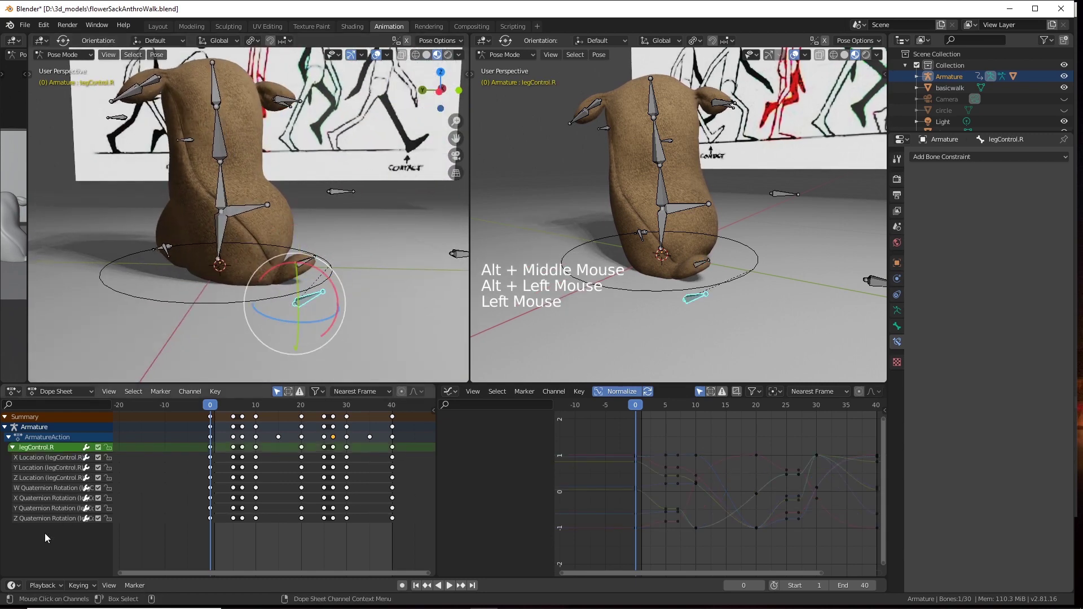
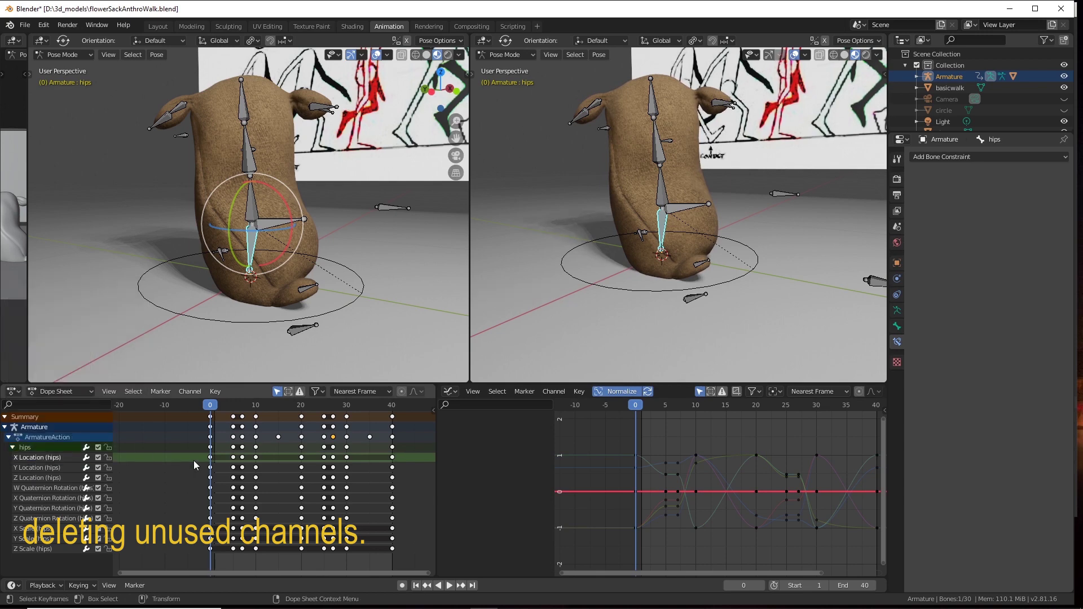
Pick one of the hips bone's scale channels in the Dope Sheet.
click(338, 286)
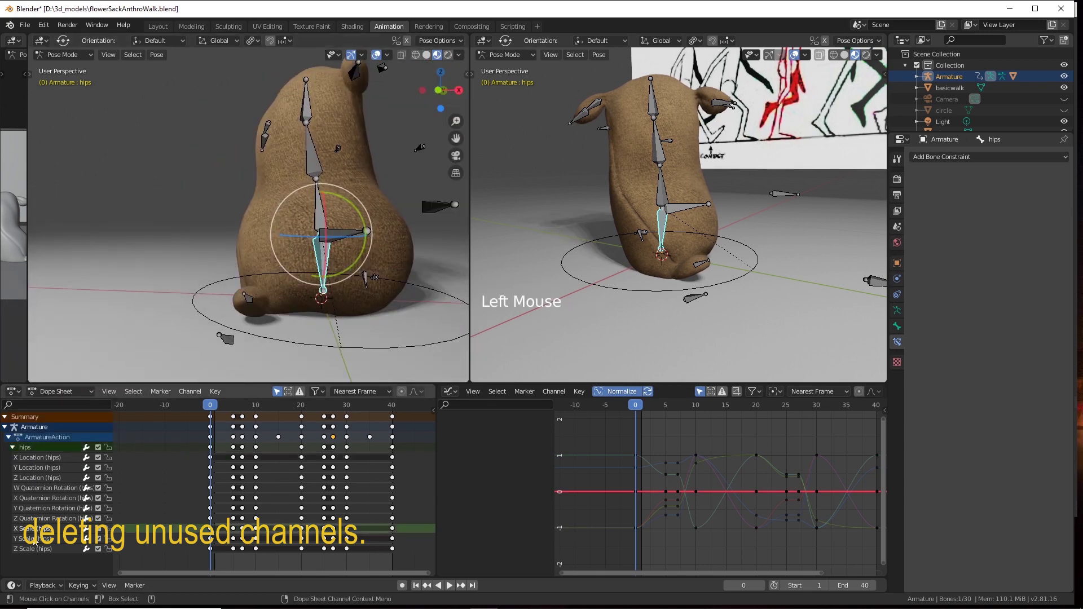
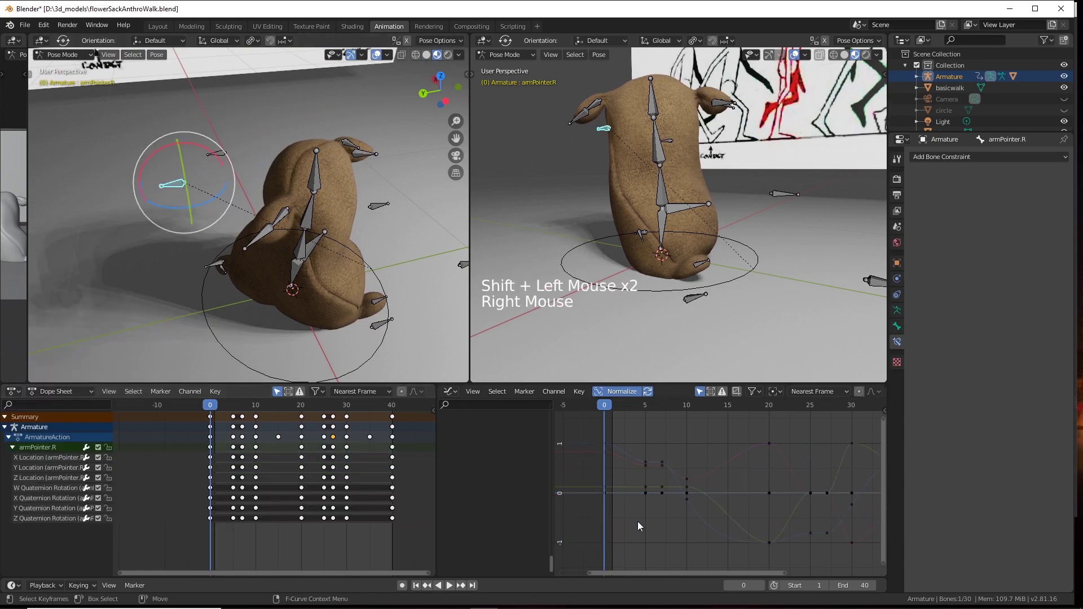
click(373, 224)
middle_click(347, 181)
click(363, 211)
click(353, 207)
click(605, 407)
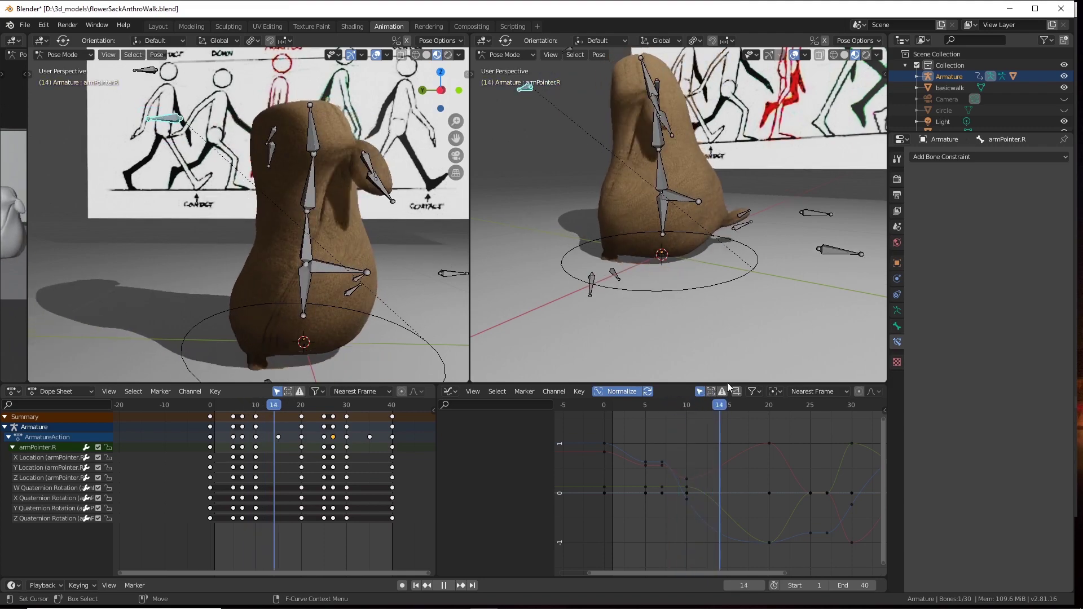
middle_click(299, 313)
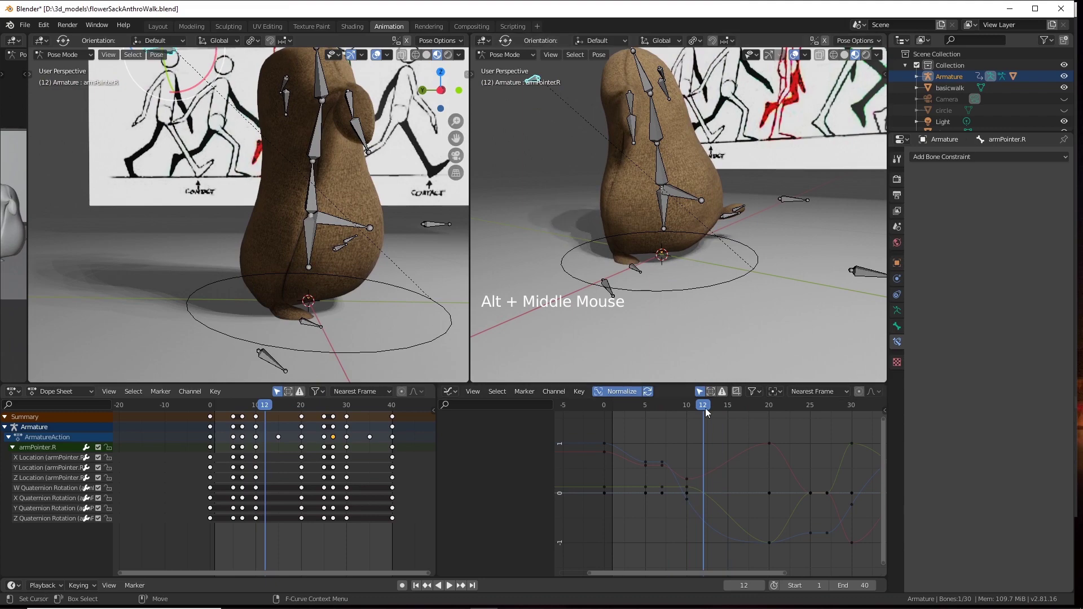
click(711, 411)
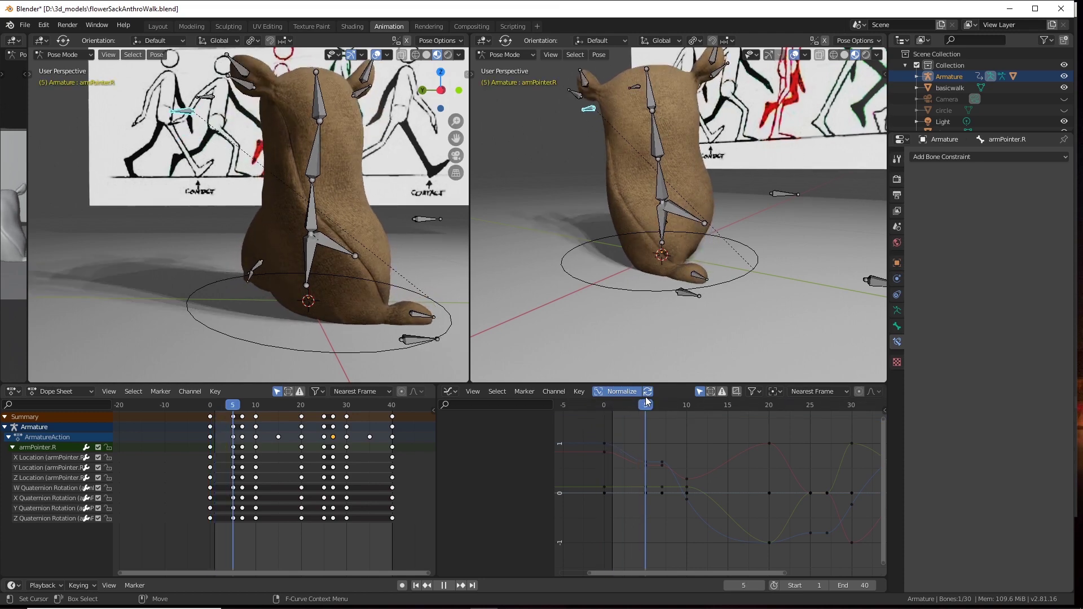
Pick the right toe bone in the viewport.
click(415, 317)
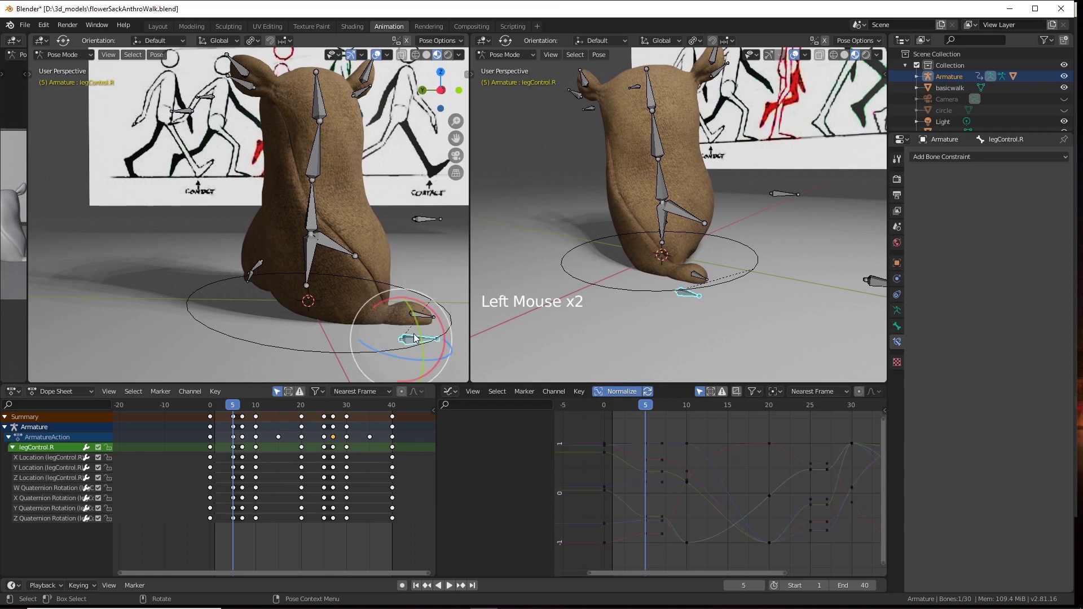
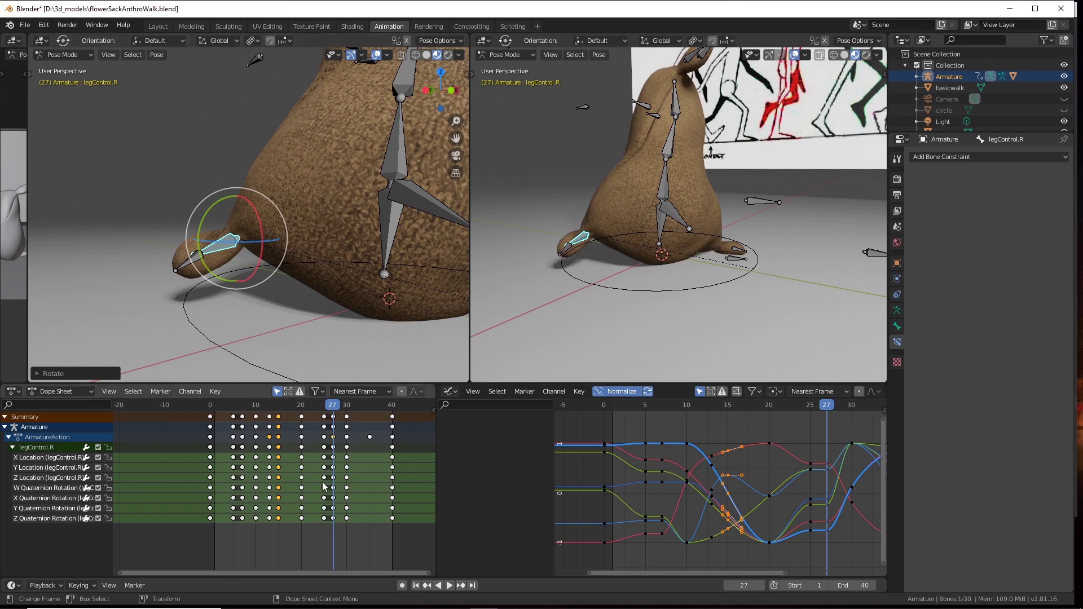
Insert keyframes on every legControl.R channel at frame 27 using In Active Group.
click(56, 461)
click(58, 472)
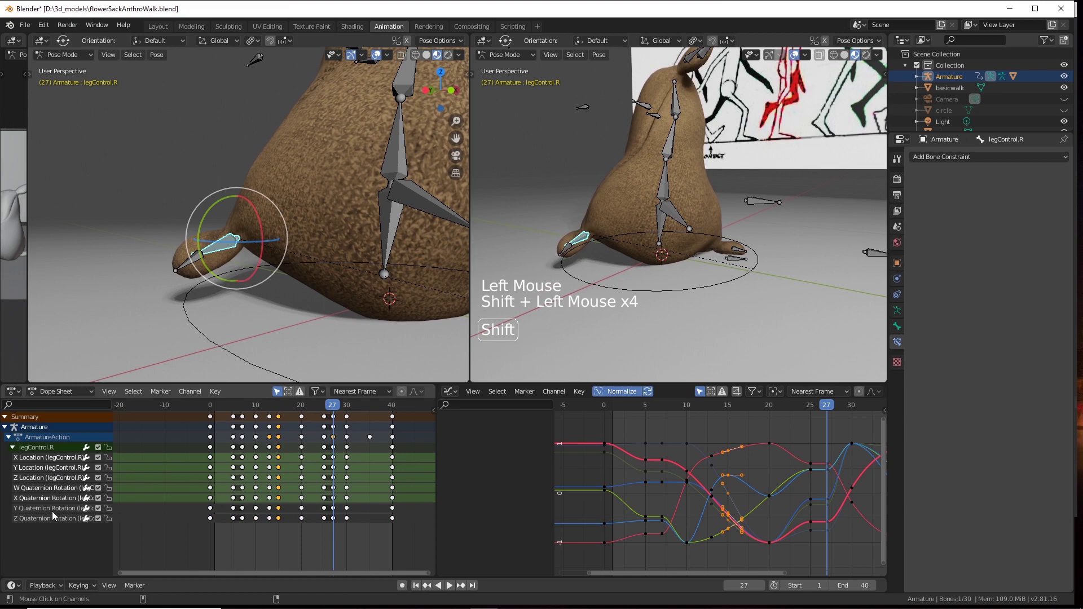
double_click(54, 531)
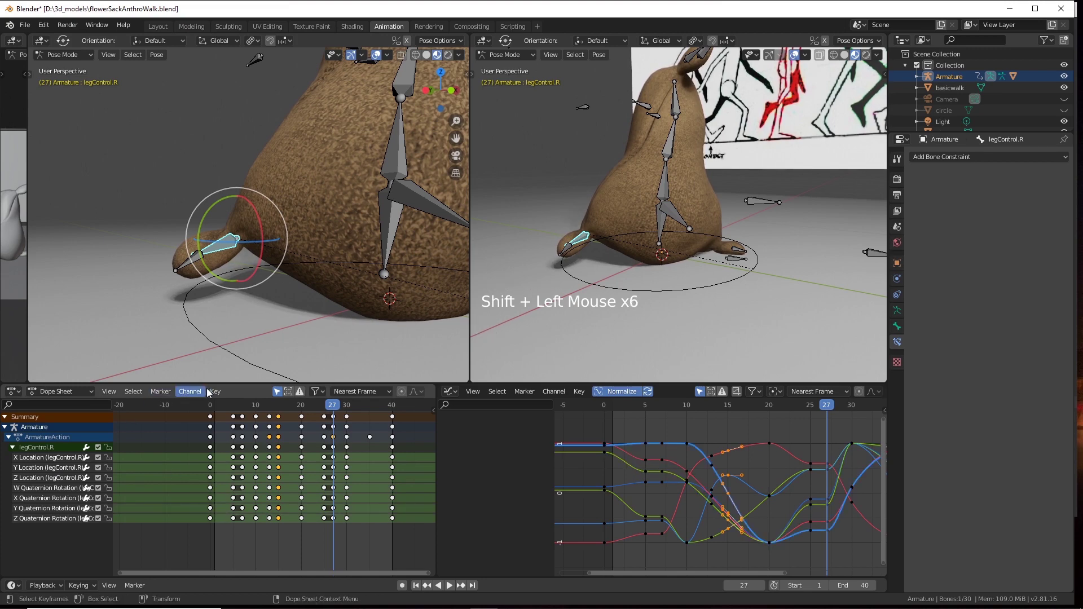
double_click(216, 394)
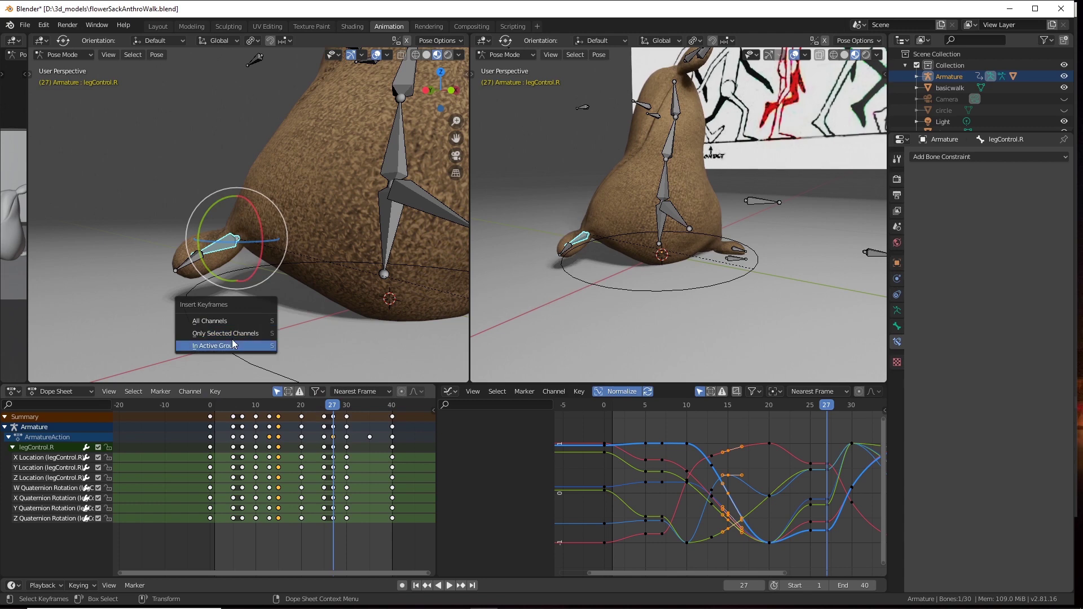
click(329, 407)
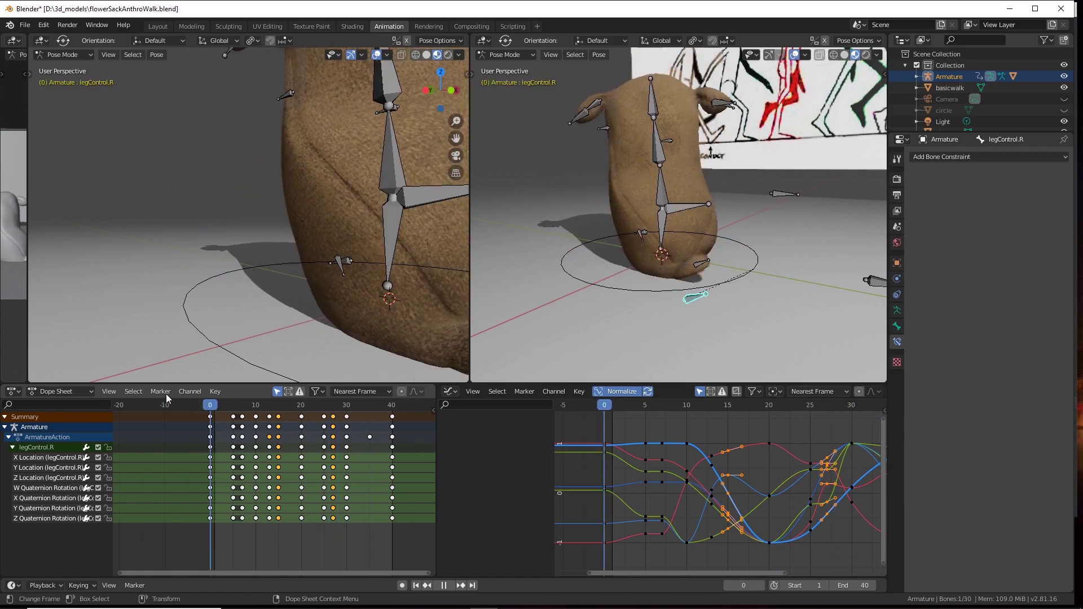
Play the walk cycle back from frame 0 to check the right leg's new keys.
scroll(up, 3)
scroll(down, 3)
click(296, 277)
scroll(down, 3)
Stop playback at frame 27 and orbit around the character to inspect the pose.
click(353, 282)
middle_click(331, 299)
click(317, 227)
click(450, 588)
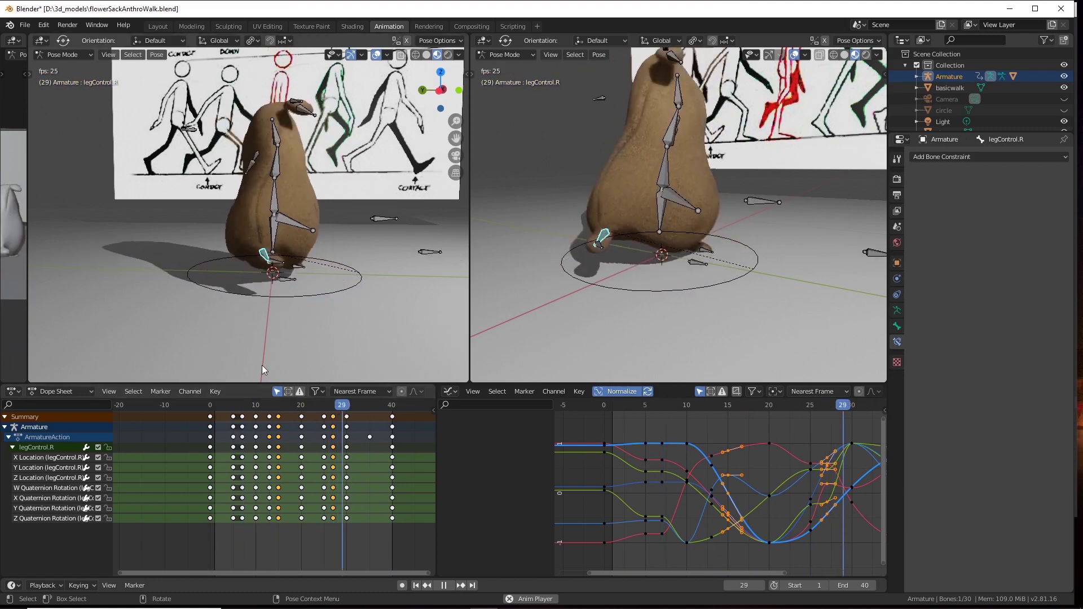
click(445, 590)
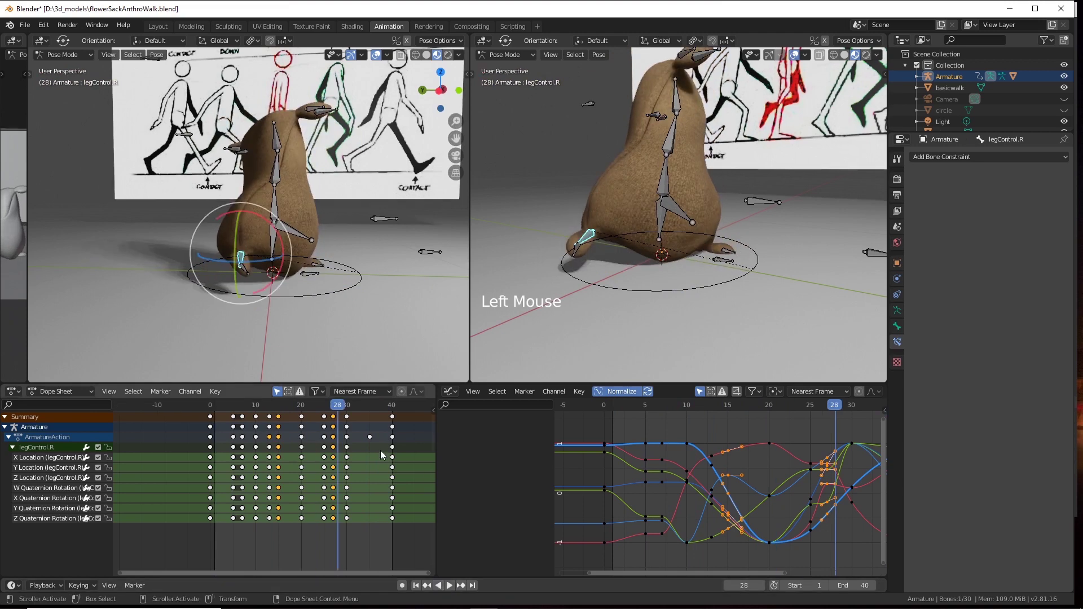
click(343, 405)
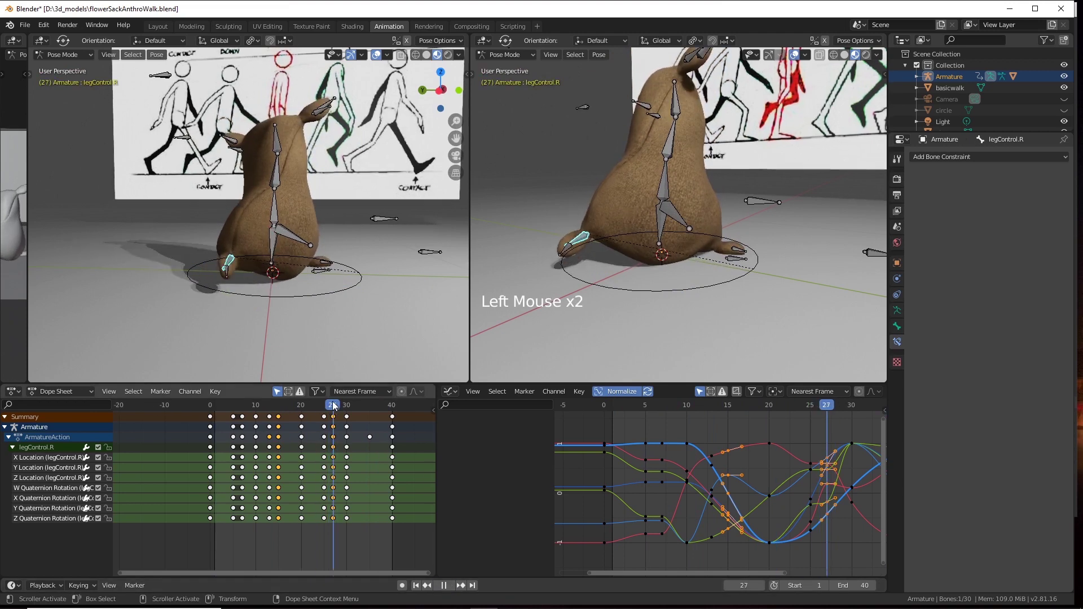
click(317, 327)
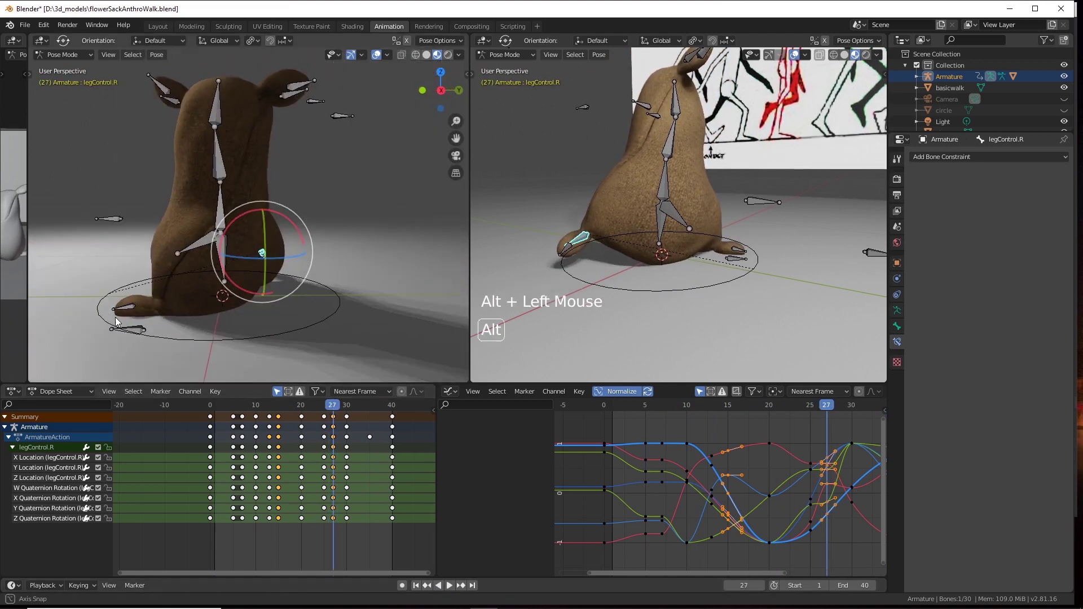
Select legControl.R's keyframes around frames 7–29 and copy them with Ctrl+C.
click(332, 408)
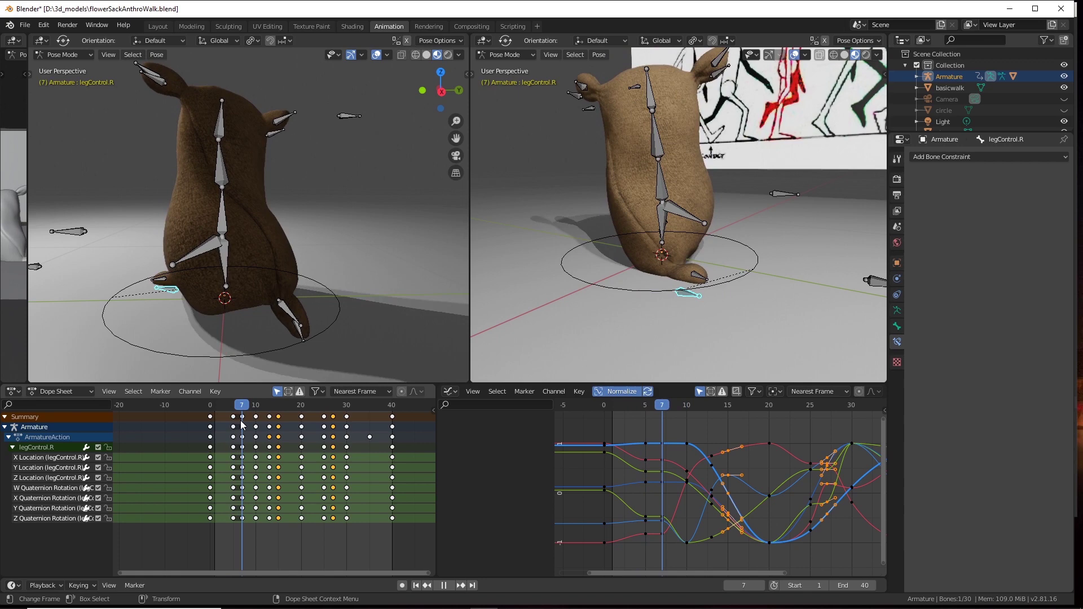
click(276, 306)
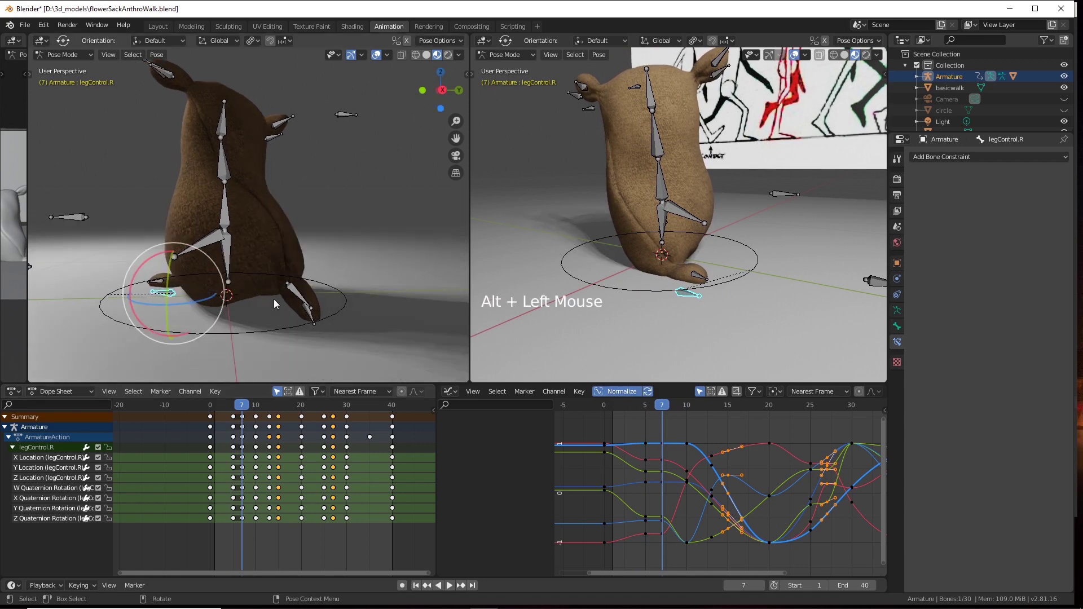
click(277, 303)
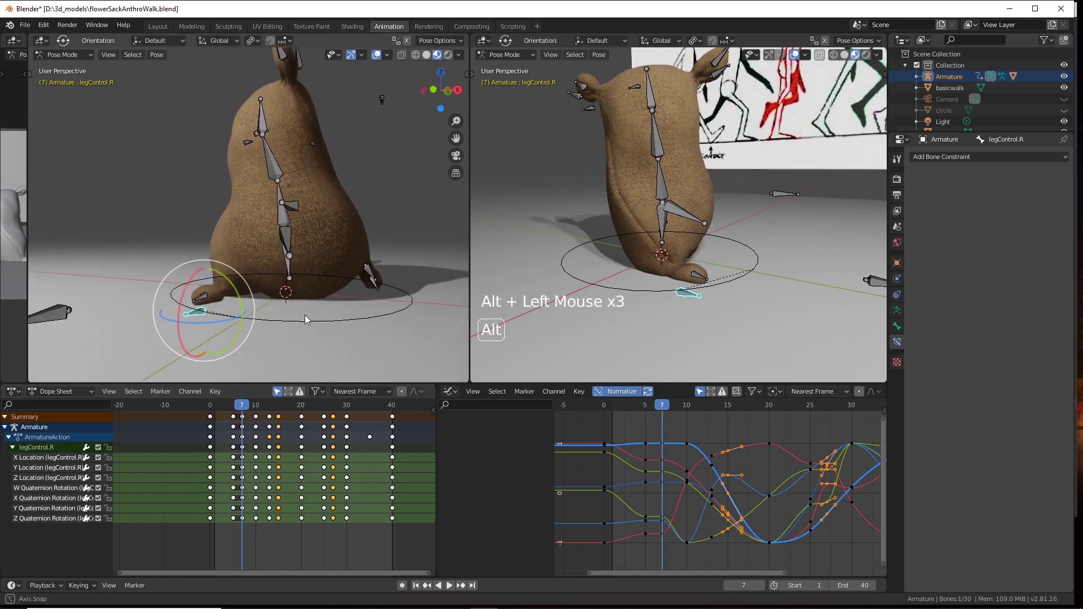
double_click(258, 406)
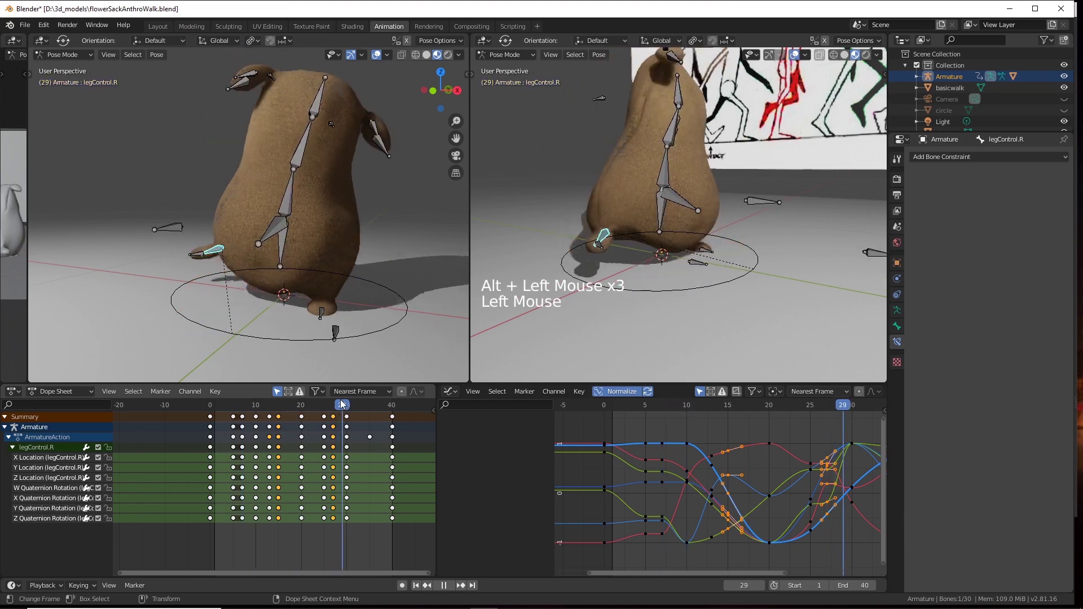
click(261, 355)
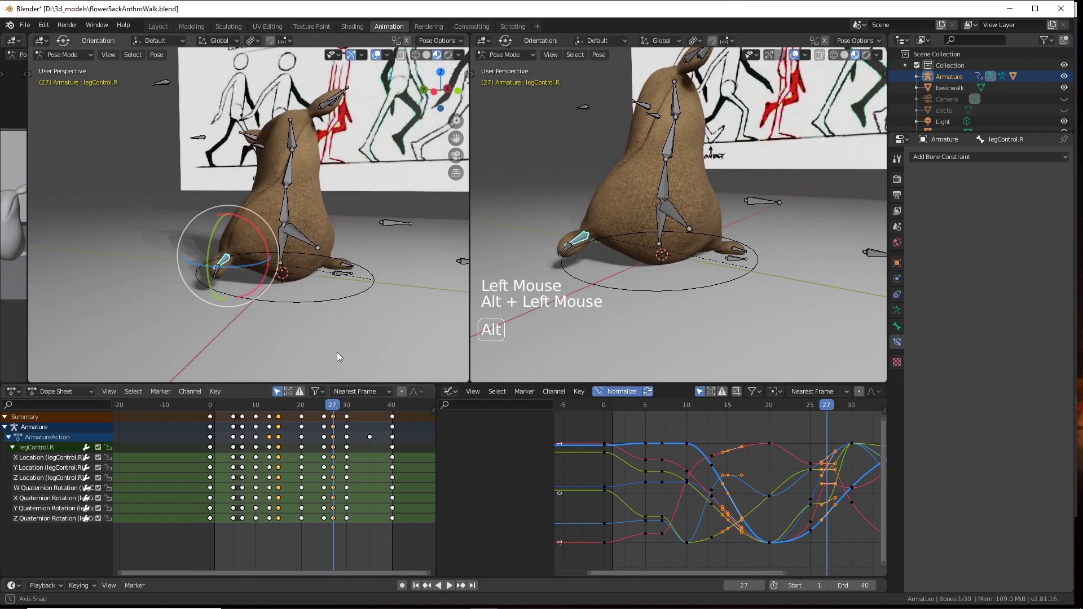
scroll(up, 3)
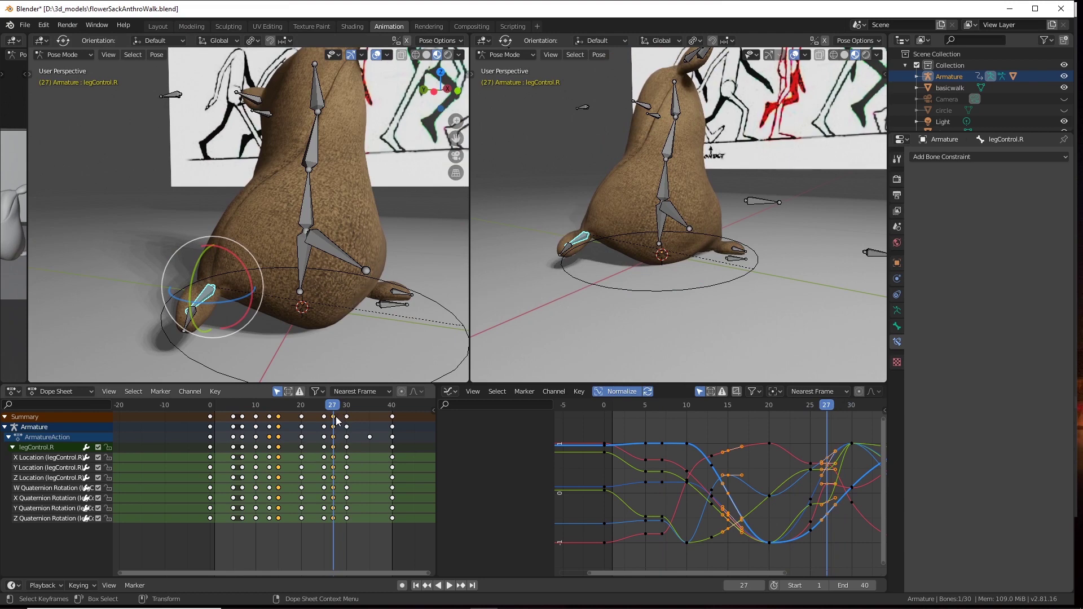
click(336, 420)
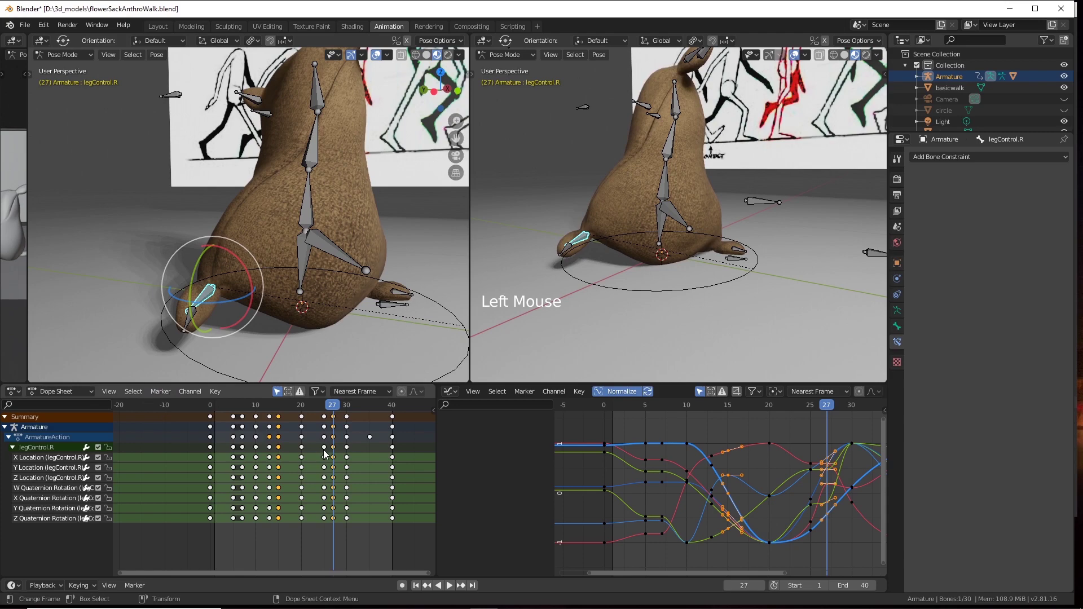
key(ctrl+c)
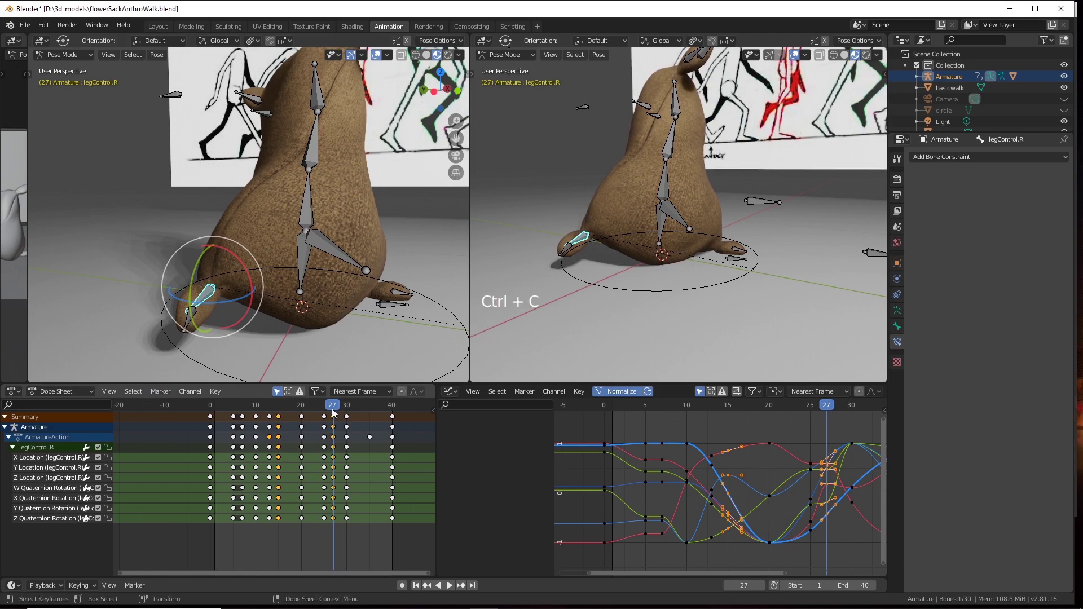
Jump back to an early frame and select the left leg control bone.
click(332, 409)
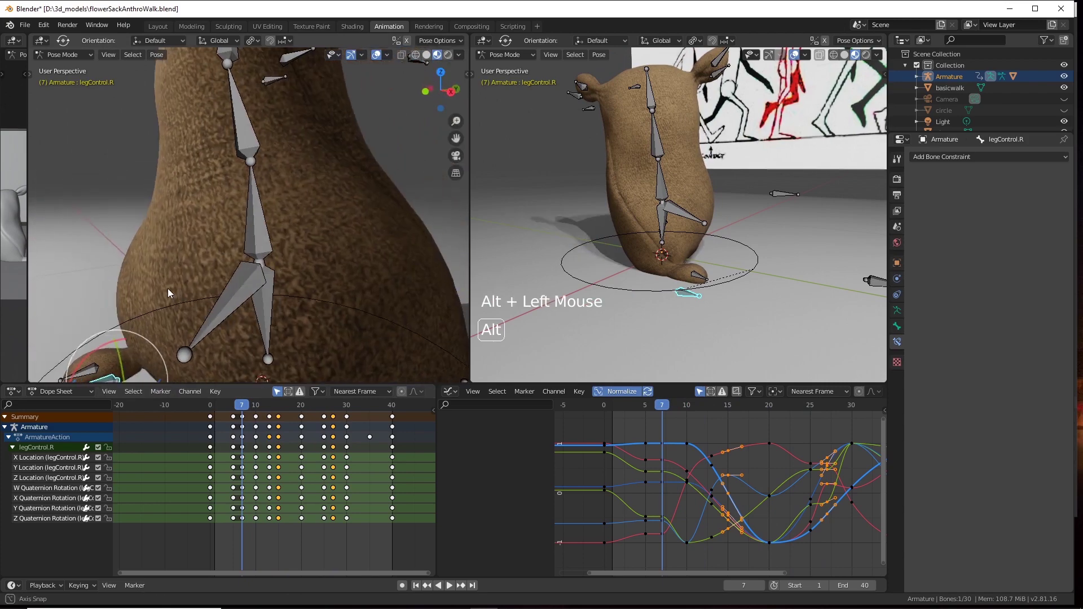
middle_click(226, 261)
click(322, 274)
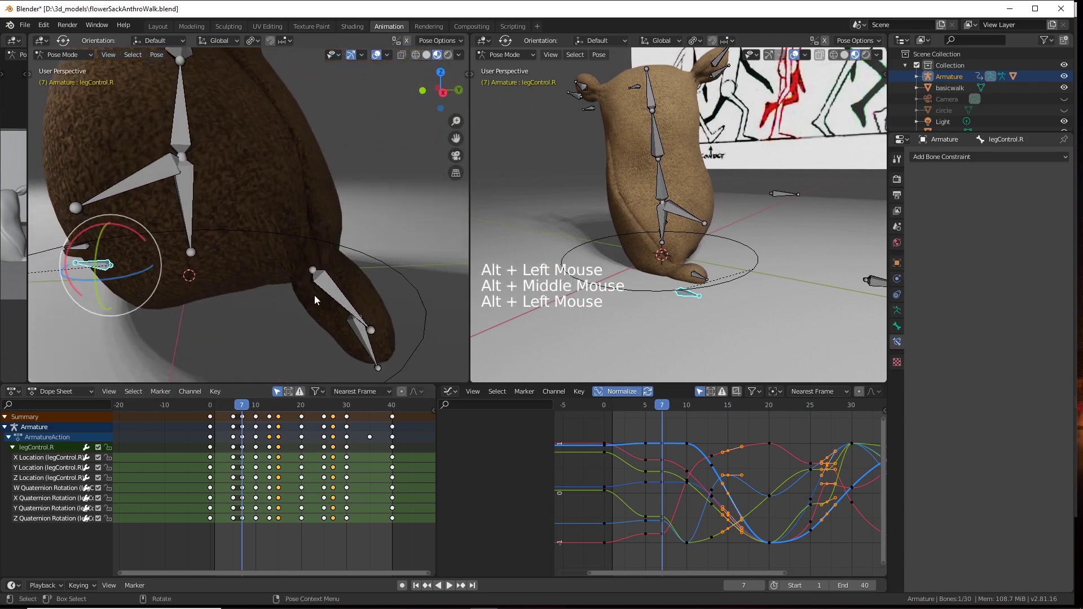
click(333, 294)
scroll(down, 3)
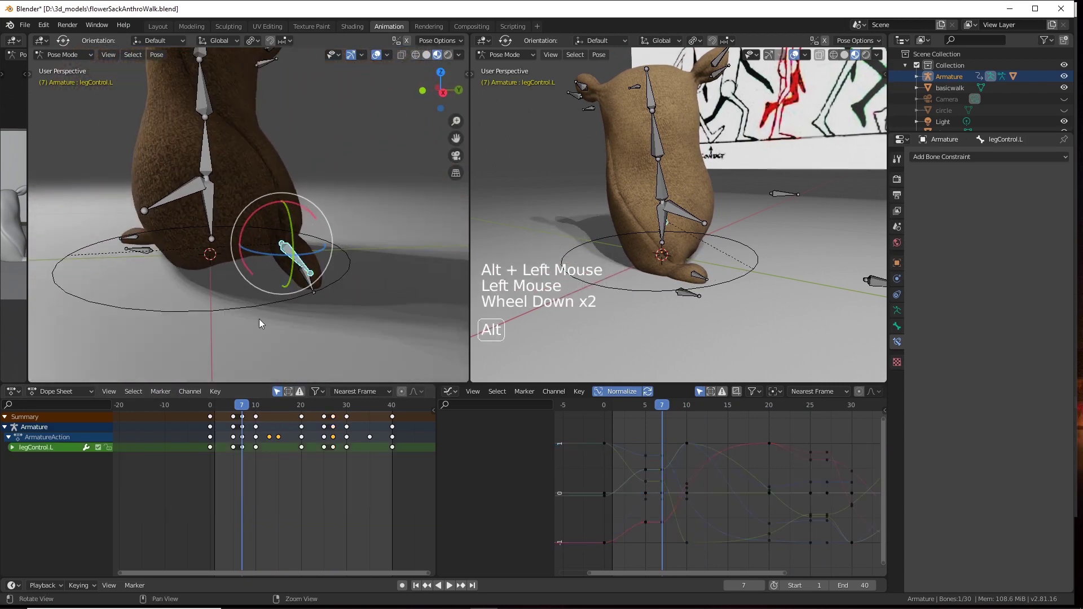
Hold the current frame at 7 and bring up the Dope Sheet keyframe options for a flipped paste.
click(263, 325)
right_click(290, 261)
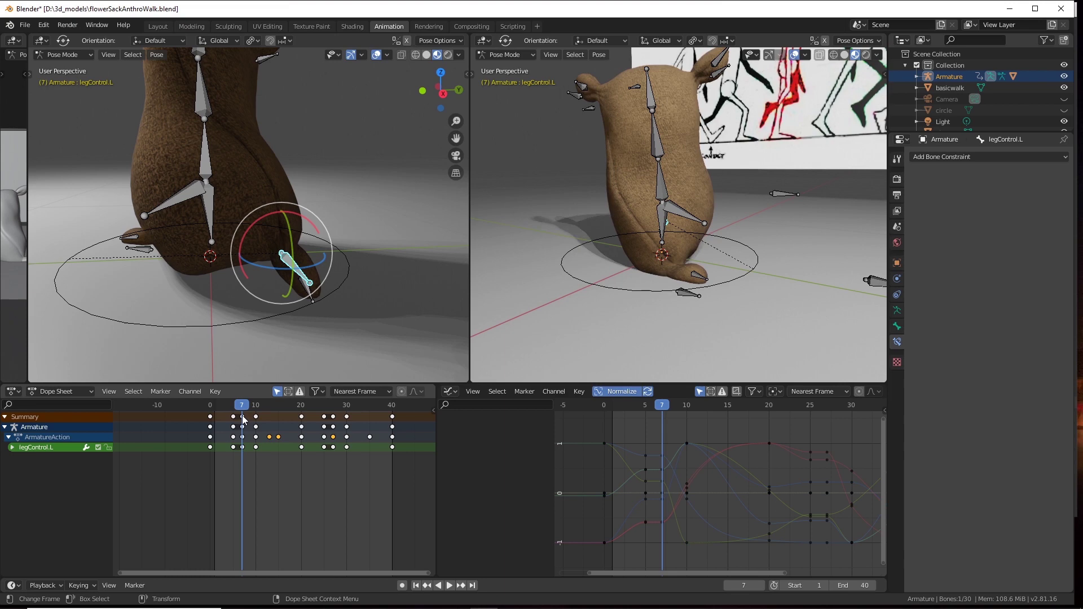
click(245, 419)
right_click(245, 419)
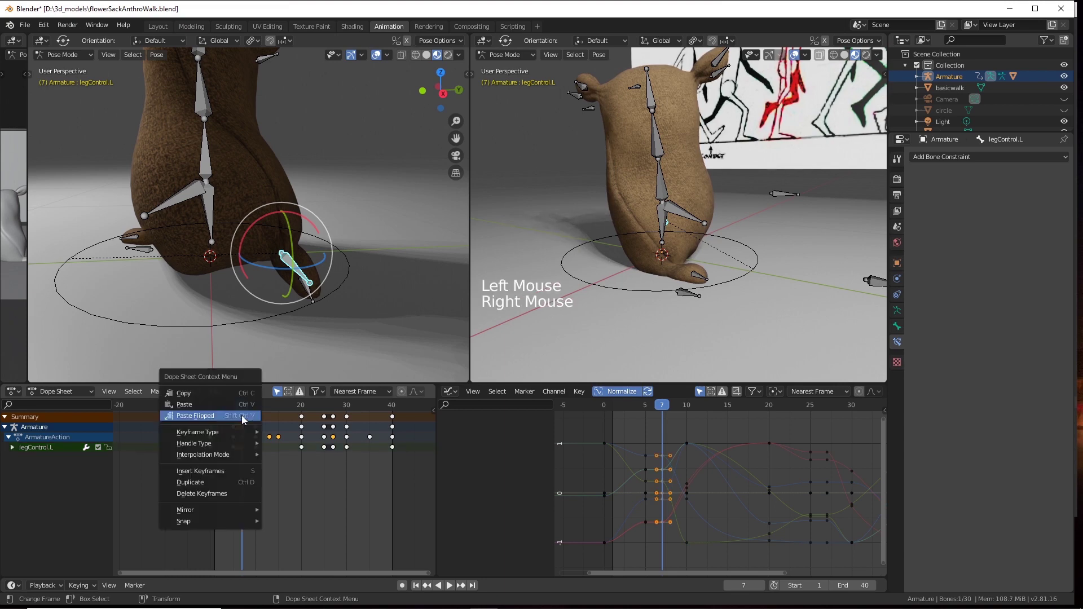
Paste the right leg's keys flipped onto legControl.L, undo it, and settle on frame 7.
click(328, 337)
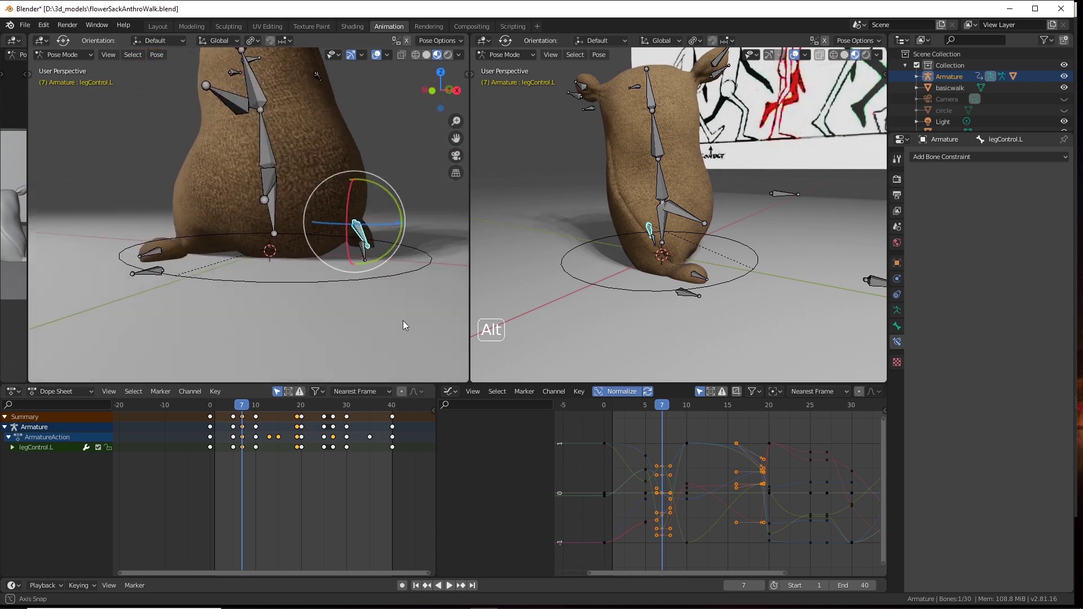
key(ctrl+z)
click(353, 349)
click(244, 410)
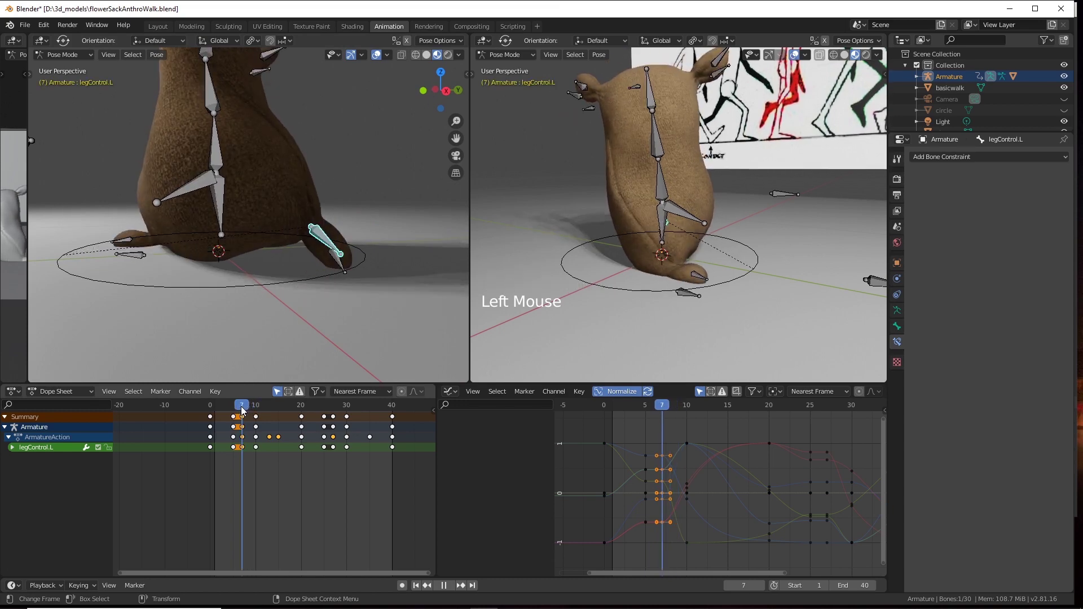
click(340, 317)
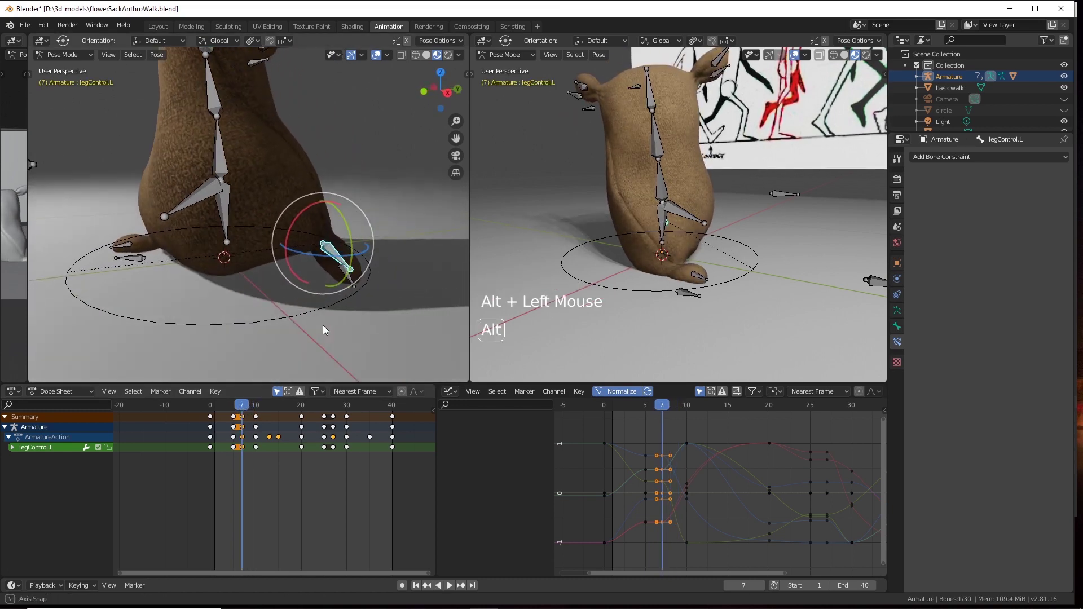
click(240, 409)
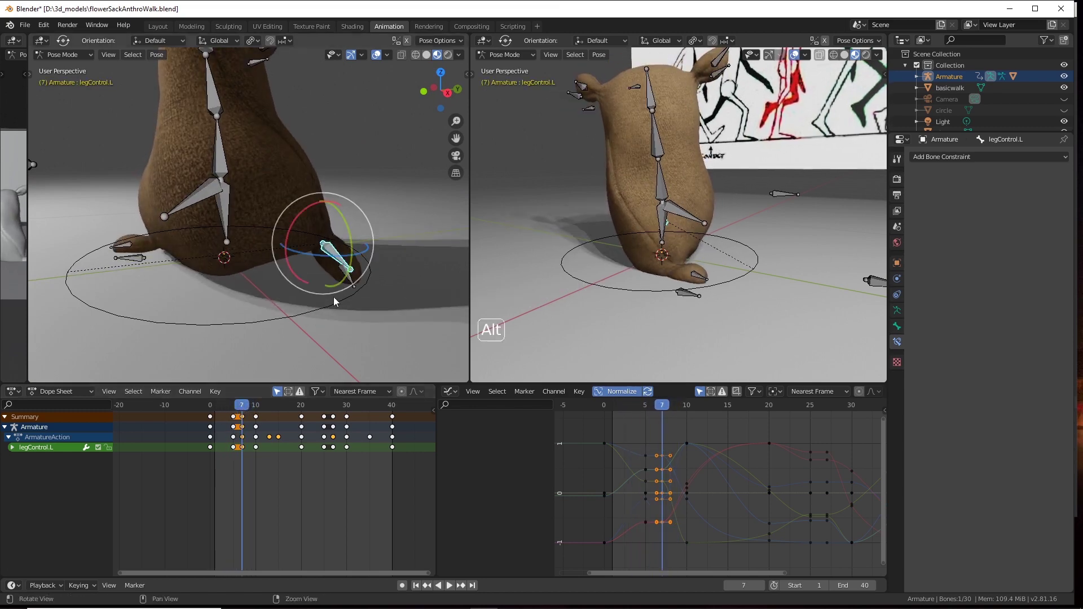
Rotate legControl.L at frame 7 so it lines up with the foot's tip.
click(364, 290)
middle_click(336, 303)
click(329, 289)
scroll(up, 3)
click(336, 268)
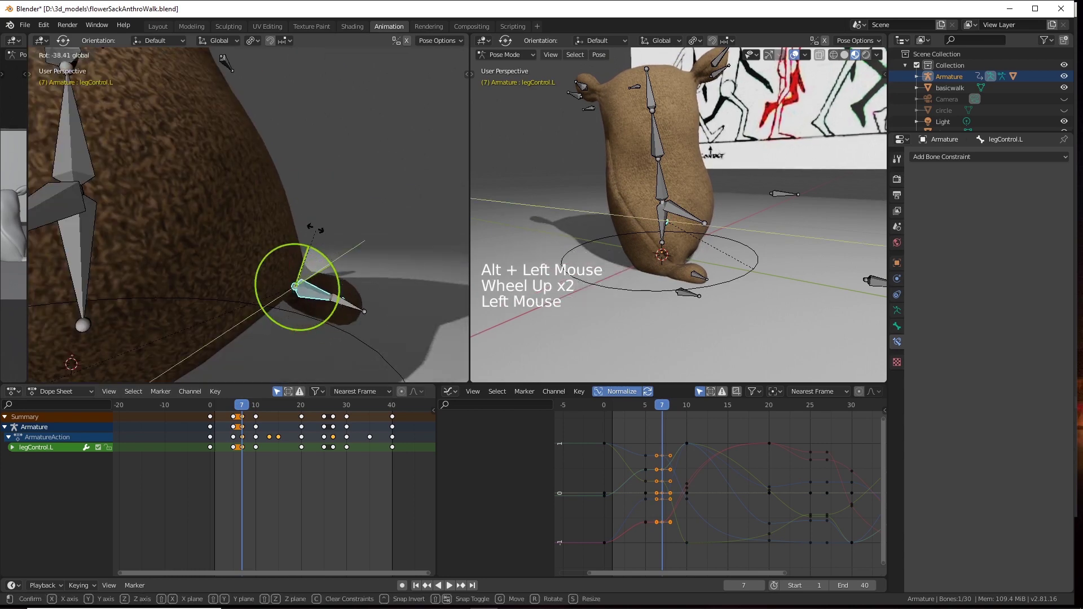
click(264, 300)
Shift legControl.L slightly into place and confirm its new frame-7 position.
click(161, 308)
key(w)
click(165, 242)
click(226, 267)
click(363, 288)
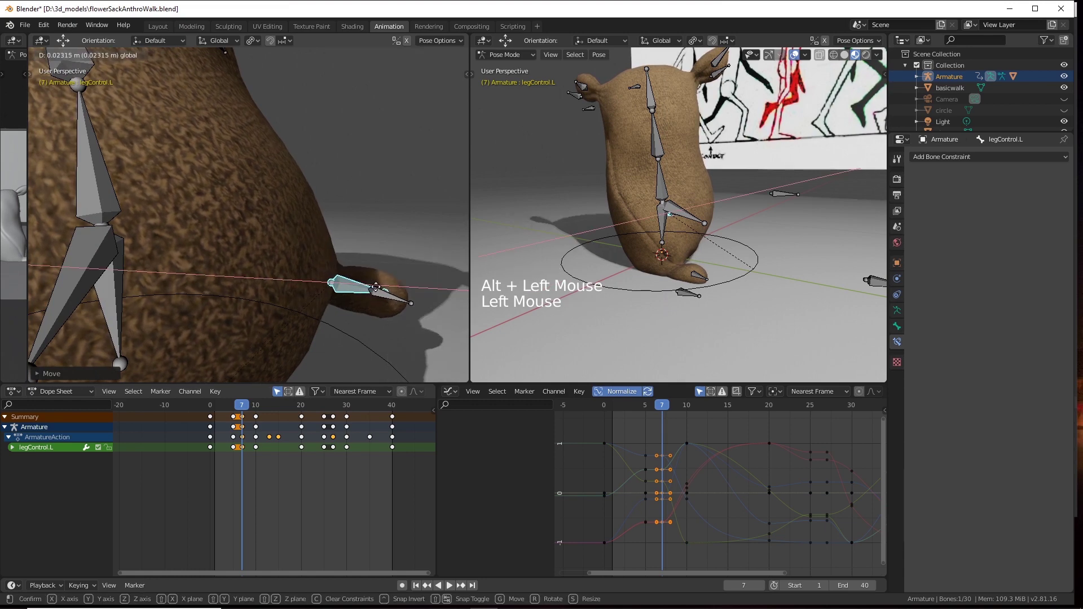
click(320, 331)
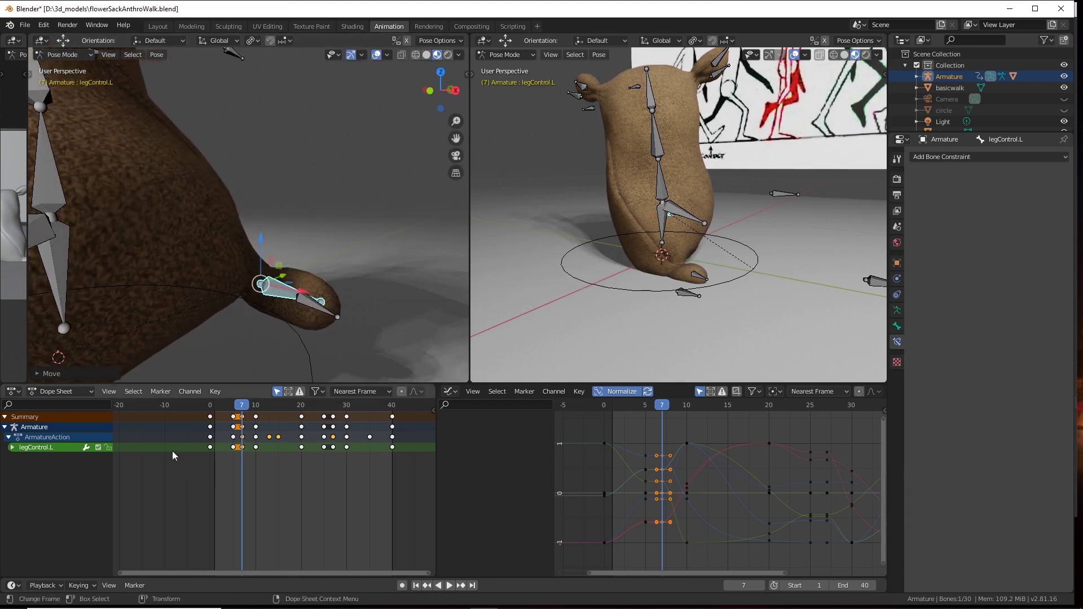
Expand legControl.L in the Dope Sheet and delete its X, Y and Z Scale channels.
click(13, 449)
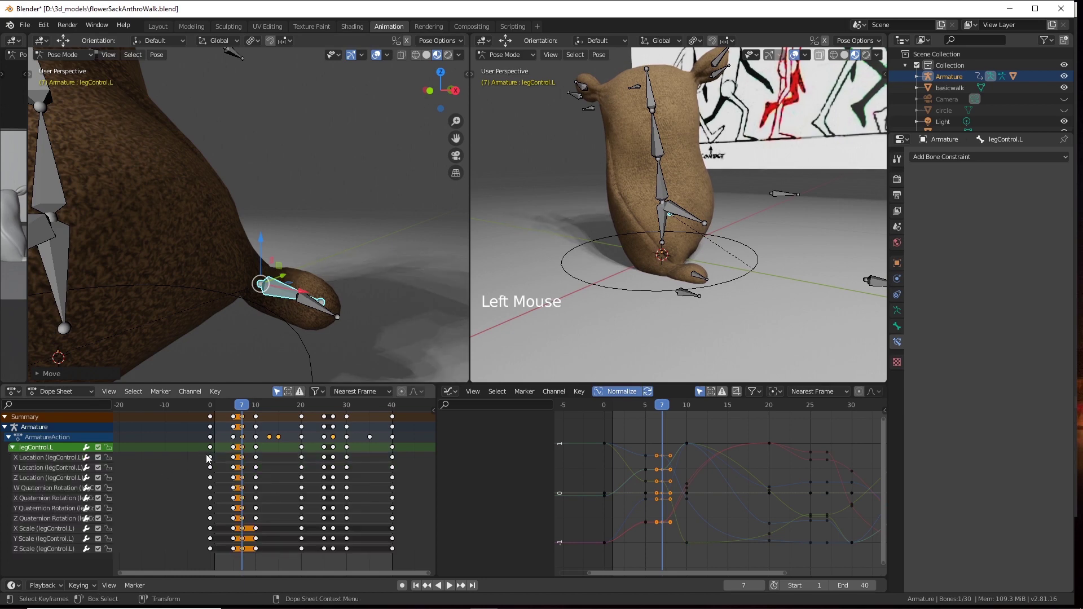
click(46, 463)
click(44, 470)
click(47, 480)
click(42, 553)
click(46, 543)
double_click(47, 532)
right_click(45, 534)
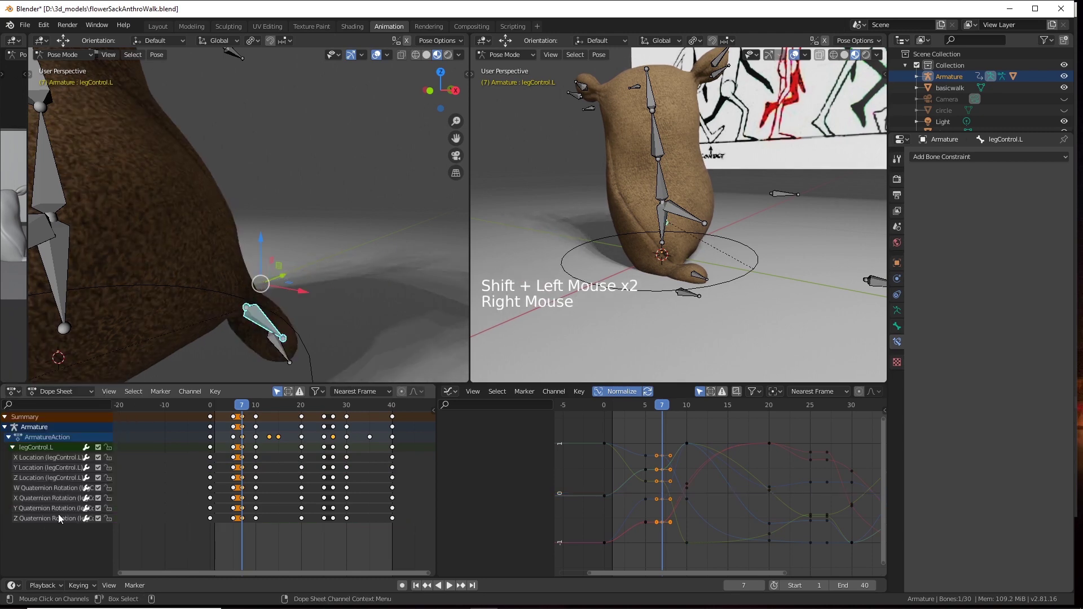
click(46, 521)
Key legControl.L's frame-7 pose as LocRotScale, then remove the newly added Scale channels again.
click(52, 512)
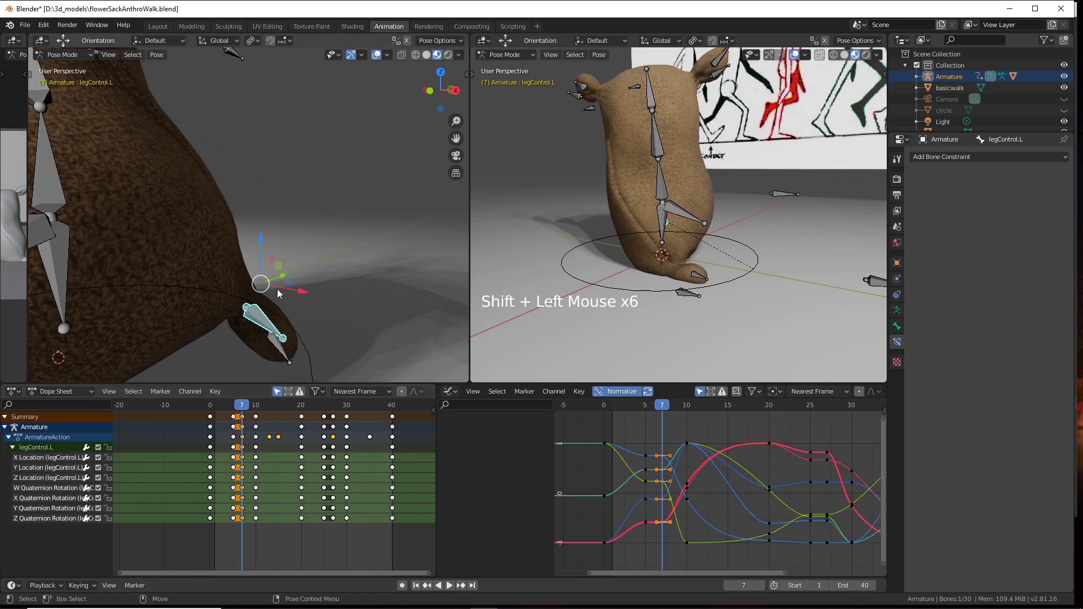
key(s)
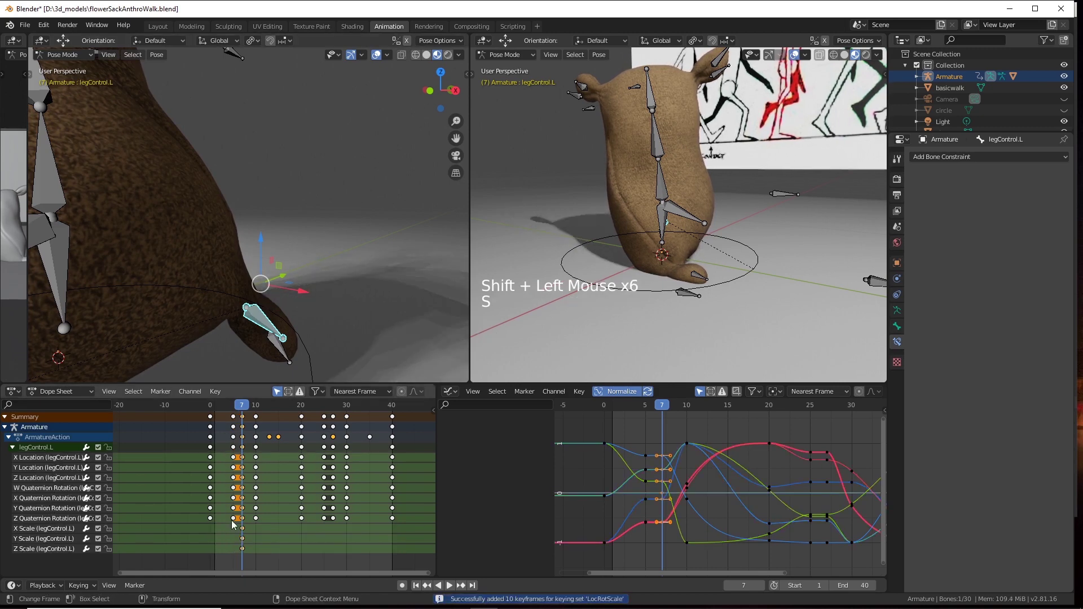
click(47, 534)
click(42, 542)
double_click(41, 555)
right_click(40, 555)
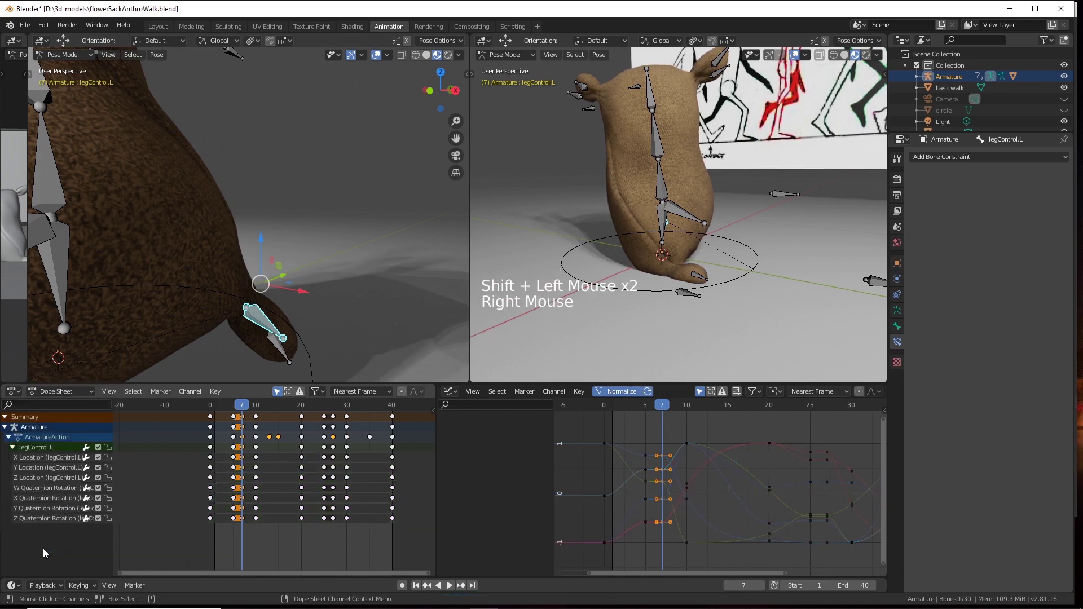
Scrub through the walk and play it back to review the left leg's new frame-7 pose.
click(245, 406)
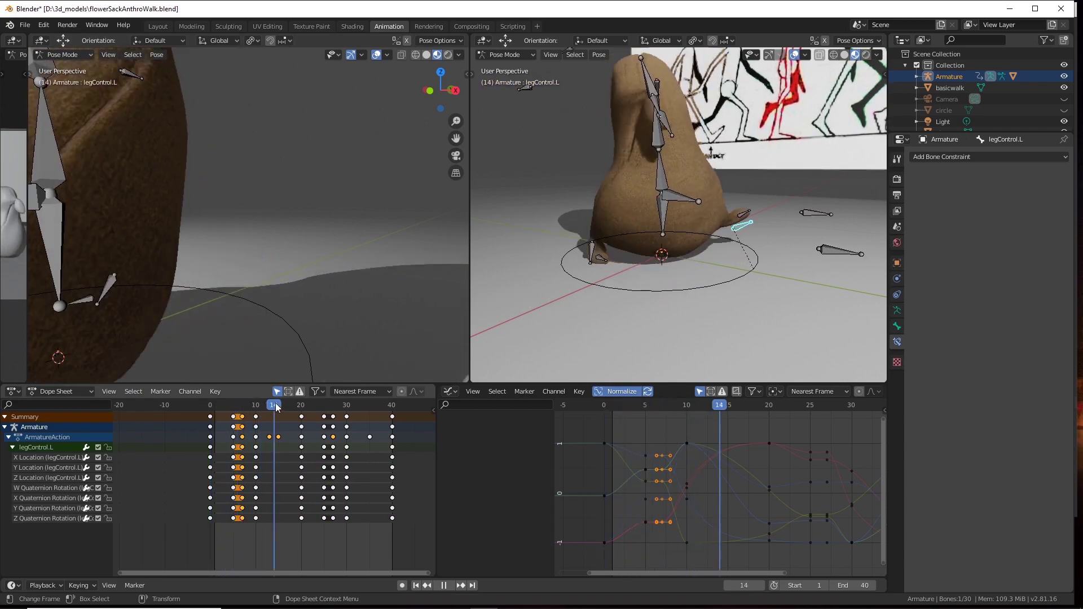
scroll(down, 3)
click(226, 259)
scroll(down, 3)
middle_click(311, 284)
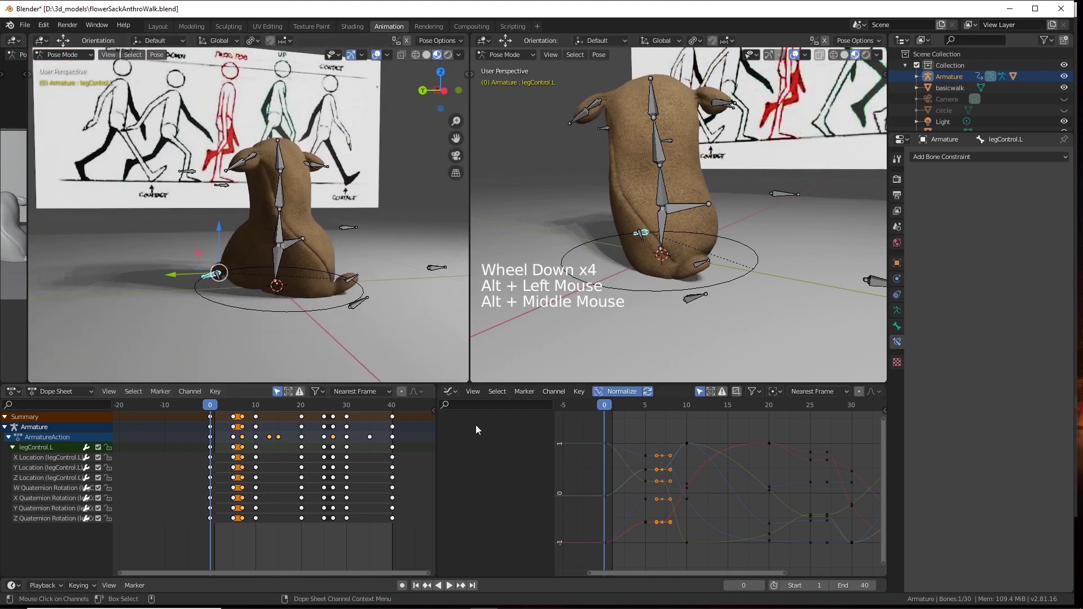
click(451, 585)
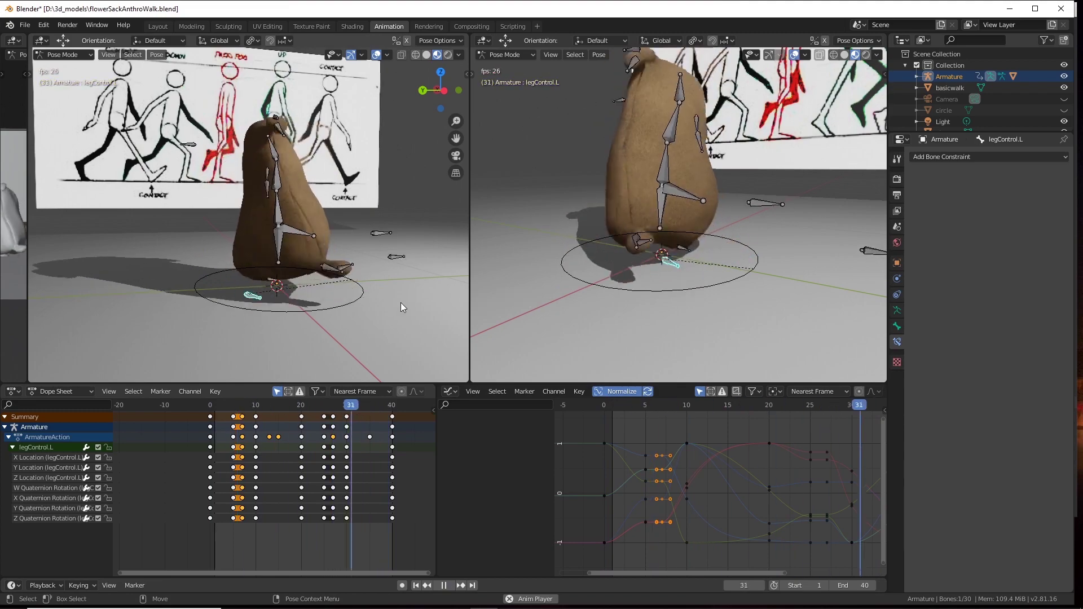
click(388, 320)
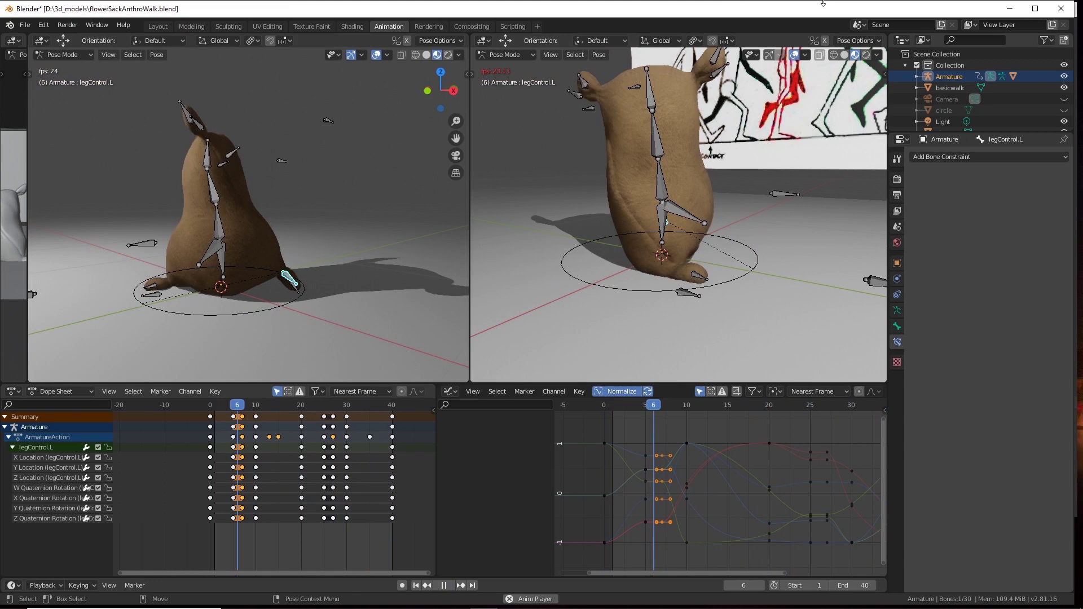
Switch the armature to Object Mode and hide it in the Outliner to view the bare sack character.
click(1064, 84)
click(1068, 79)
click(343, 276)
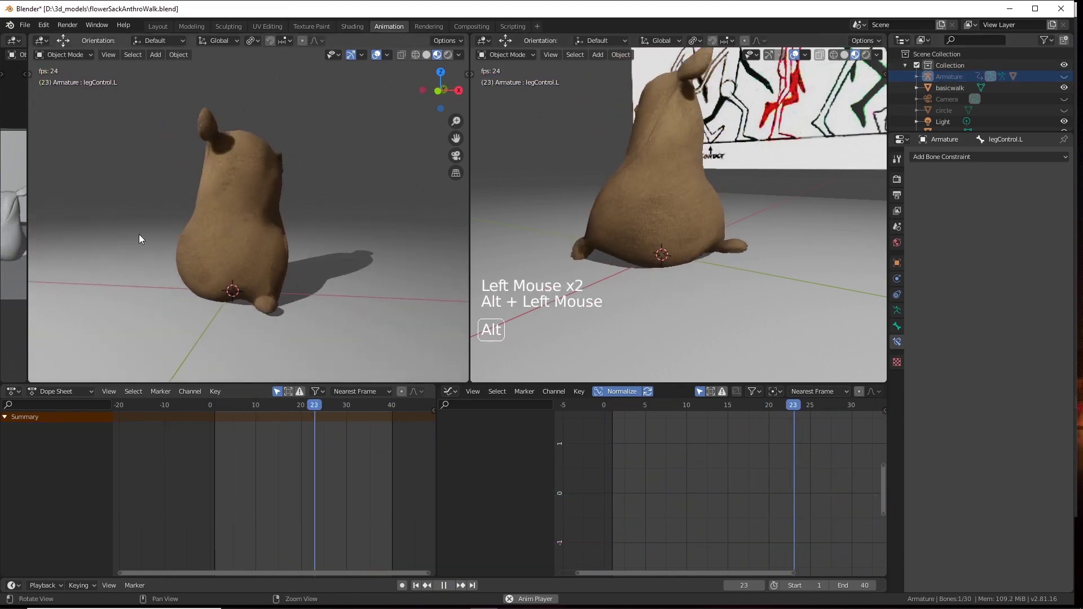
click(145, 242)
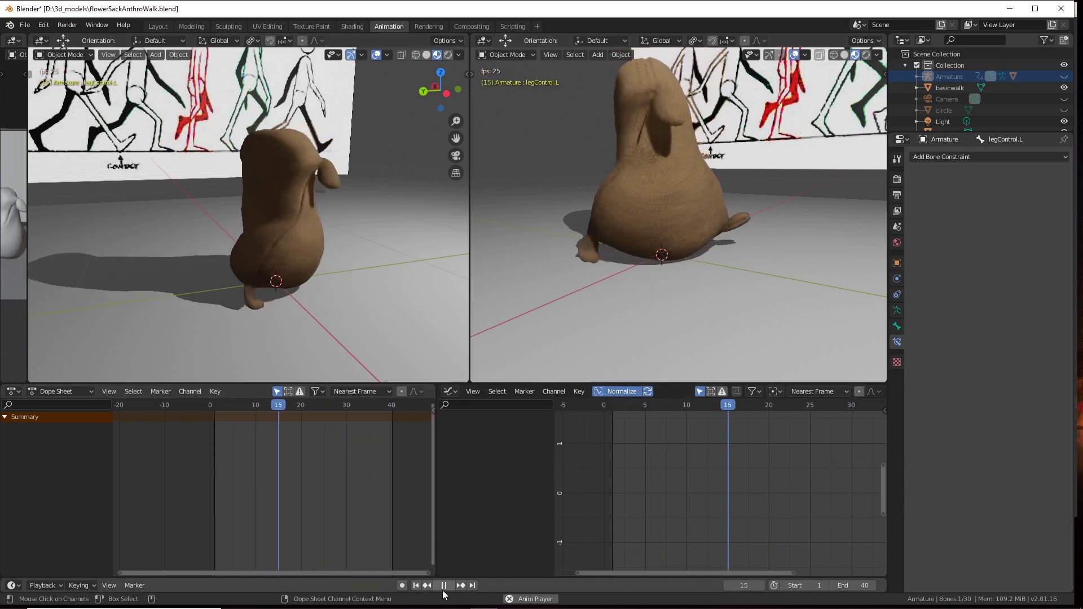
click(448, 589)
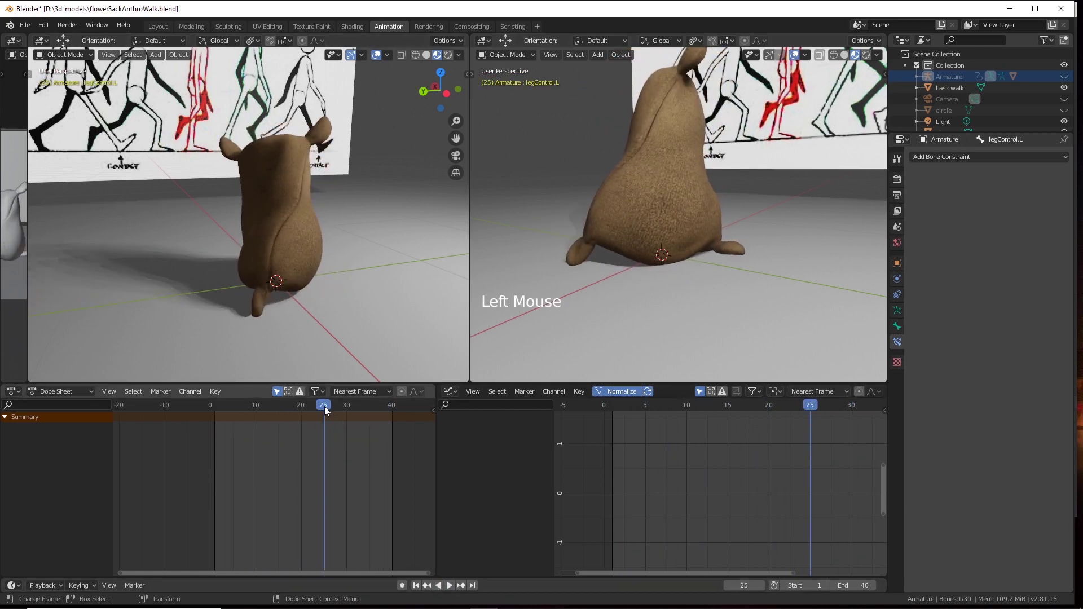
click(322, 409)
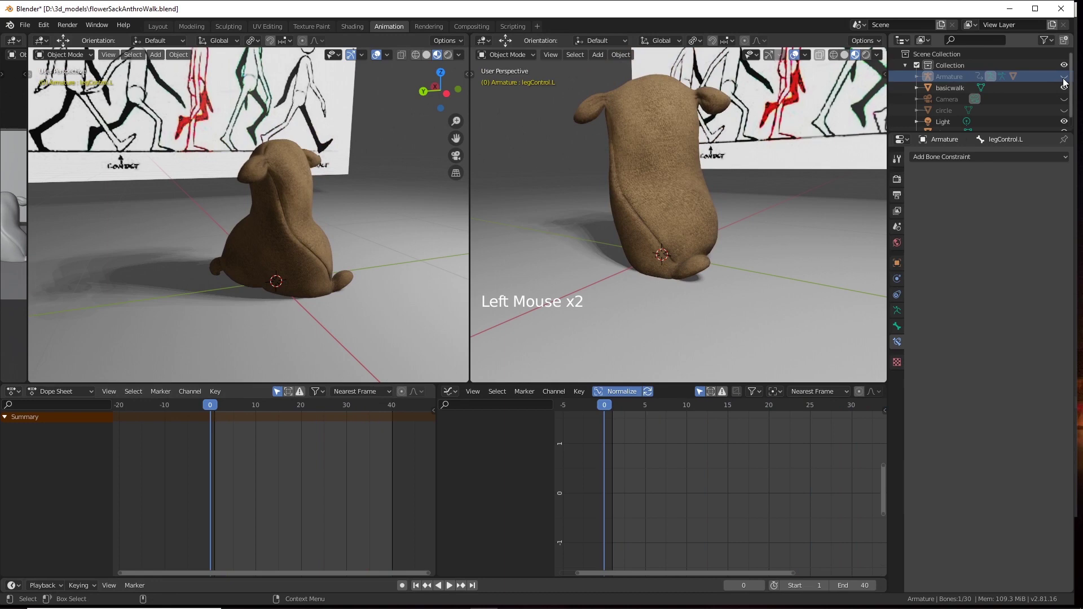
Unhide the armature, return to Pose Mode and select all bones to show every keyframe.
click(1064, 82)
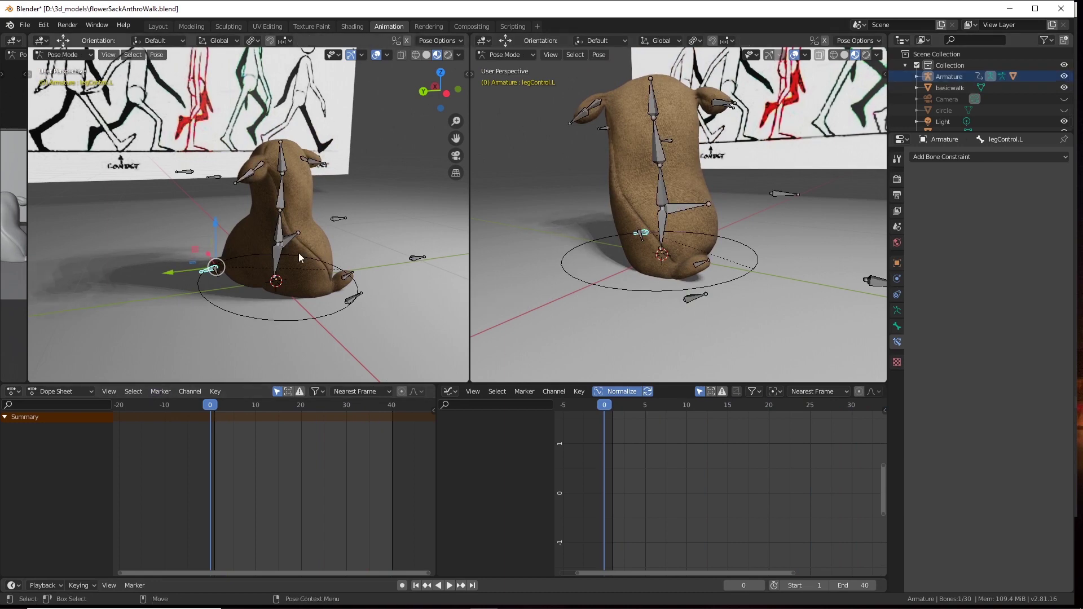
click(311, 287)
scroll(down, 3)
click(186, 268)
click(189, 173)
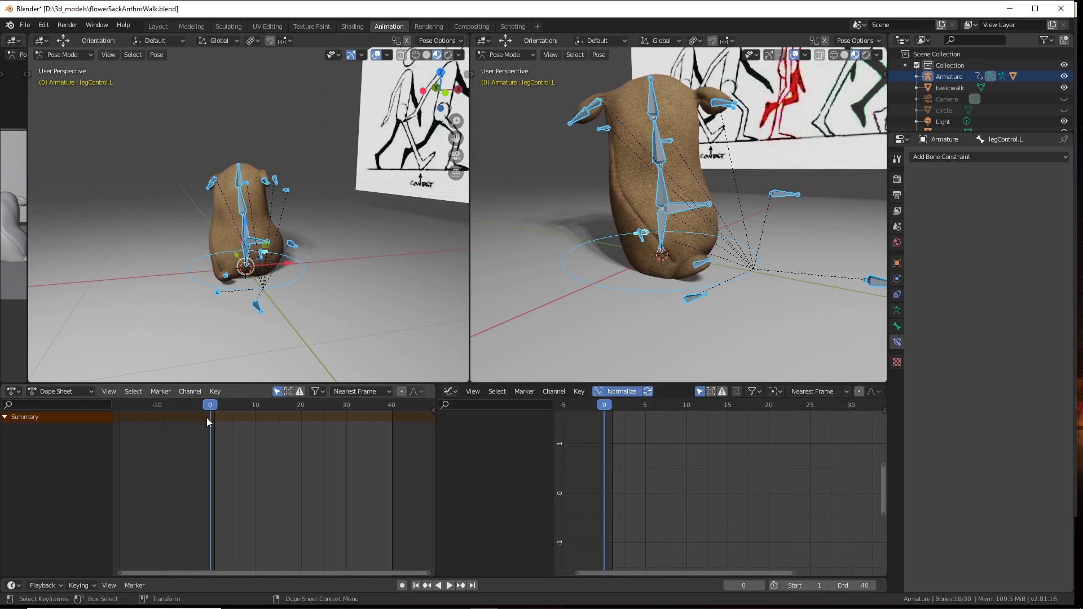
click(204, 126)
click(248, 238)
click(195, 157)
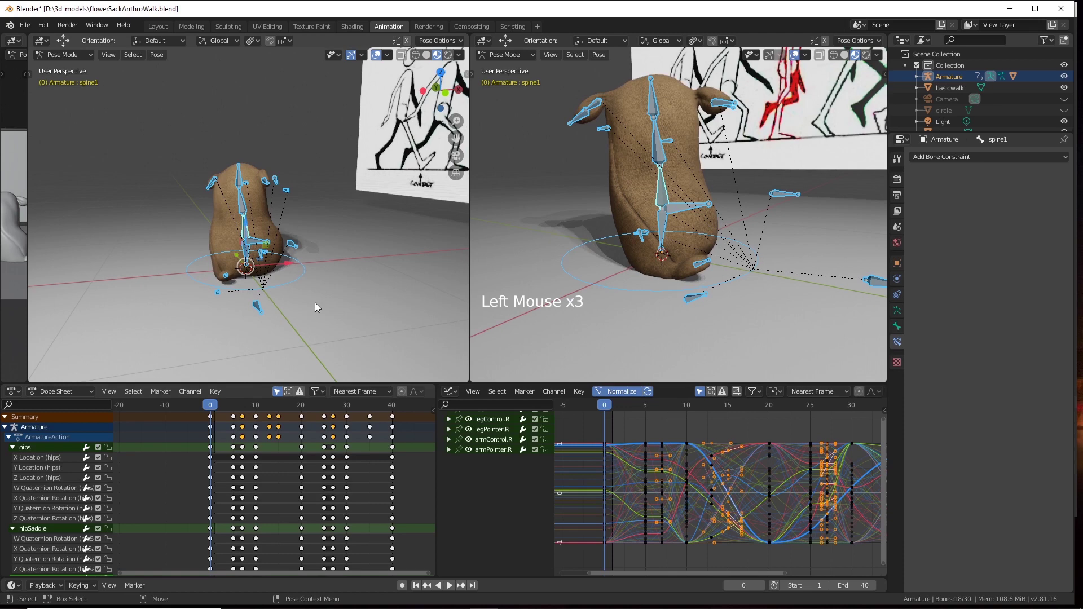
Inspect the animation curves and orbit around the sack character with all bones selected.
scroll(up, 3)
middle_click(693, 458)
scroll(up, 3)
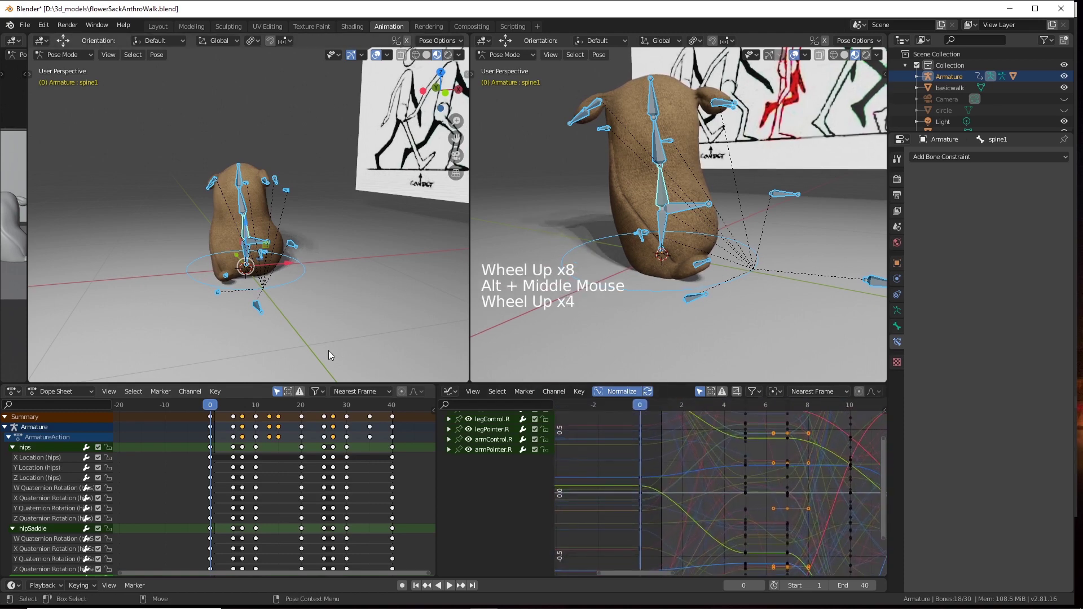
click(179, 243)
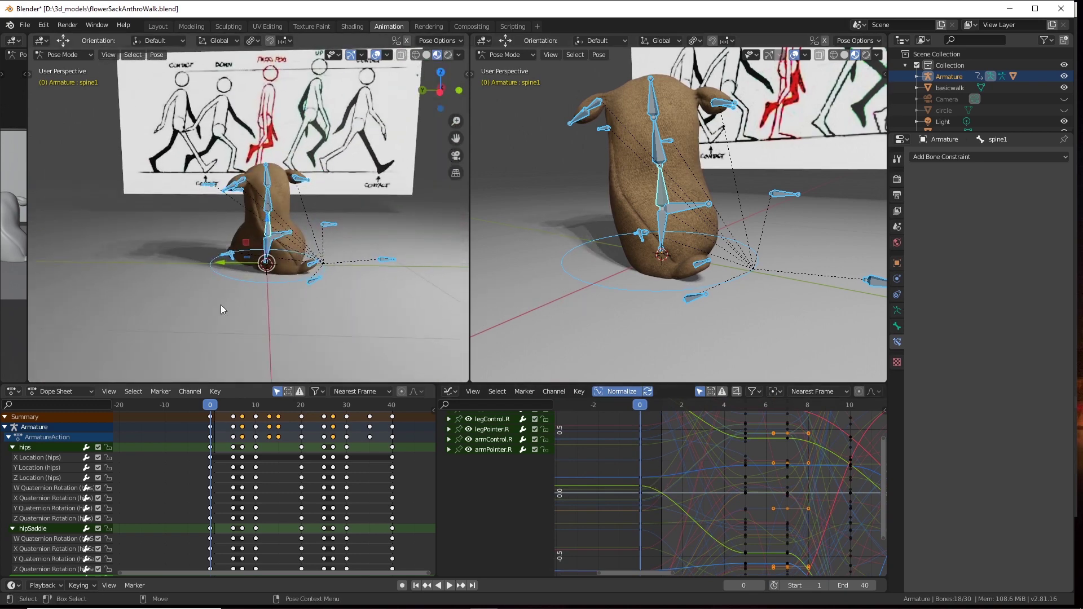
scroll(up, 3)
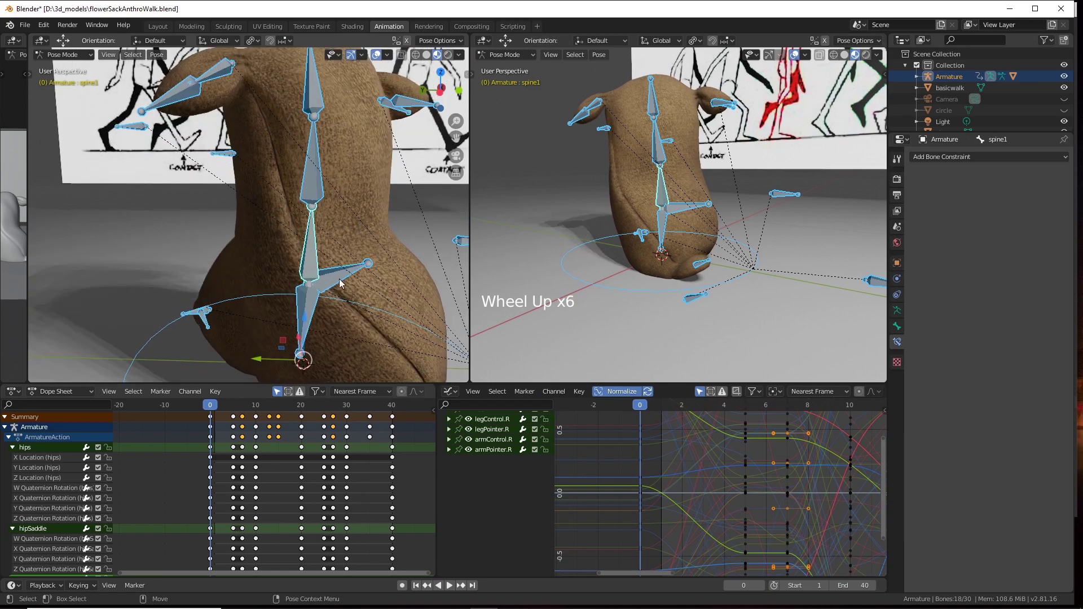
middle_click(377, 261)
scroll(down, 3)
click(324, 213)
middle_click(328, 218)
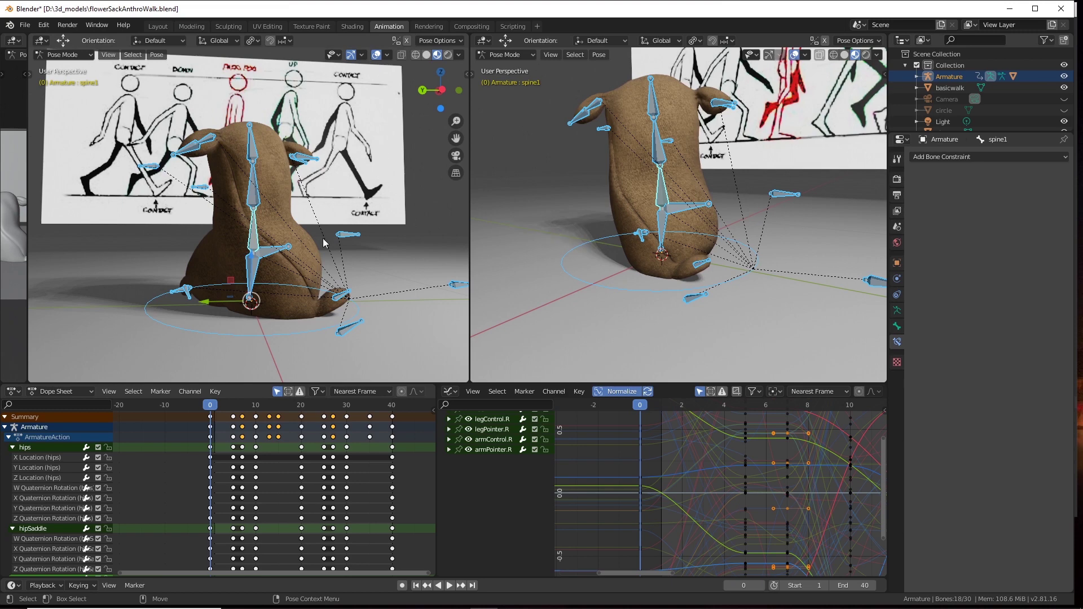
Deselect all bones so the Dope Sheet shows only the summary at frame 0.
click(369, 329)
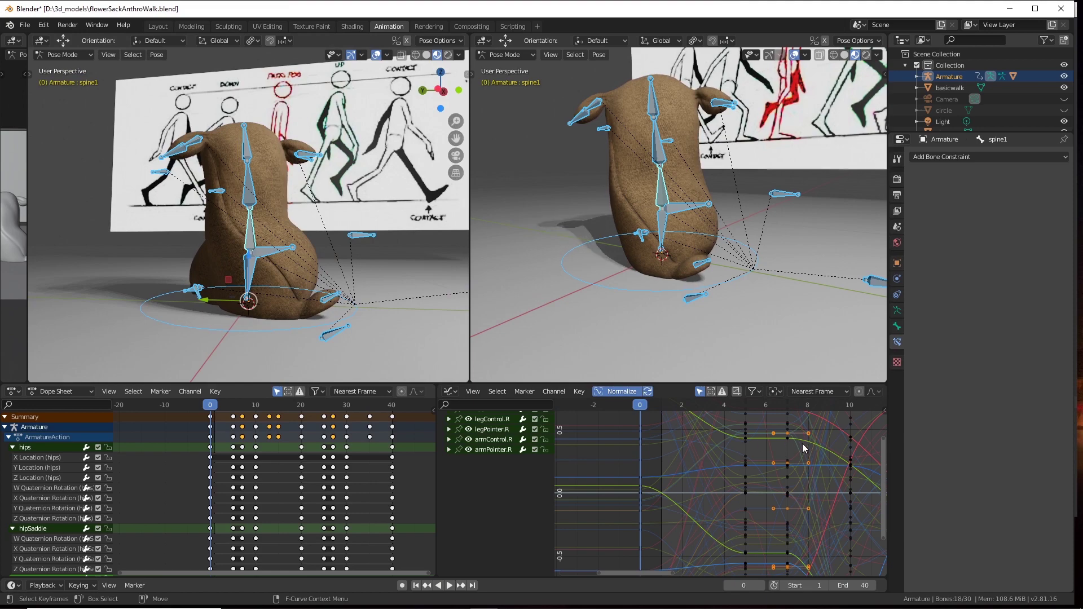
click(350, 294)
click(143, 210)
click(246, 199)
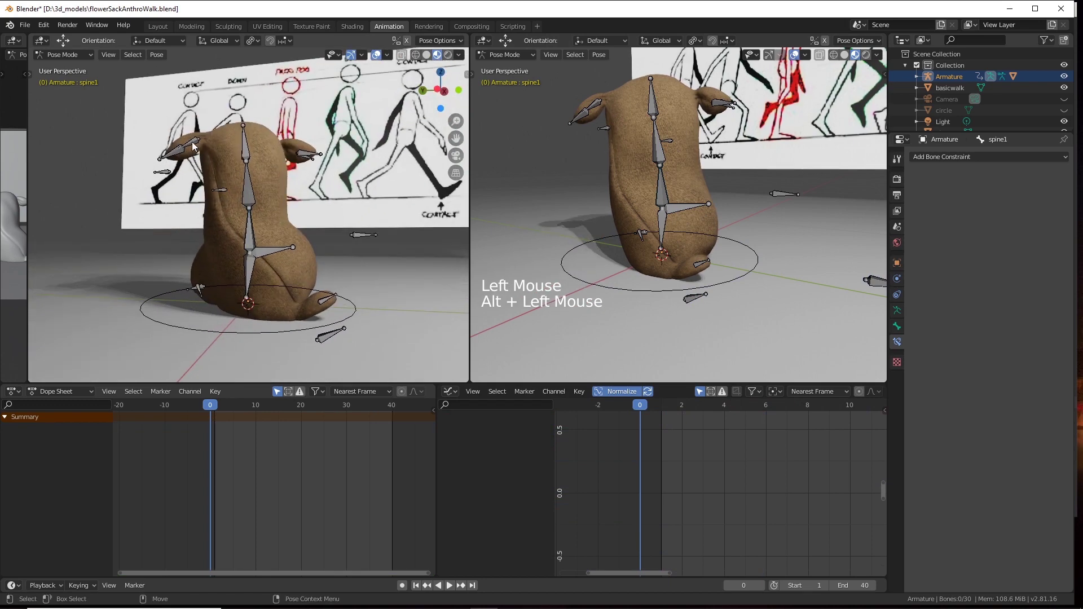
Select the right arm control bone and zoom the Graph Editor onto its location and rotation curves.
click(195, 146)
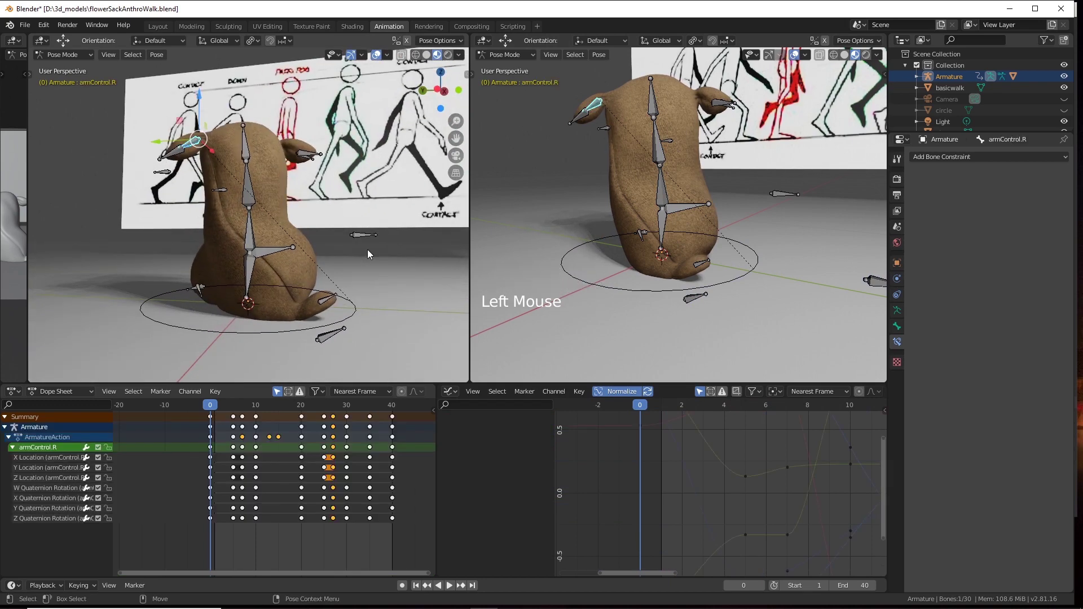
click(343, 226)
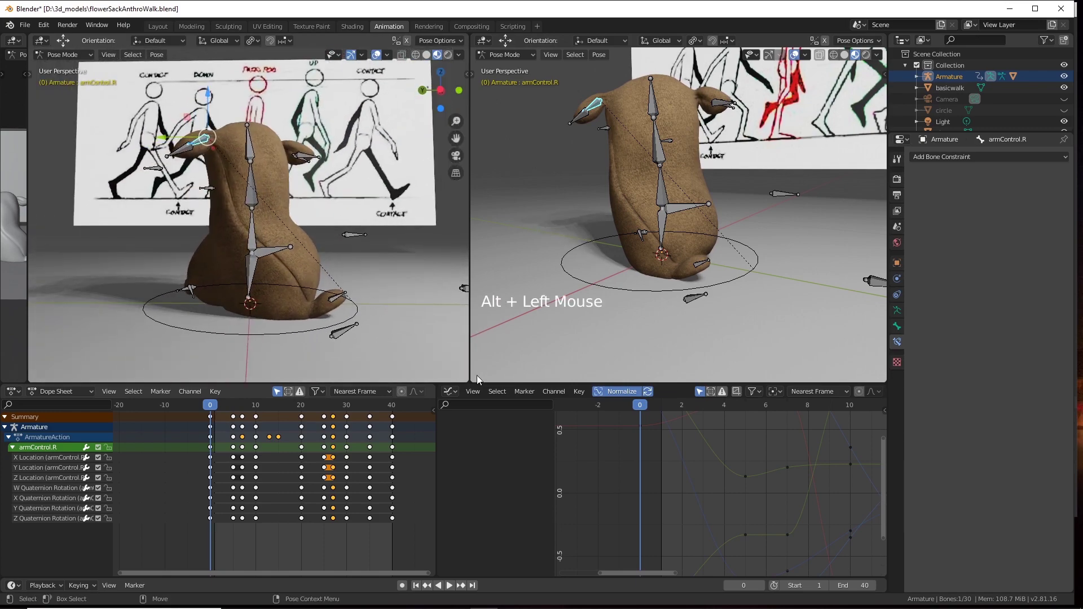
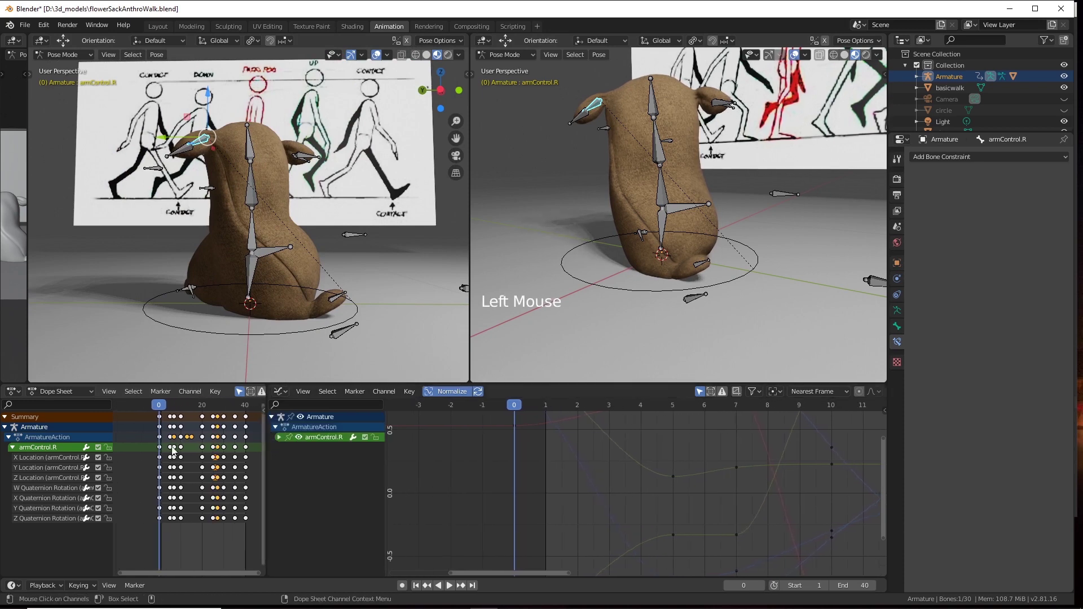
middle_click(622, 468)
scroll(down, 3)
scroll(down, 3)
scroll(down, 3)
scroll(down, 3)
Drag the border above the Dope Sheet and Graph Editor upward to give the curve views more room.
right_click(611, 475)
middle_click(668, 476)
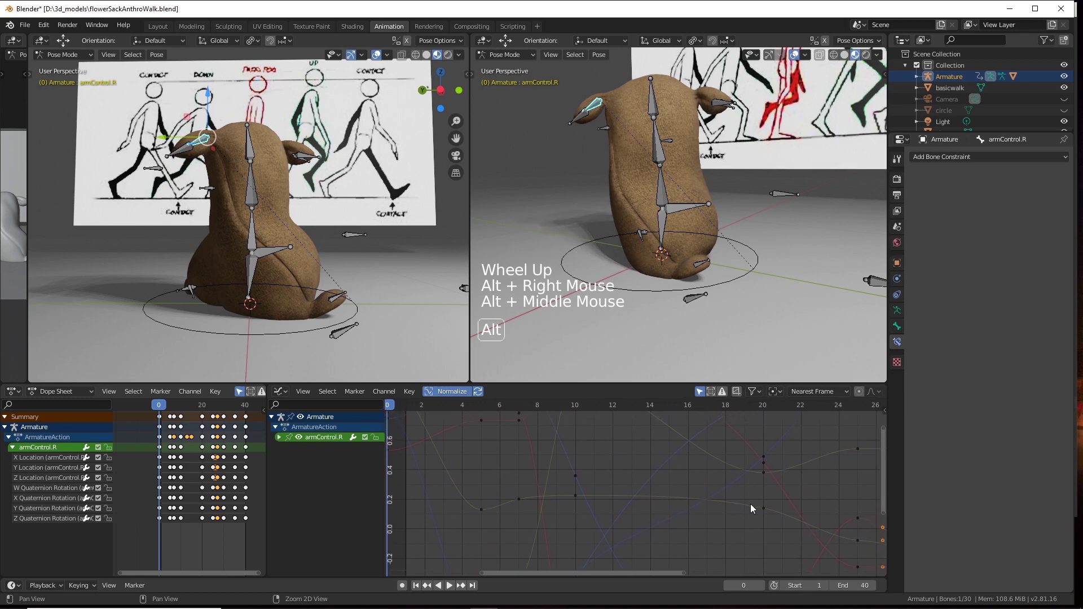
right_click(655, 477)
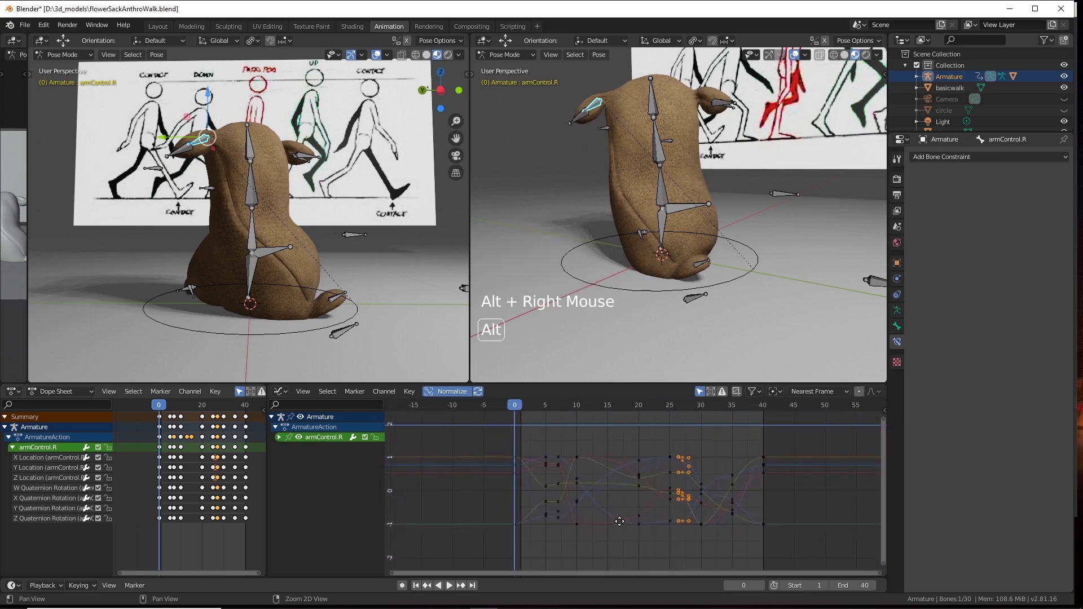
right_click(662, 480)
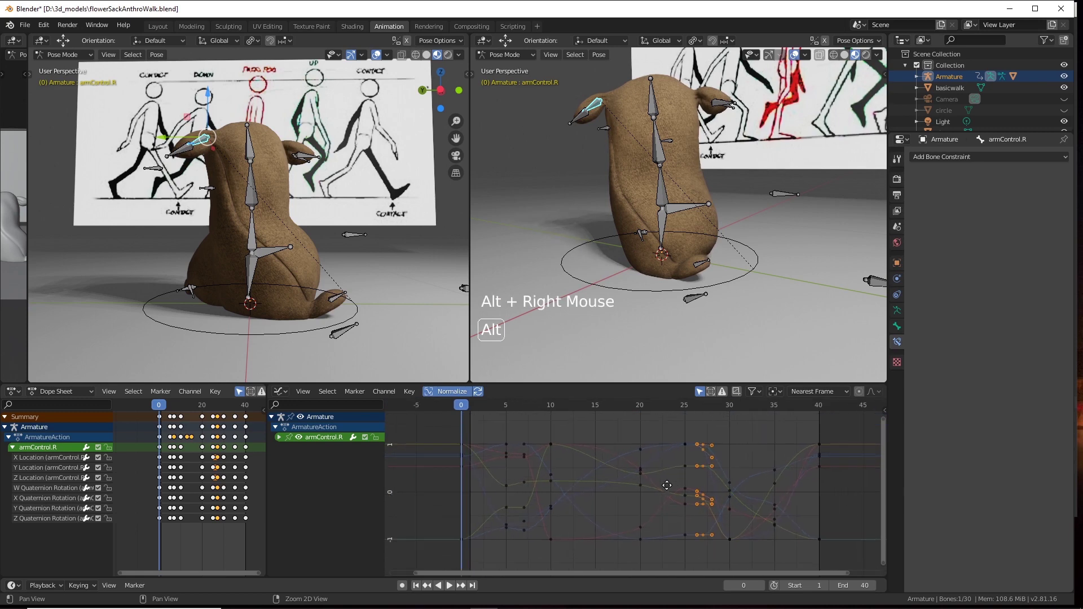
scroll(up, 3)
scroll(up, 3)
middle_click(763, 444)
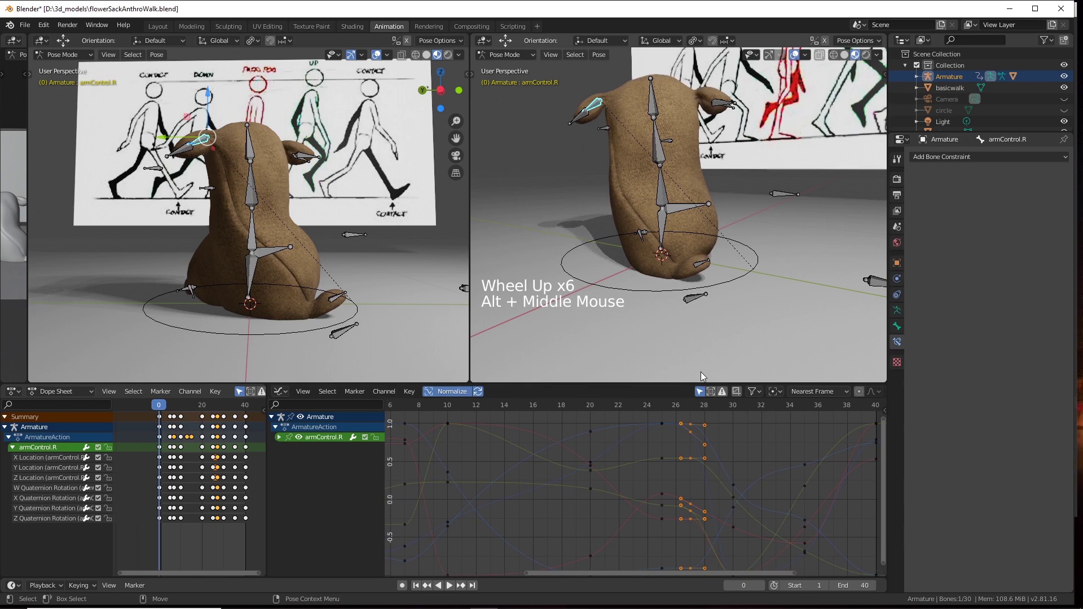
Confirm the taller curve area, reframe it and isolate armControl.R's Y Location curve.
click(718, 376)
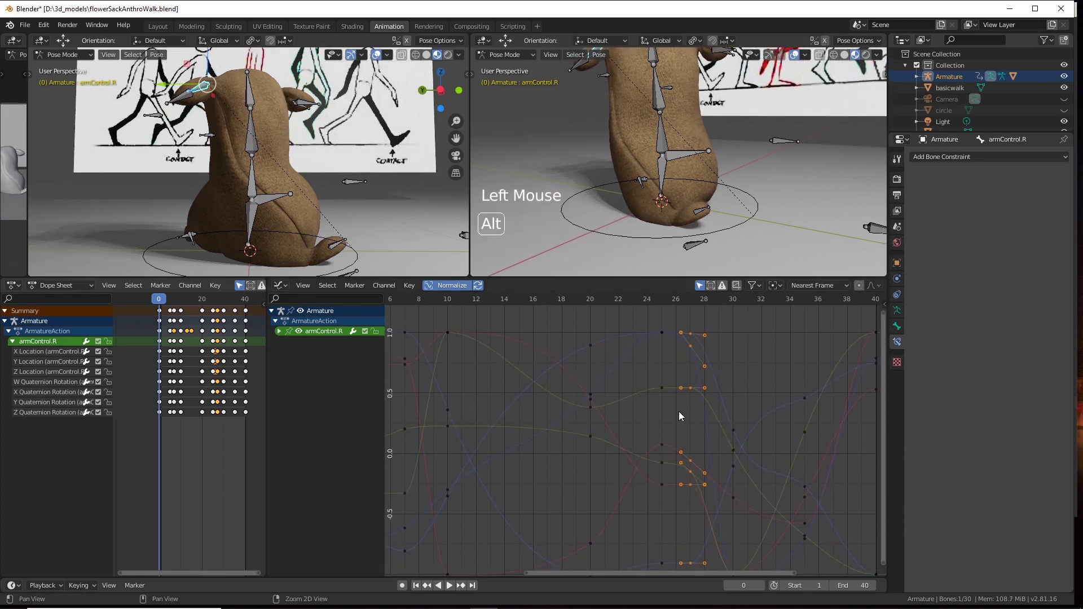
right_click(684, 410)
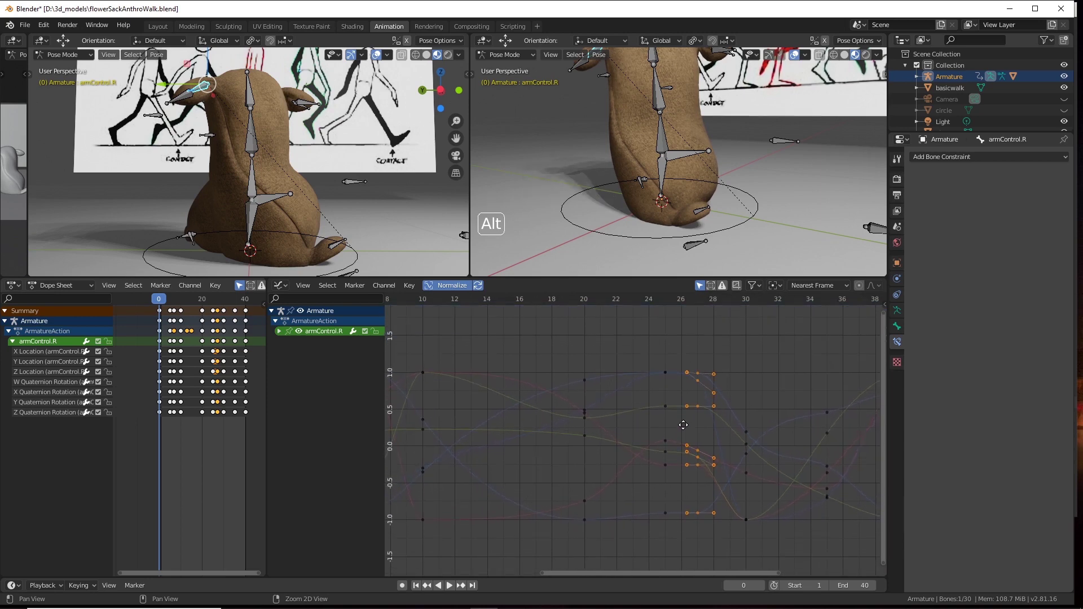
middle_click(668, 430)
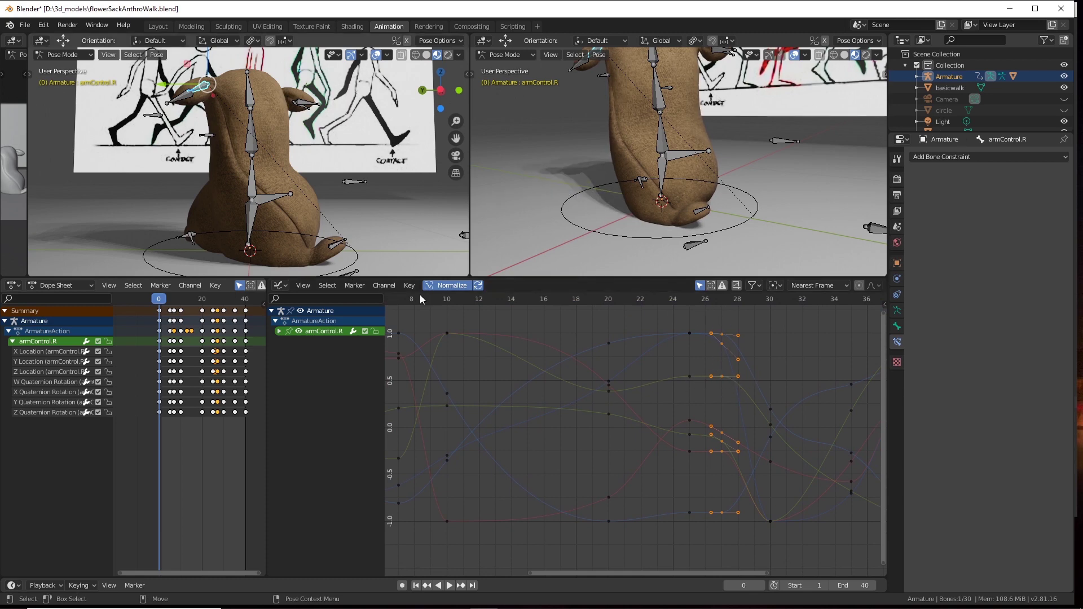
click(693, 376)
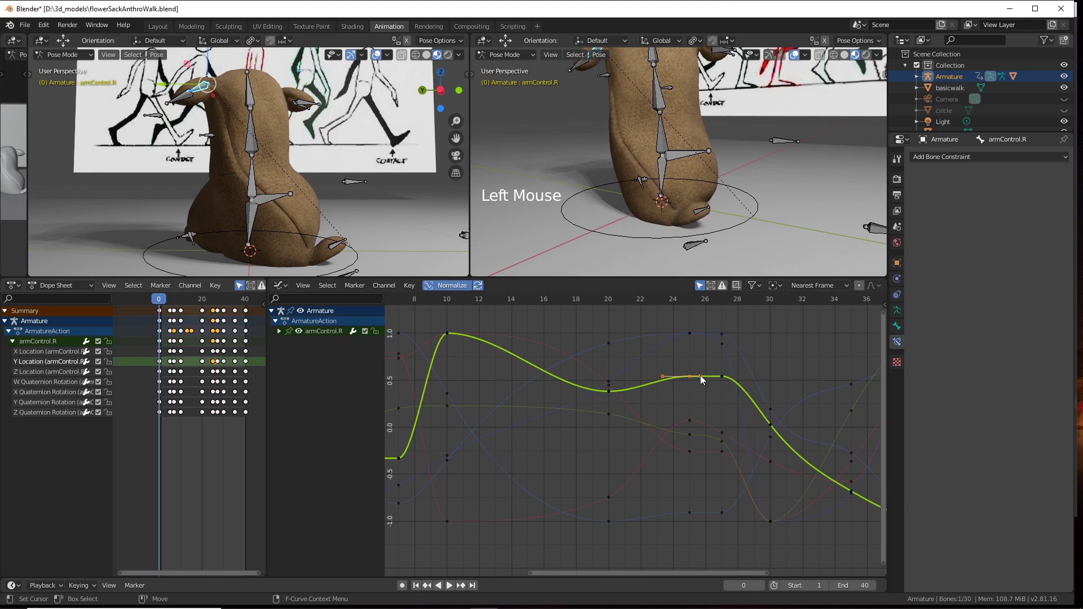
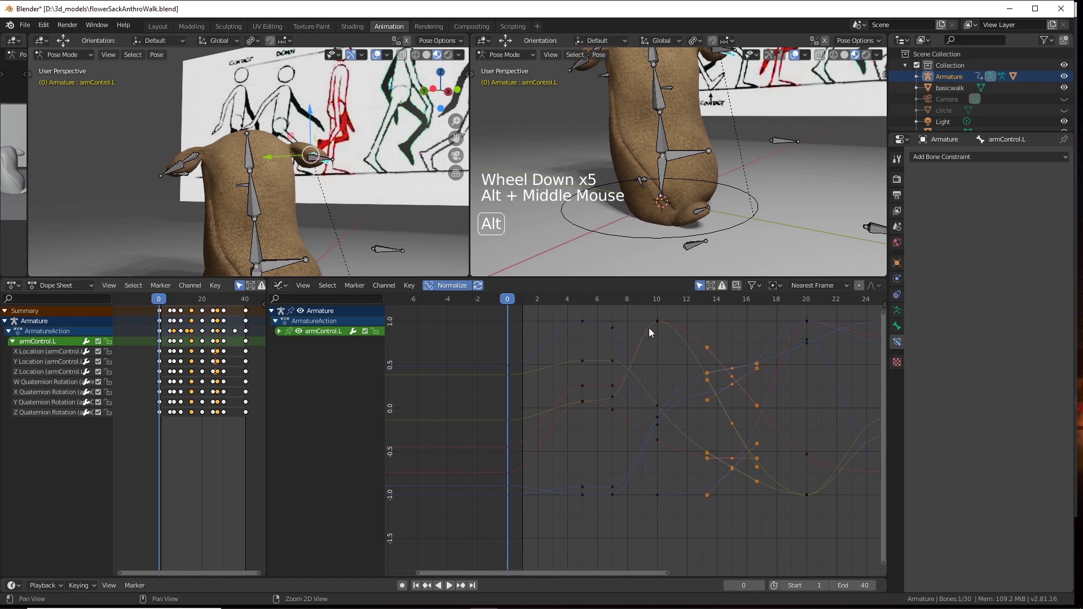
Isolate armControl.L's Y then Z Location curves and ease a keyframe handle on Z Location.
scroll(up, 3)
scroll(up, 3)
click(610, 344)
click(627, 344)
click(575, 346)
click(583, 345)
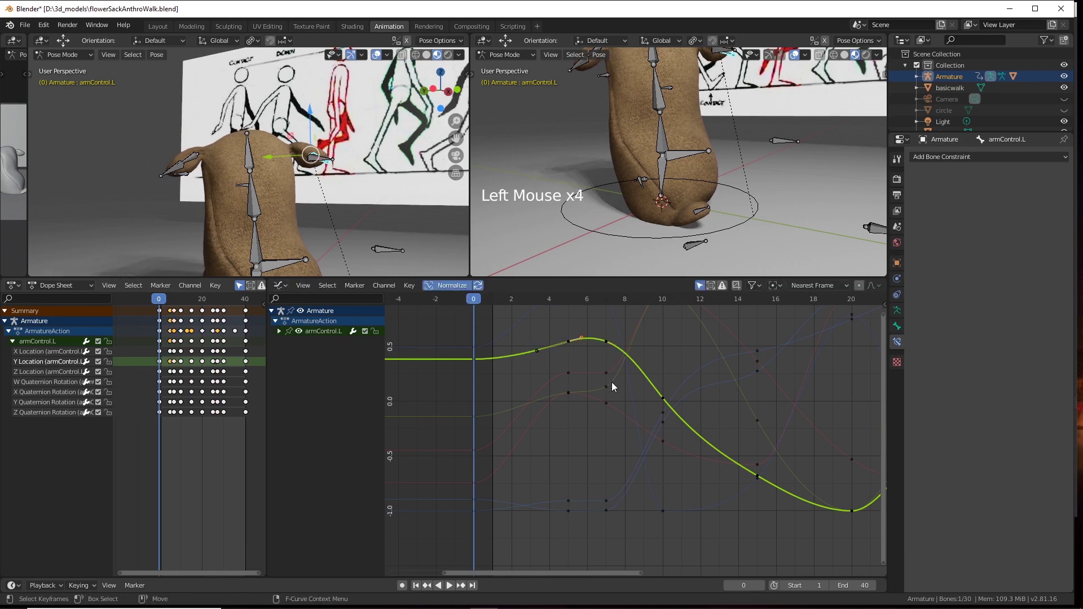
click(571, 503)
click(587, 502)
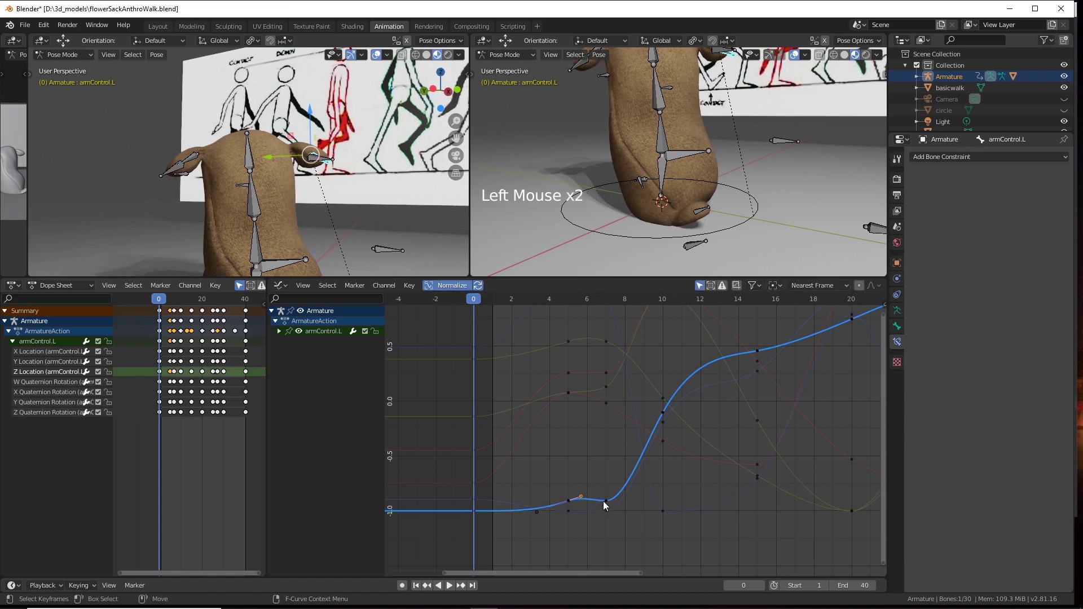
click(608, 503)
click(596, 504)
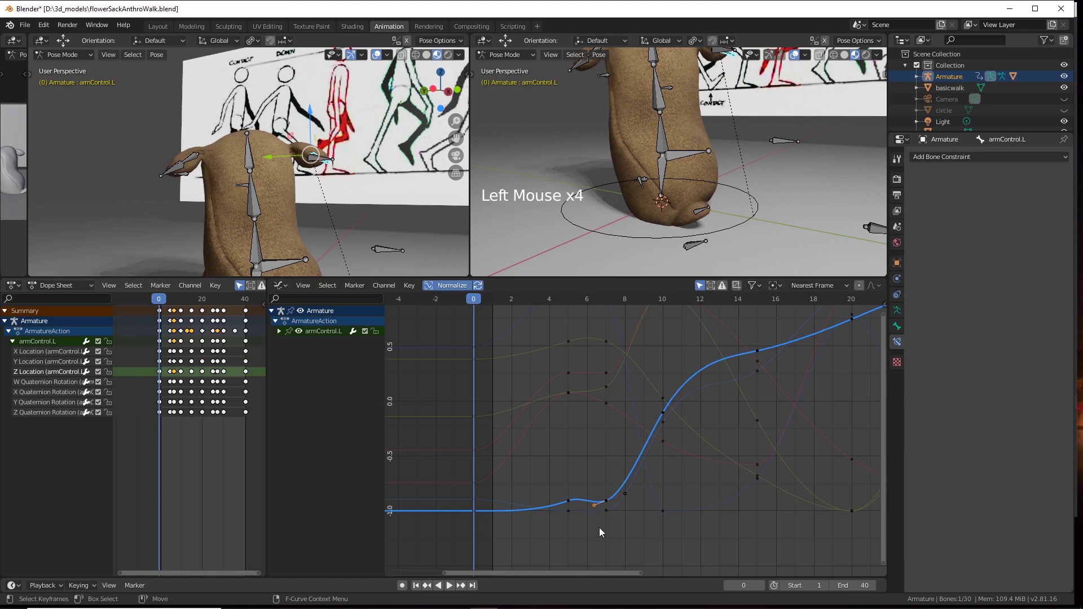
Reshape the dip in the Z Quaternion Rotation curve by pulling keyframe handles, then pan to later keyframes.
click(575, 514)
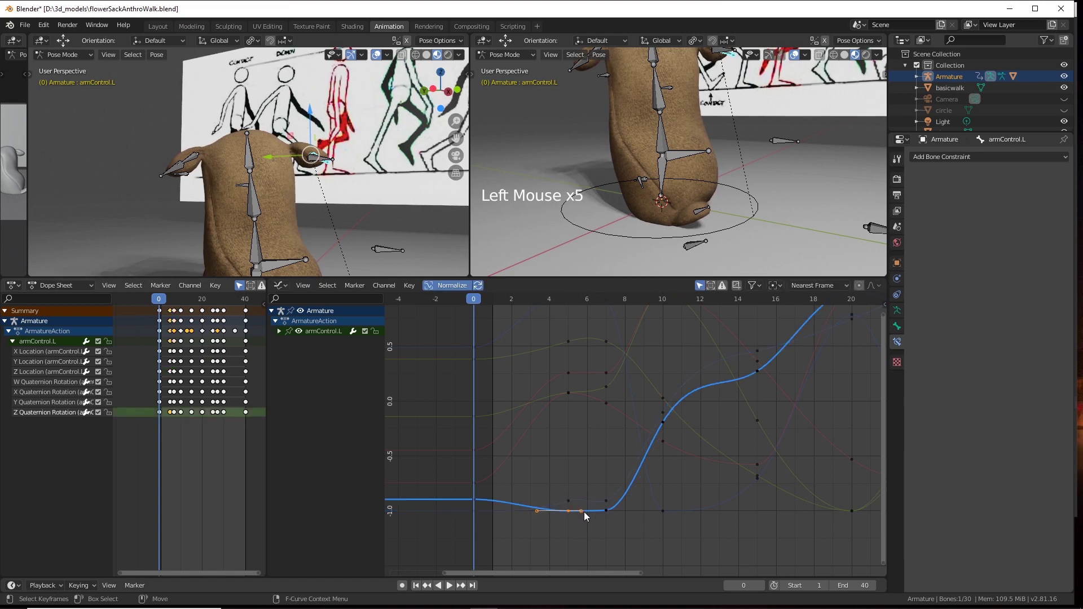
click(584, 515)
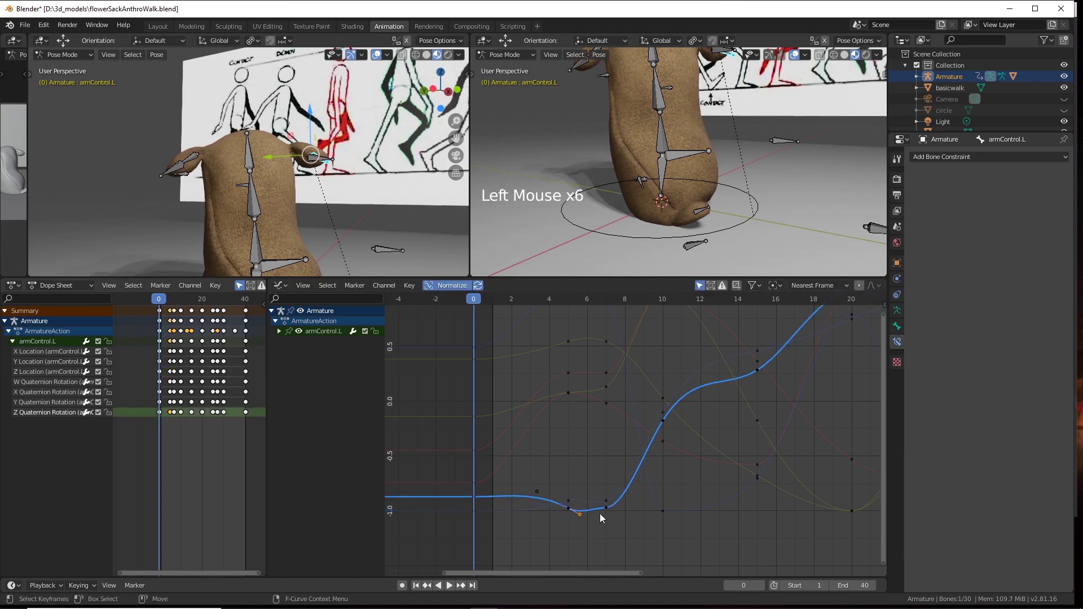
click(607, 511)
click(630, 511)
middle_click(685, 439)
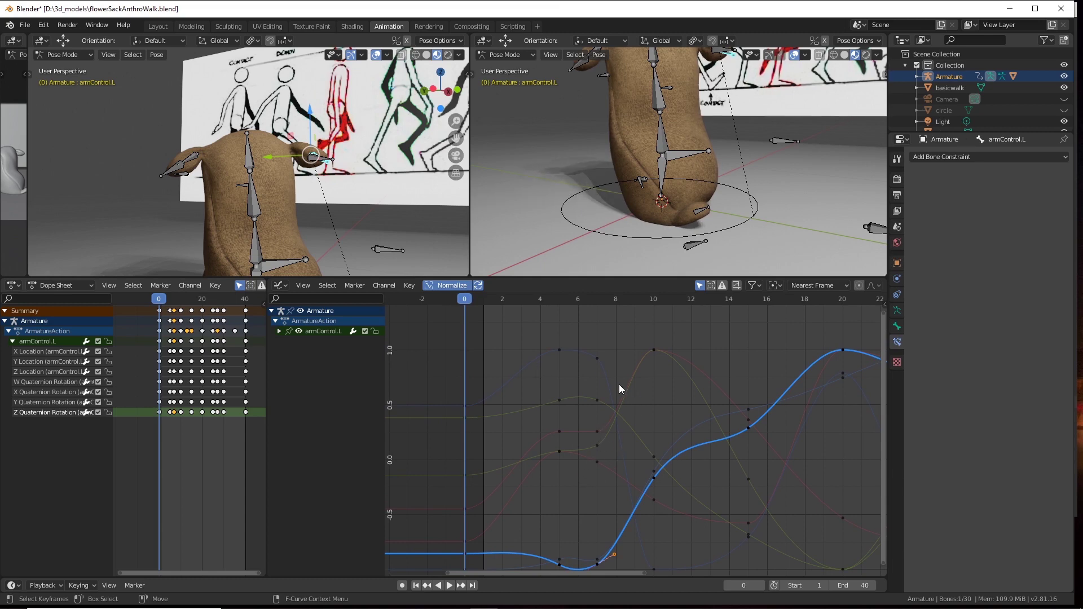
middle_click(747, 444)
middle_click(730, 448)
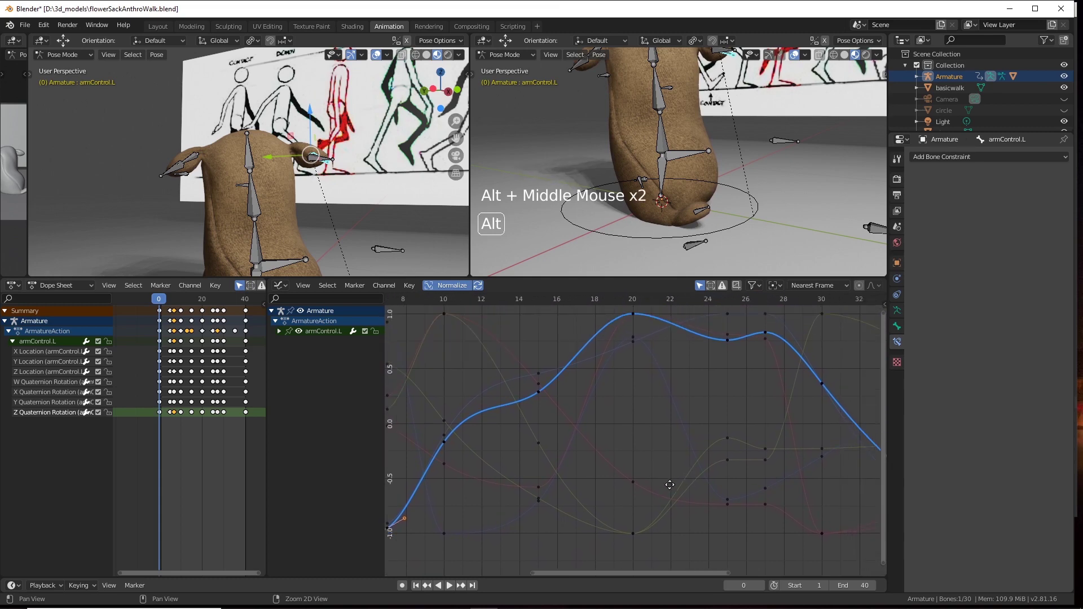
middle_click(735, 448)
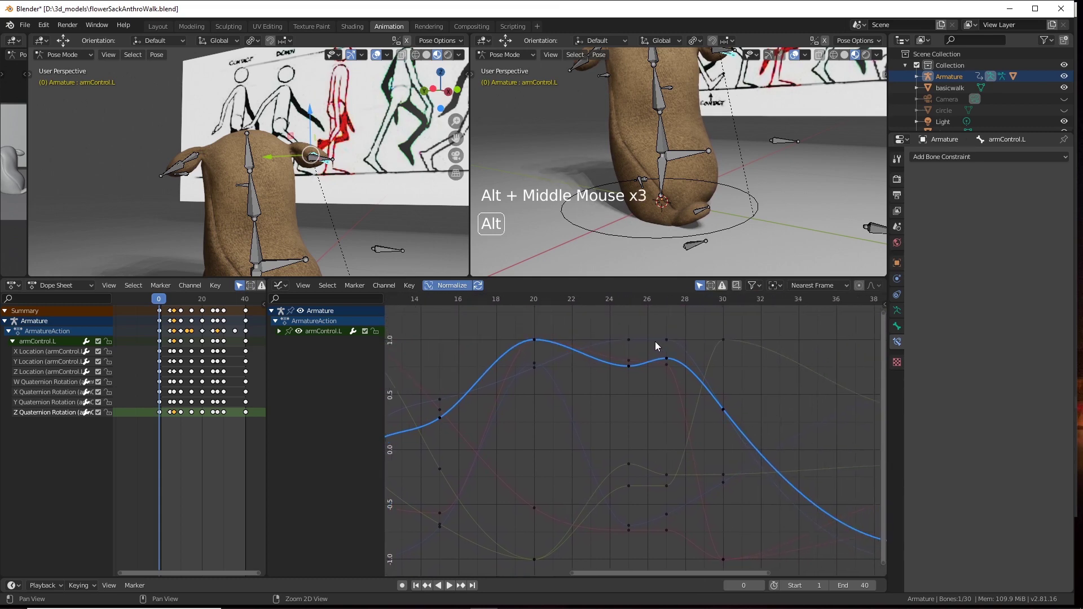
Nudge a later Z Location keyframe slightly down and earlier, then smooth a handle on the Y Location curve.
click(669, 340)
click(689, 341)
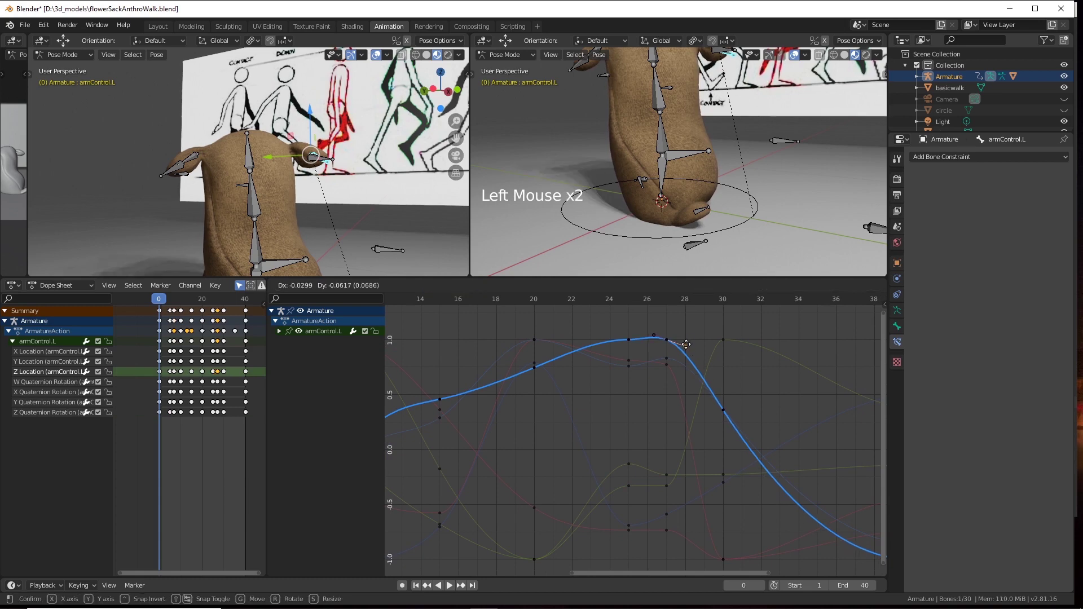
click(636, 343)
click(645, 345)
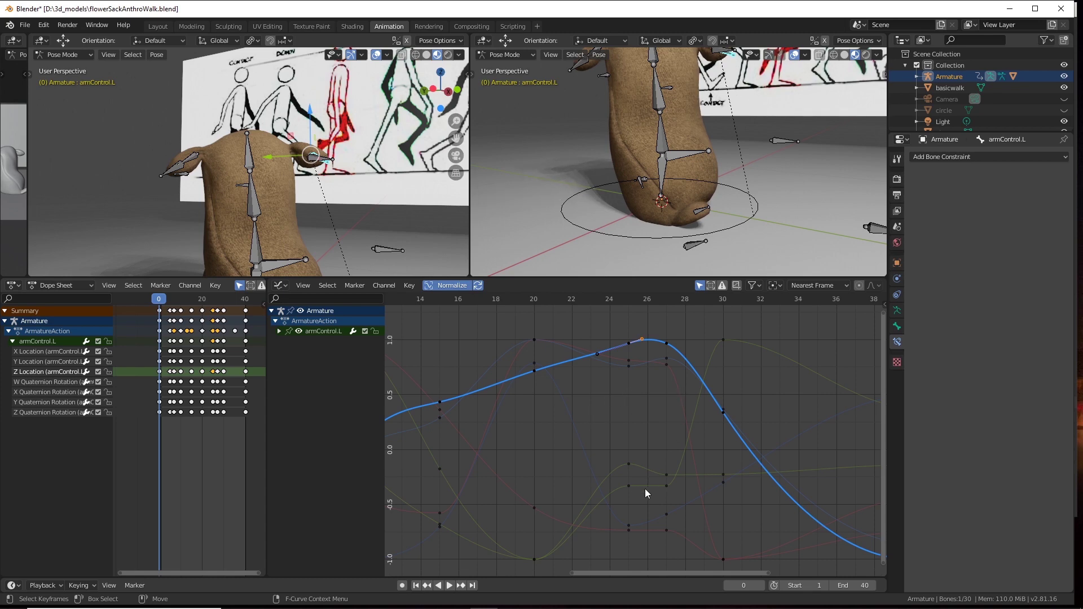
click(669, 490)
click(689, 486)
click(635, 489)
click(599, 484)
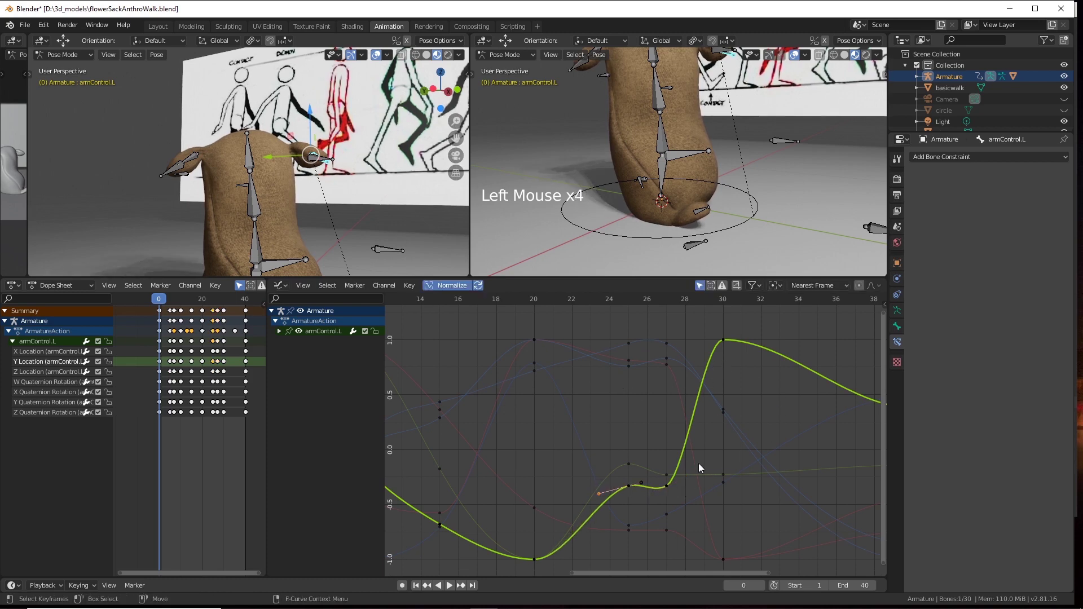
Isolate armControl.L's X Location curve and move its middle keyframes to flatten the bump into a hold.
middle_click(718, 465)
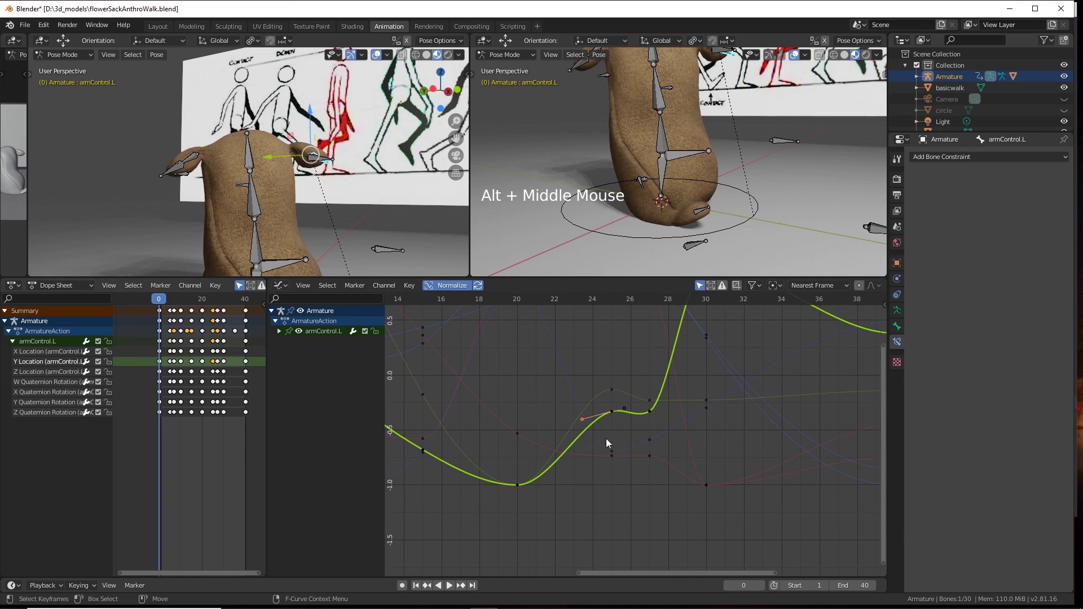
click(617, 453)
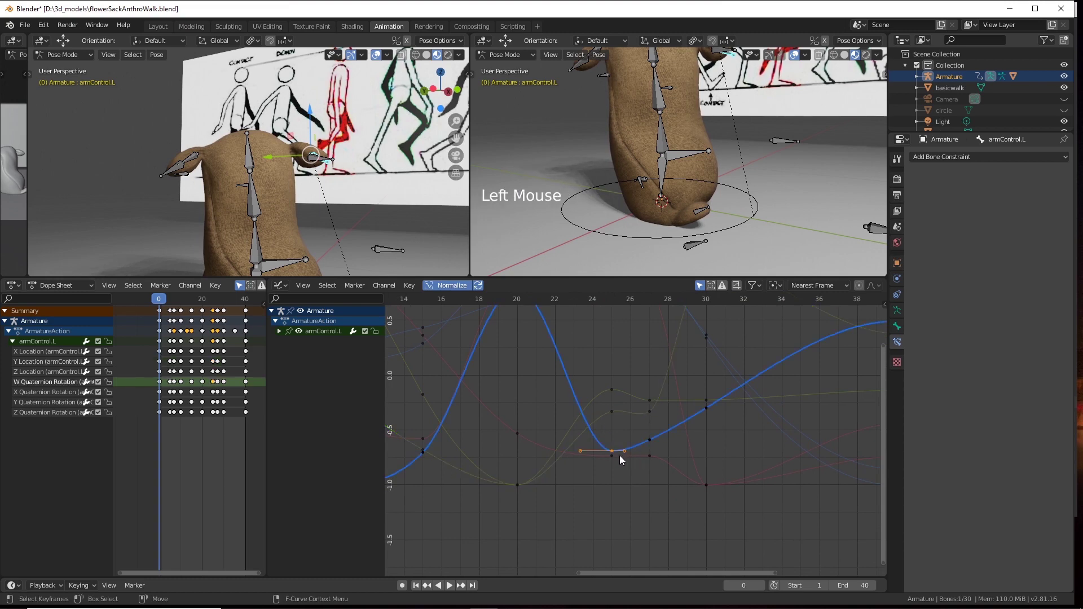
click(651, 461)
click(672, 460)
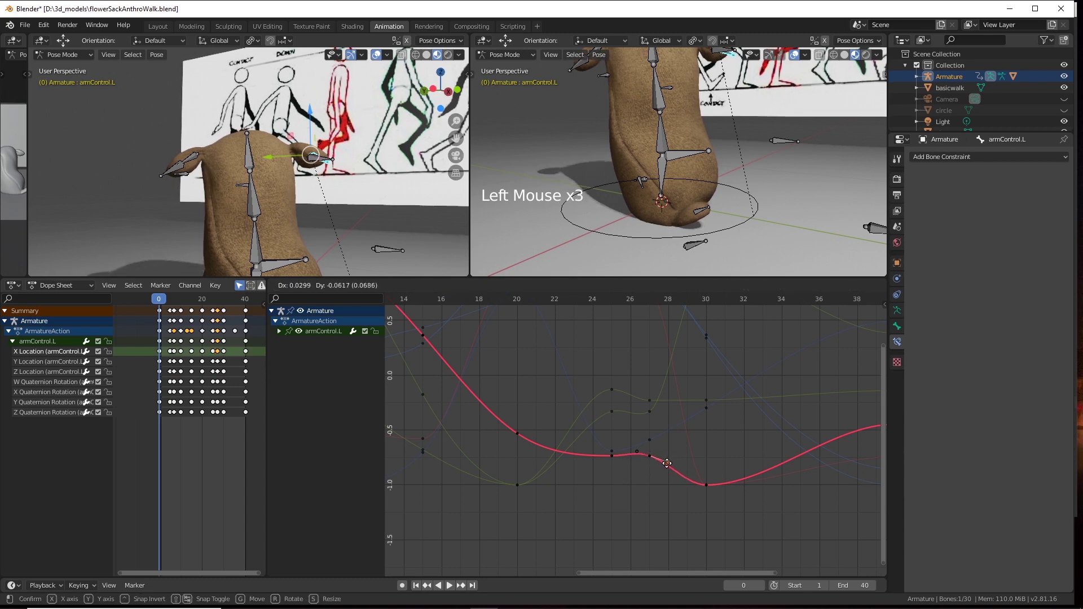
click(616, 460)
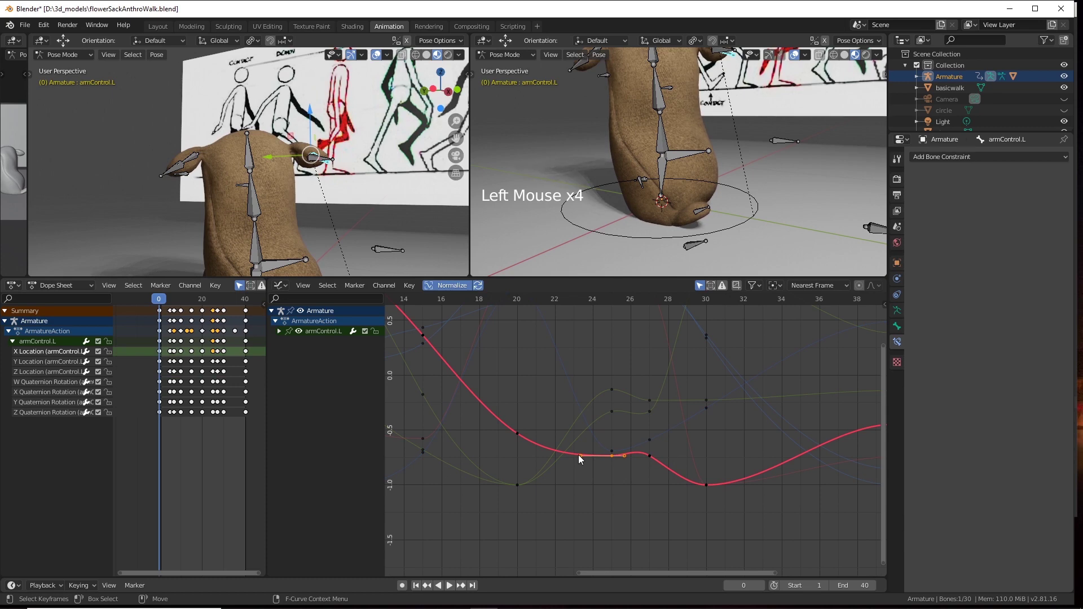
click(582, 458)
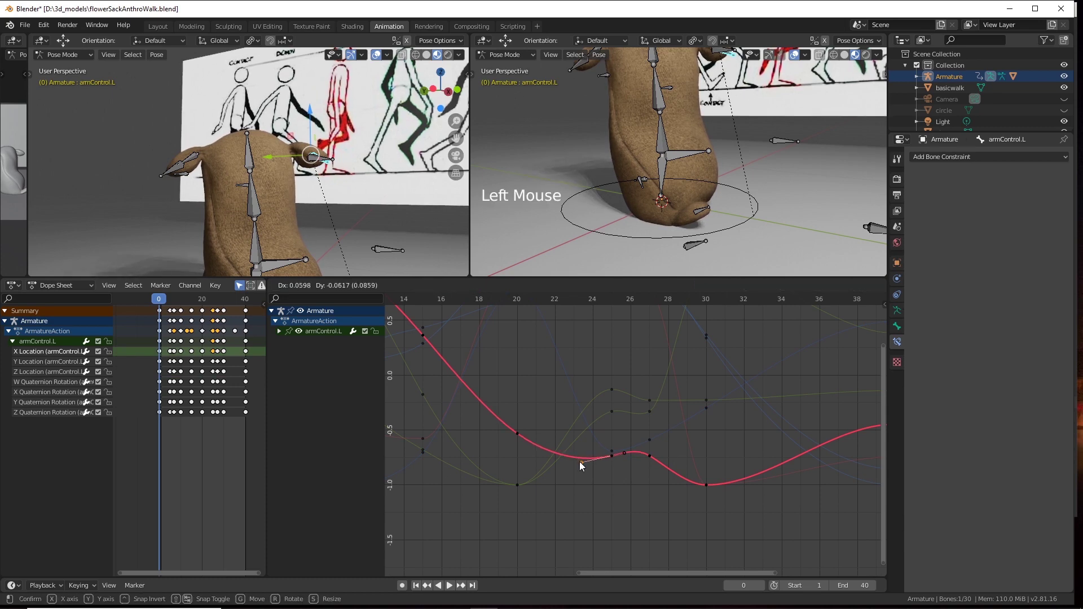
Pan the Graph Editor back to the curve's first keyframes at the early frames.
middle_click(697, 432)
scroll(down, 3)
middle_click(659, 423)
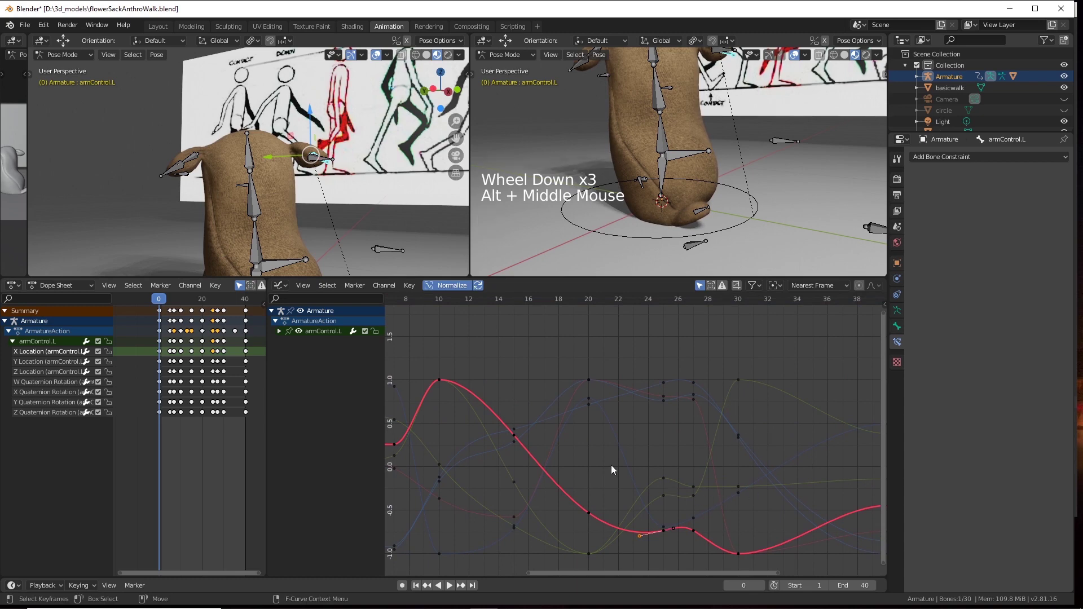
middle_click(568, 423)
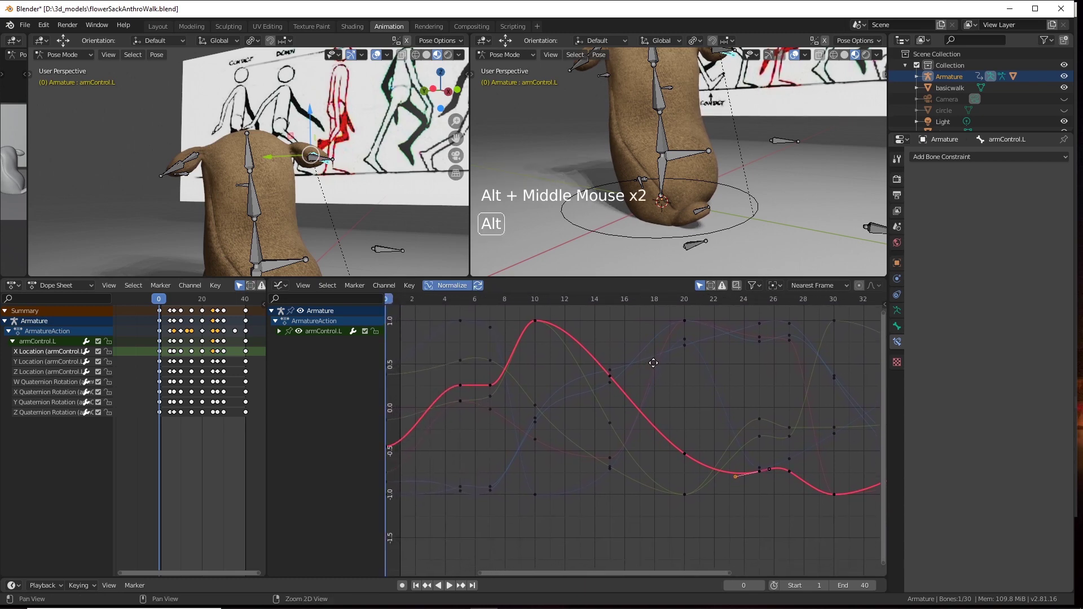
scroll(up, 3)
middle_click(715, 425)
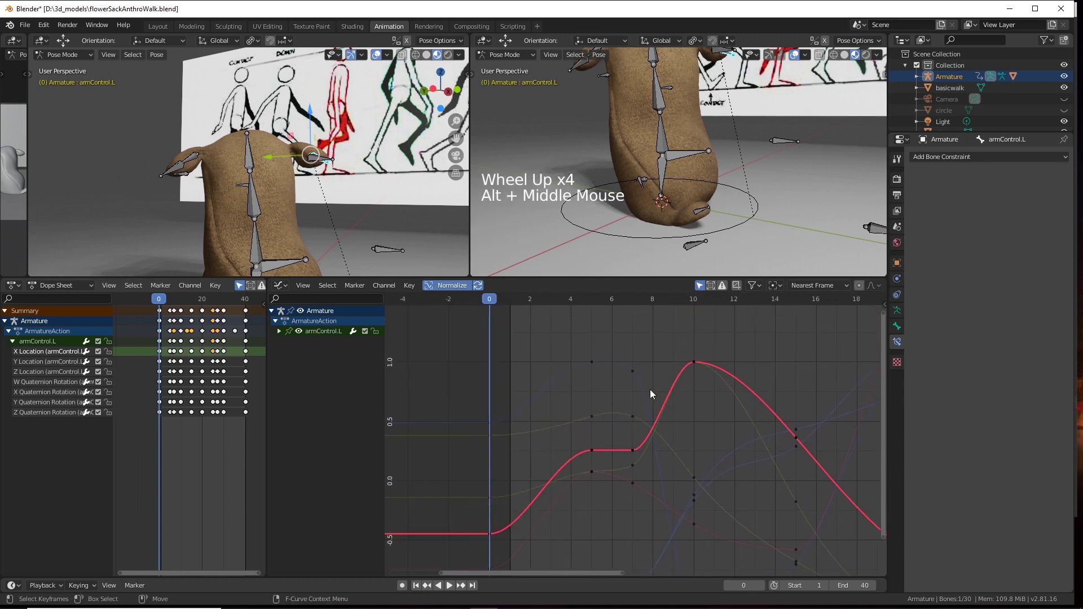
click(635, 373)
click(656, 387)
click(596, 369)
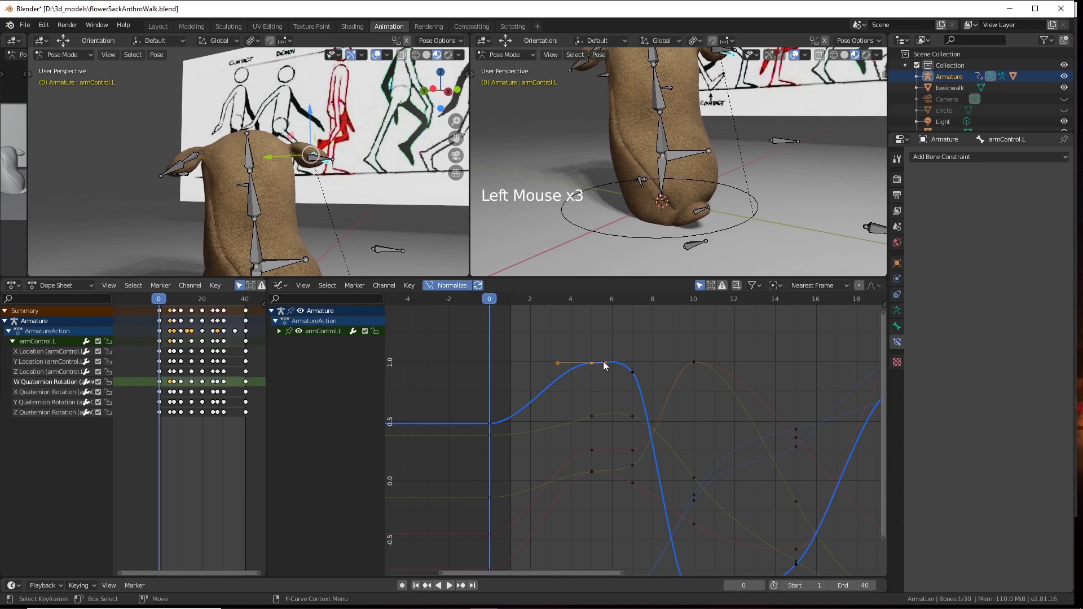
click(560, 365)
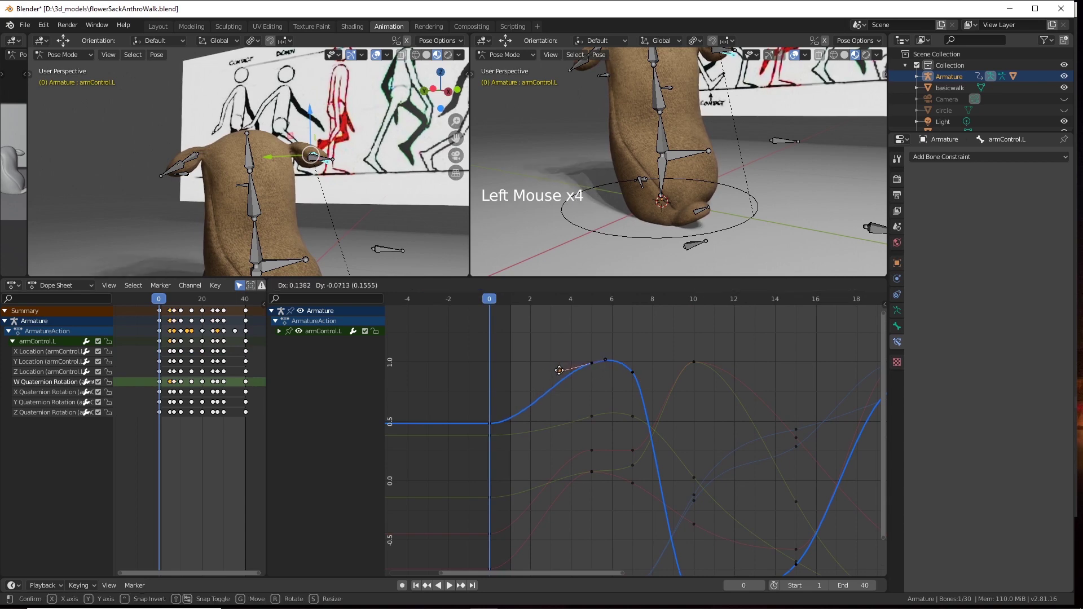
scroll(down, 3)
middle_click(730, 427)
scroll(down, 3)
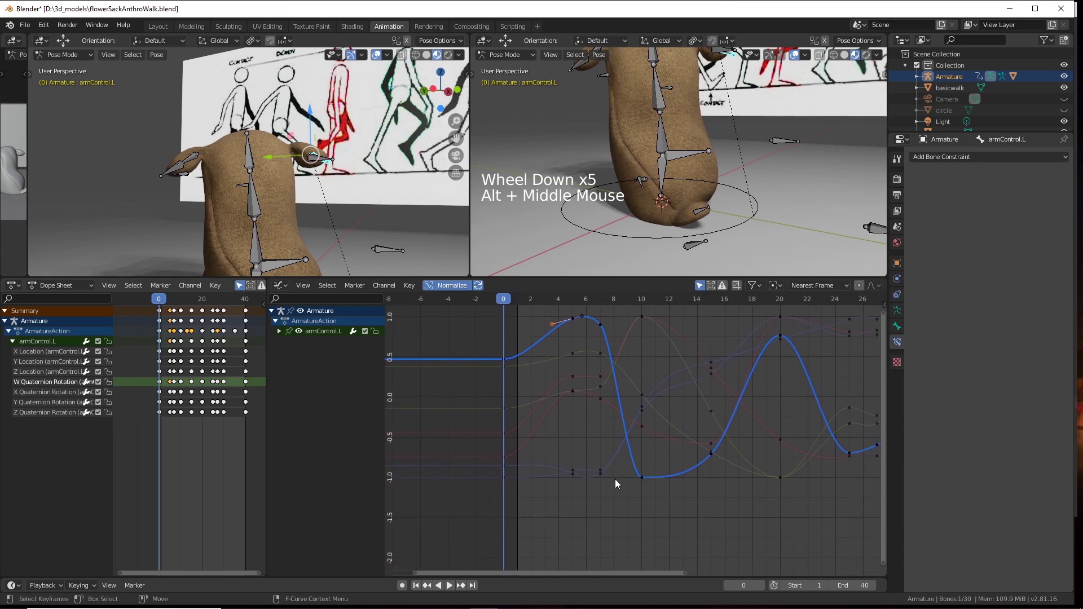
click(643, 480)
scroll(up, 3)
middle_click(672, 471)
scroll(up, 3)
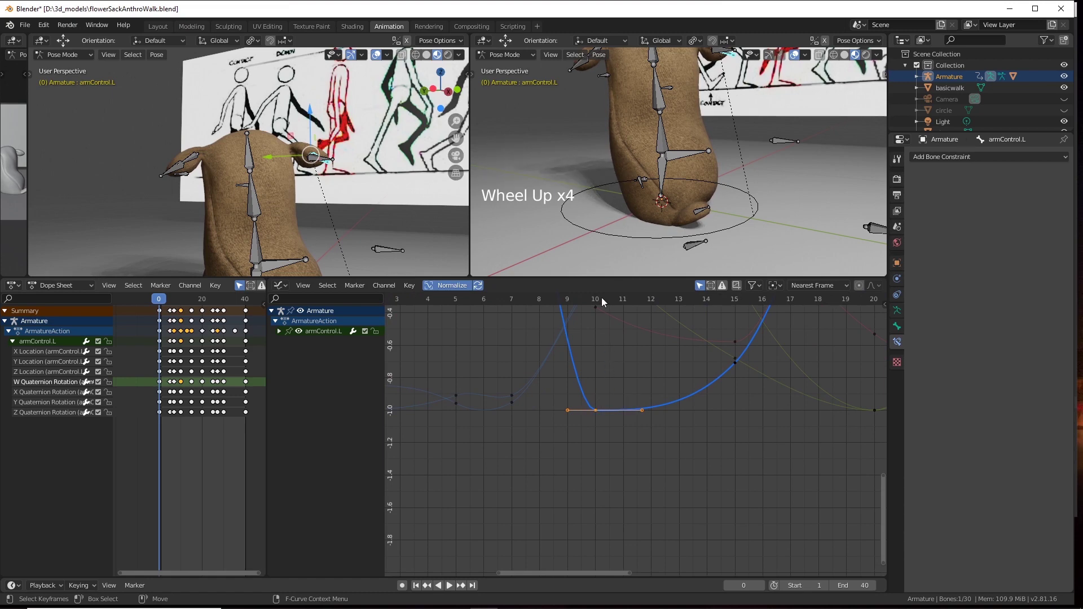
click(605, 301)
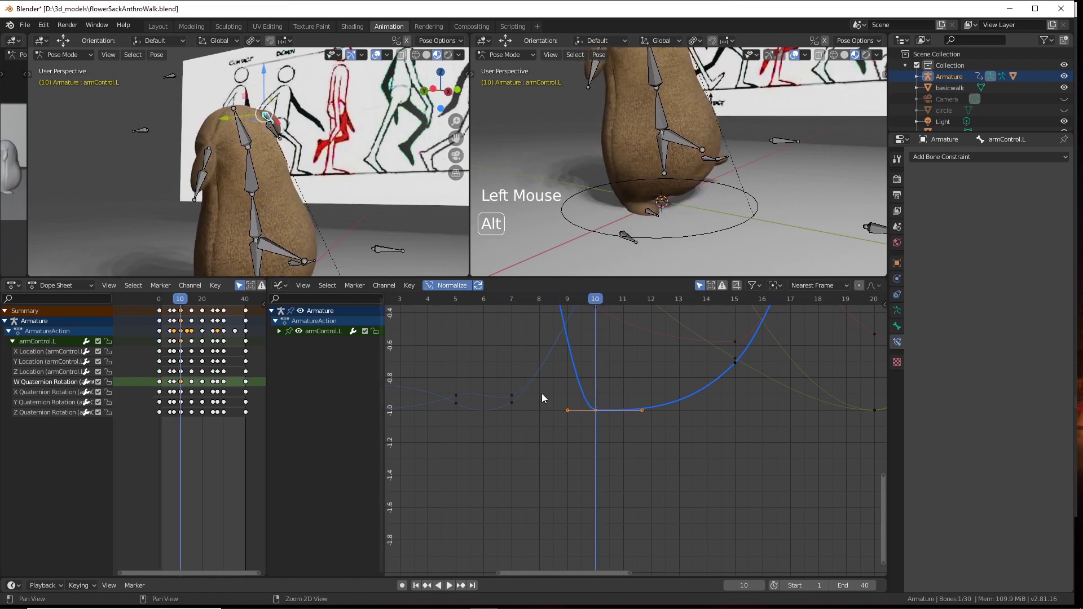
click(570, 410)
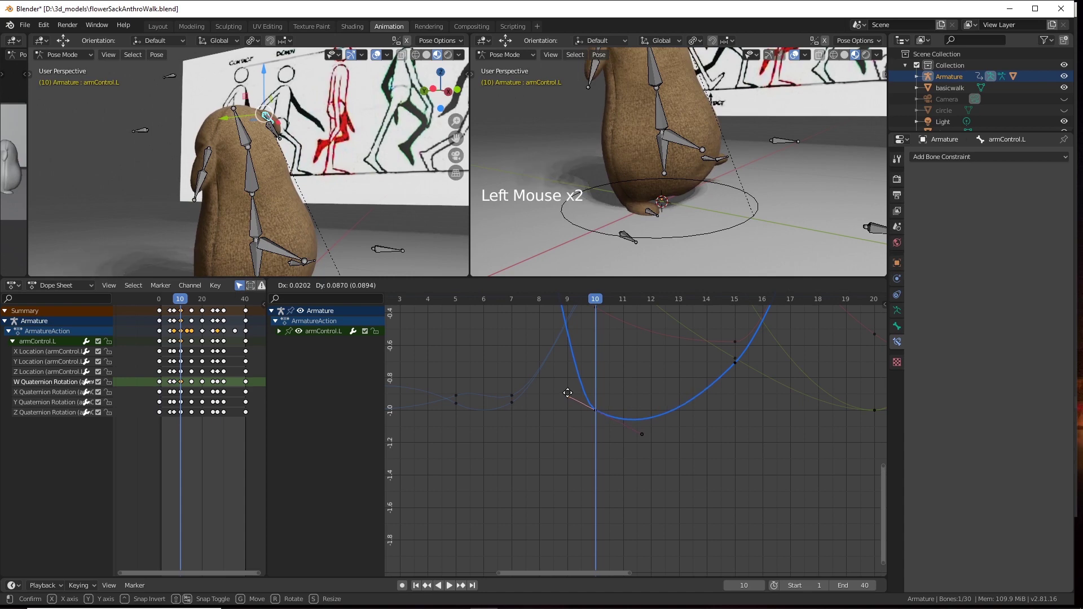
click(644, 428)
click(571, 362)
scroll(down, 3)
middle_click(620, 466)
scroll(down, 3)
scroll(down, 3)
middle_click(766, 451)
click(505, 301)
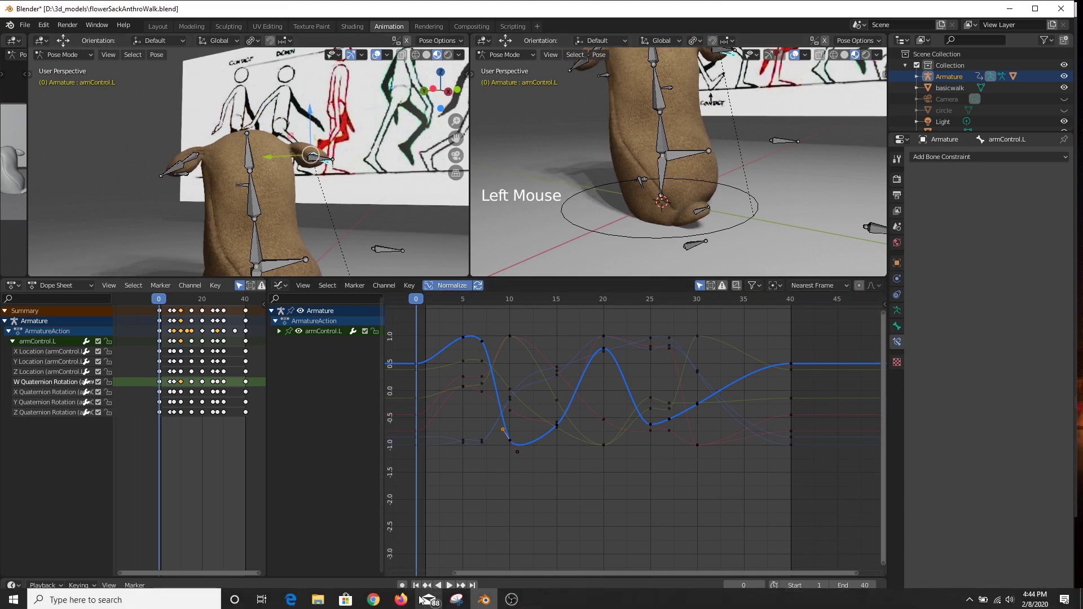
click(450, 585)
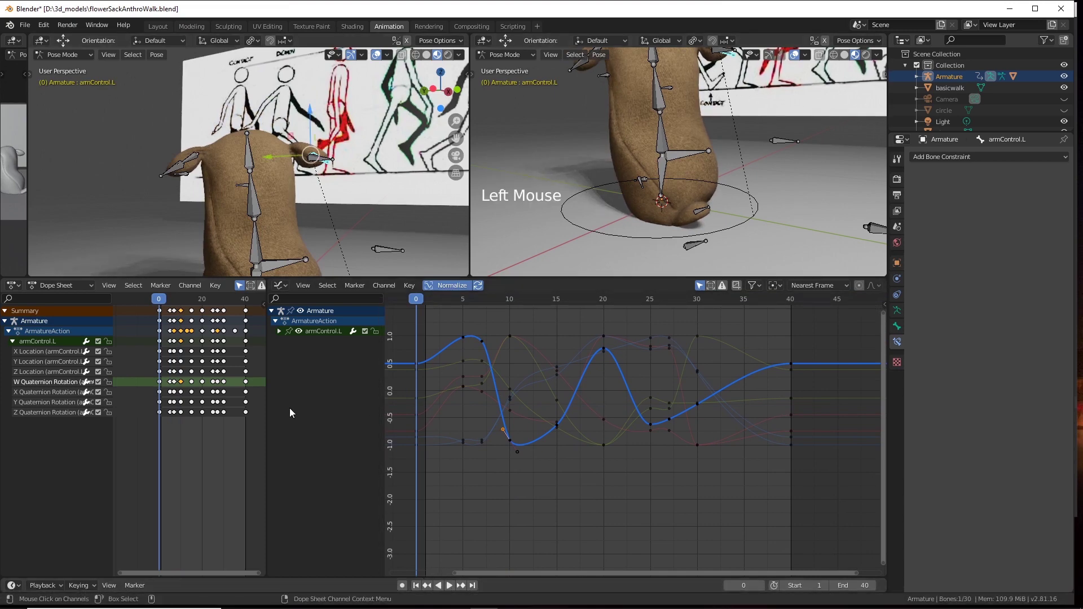
Play the arm animation in a loop and orbit around the sack character to inspect it.
click(455, 592)
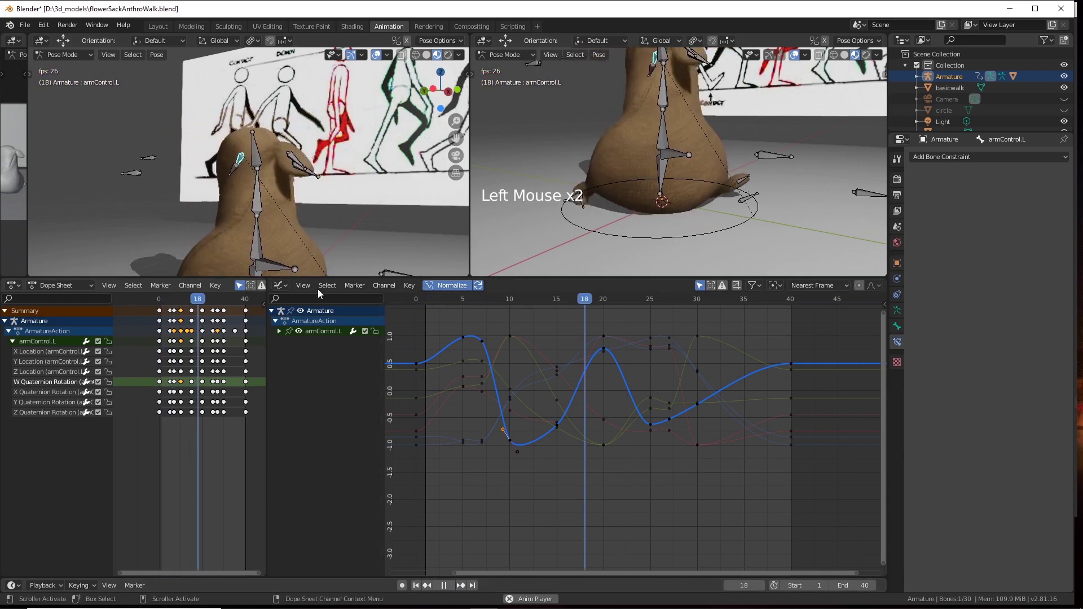
click(404, 218)
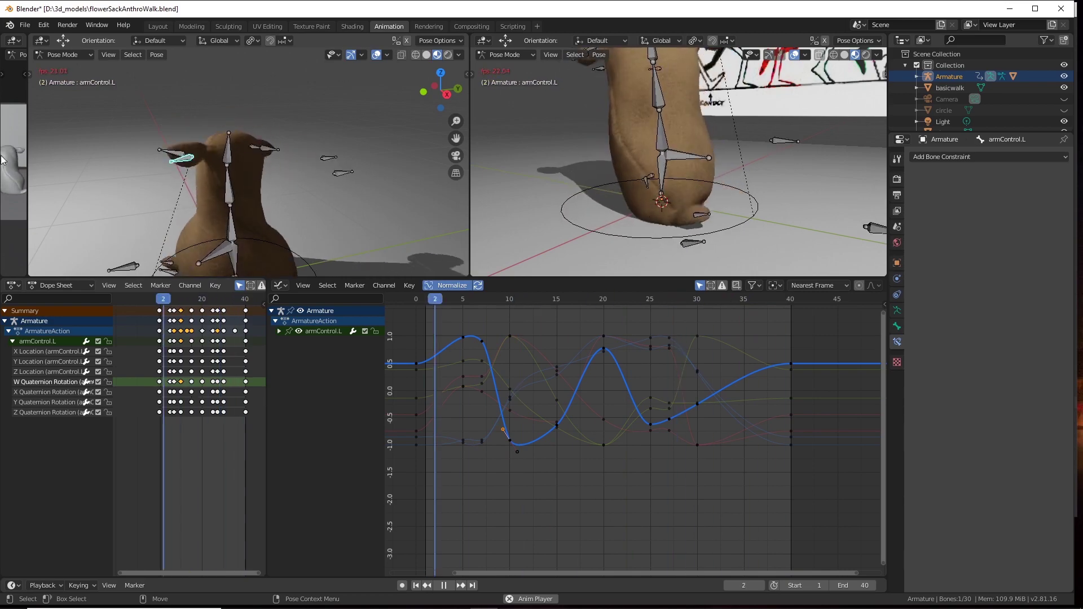
click(178, 172)
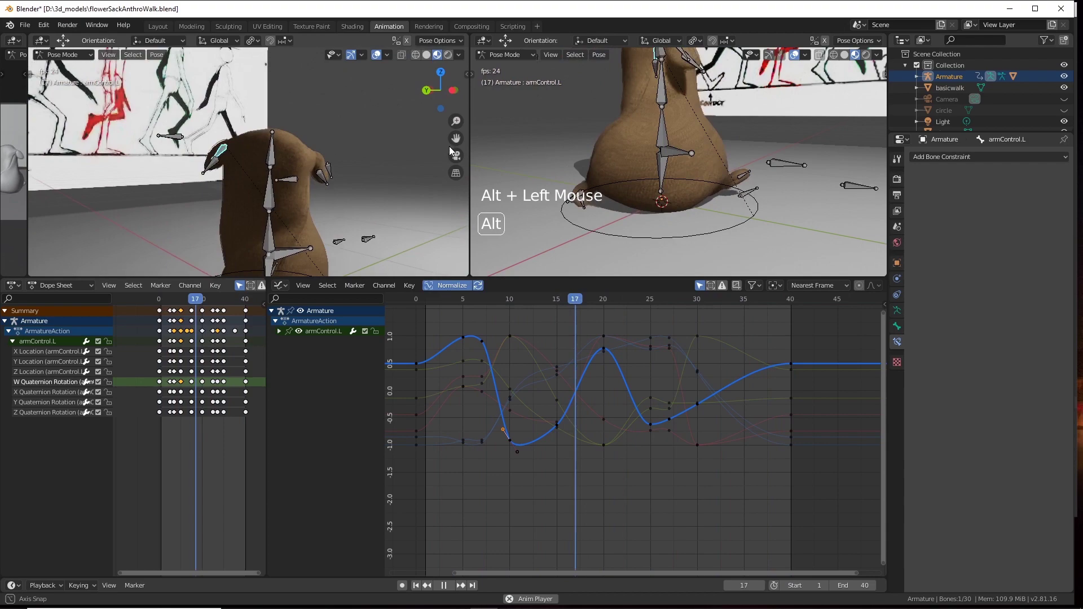
click(392, 178)
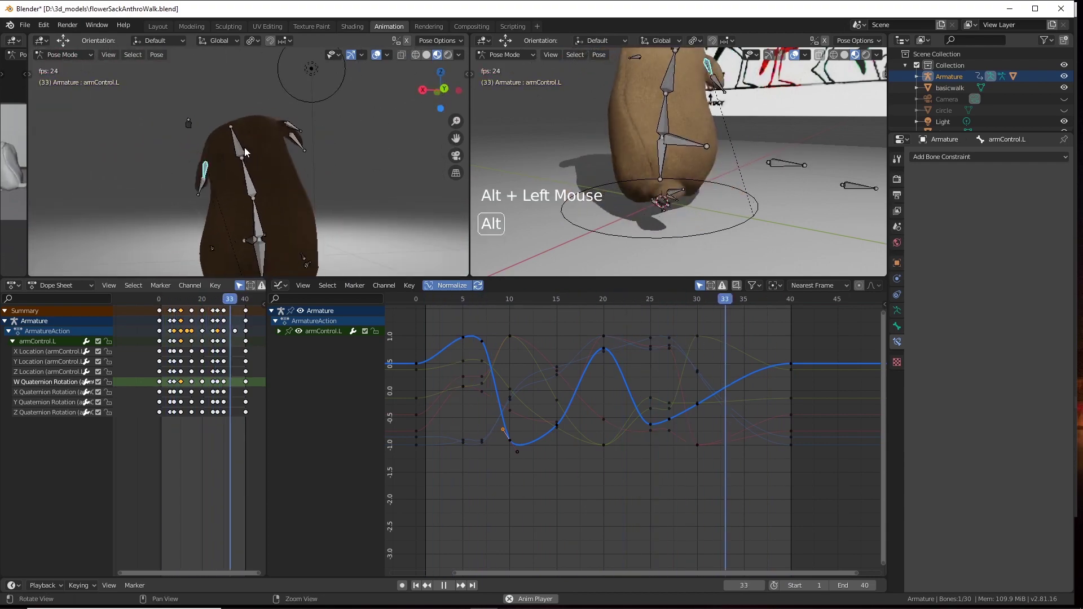
click(241, 176)
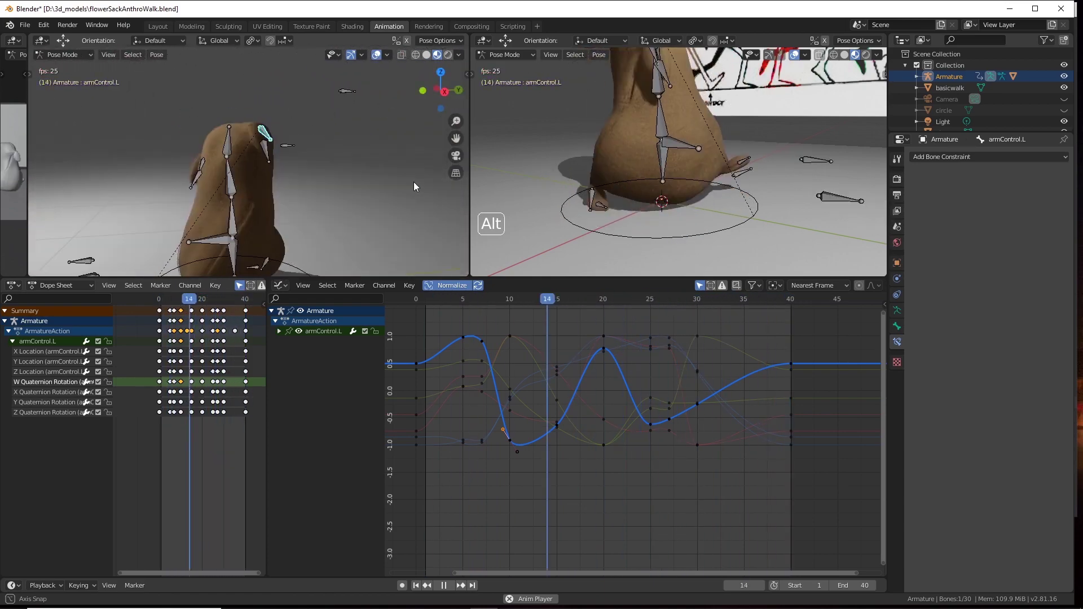
scroll(down, 3)
middle_click(334, 181)
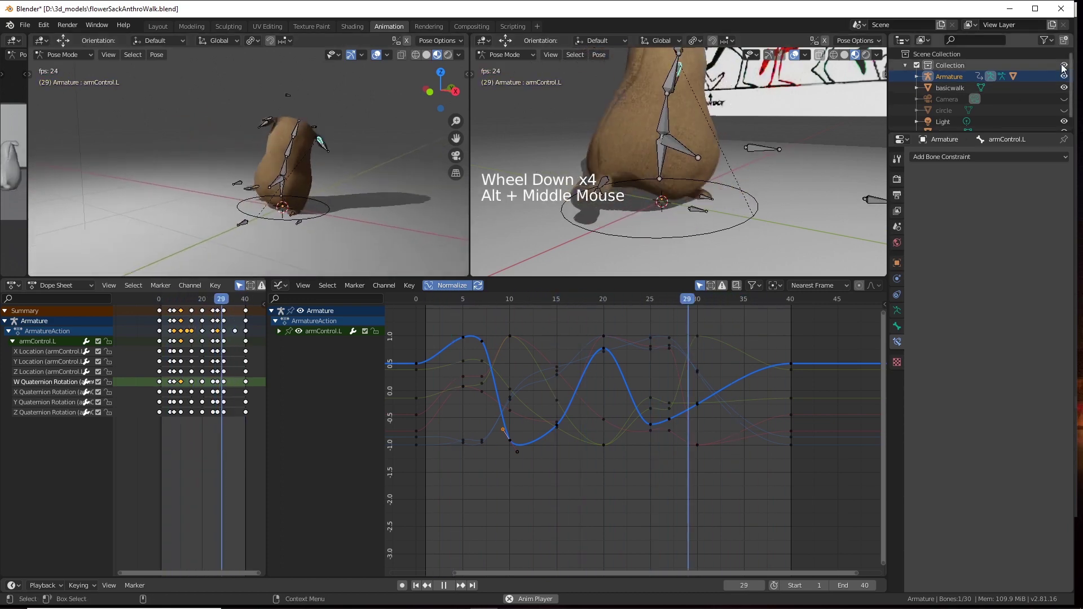
Switch the armature back to Object Mode while the frames 1–40 loop keeps playing.
click(1071, 81)
scroll(up, 3)
scroll(down, 3)
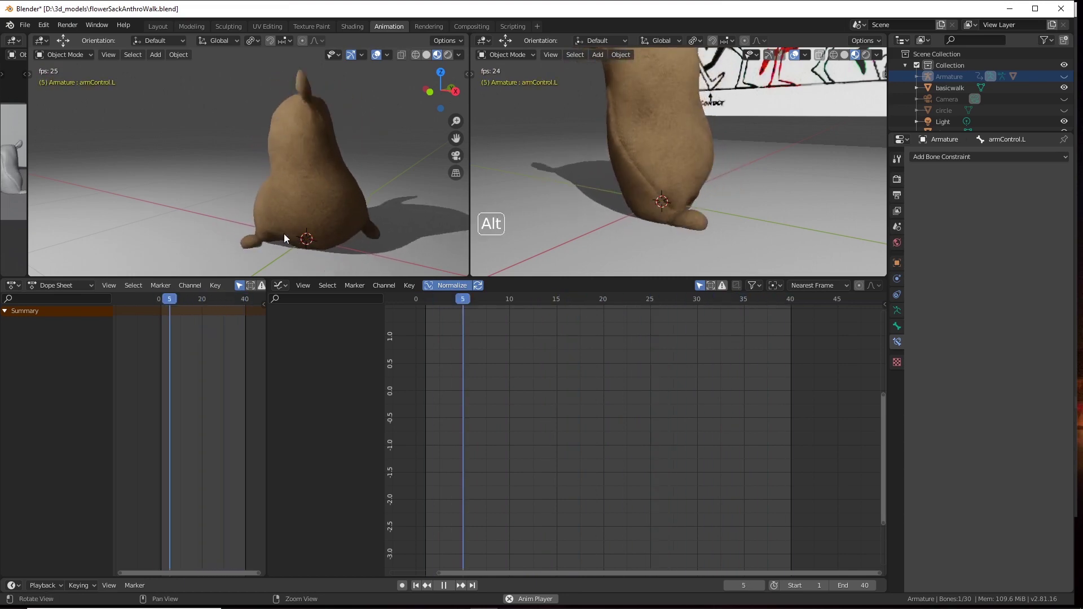
Orbit and zoom around the walking character while the animation plays.
click(277, 226)
middle_click(261, 210)
click(254, 186)
click(238, 197)
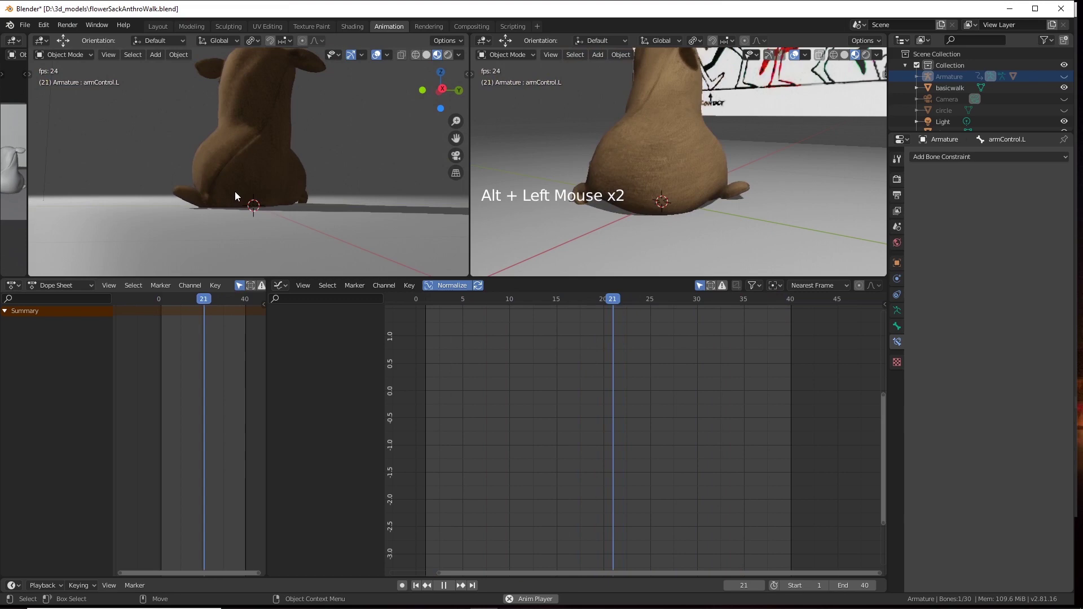
click(295, 206)
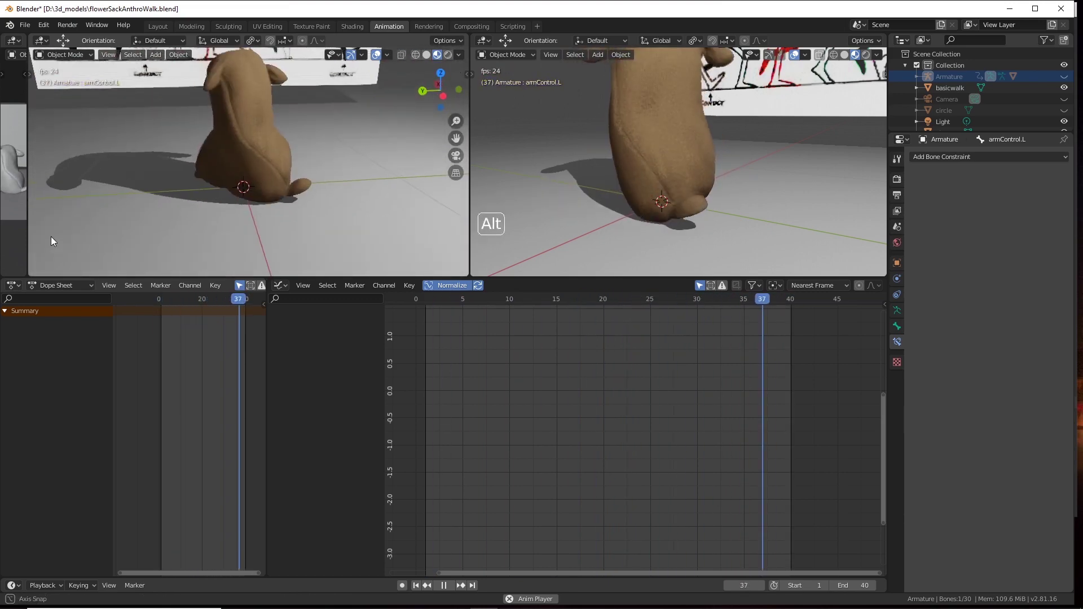
click(260, 199)
middle_click(268, 196)
click(299, 224)
scroll(down, 3)
click(344, 198)
middle_click(311, 209)
click(353, 218)
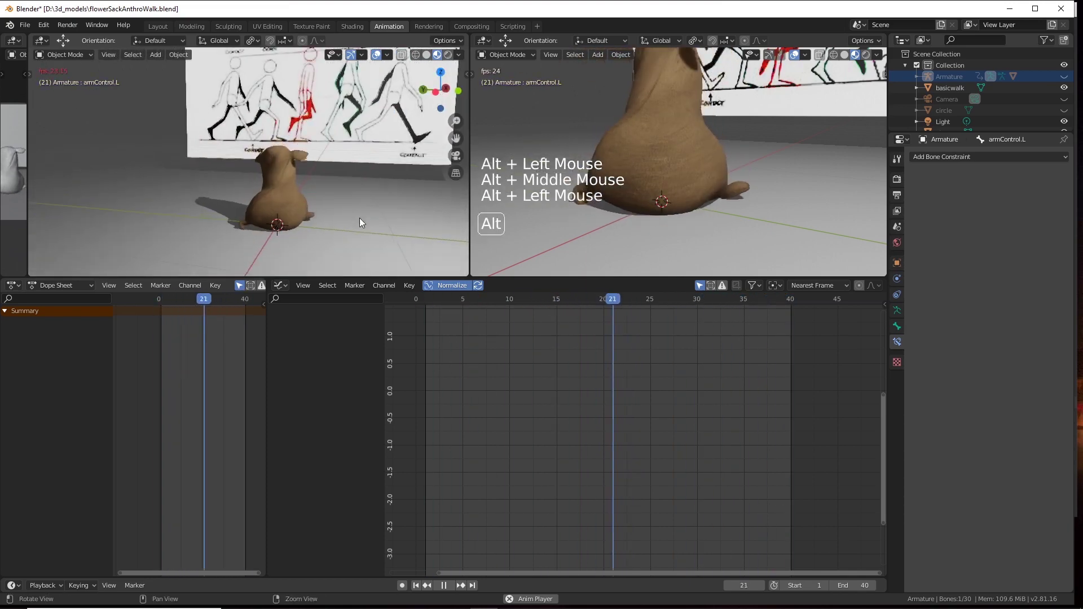
scroll(up, 3)
click(351, 204)
scroll(up, 3)
middle_click(350, 207)
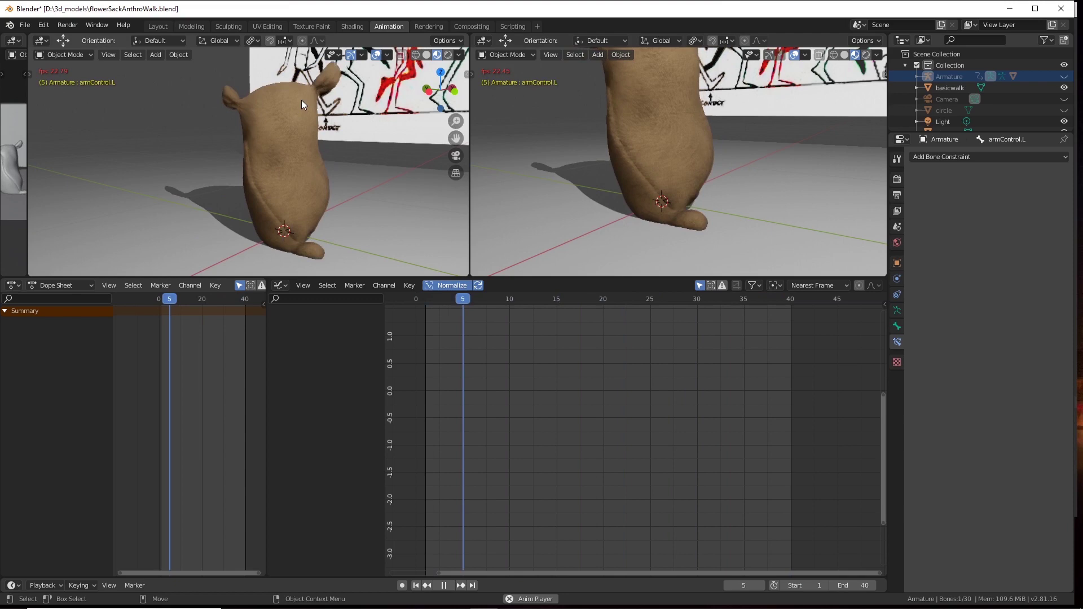
click(311, 170)
middle_click(328, 183)
click(335, 230)
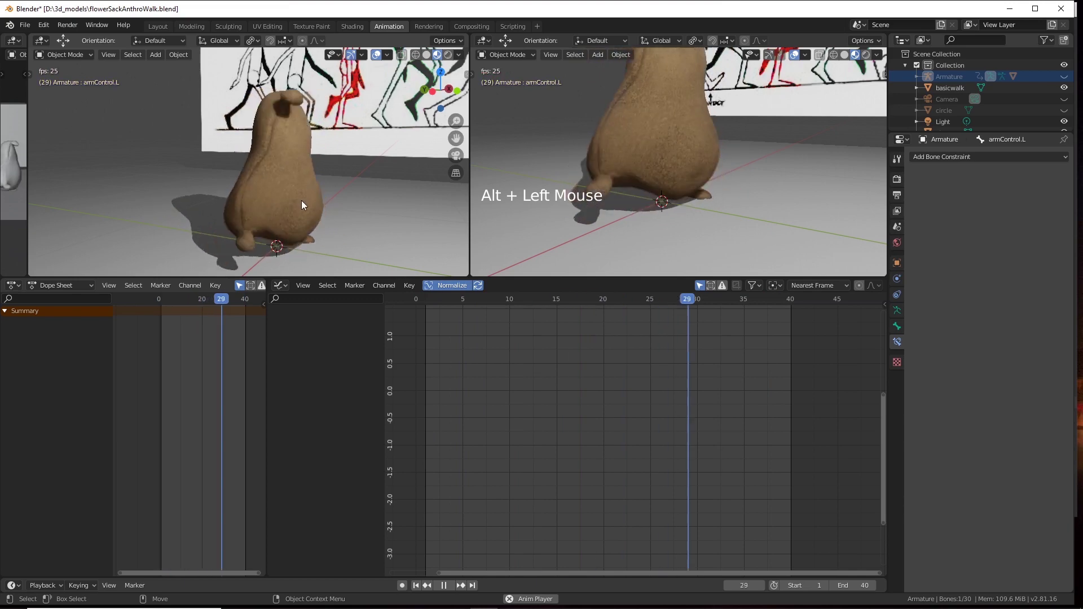
scroll(down, 3)
scroll(down, 3)
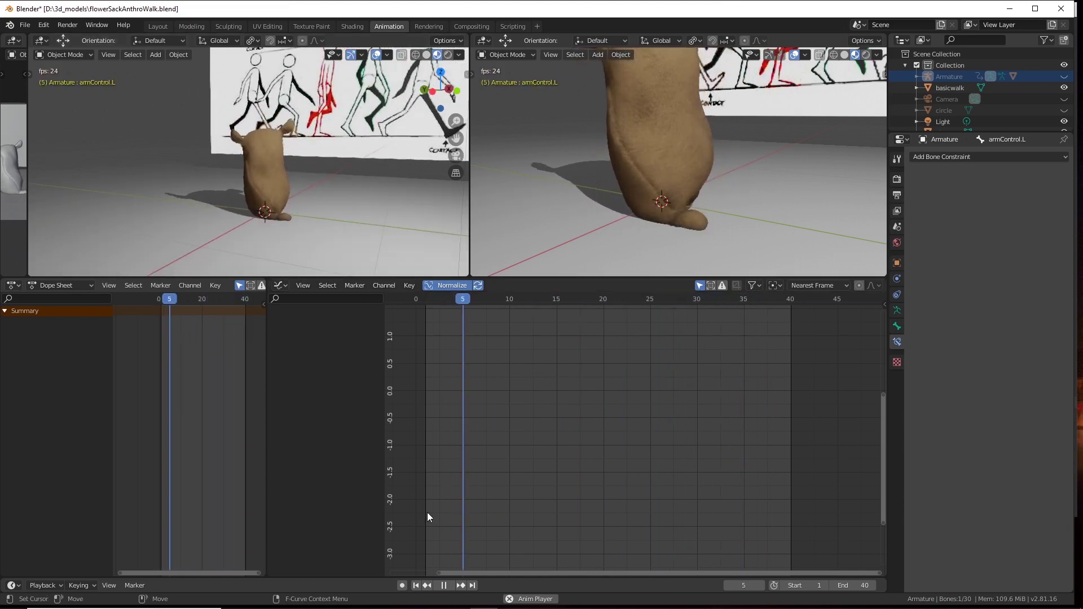
Stop playback, return to frame 0 and bring the rig back into view with Root active.
click(445, 588)
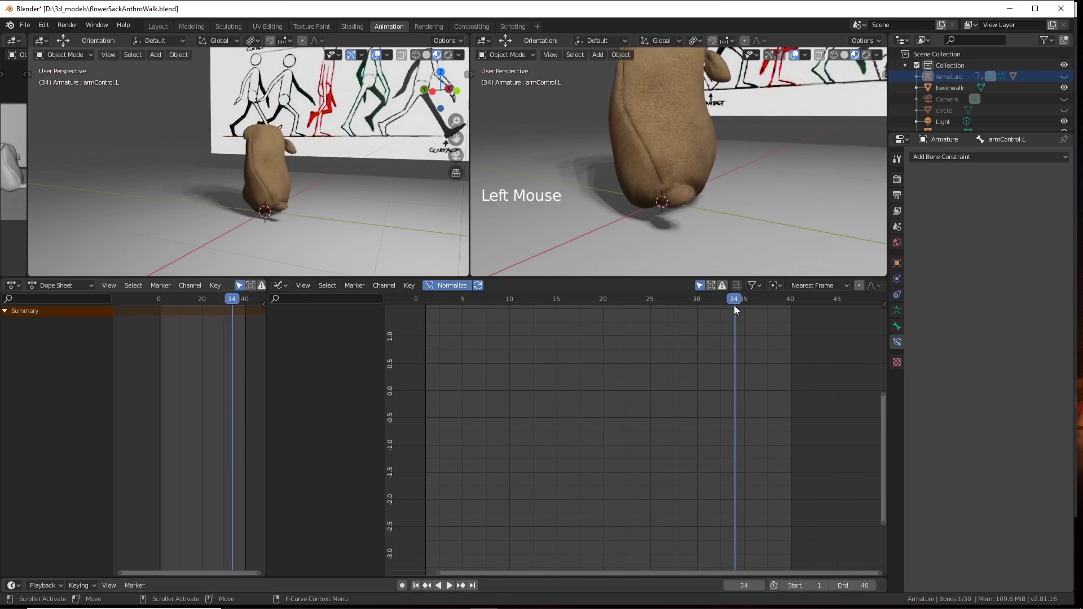
click(688, 301)
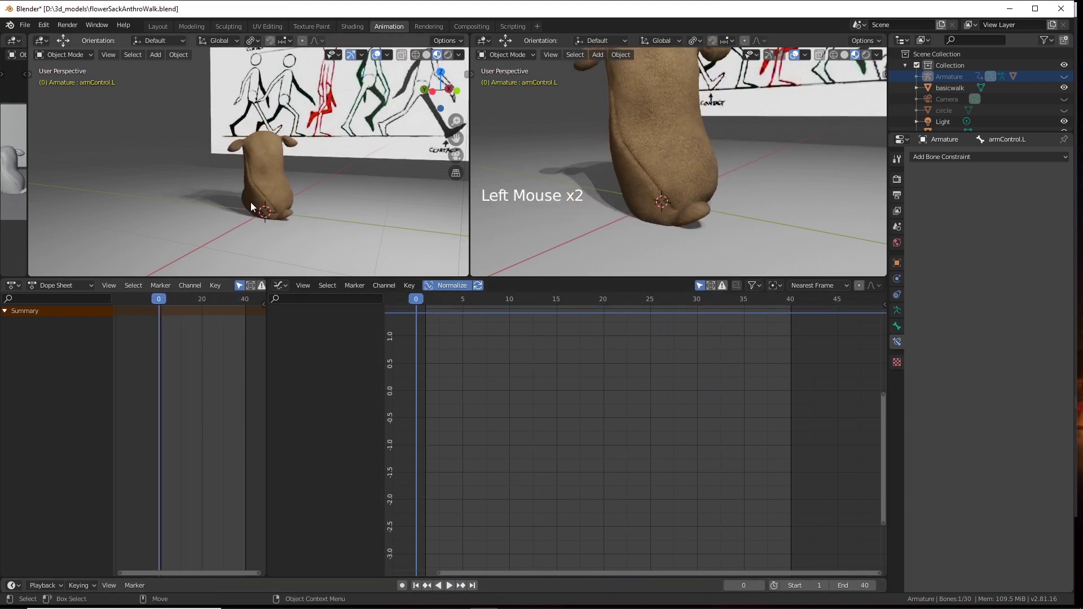
click(343, 230)
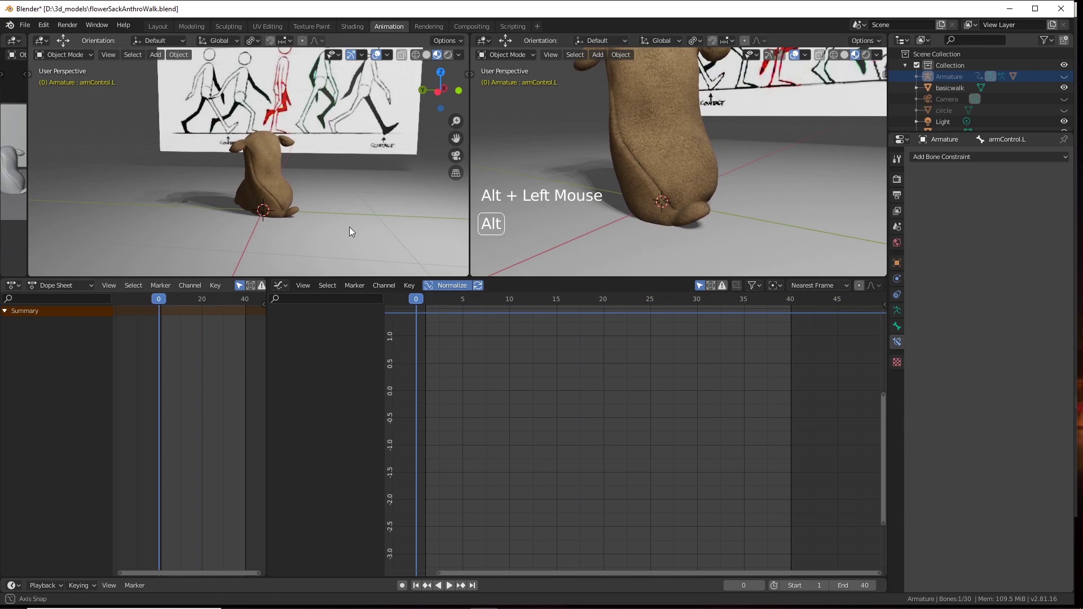
click(347, 210)
scroll(up, 3)
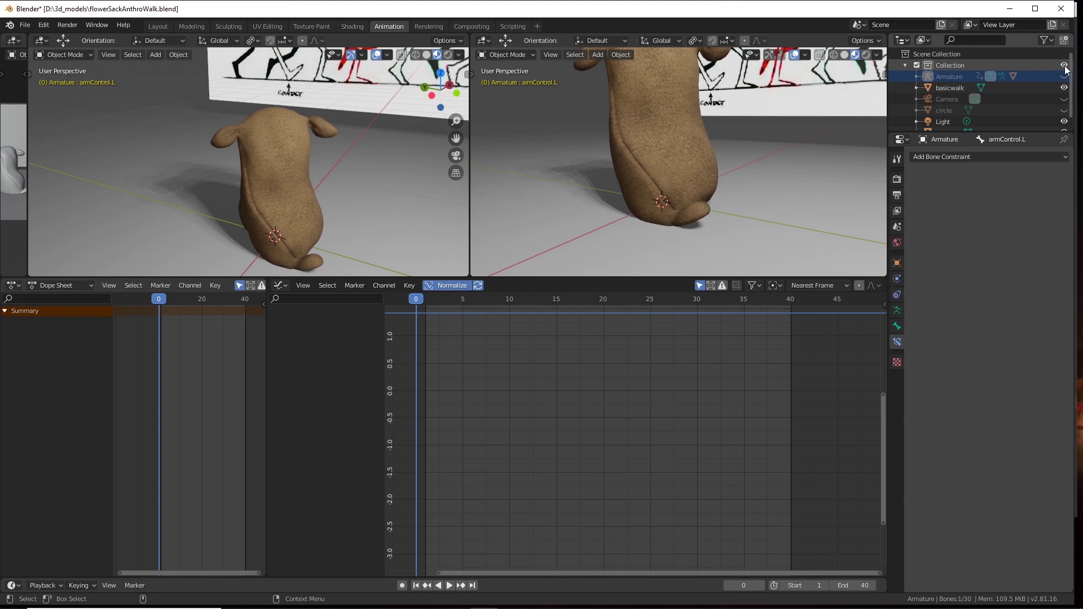
click(1064, 78)
click(378, 185)
middle_click(362, 180)
click(342, 221)
Switch the armature into Pose Mode with the Root bone selected.
click(395, 221)
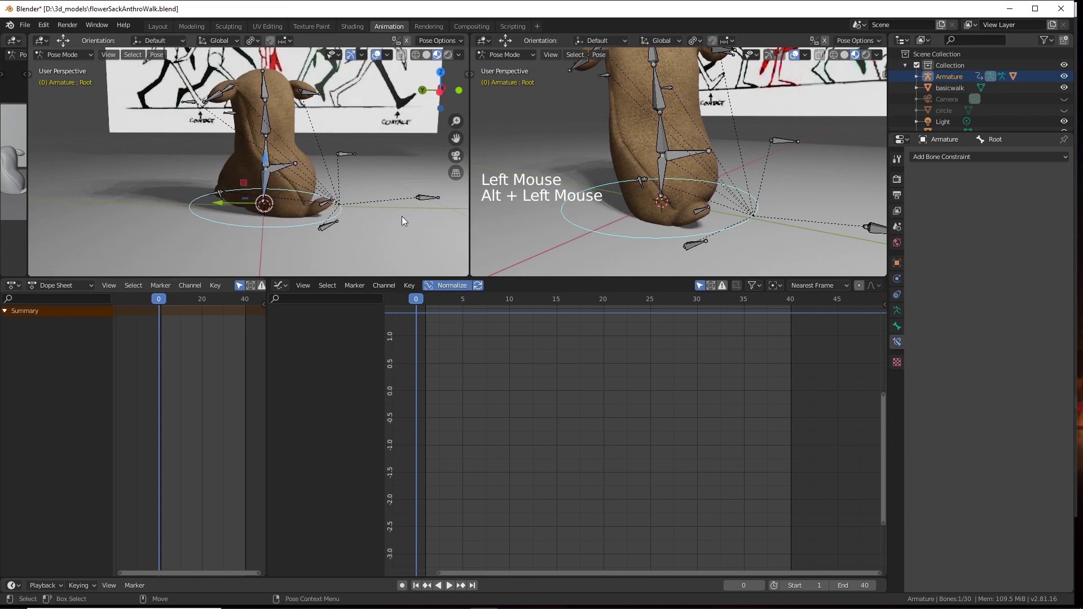
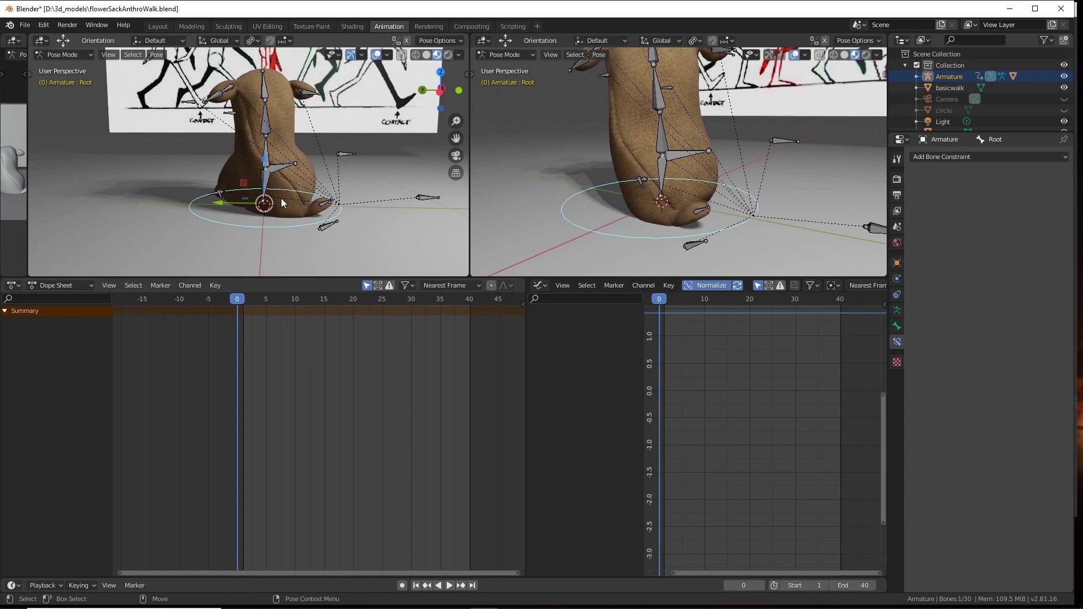
Key LocRotScale on Root at frame 0, then delete its rotation and scale channels.
key(s)
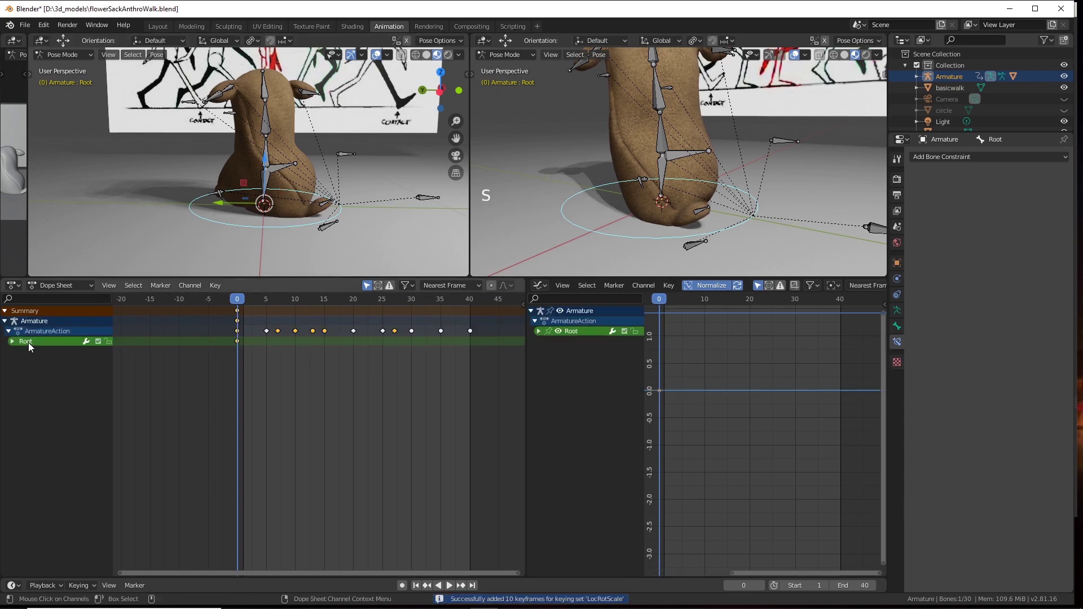
click(17, 345)
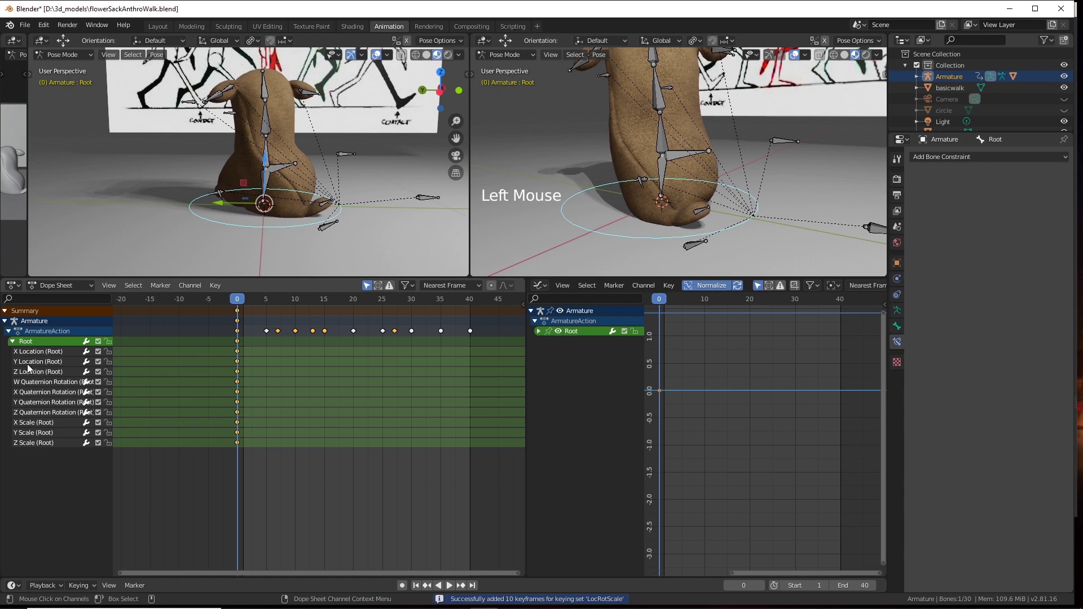
click(30, 384)
click(35, 393)
double_click(35, 406)
double_click(35, 416)
click(35, 424)
click(34, 434)
double_click(34, 440)
click(35, 447)
click(36, 434)
key(Delete)
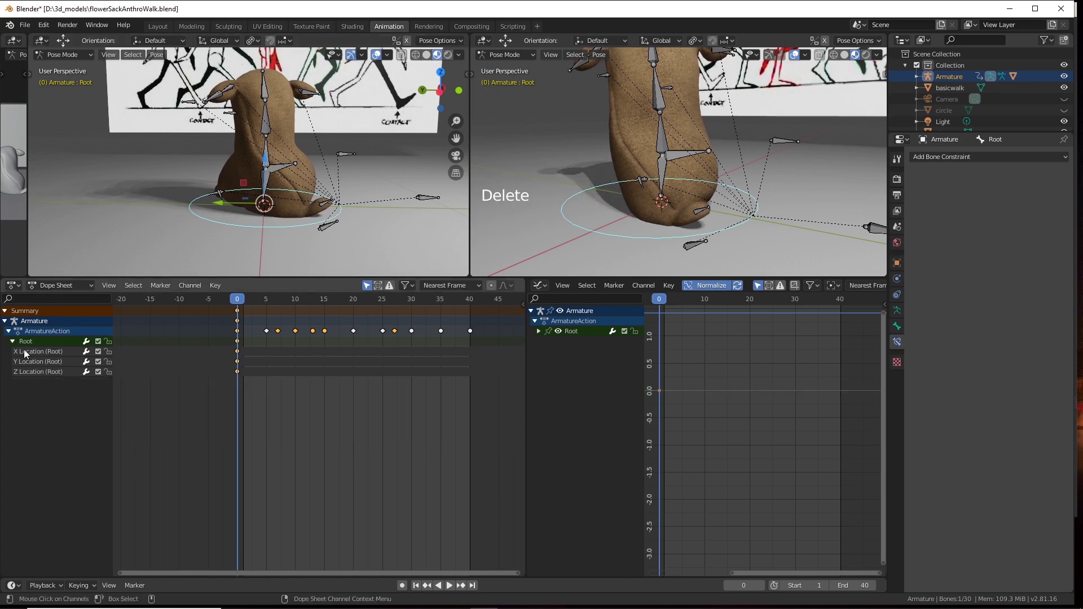
Delete the Z and X Location channels, leaving only Y Location (Root).
click(37, 359)
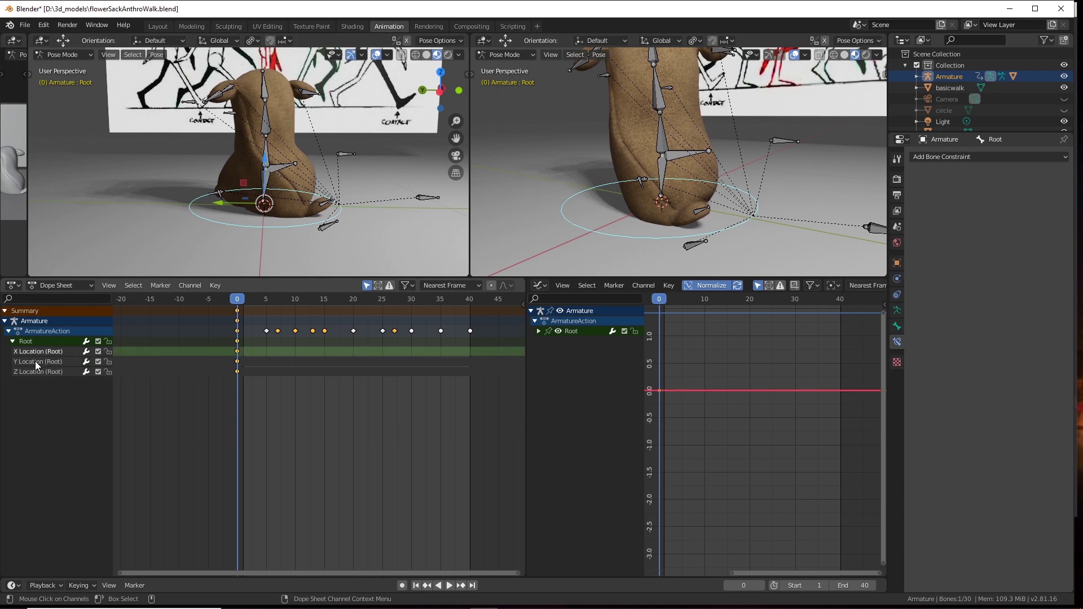
click(41, 367)
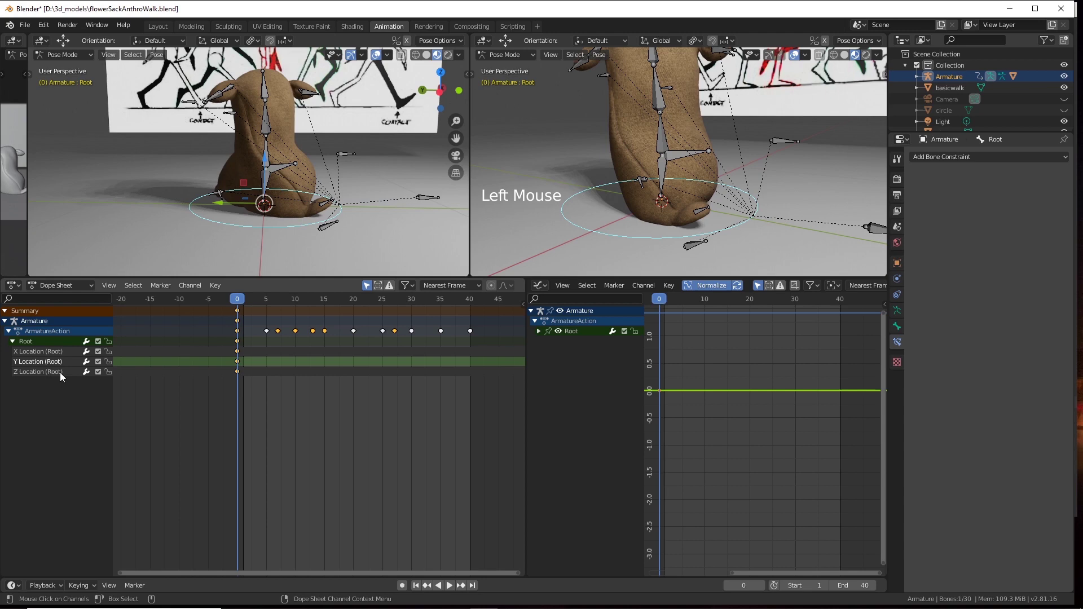
click(34, 378)
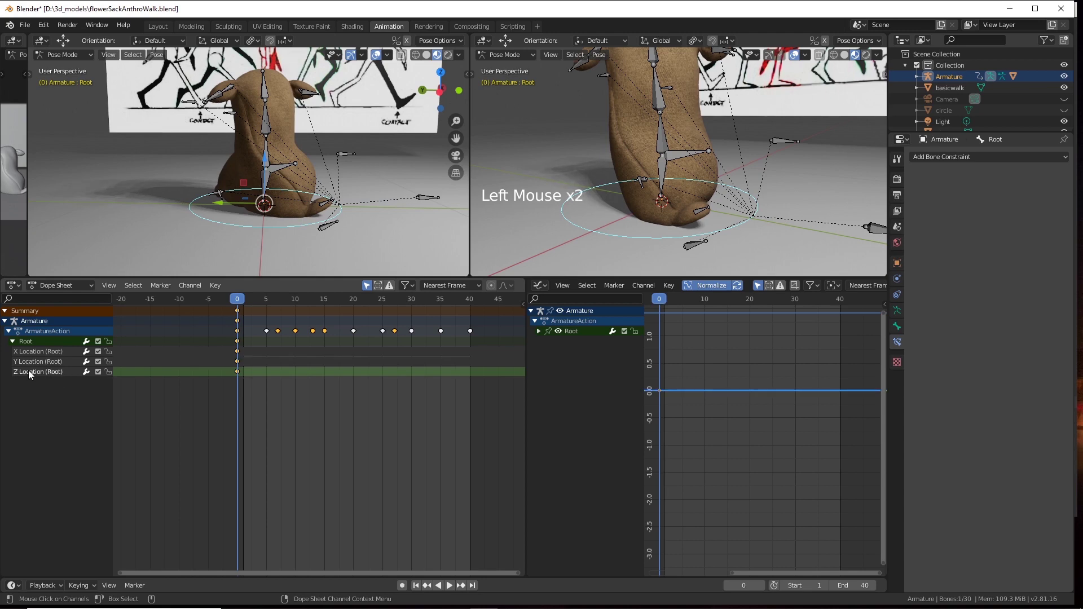
key(Delete)
click(37, 359)
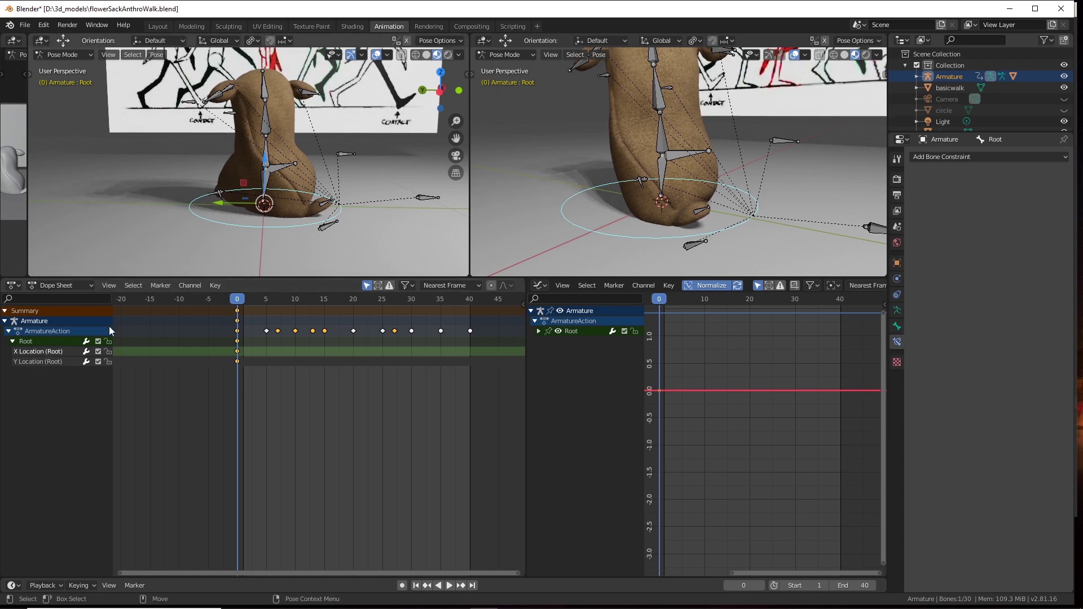
click(44, 355)
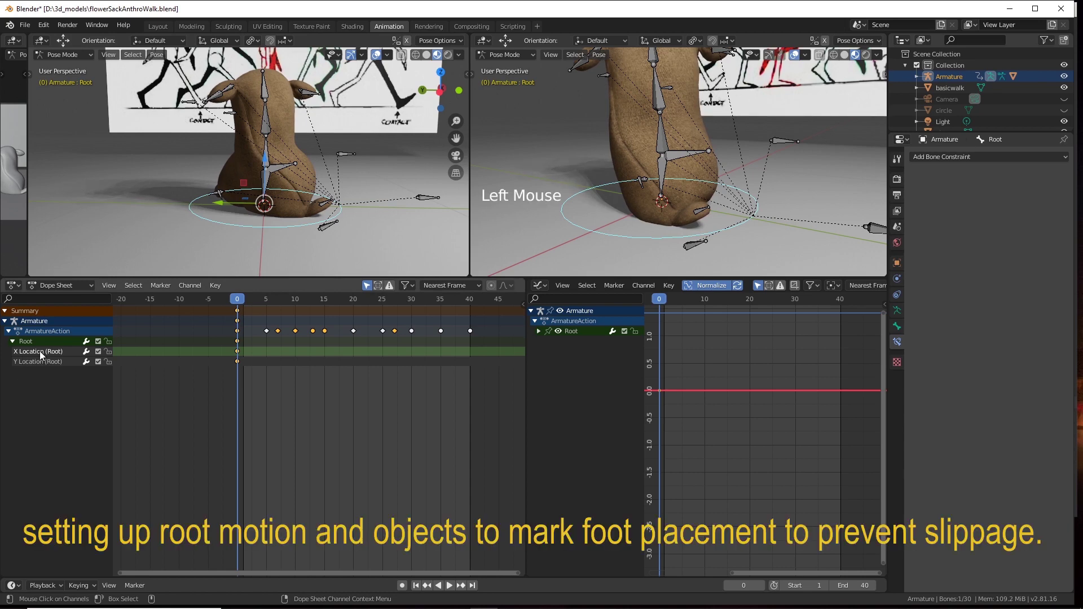
key(Delete)
click(43, 355)
click(241, 298)
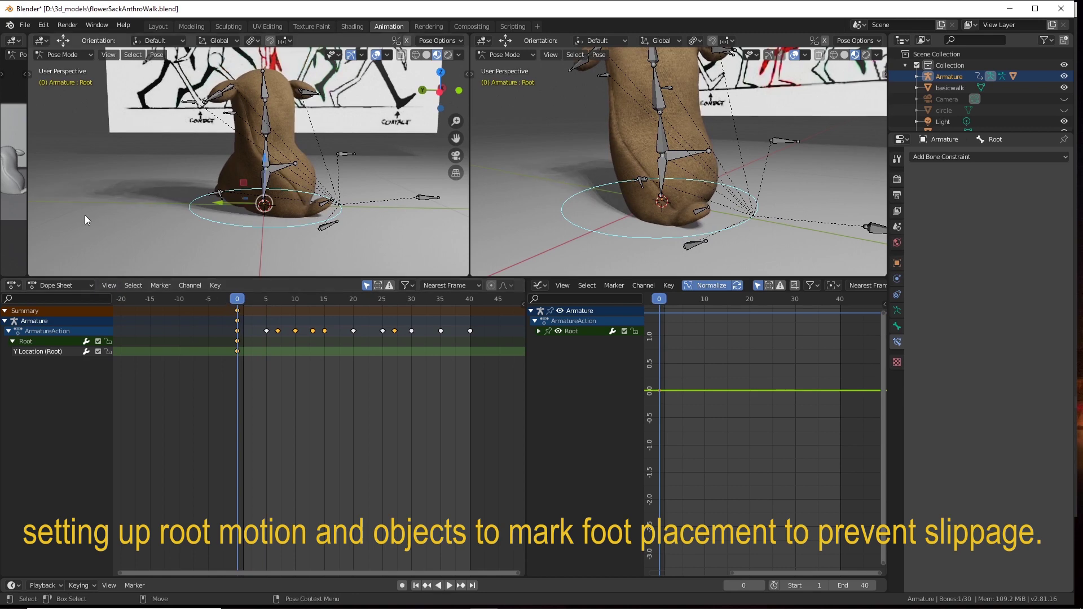
Return to Object Mode and add a cube scaled down to about a fifth of its size.
click(341, 244)
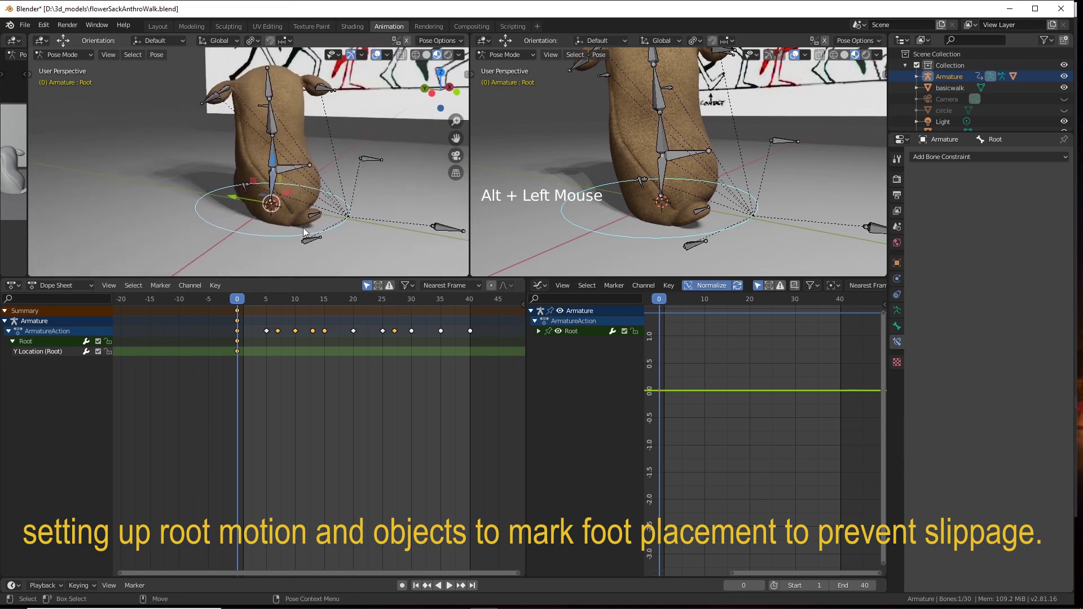
click(330, 223)
click(319, 240)
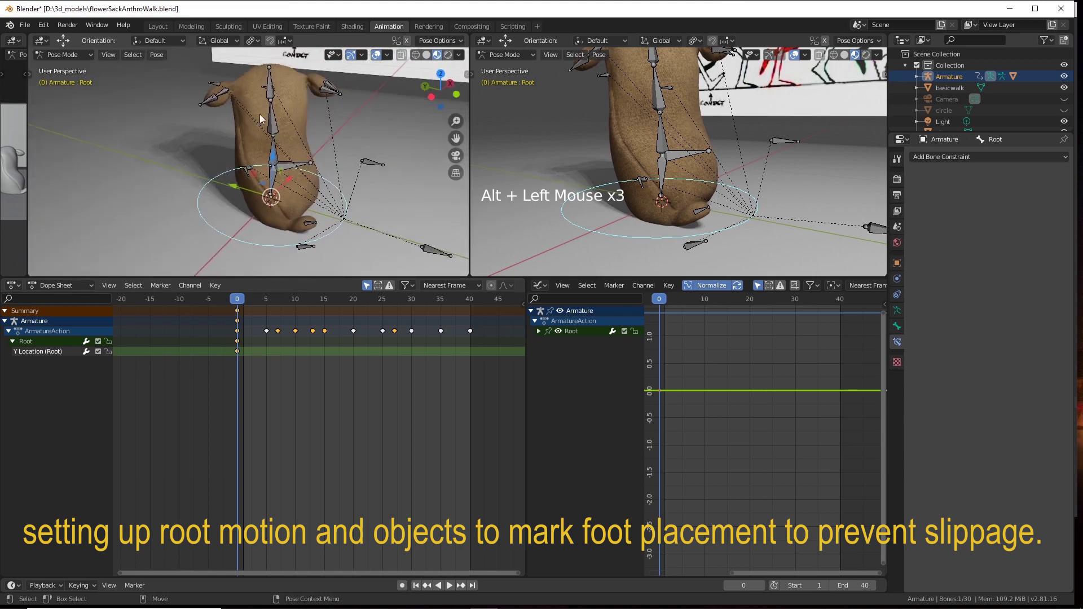
click(77, 59)
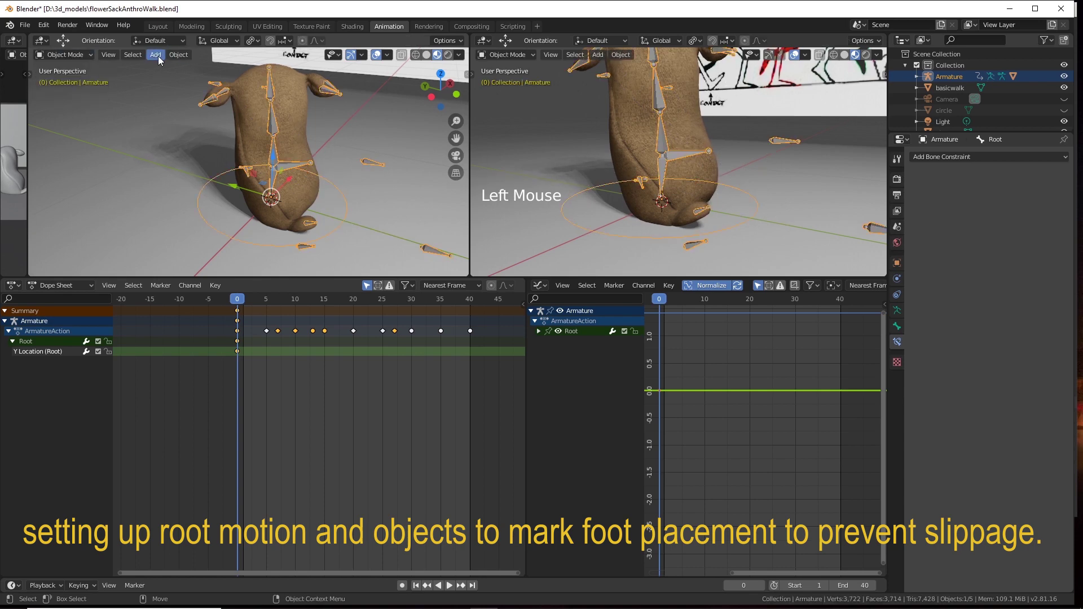
click(161, 61)
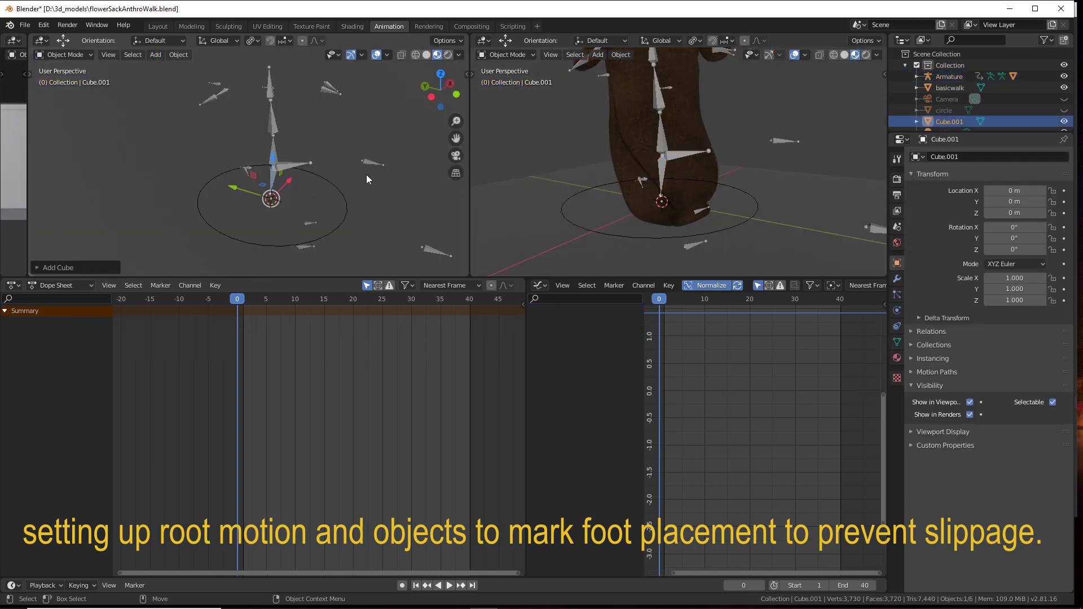
scroll(down, 3)
key(r)
click(296, 144)
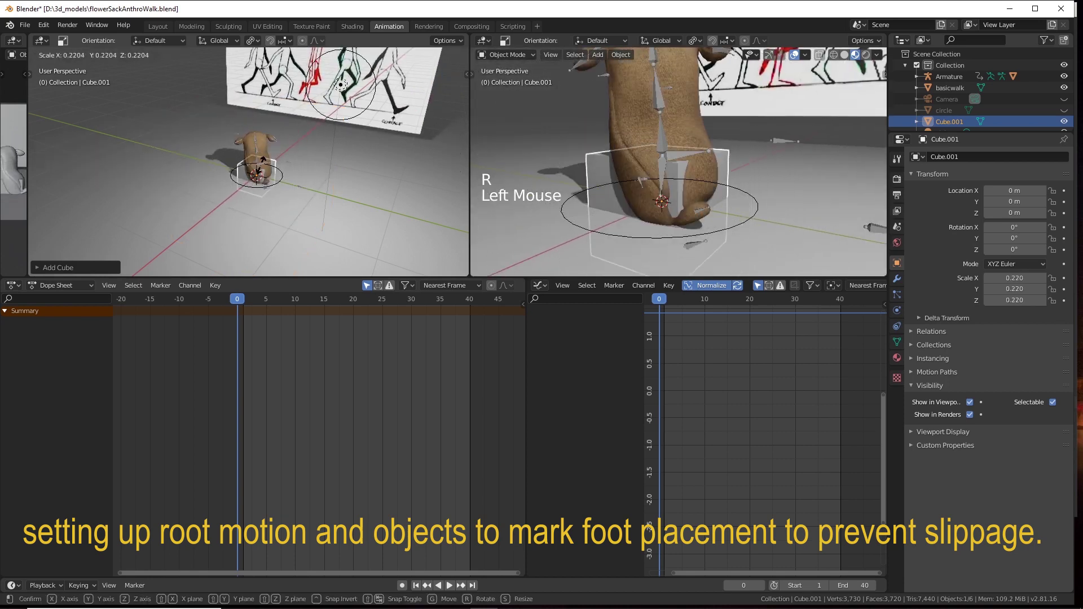
scroll(up, 3)
click(248, 179)
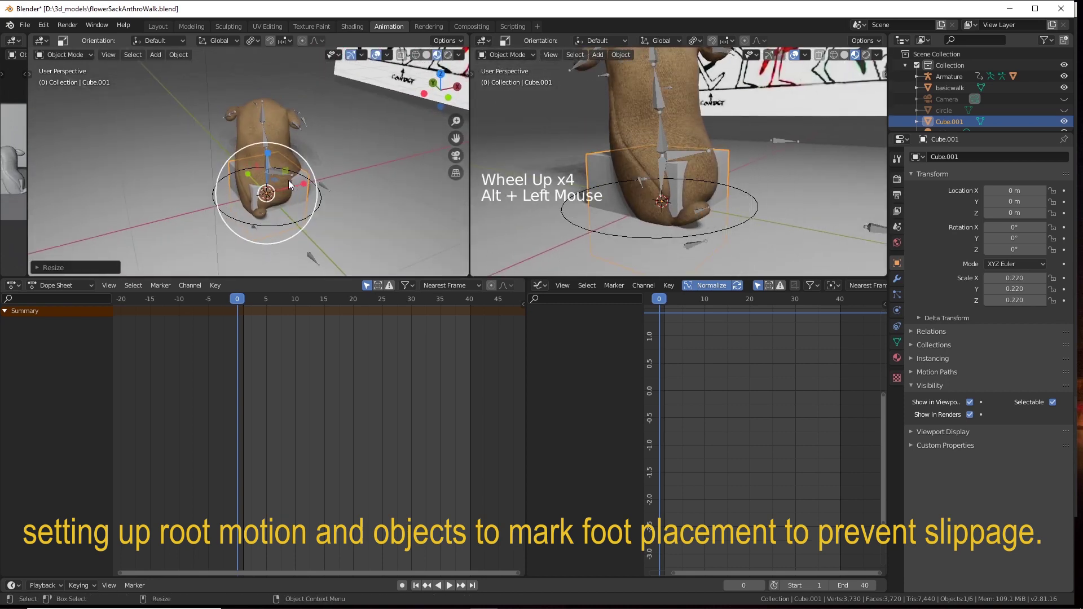
Narrow the cube along X and Y and flatten it along Z into a thin marker.
click(331, 165)
click(268, 154)
click(314, 194)
click(310, 197)
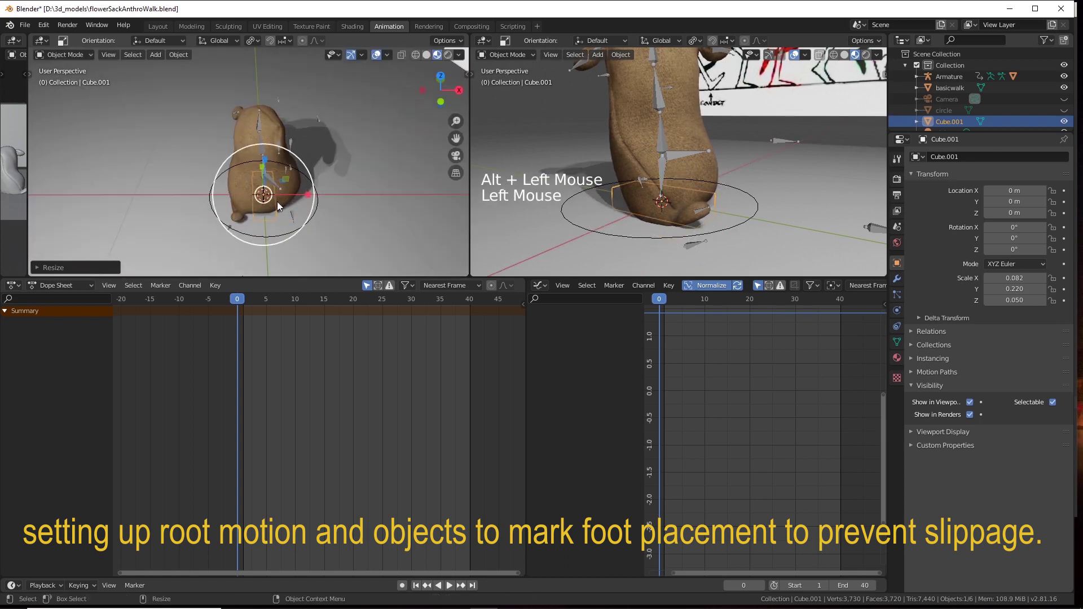
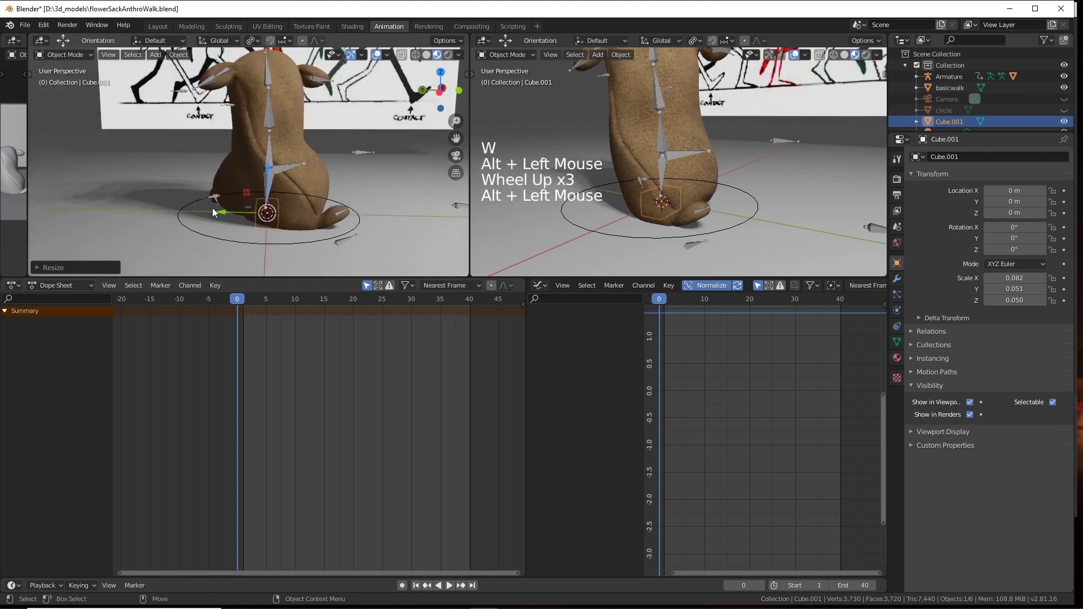
click(235, 229)
Move the marker along X and Y to rest beside the foot at roughly X -0.25, Y -0.16.
click(304, 213)
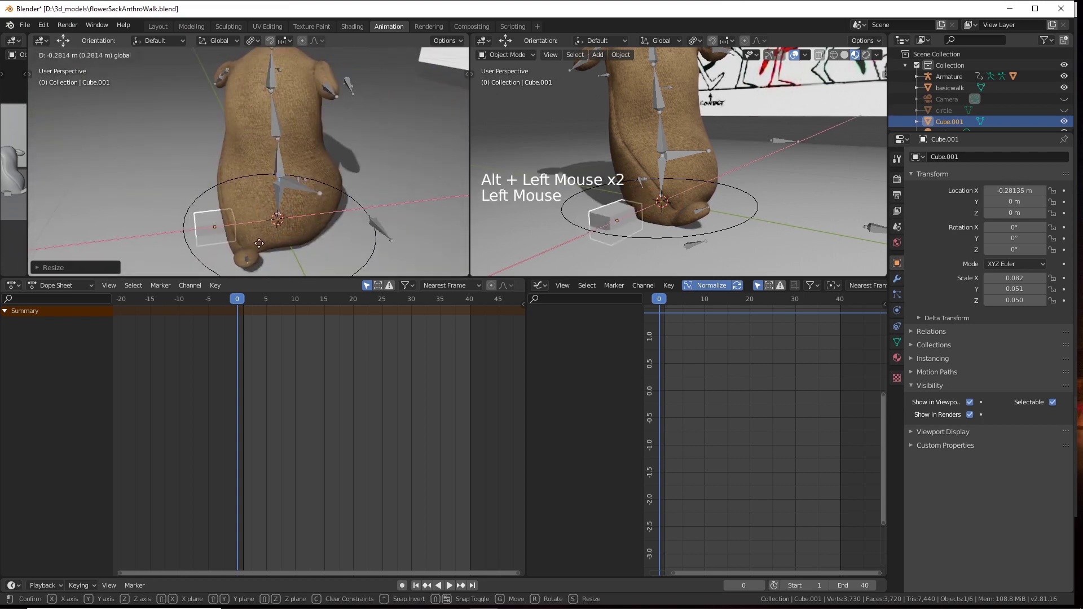
click(269, 247)
click(220, 230)
click(306, 231)
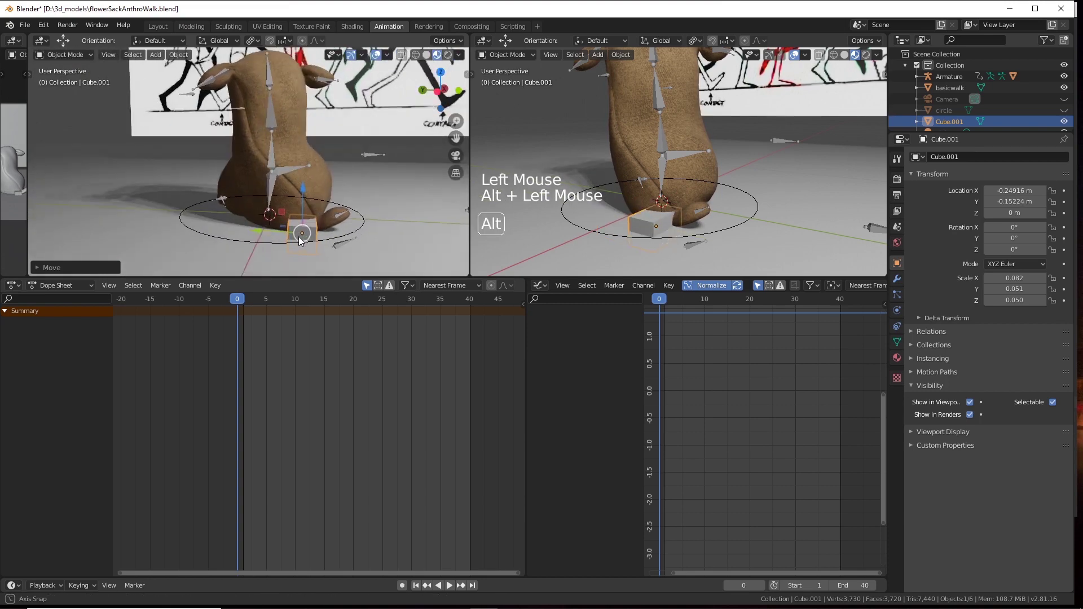
middle_click(279, 230)
scroll(up, 3)
middle_click(293, 208)
click(266, 201)
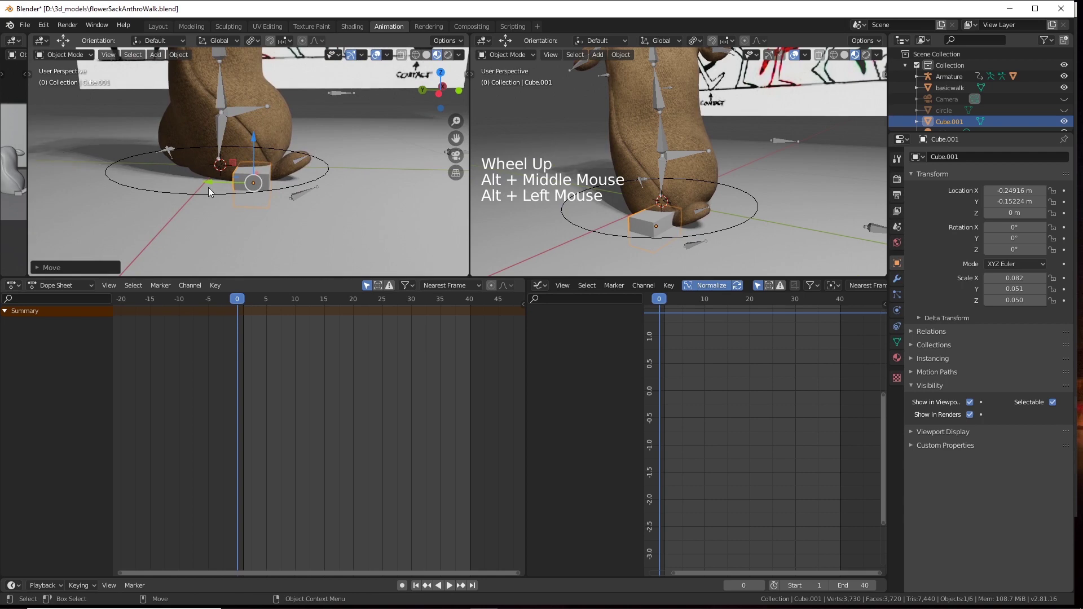
click(212, 187)
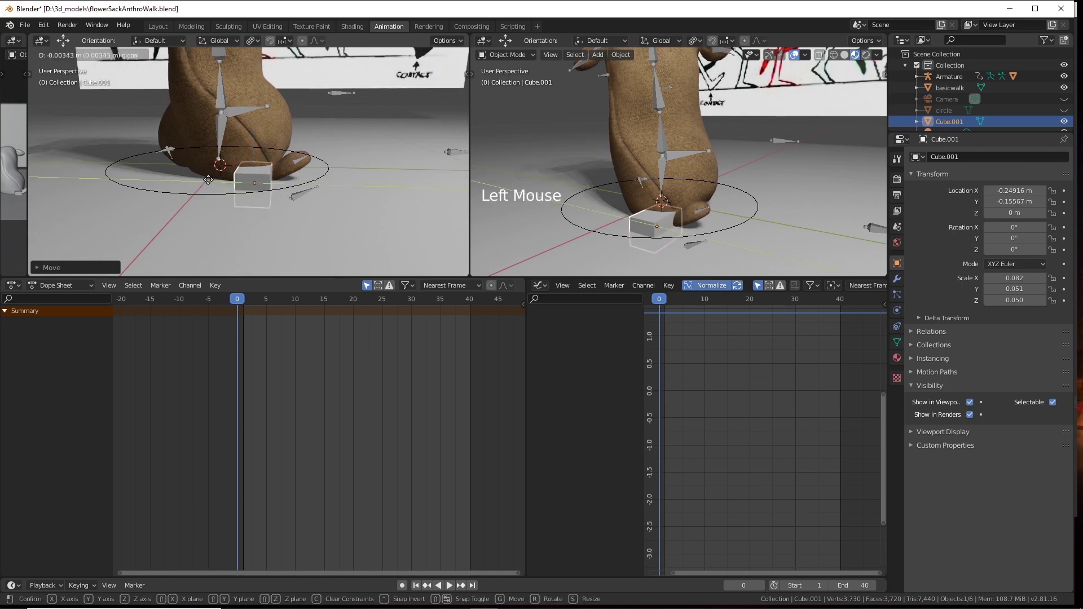
click(226, 180)
scroll(up, 3)
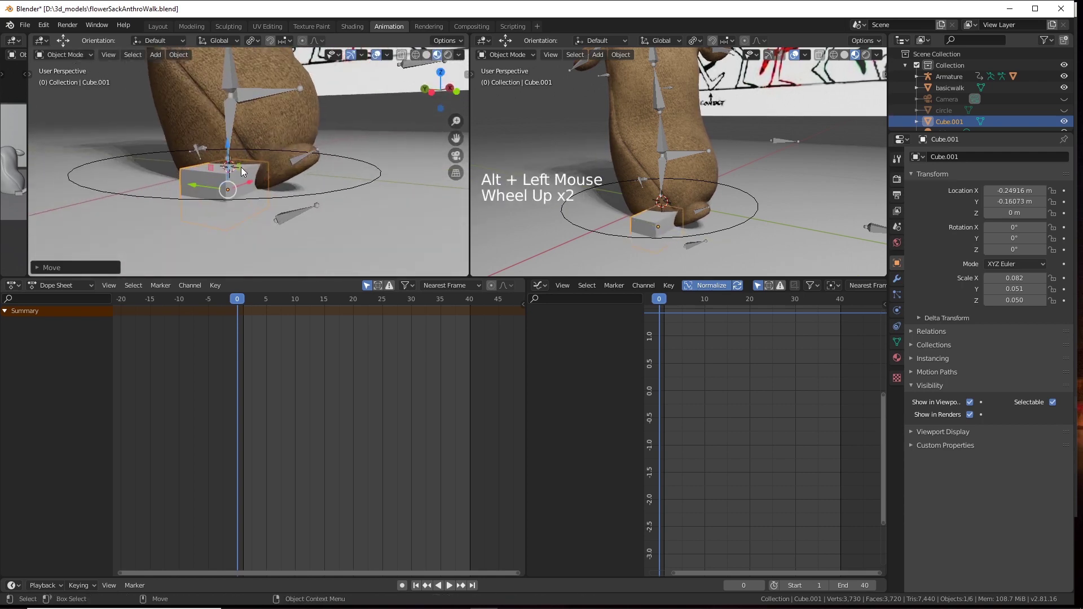
key(e)
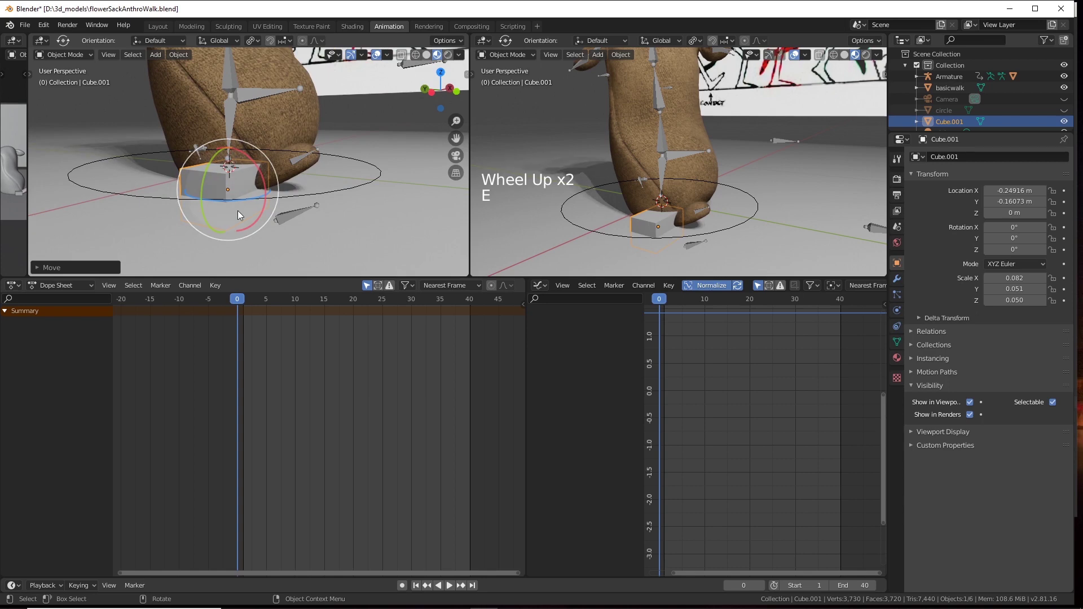
click(268, 210)
key(r)
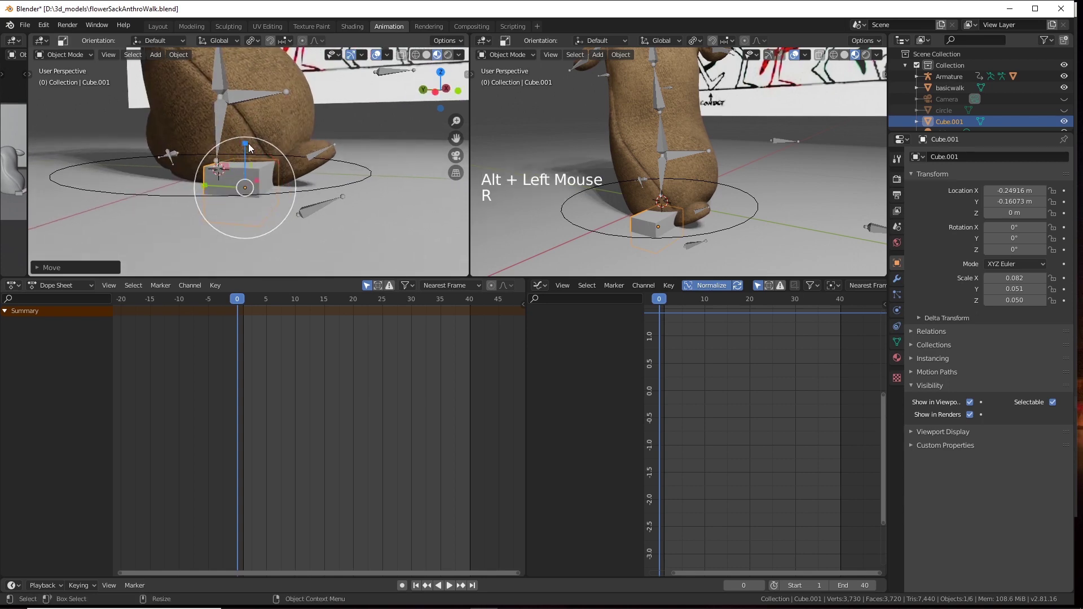
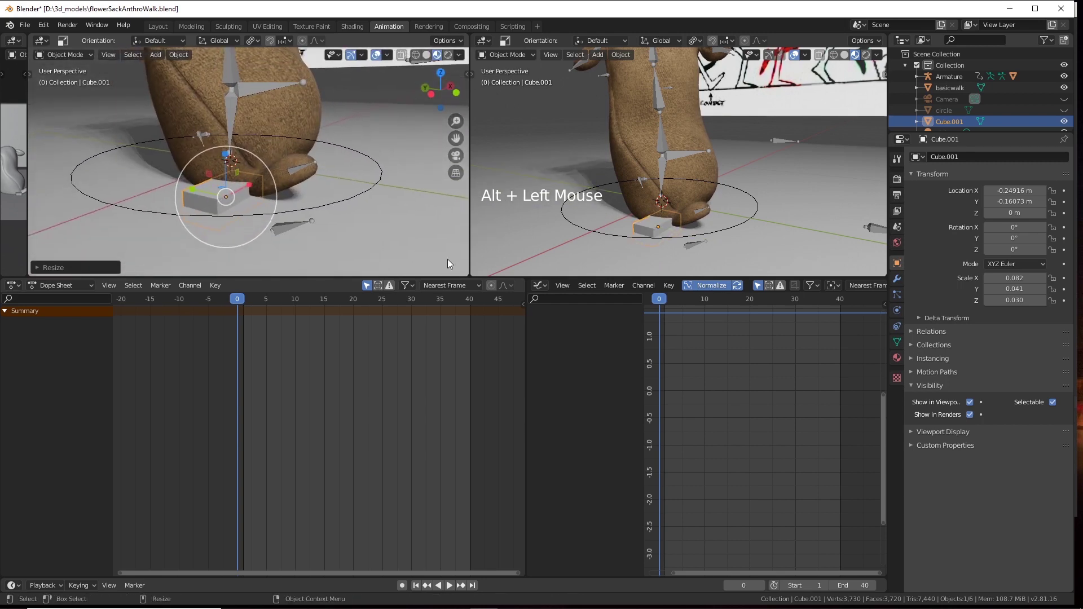
Create a new material on the marker cube with a red base colour.
click(900, 364)
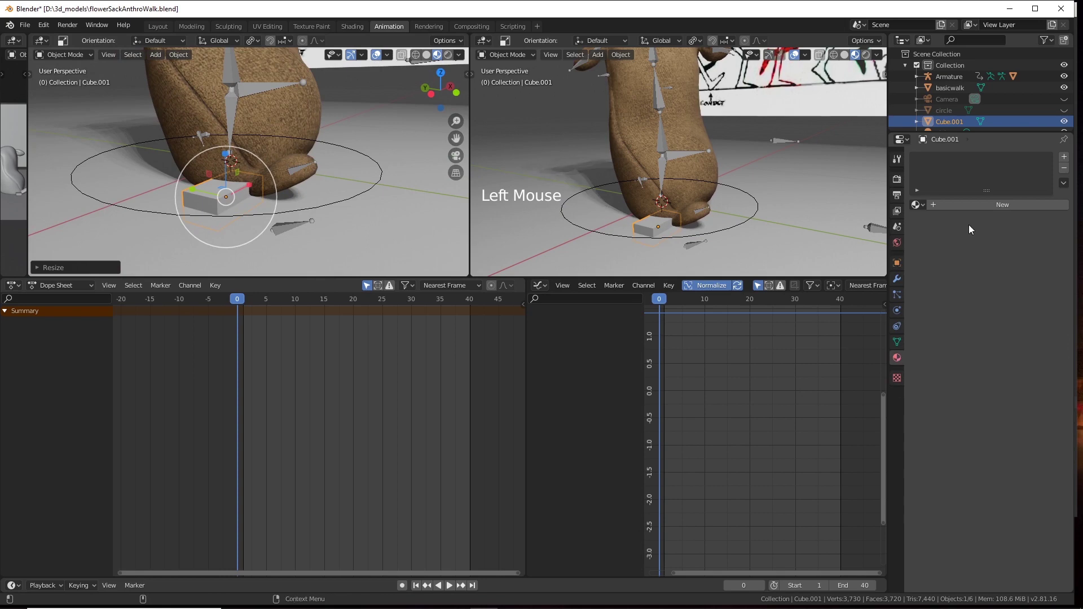
click(976, 211)
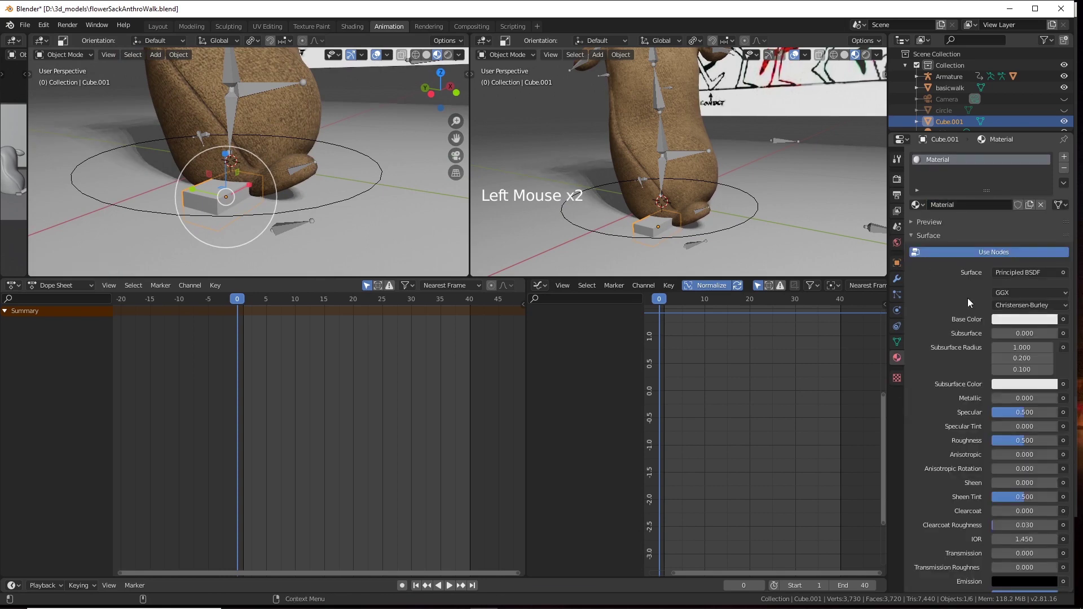
click(1025, 327)
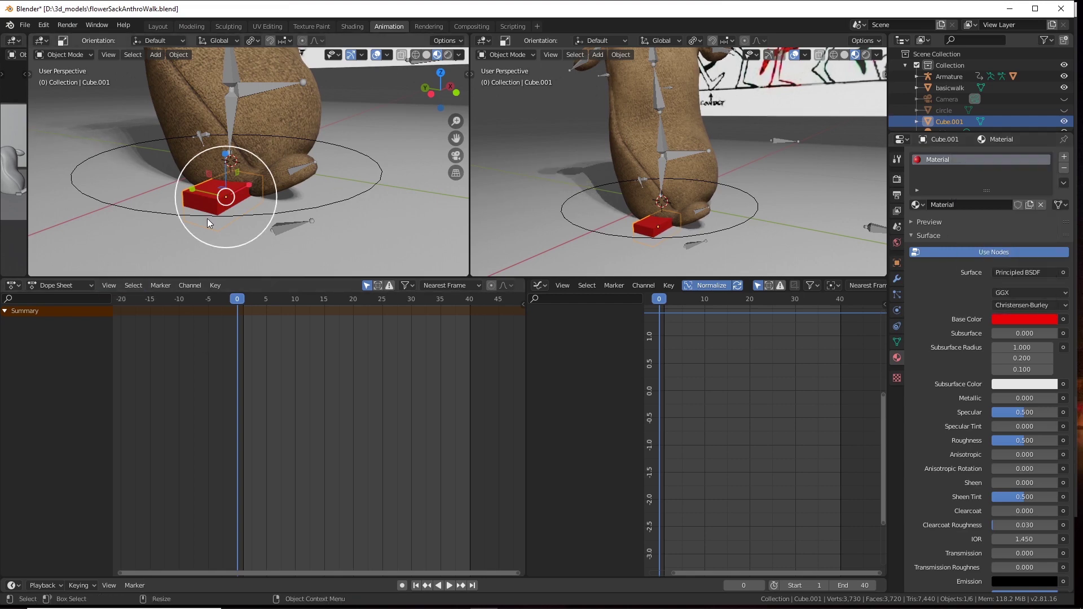
key(w)
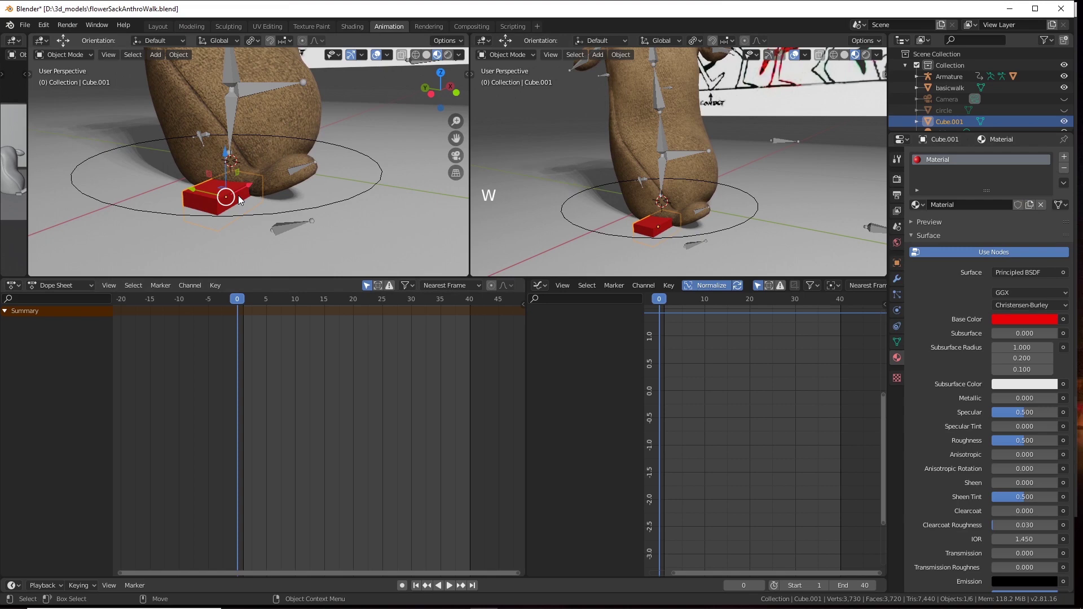
Check the red marker at the foot's front edge and reselect the armature.
click(266, 184)
middle_click(298, 214)
click(287, 264)
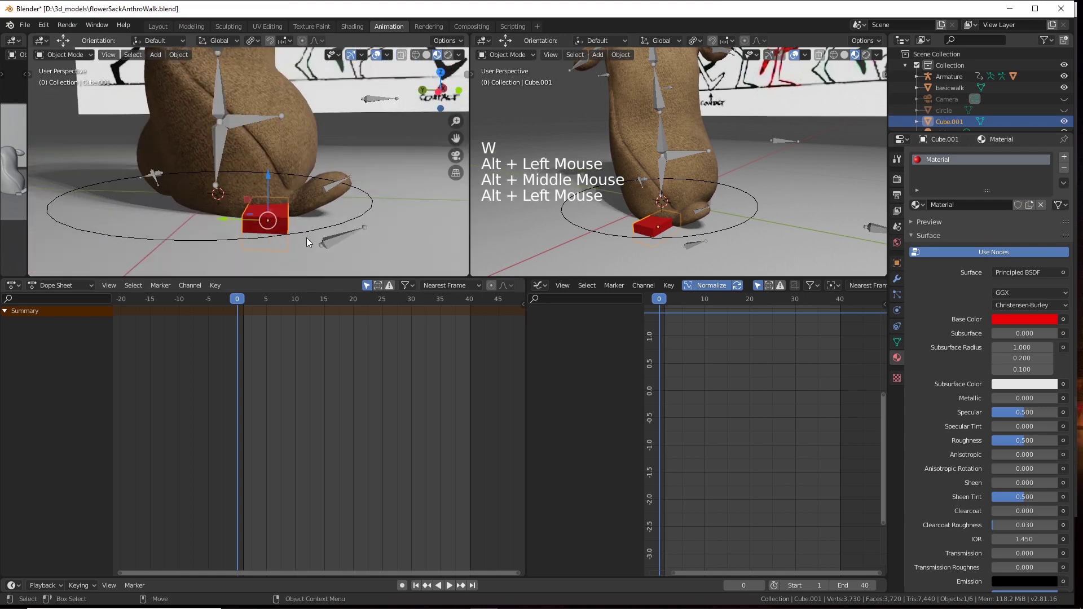
click(313, 233)
click(341, 251)
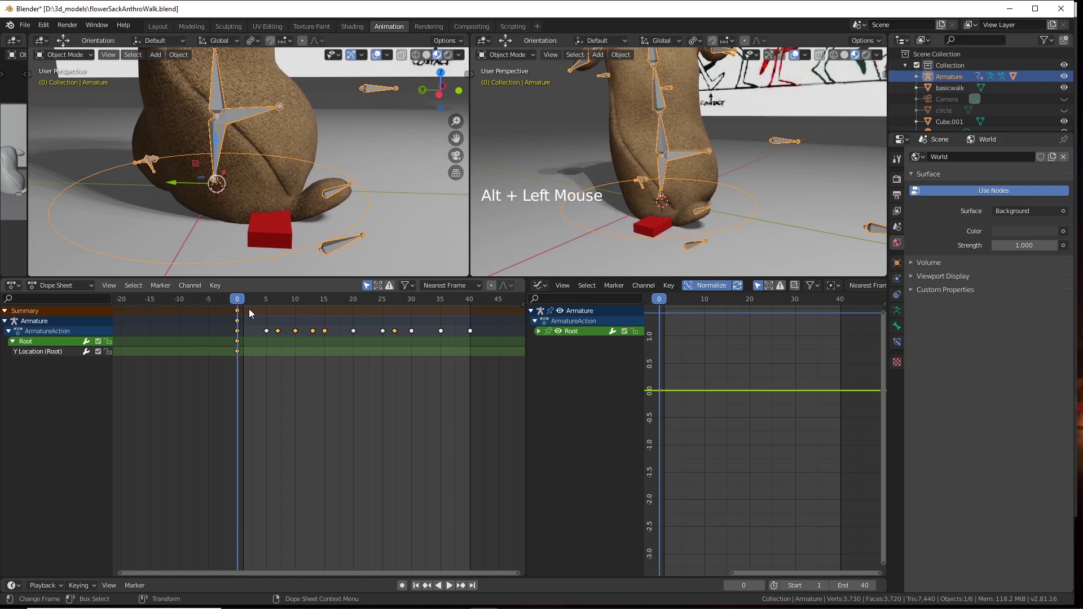
click(240, 302)
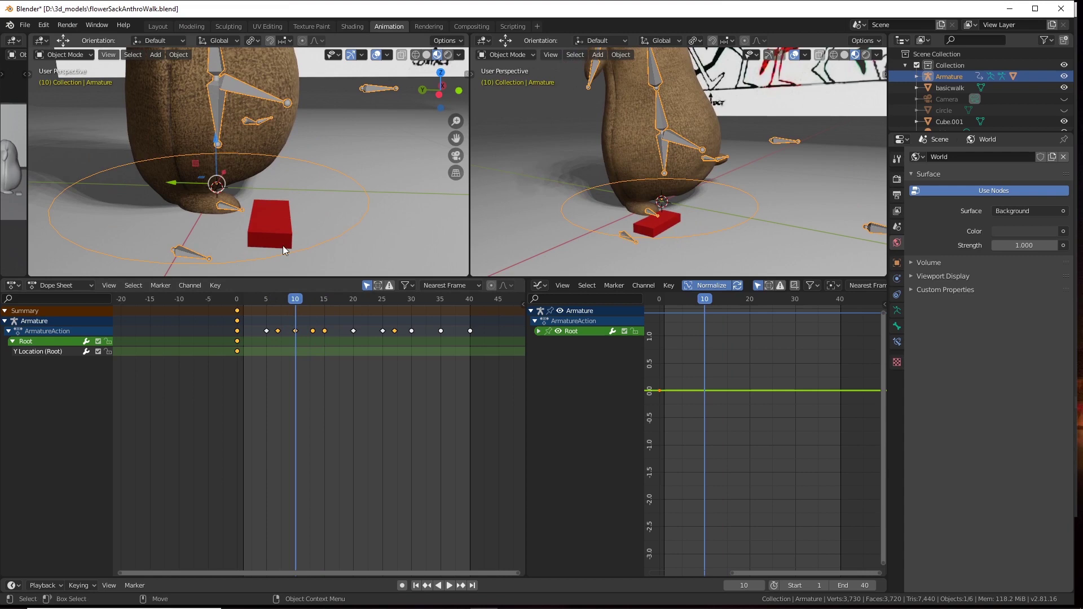
click(293, 243)
click(244, 176)
click(175, 176)
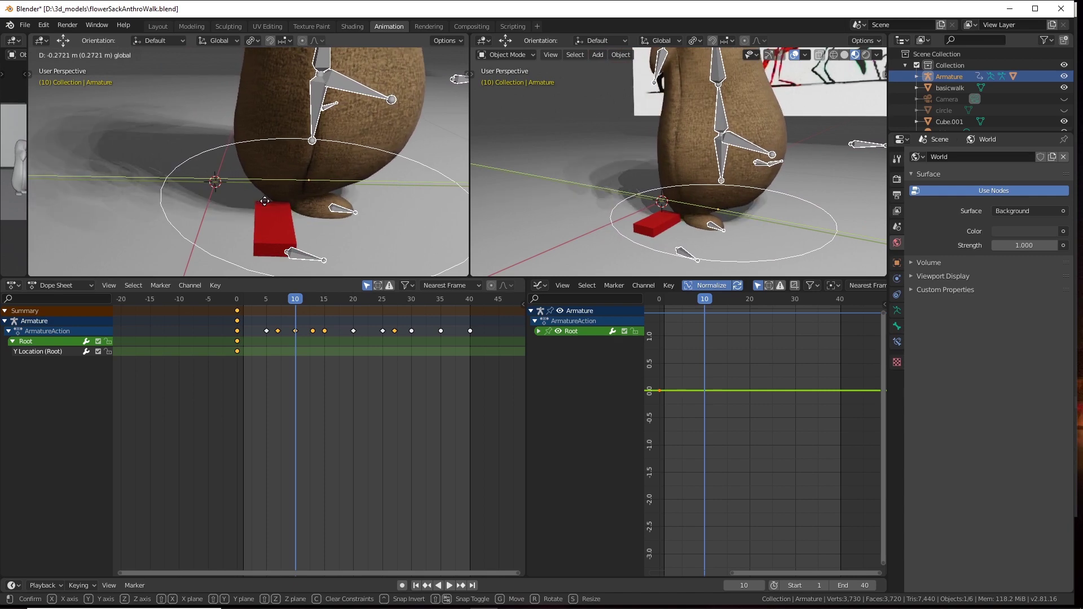
click(284, 225)
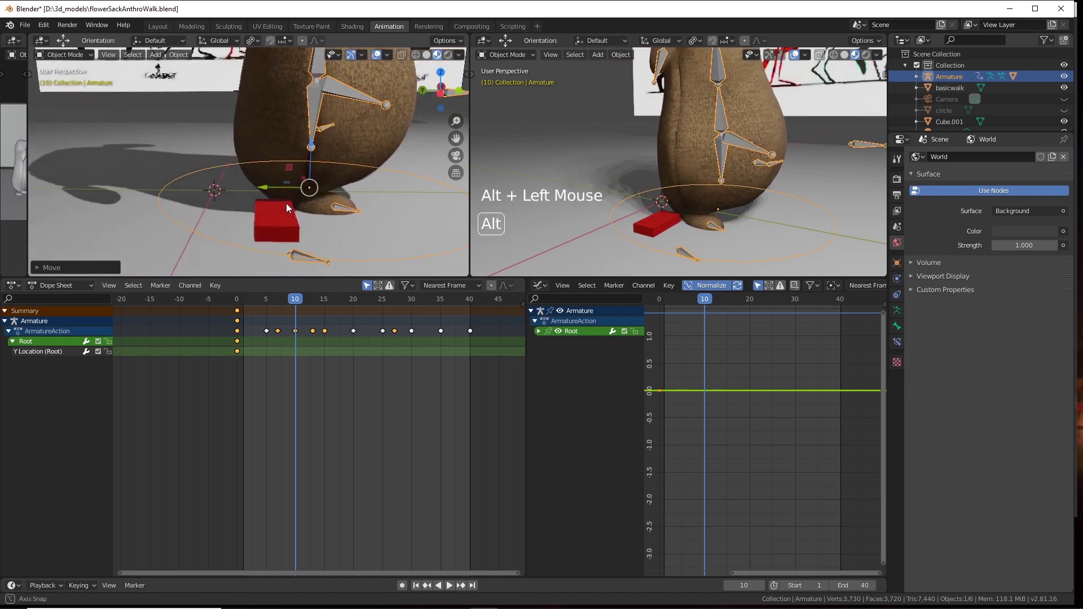
scroll(down, 3)
click(300, 211)
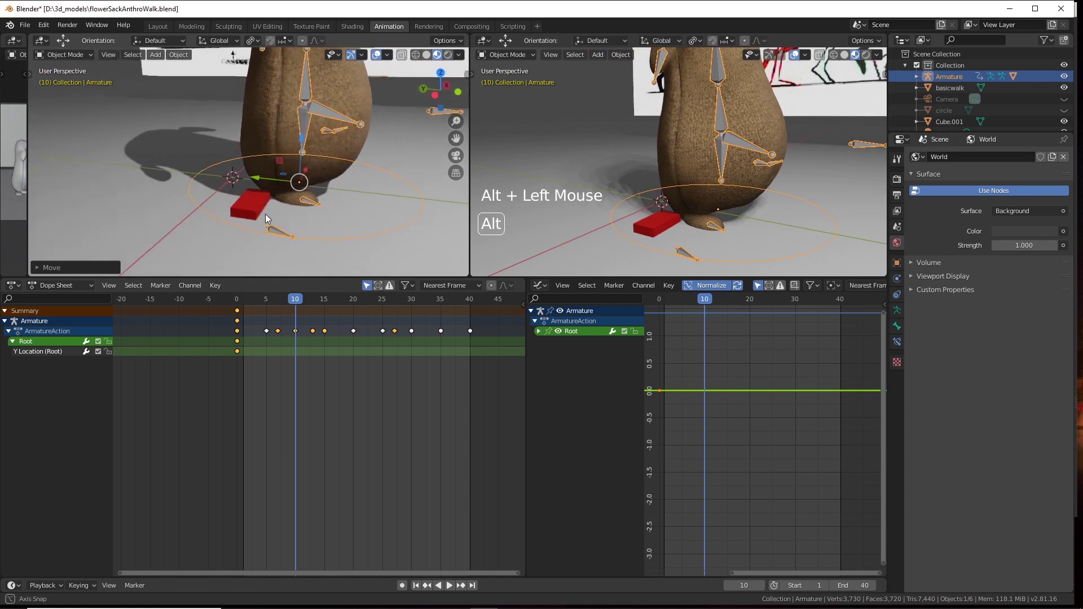
click(361, 172)
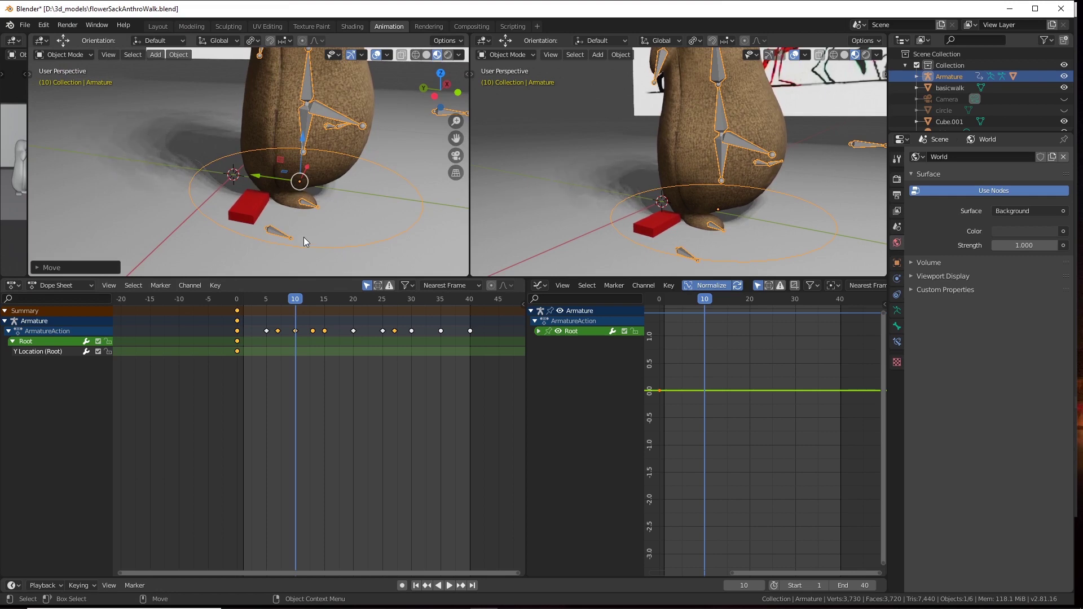
click(332, 223)
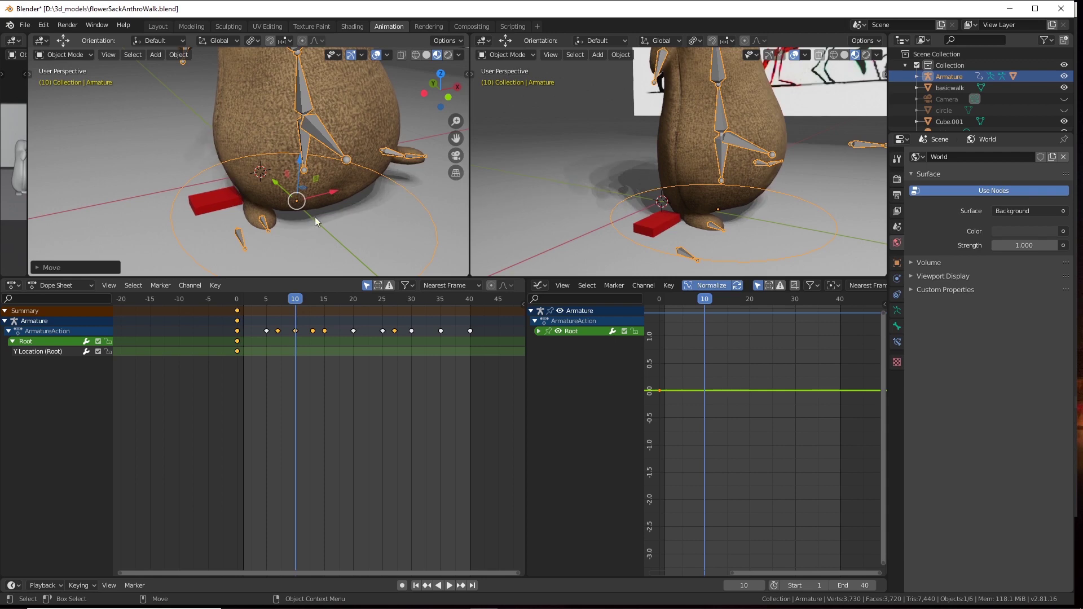
key(ctrl+z)
click(238, 198)
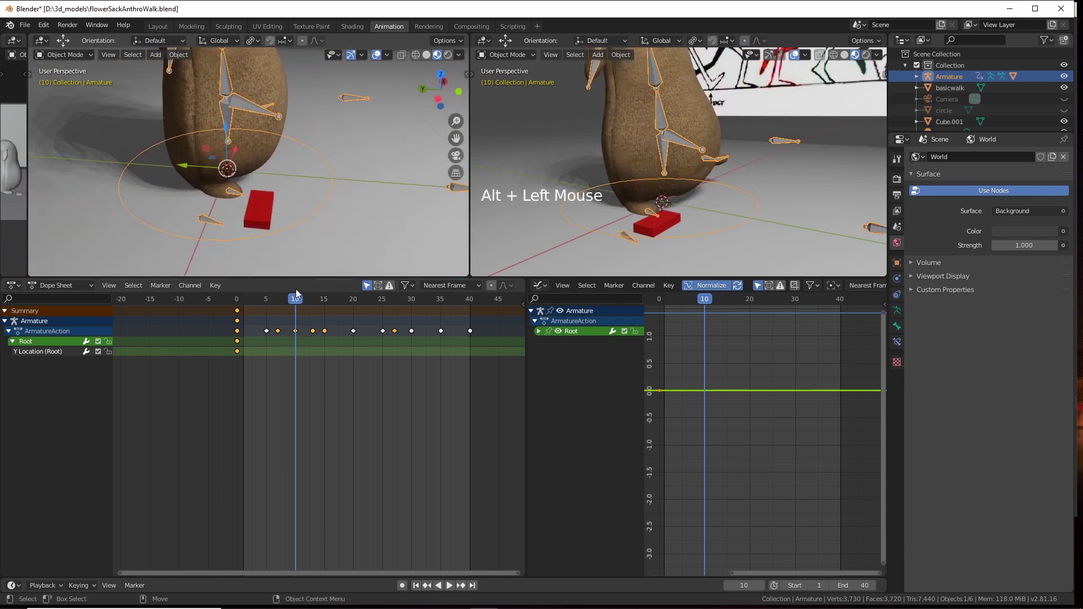
click(286, 304)
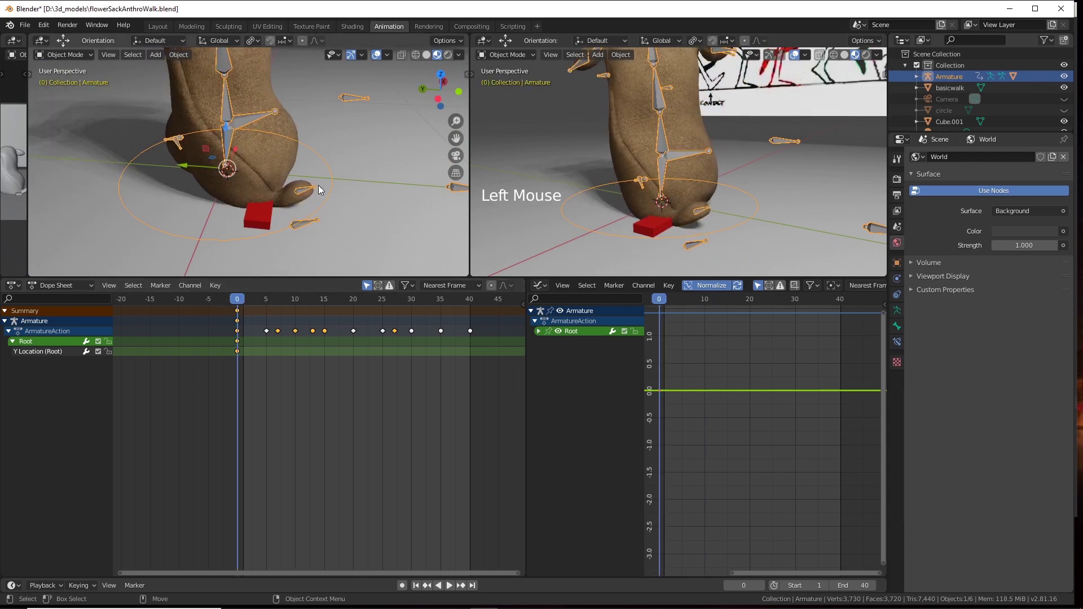
click(316, 201)
click(211, 208)
Duplicate the red marker cube and place the copy beside the other foot.
click(226, 244)
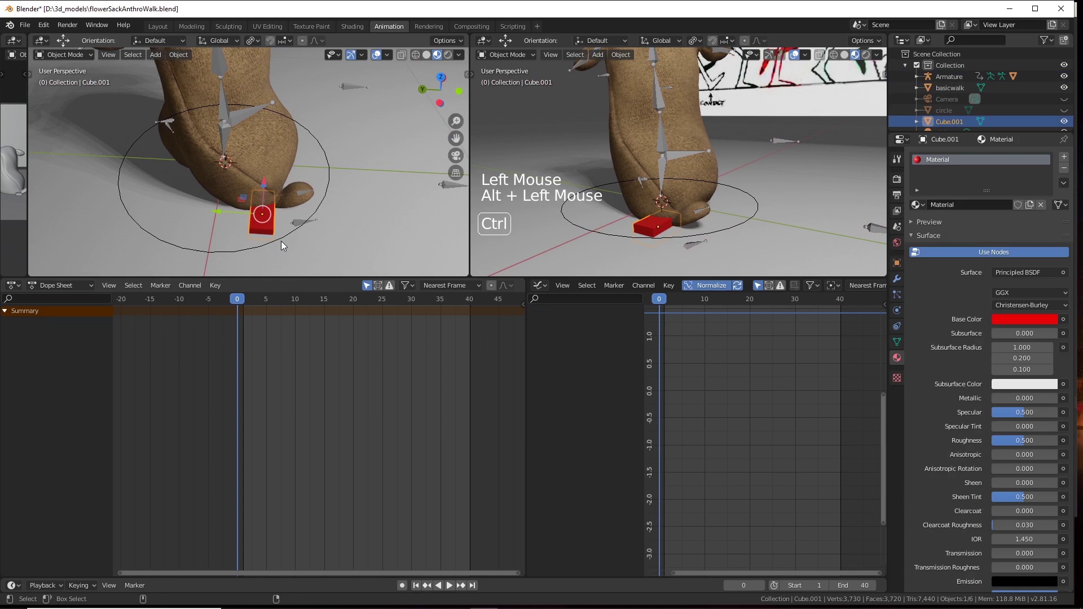
key(ctrl+c)
key(ctrl+v)
click(229, 219)
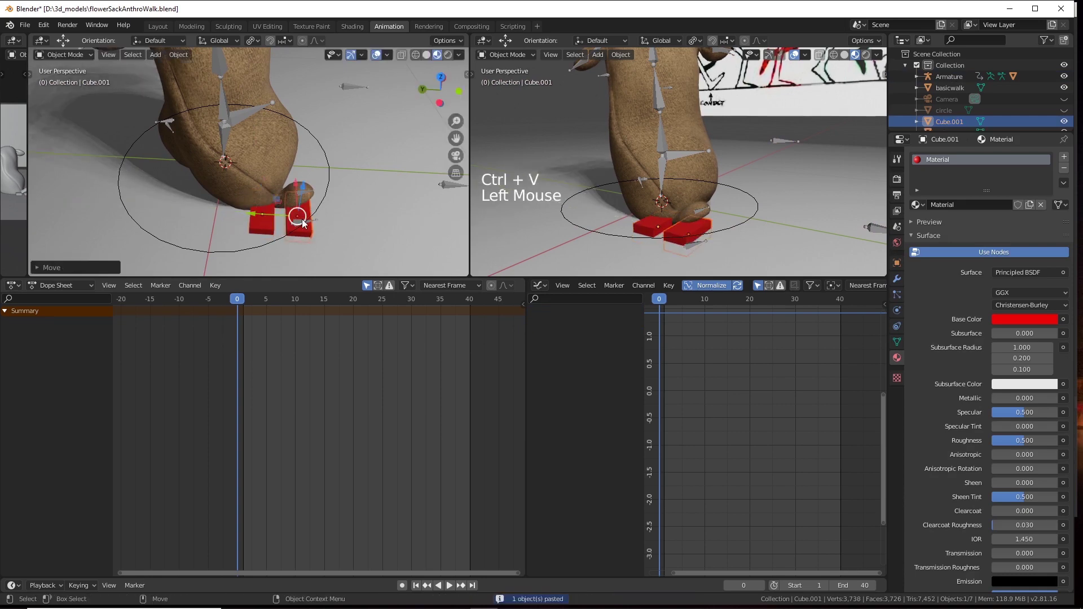
Rotate, move and resize the red block into a flat slab under the foot tip.
key(e)
click(283, 252)
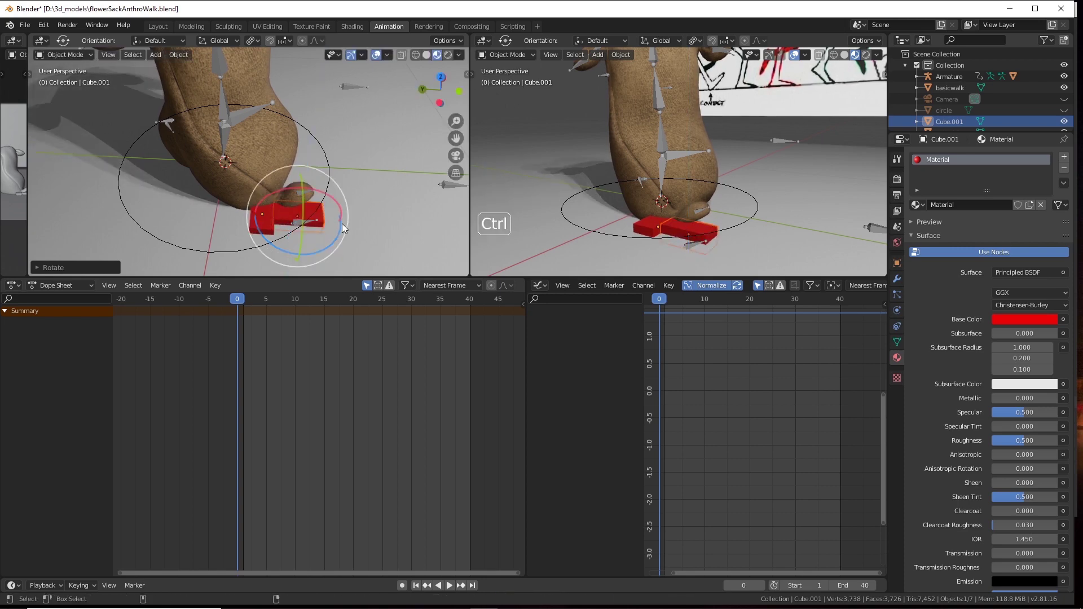
click(369, 194)
scroll(up, 3)
middle_click(327, 151)
click(312, 163)
key(w)
click(300, 167)
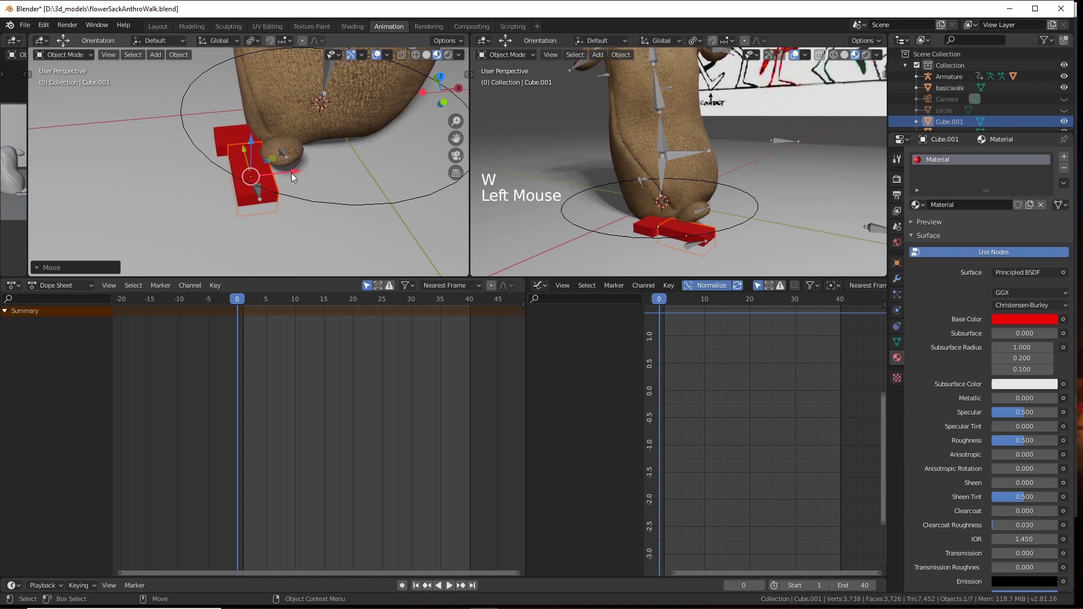
key(r)
click(294, 179)
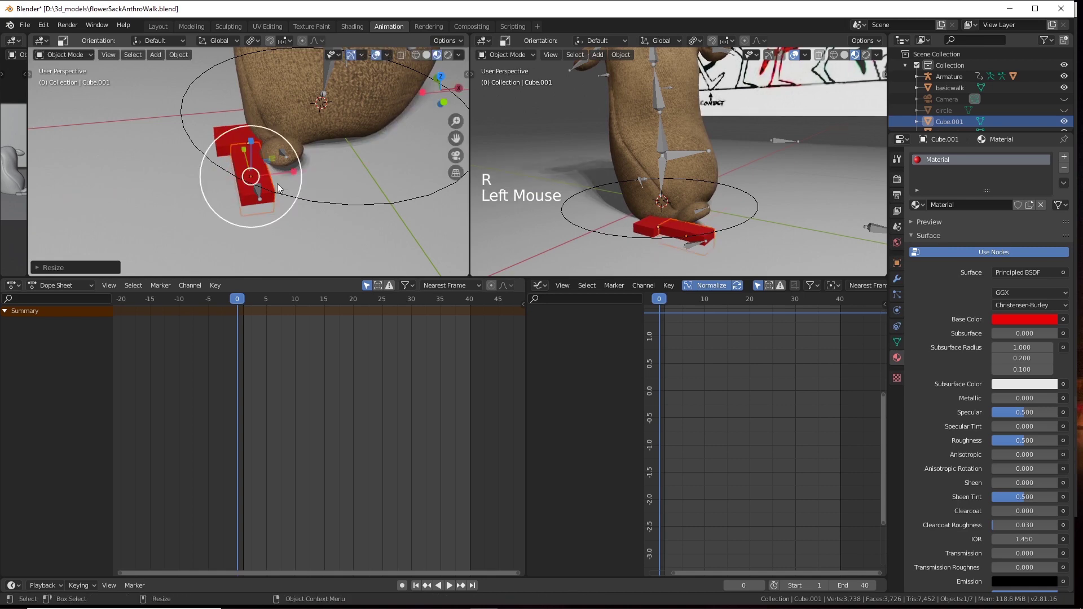
click(303, 190)
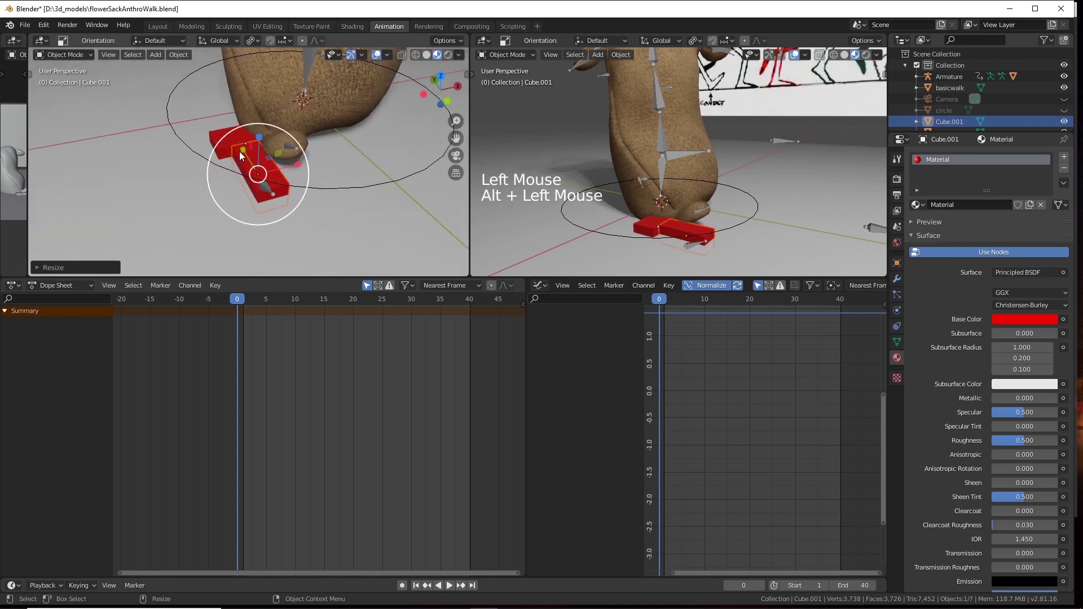
click(232, 181)
click(217, 153)
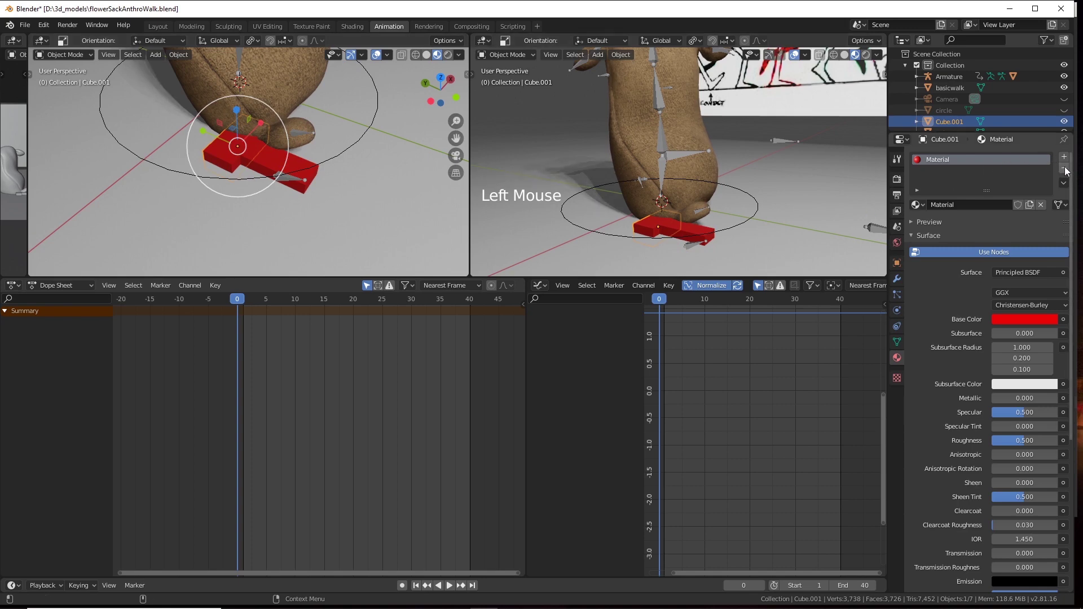
Unlink the red material from the small block and give it a new green material.
click(1068, 171)
click(1073, 159)
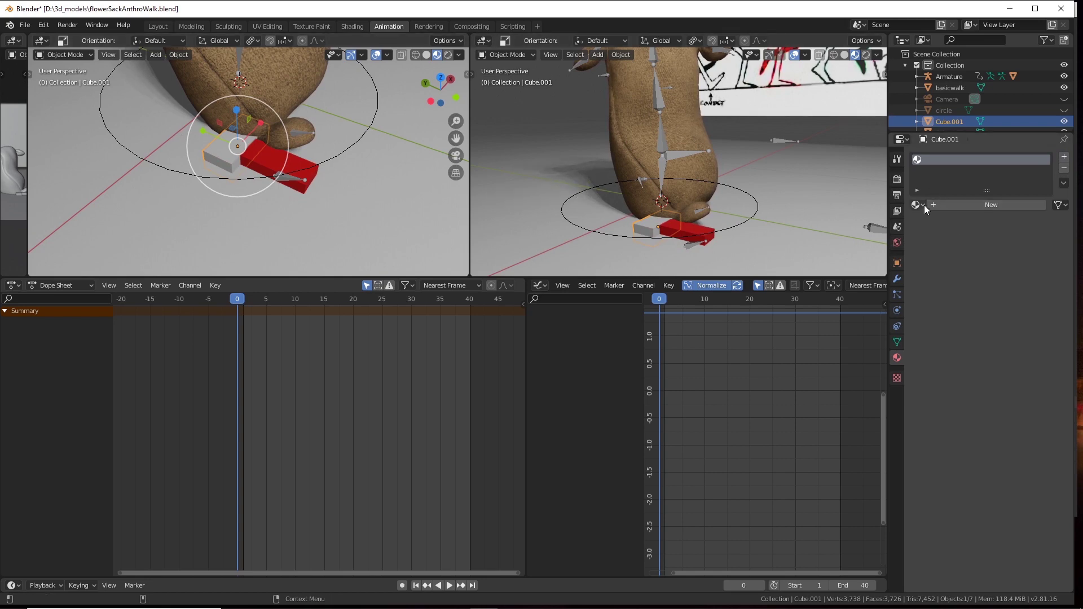
click(954, 208)
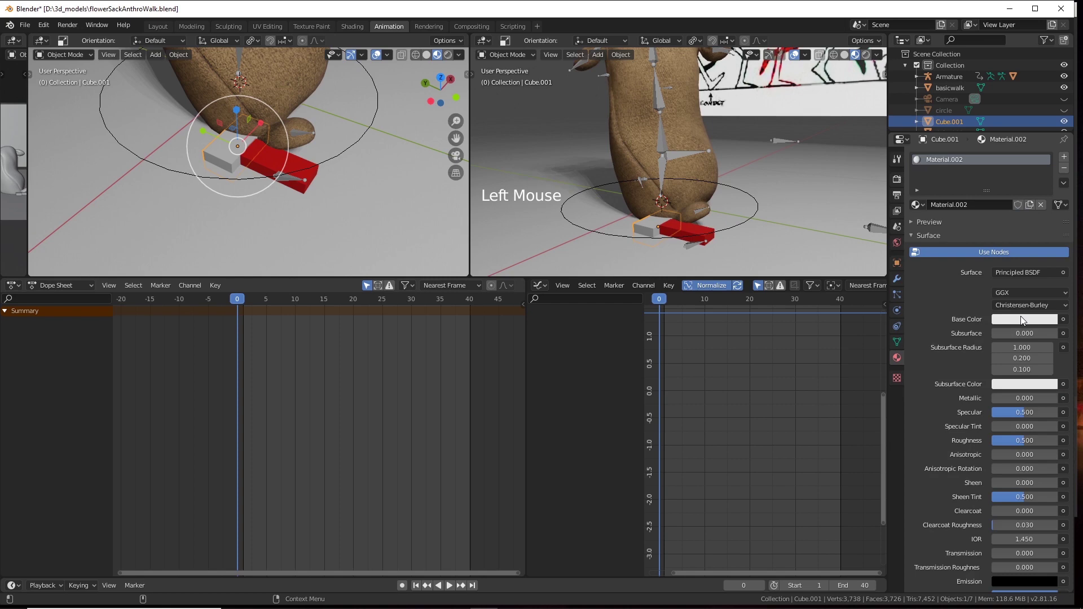
click(1023, 323)
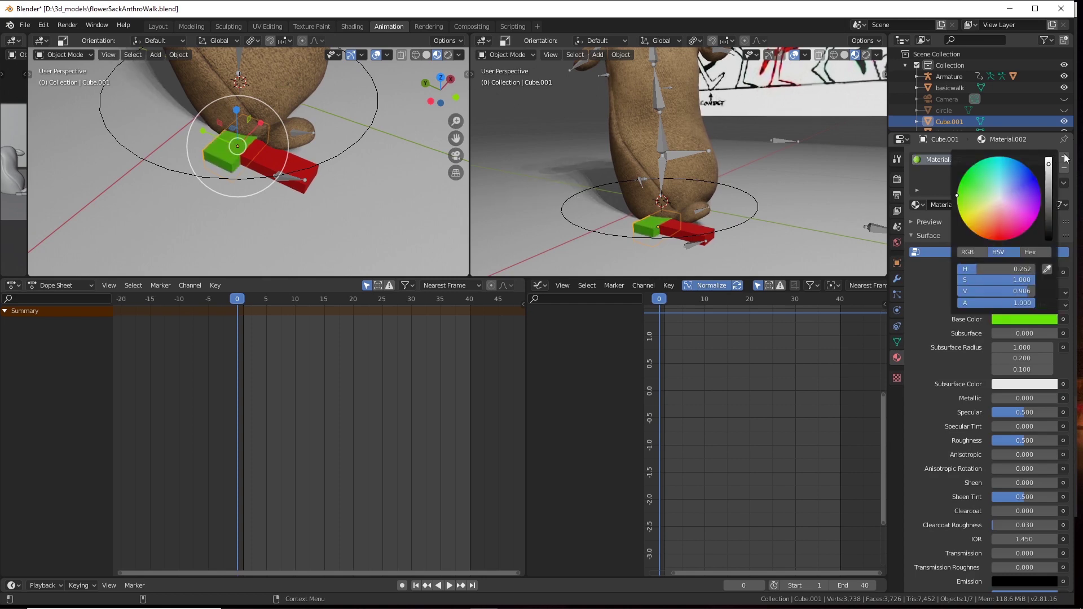
click(333, 194)
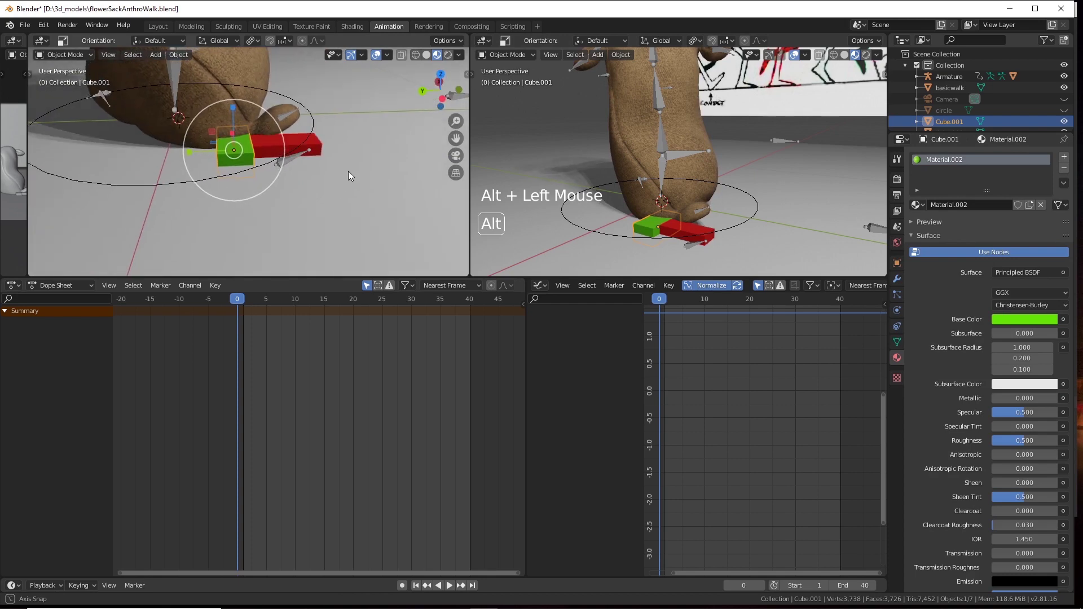
Realign the red slab so it extends straight out from the green marker.
scroll(up, 3)
click(281, 201)
scroll(up, 3)
key(w)
click(298, 187)
click(262, 172)
click(213, 140)
click(305, 163)
scroll(down, 3)
click(318, 142)
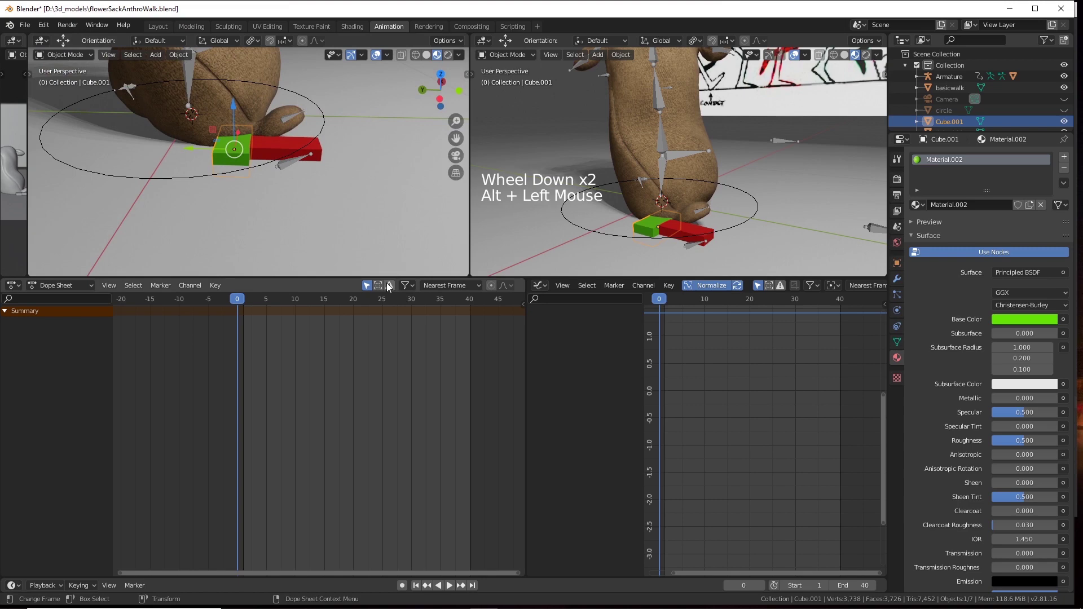
Select the armature and jump to frame 10.
click(169, 181)
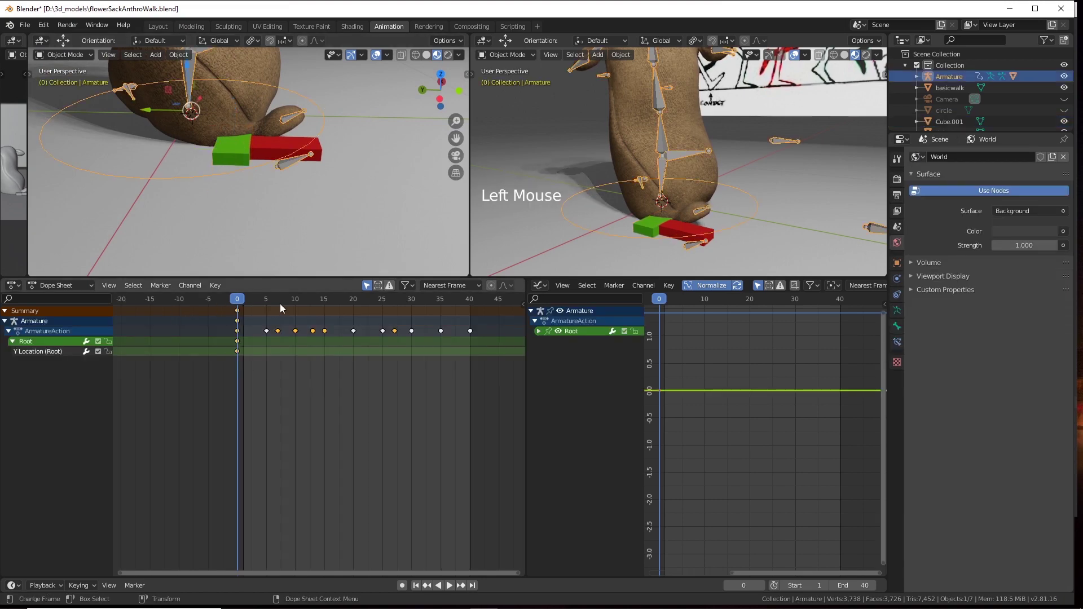
click(248, 305)
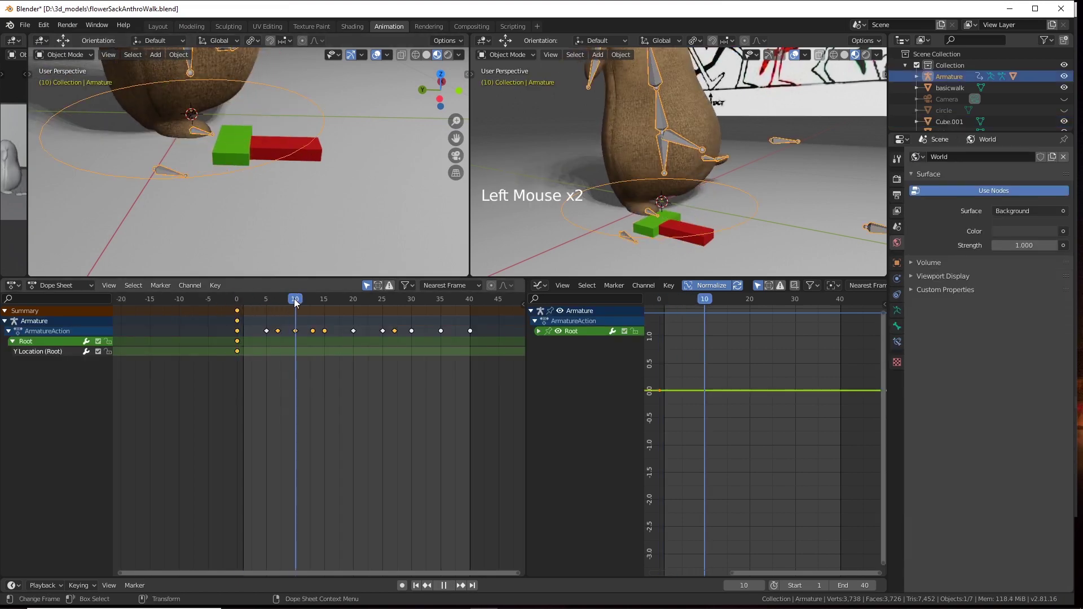
click(312, 235)
click(271, 245)
middle_click(304, 241)
click(153, 111)
click(271, 167)
Move the character forward and key its Root Y location at frame 10.
click(372, 148)
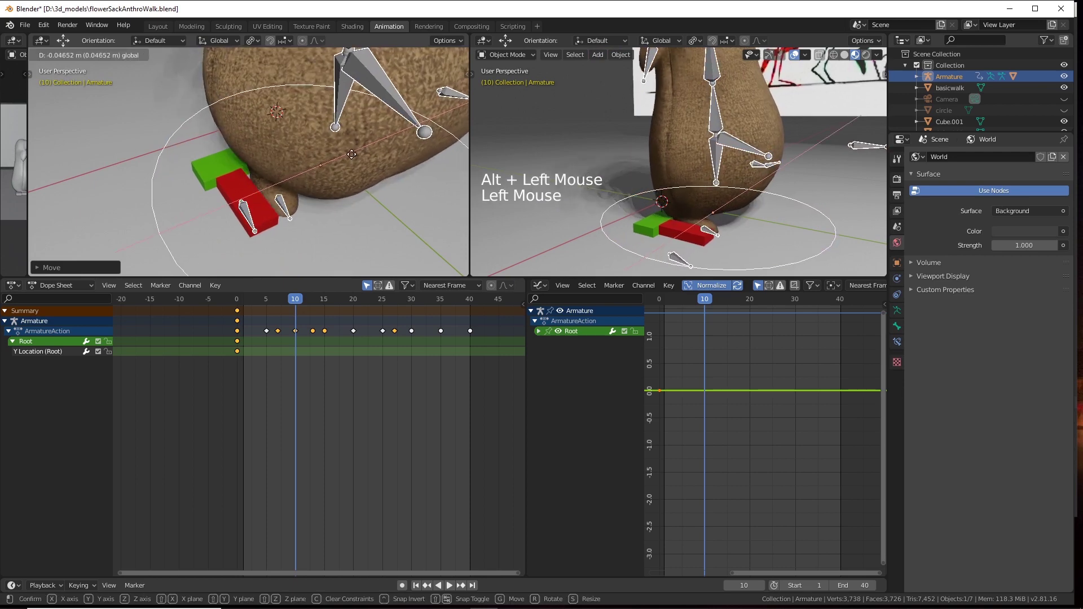
click(322, 179)
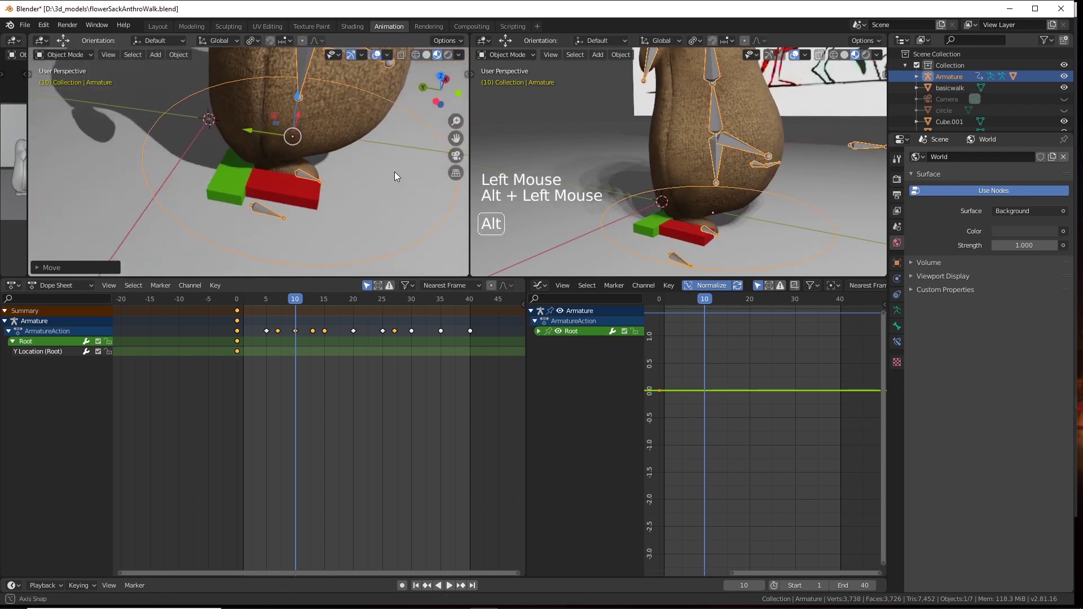
click(245, 132)
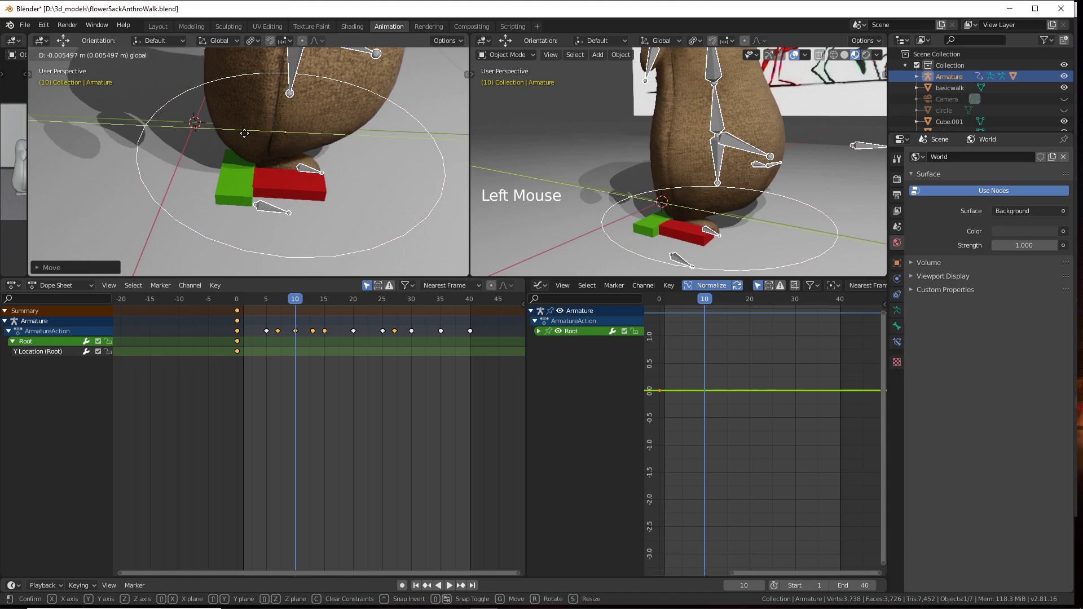
click(340, 190)
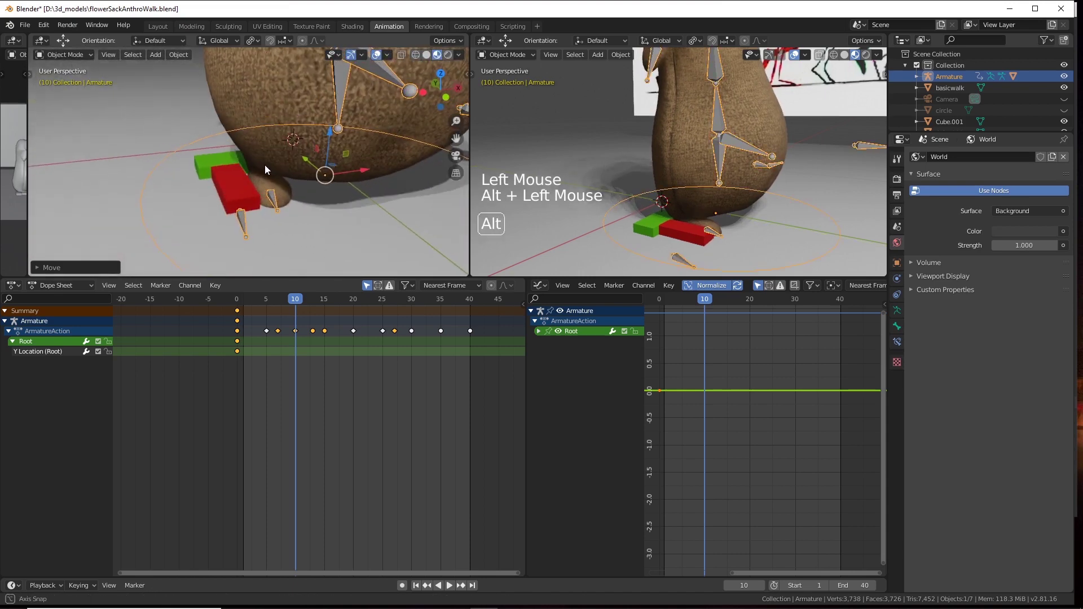
click(364, 178)
click(257, 208)
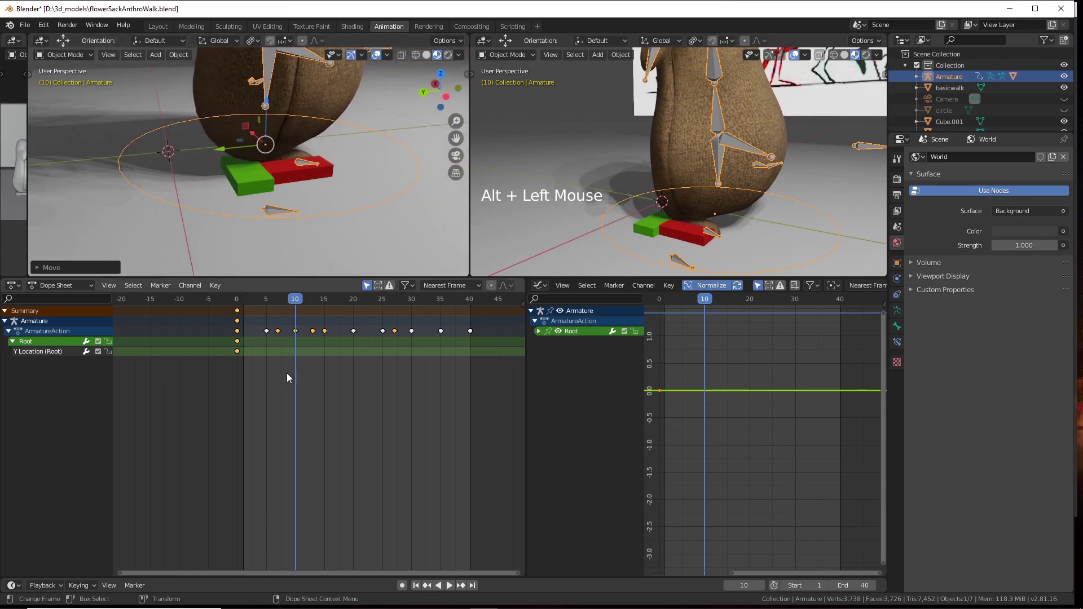
key(s)
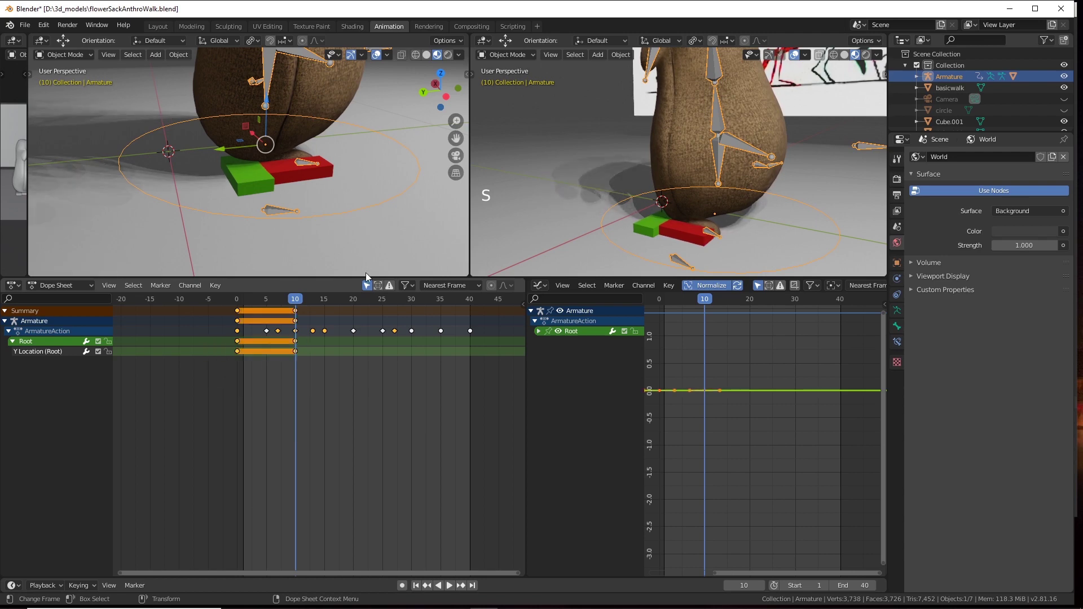
click(355, 251)
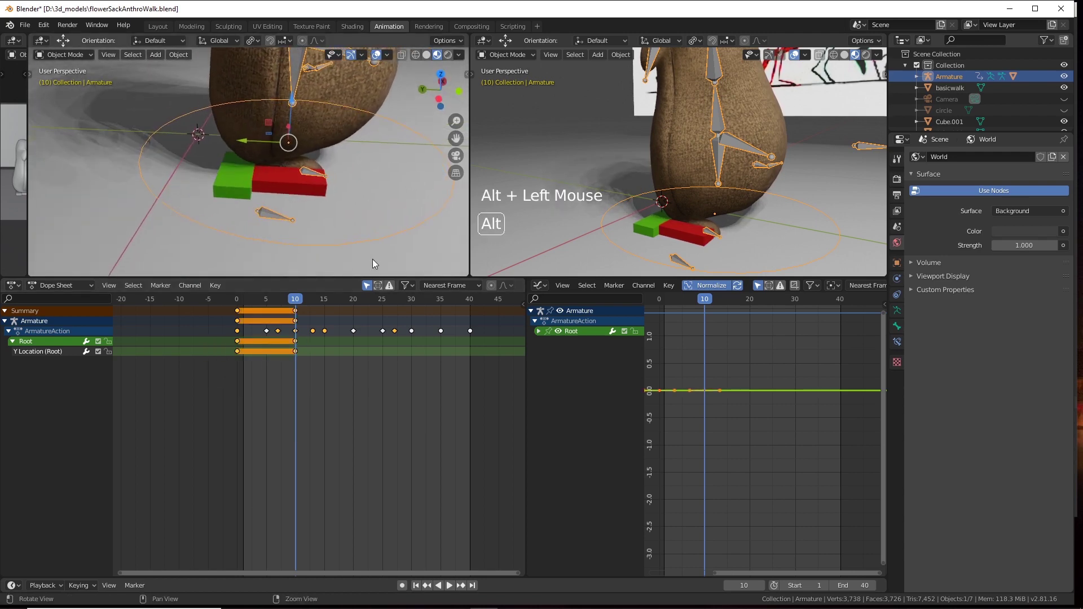
click(391, 174)
middle_click(354, 190)
At frame 20, move the sack character further forward and settle its new position.
click(314, 221)
click(298, 305)
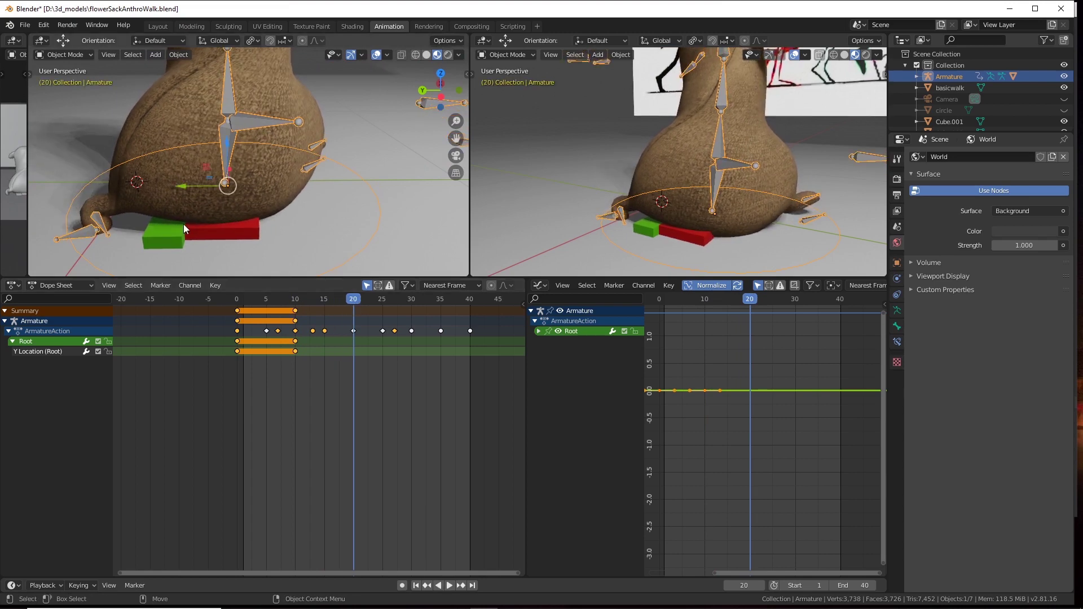
click(189, 188)
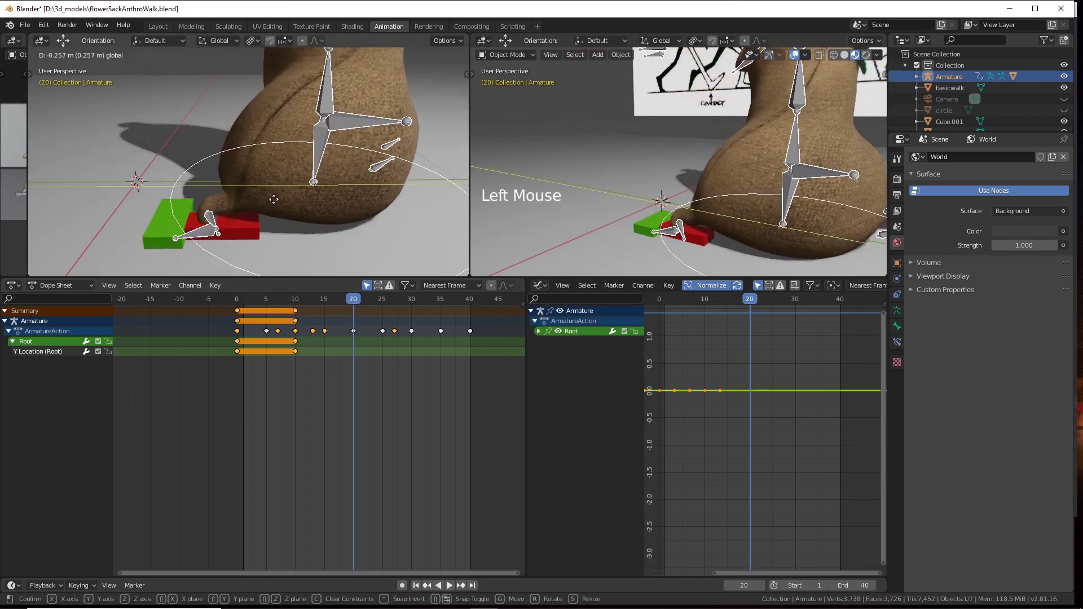
click(239, 236)
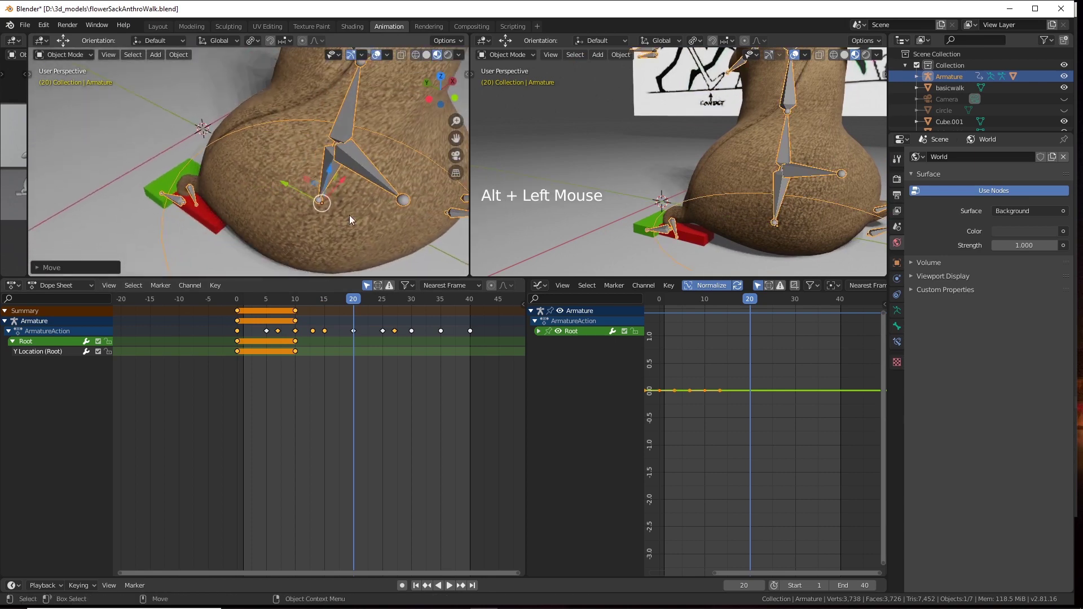
click(348, 185)
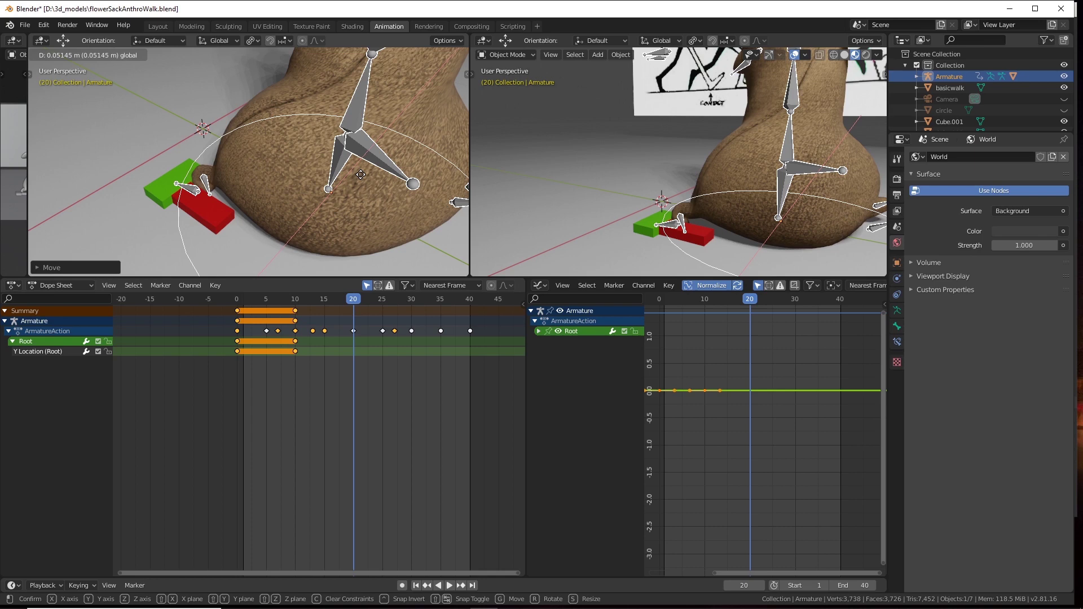
click(359, 198)
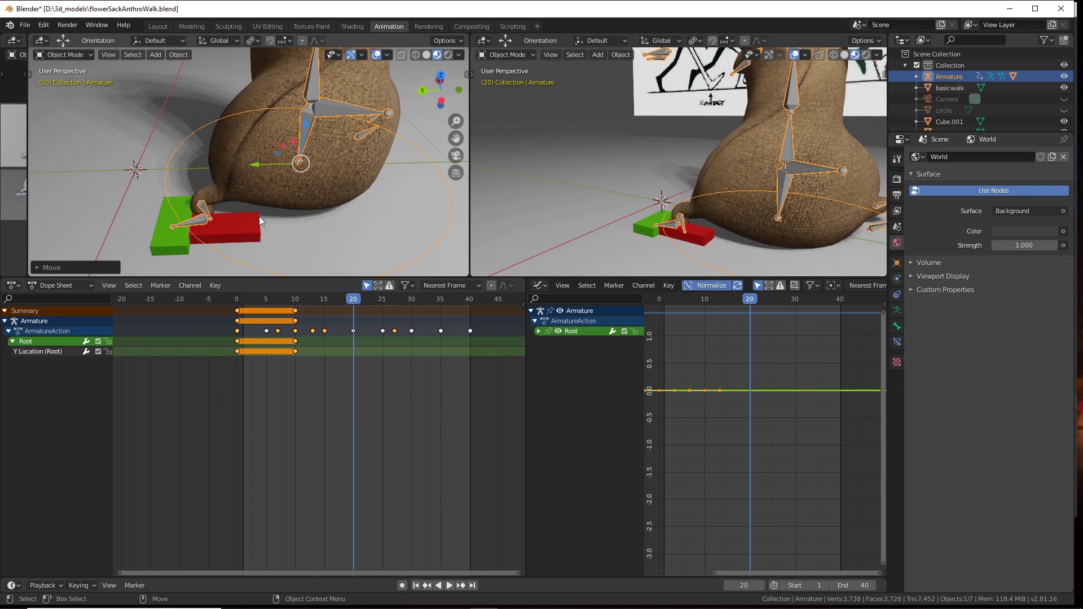
Insert a location, rotation and scale keyframe for the armature at frame 20.
key(s)
click(362, 306)
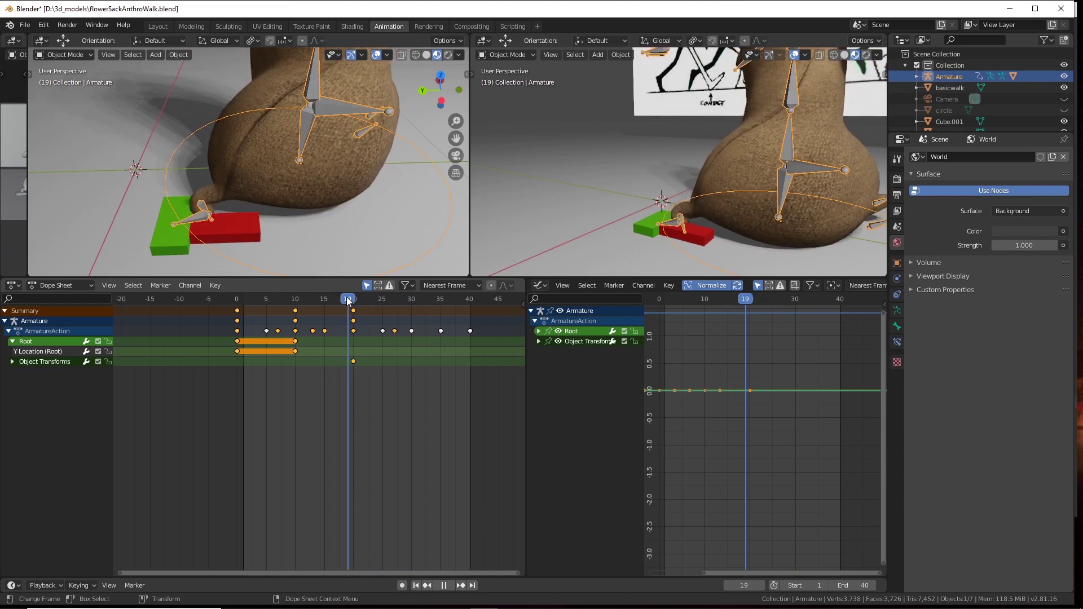
At frame 20, select the green block and red slab and move both under the character's foot.
click(106, 211)
middle_click(285, 187)
click(289, 196)
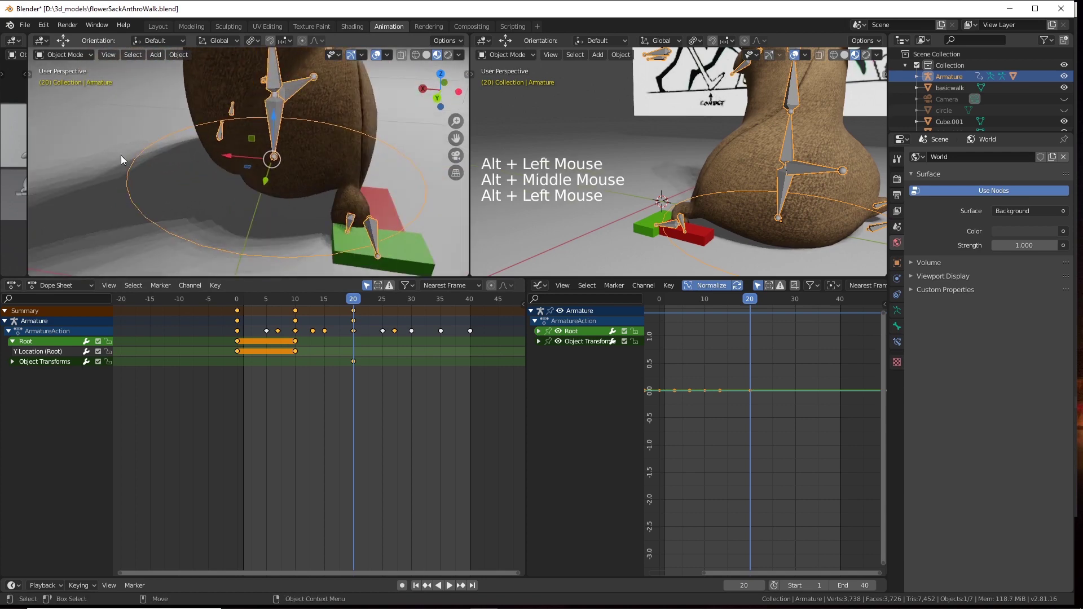
click(410, 252)
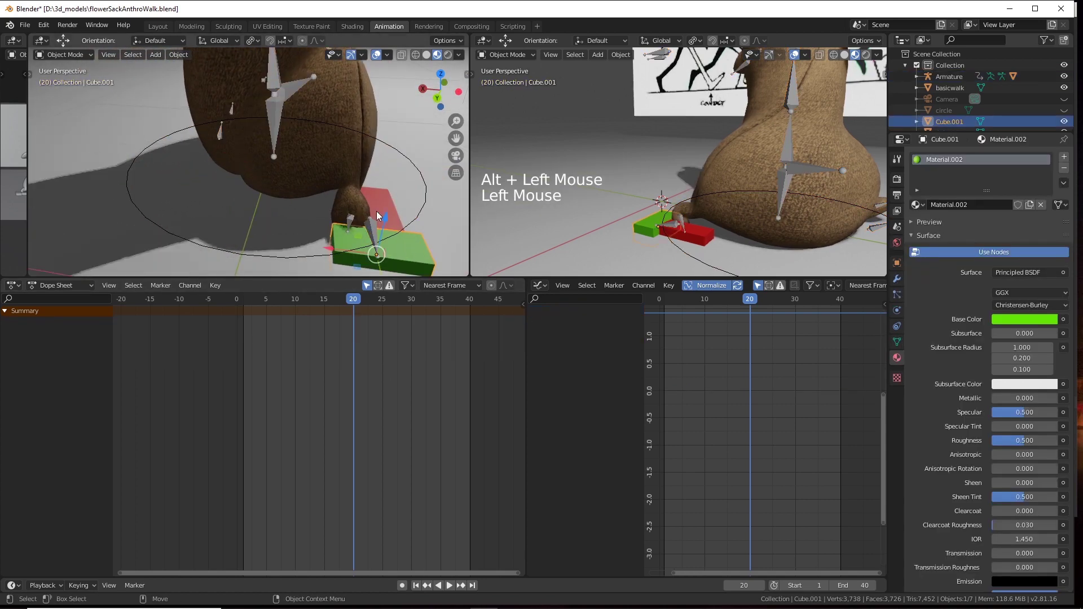
click(389, 202)
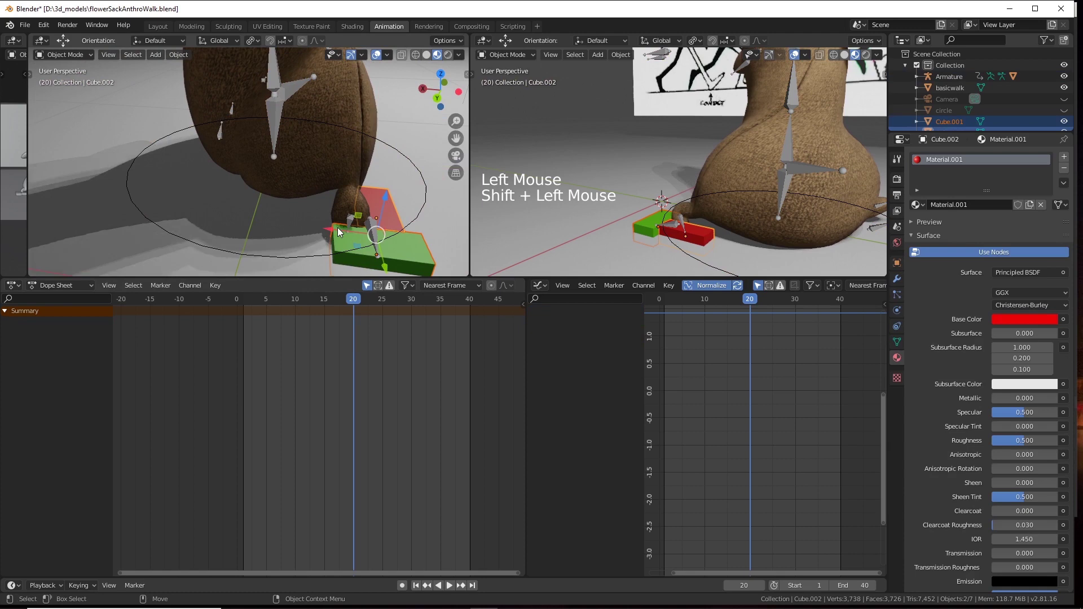
click(353, 229)
click(168, 180)
middle_click(290, 171)
click(332, 204)
middle_click(332, 207)
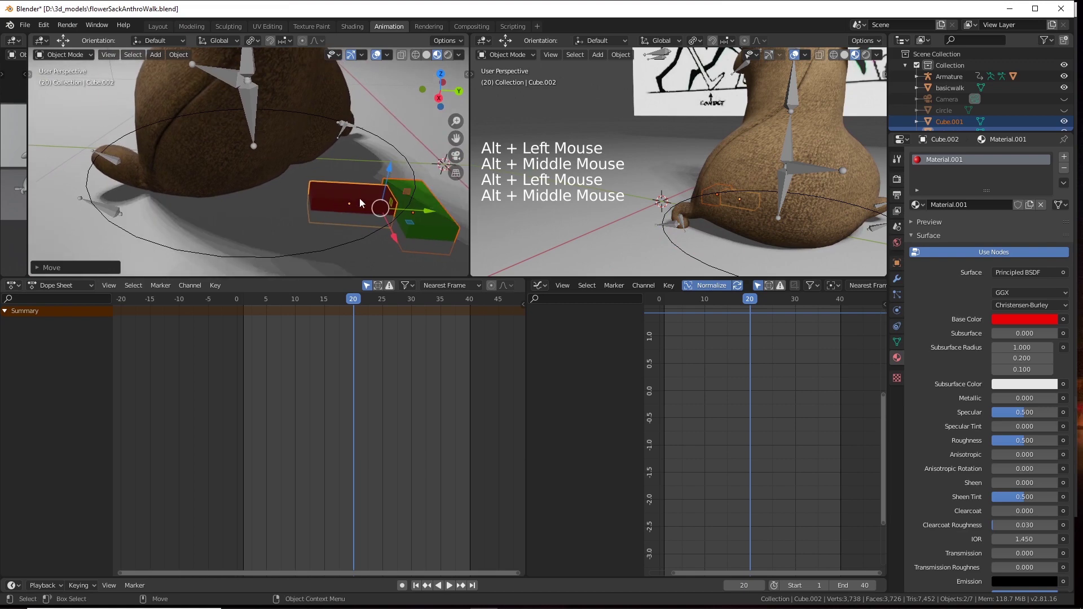
click(431, 213)
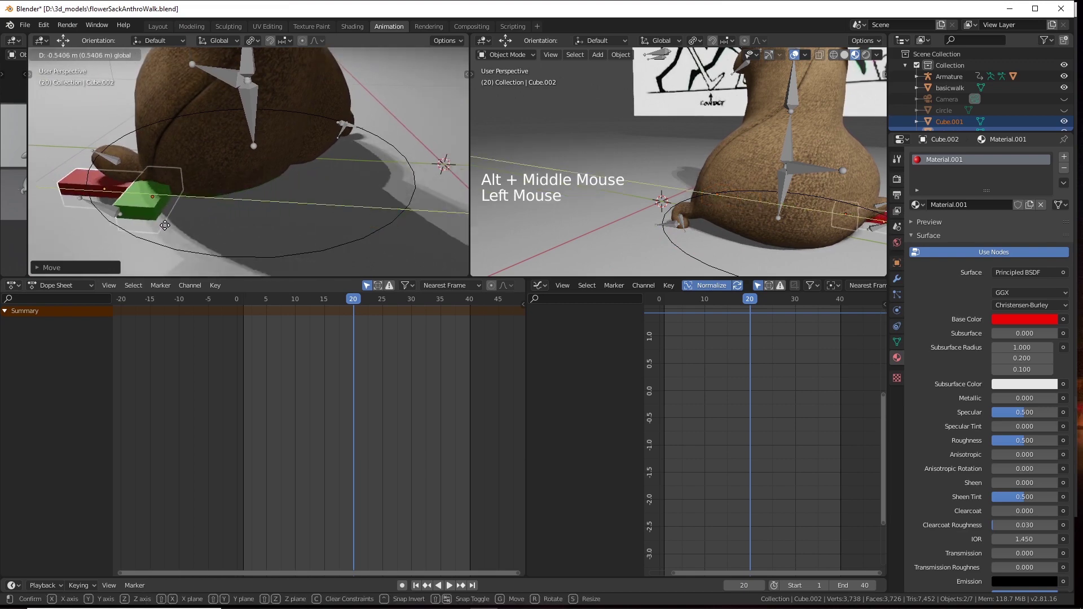
click(138, 196)
Fine-tune the red block's position beneath the foot, checking it from several angles.
middle_click(272, 204)
click(232, 219)
click(292, 209)
click(310, 210)
click(275, 231)
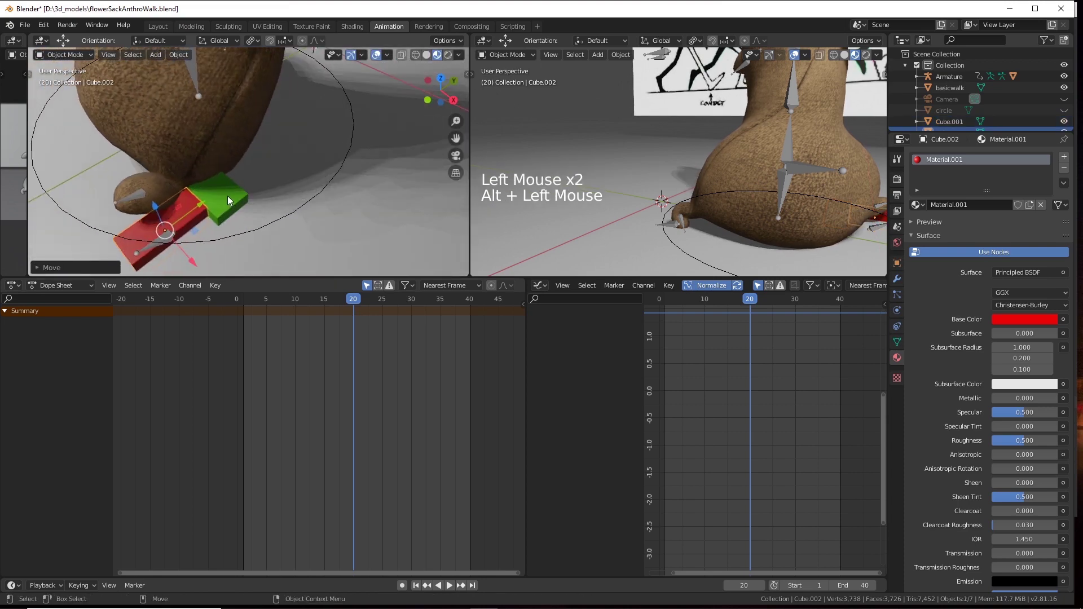
double_click(219, 221)
click(224, 276)
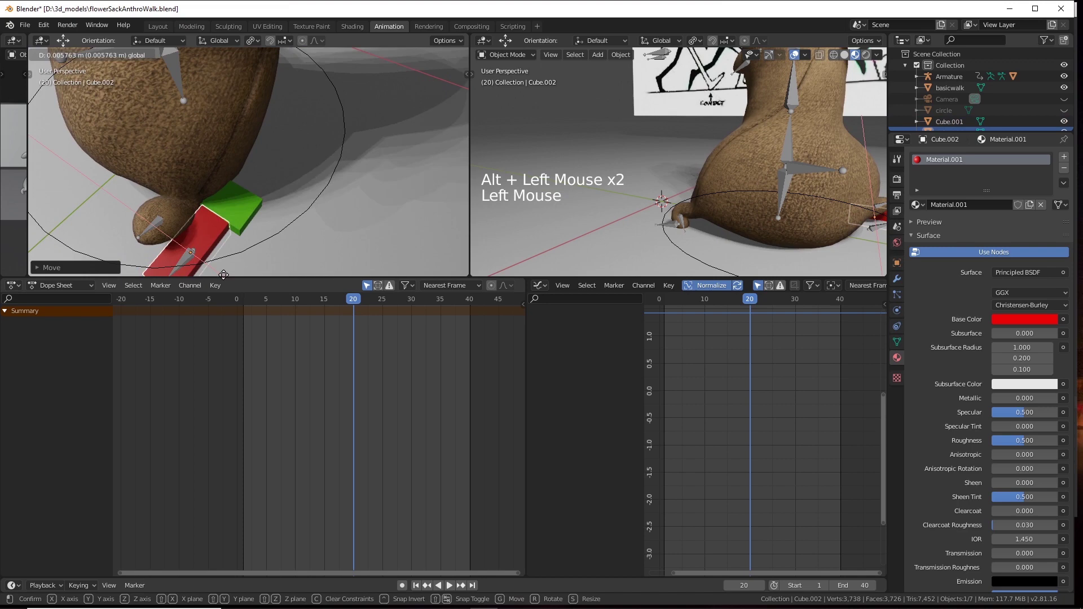
click(237, 204)
click(206, 191)
click(228, 185)
click(230, 160)
Check the green marker block, then reselect the character's armature.
middle_click(257, 177)
click(296, 169)
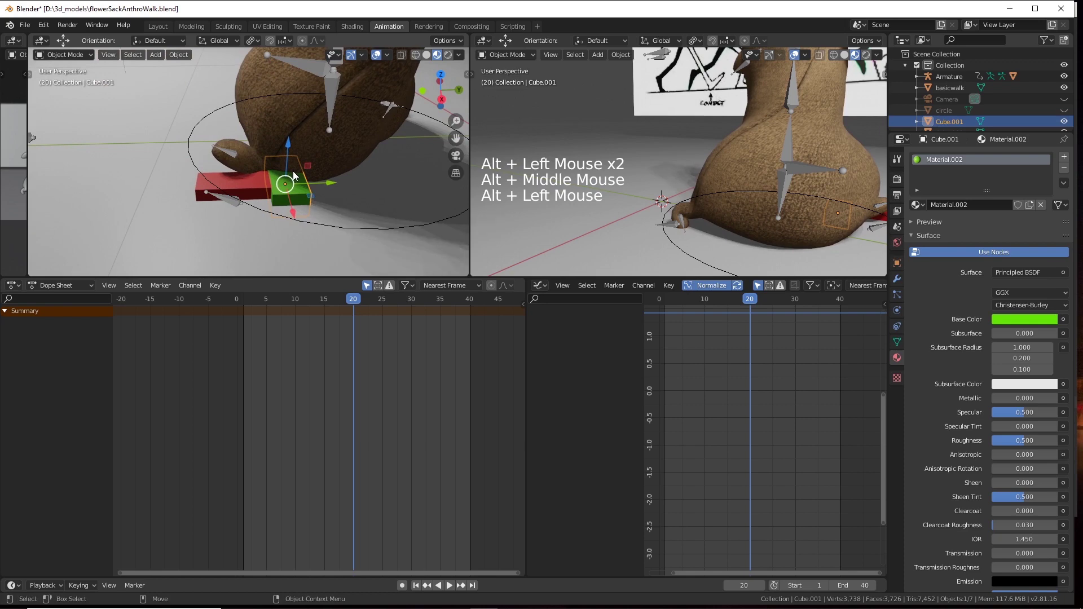
click(336, 227)
click(335, 230)
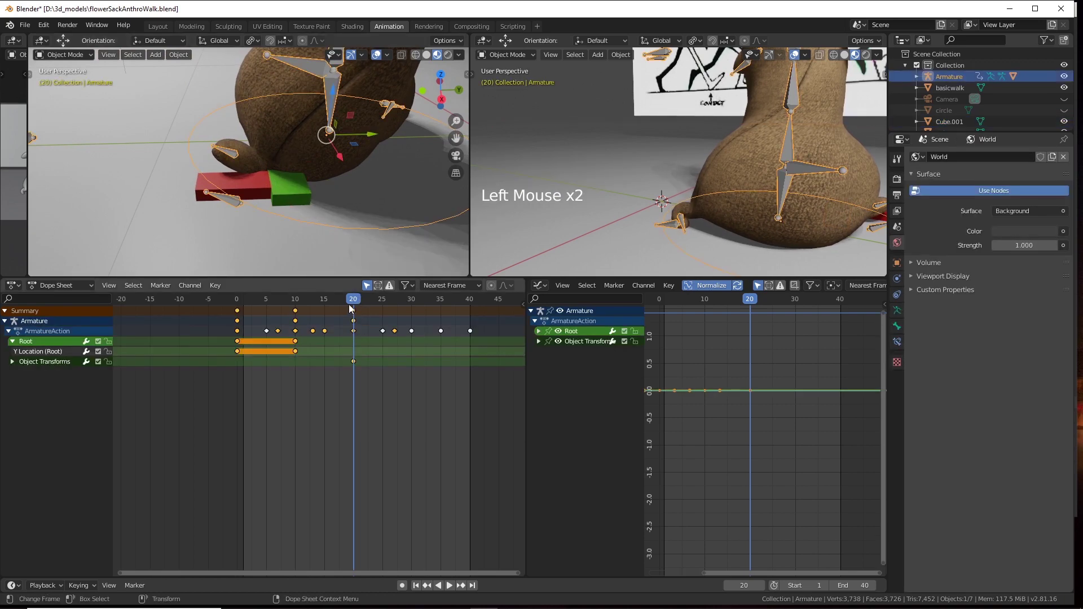
At frame 30, move the armature forward and confirm its new position.
click(360, 301)
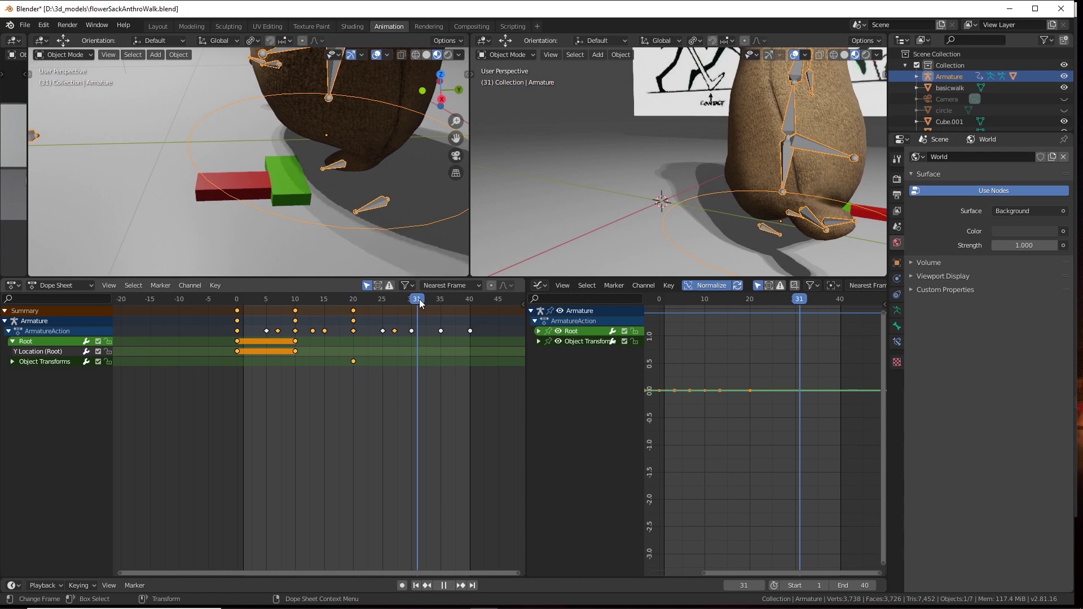
middle_click(385, 220)
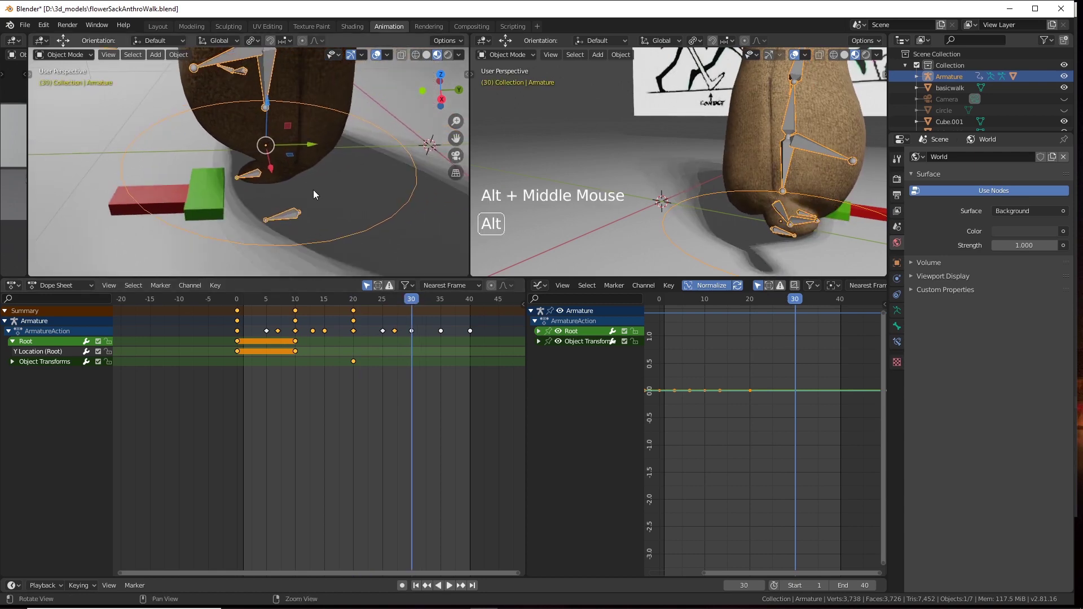
click(318, 148)
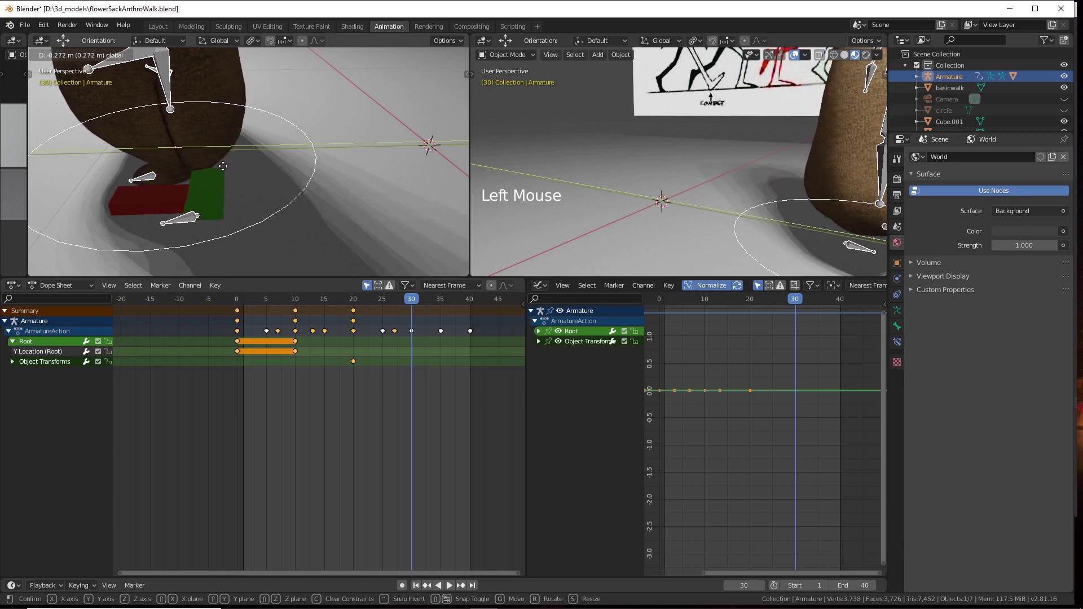
click(253, 197)
click(194, 135)
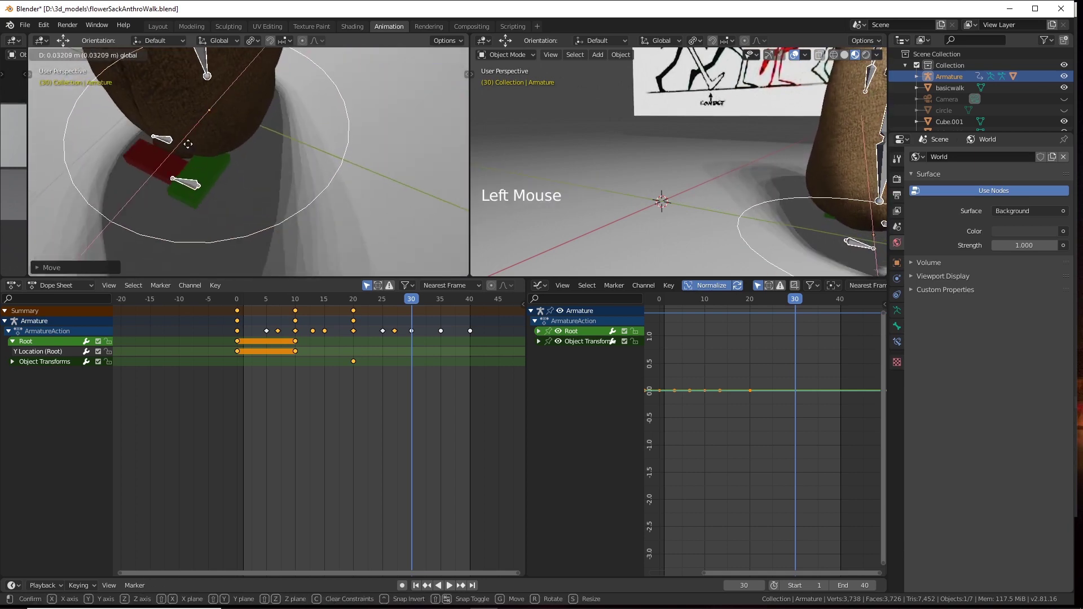
click(255, 148)
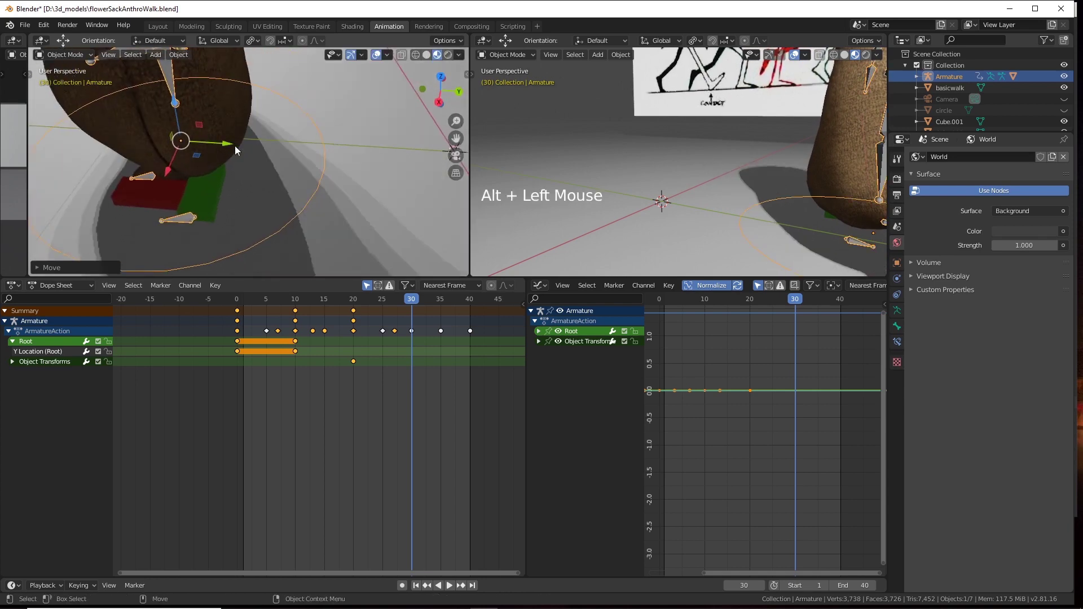
click(228, 143)
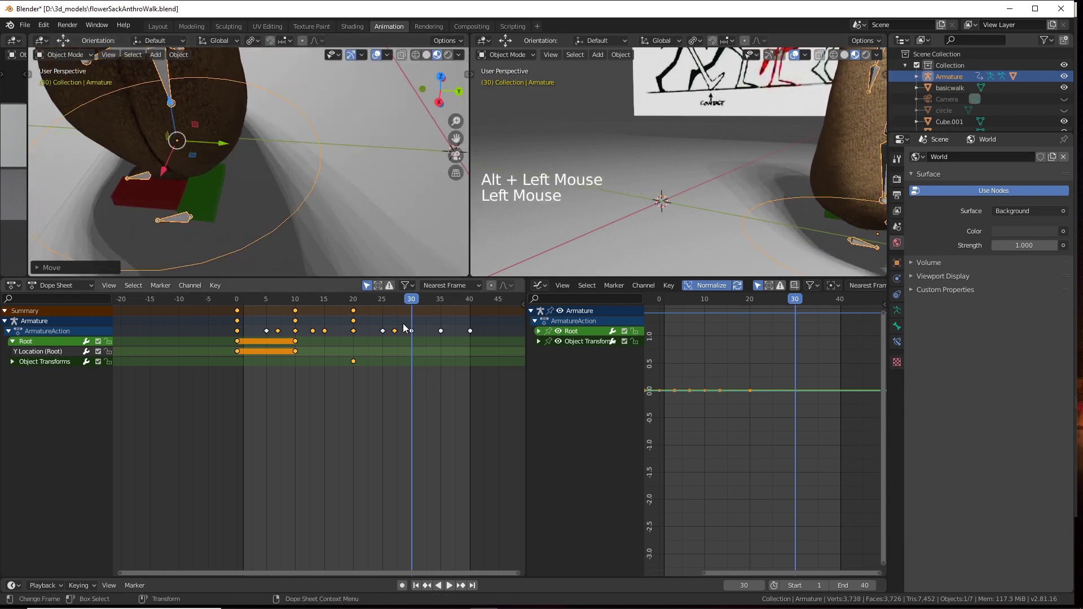
Keyframe the armature's location, rotation and scale at frame 30, then jump ahead near frame 40.
key(s)
click(425, 301)
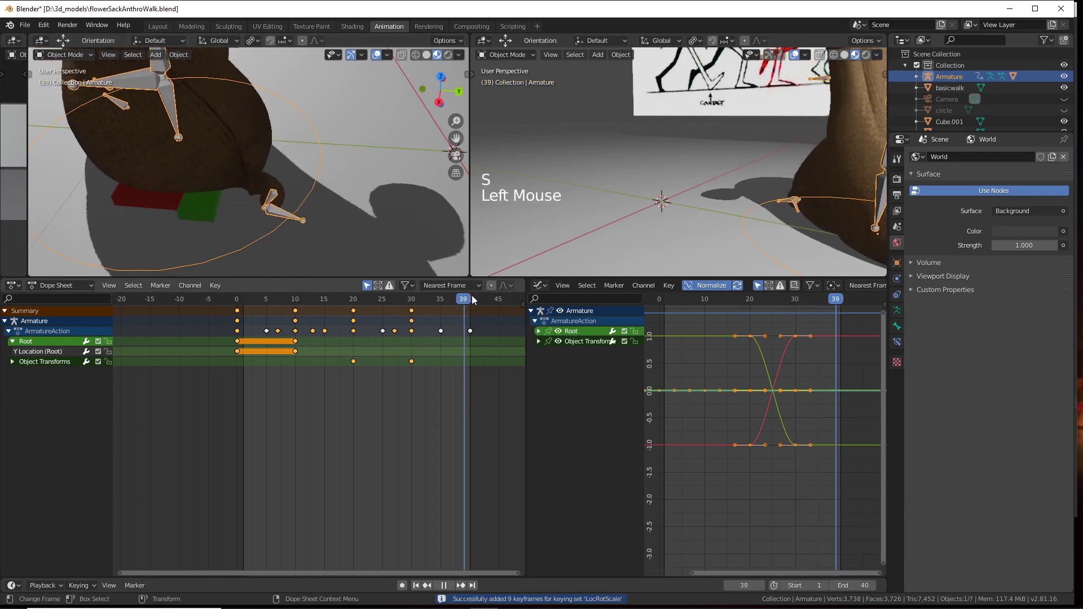
At frame 40, shift the armature further along and confirm its position.
middle_click(369, 190)
click(388, 164)
middle_click(372, 193)
click(278, 176)
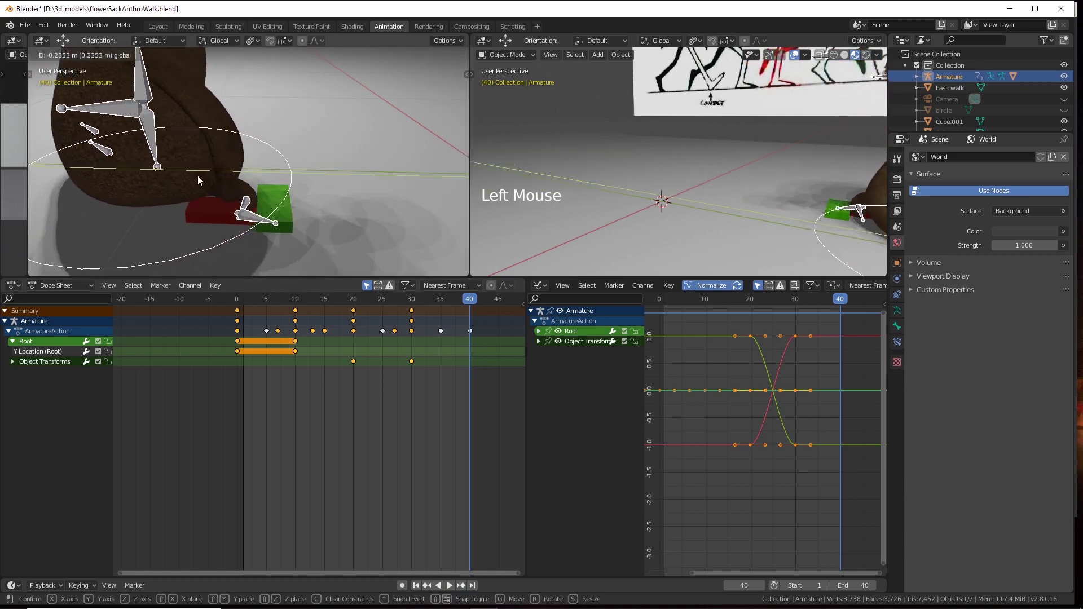
click(241, 204)
click(240, 107)
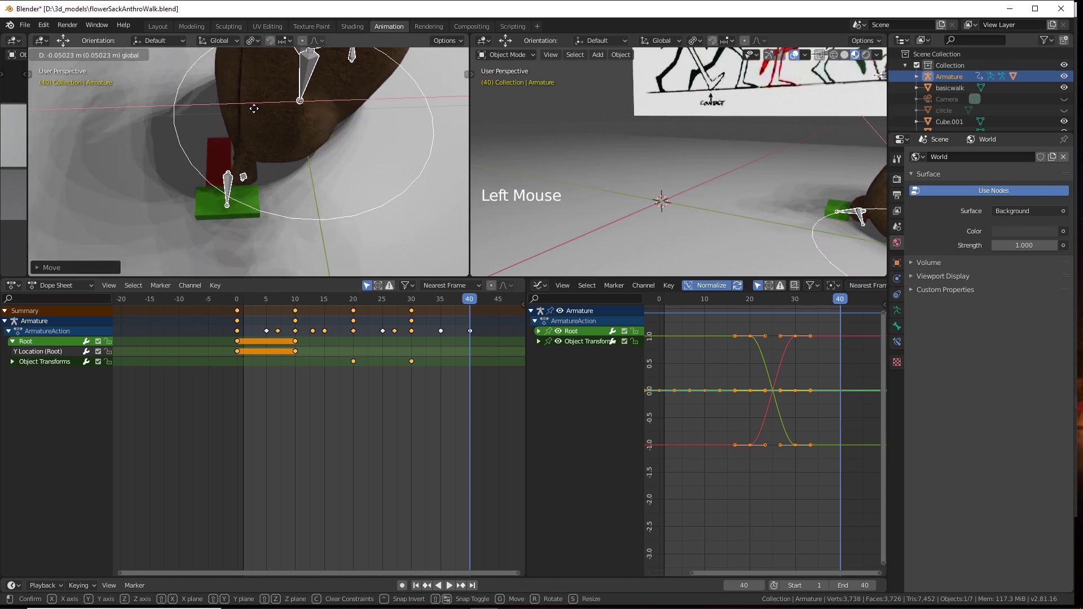
click(310, 191)
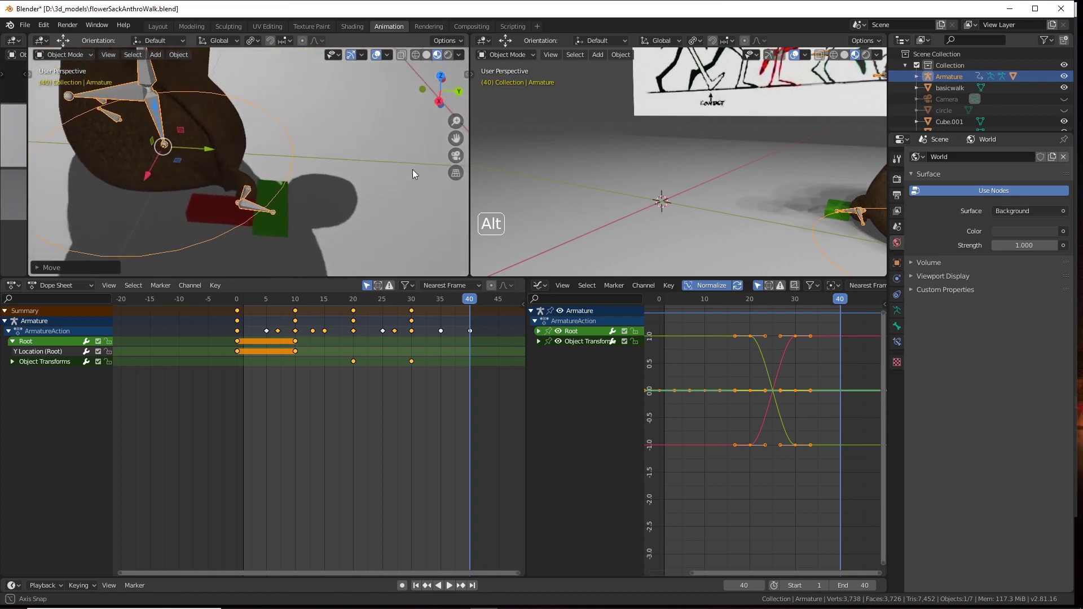
click(343, 199)
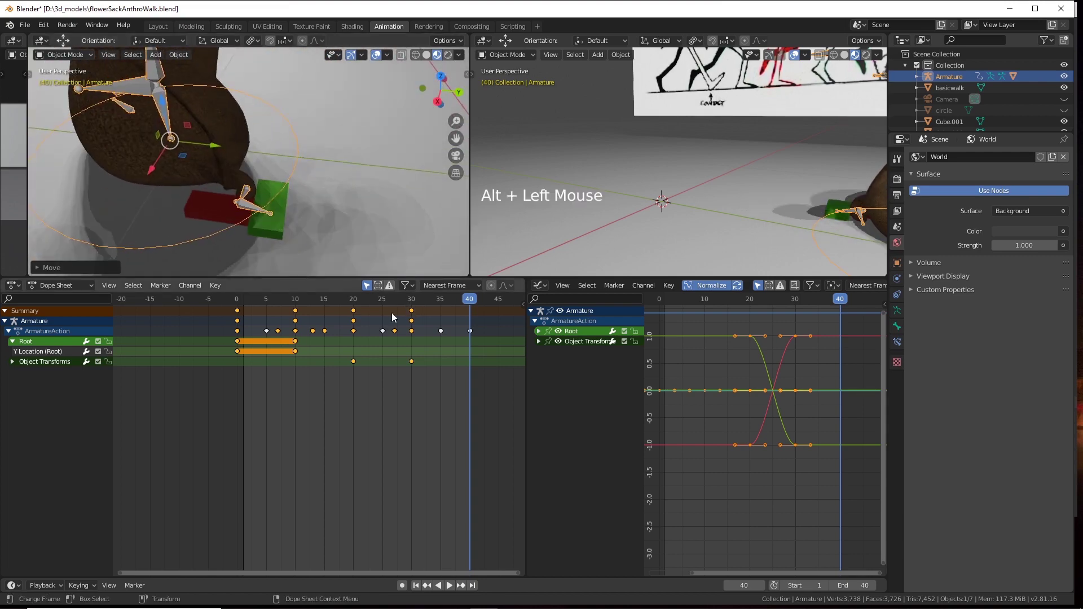
Keyframe the armature's transforms at frame 40 and scroll the Dope Sheet to review the keys.
key(s)
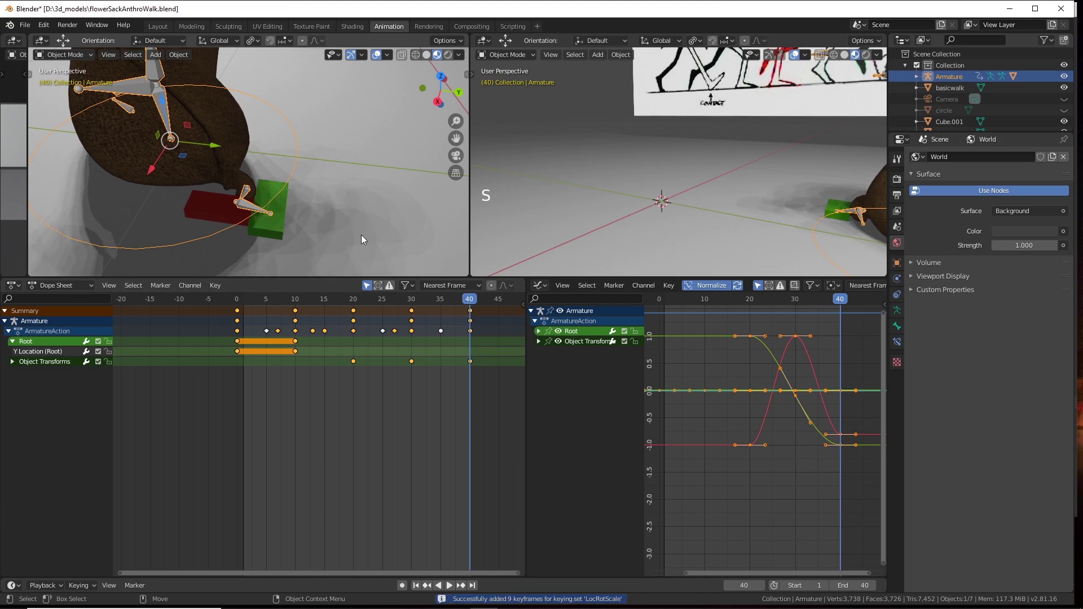
click(349, 211)
scroll(down, 3)
click(385, 192)
scroll(down, 3)
click(248, 194)
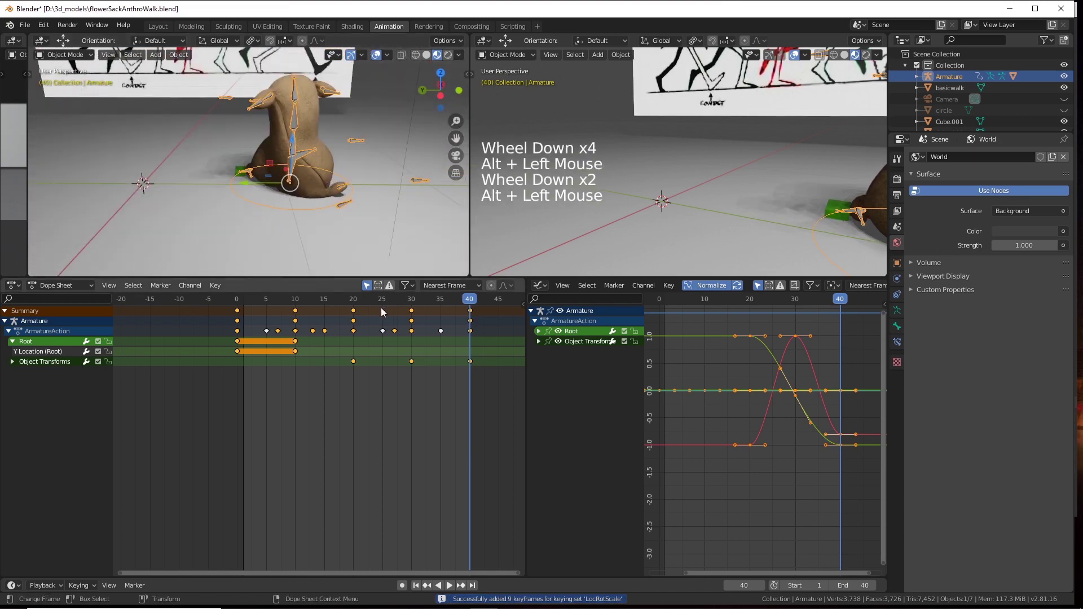
Scrub through the walk's frames to review it and return to frame 20.
click(468, 302)
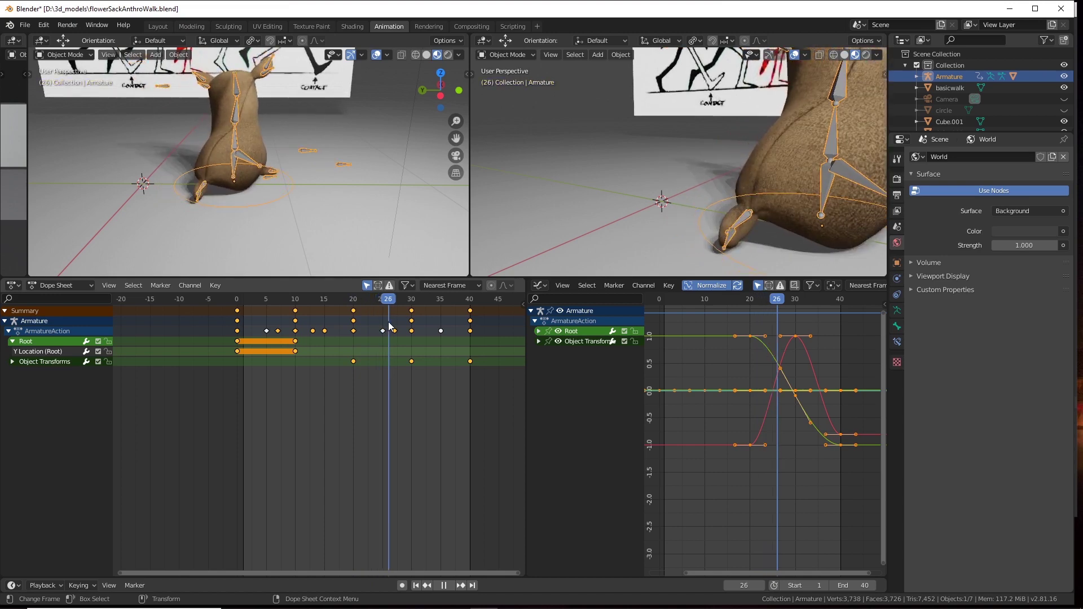
click(356, 305)
click(358, 315)
click(368, 192)
click(169, 192)
scroll(up, 3)
click(221, 221)
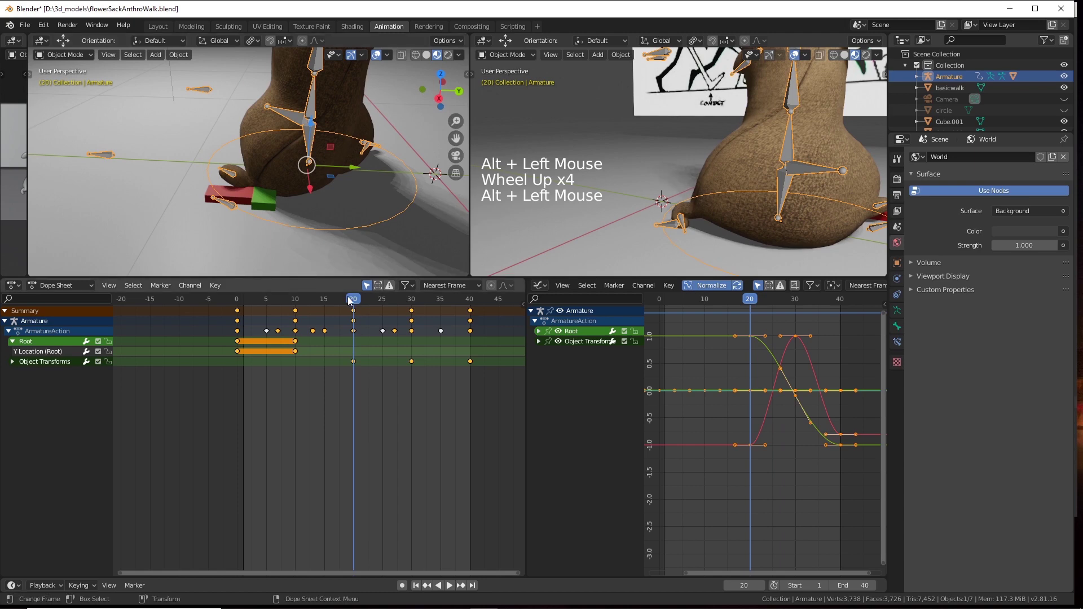
click(361, 303)
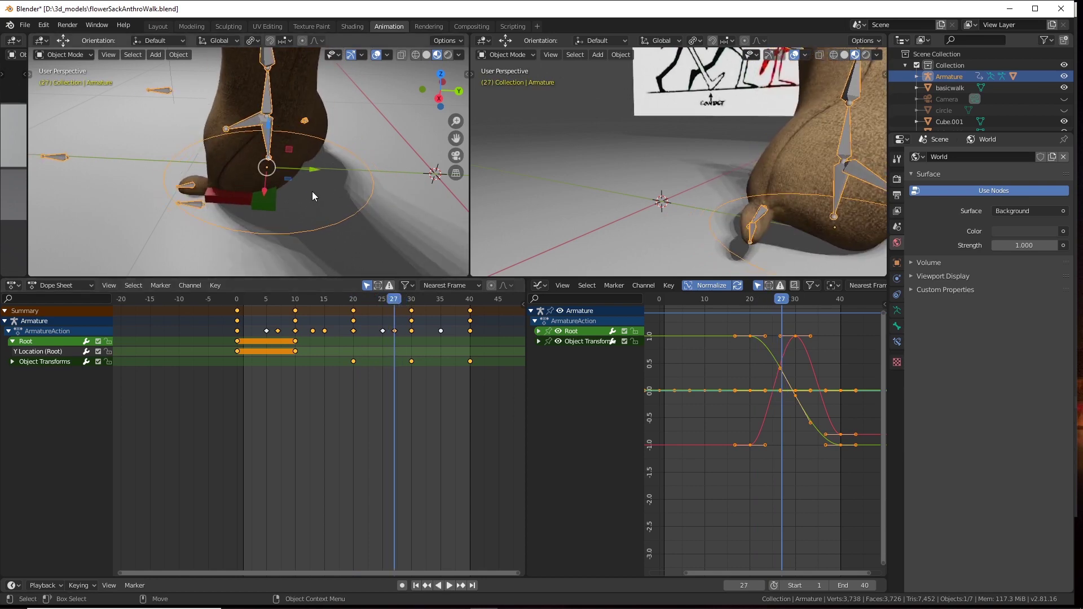
Go to frame 27, stepping to 28 and back to inspect the in-between pose.
click(314, 173)
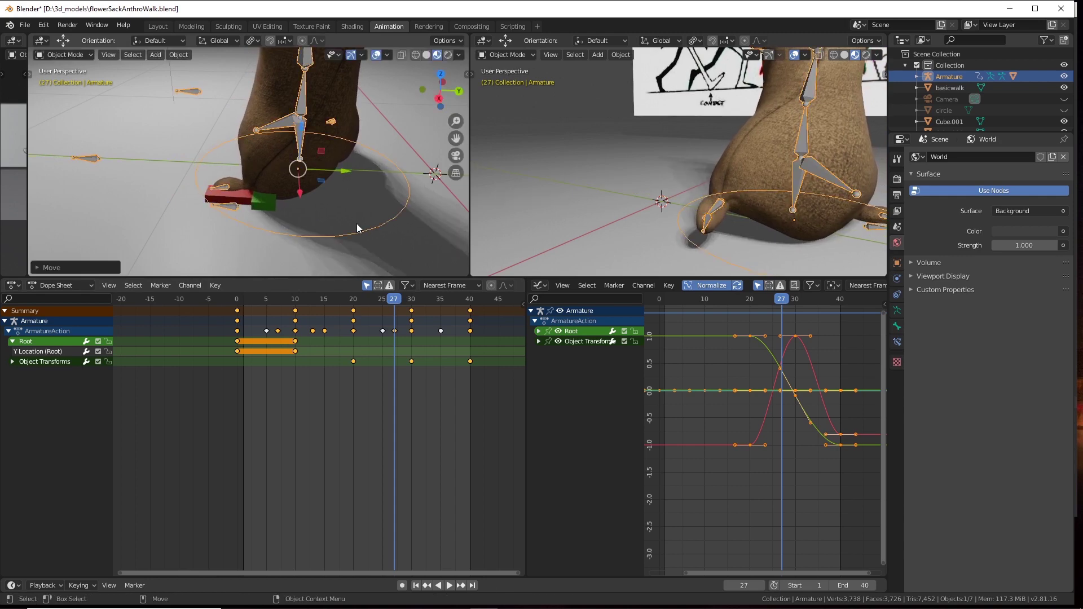
click(359, 204)
click(298, 195)
click(383, 275)
click(399, 300)
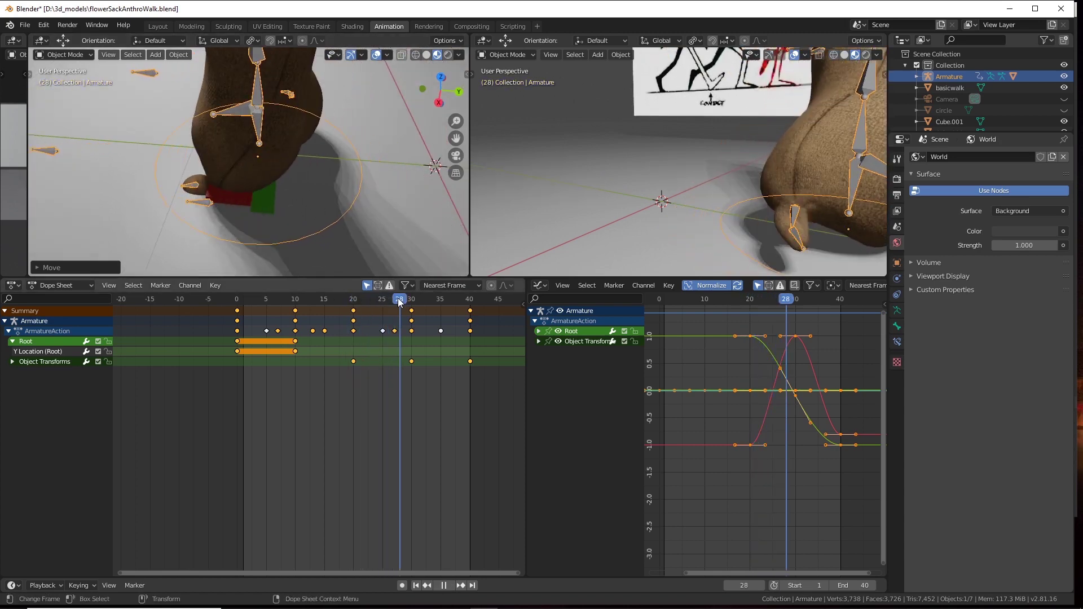
click(319, 159)
click(361, 203)
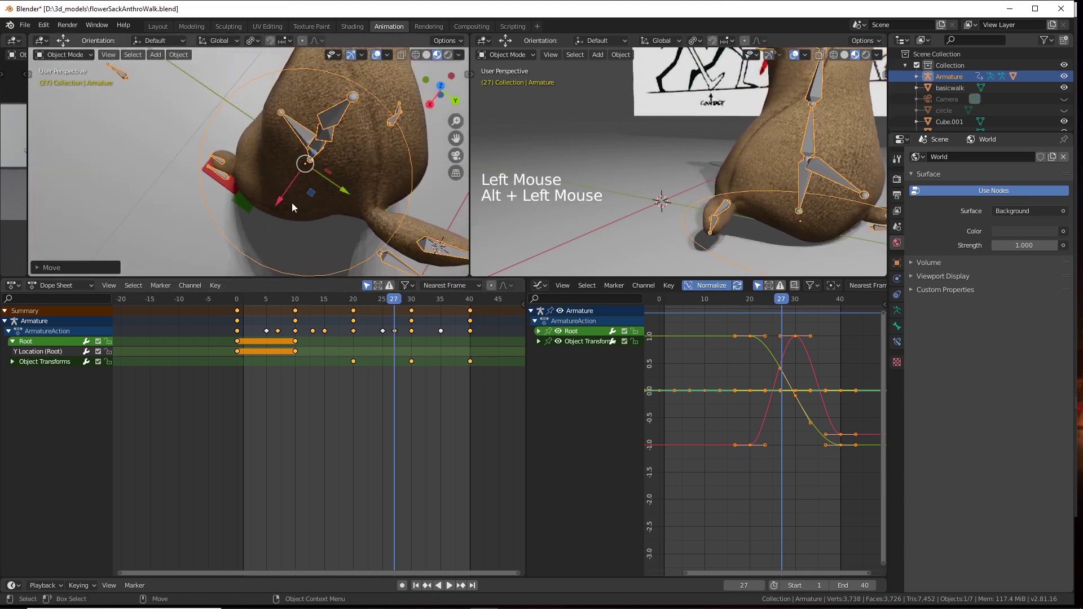
Adjust the armature's position at frame 27 and keyframe its location, rotation and scale.
click(283, 205)
click(319, 214)
click(296, 186)
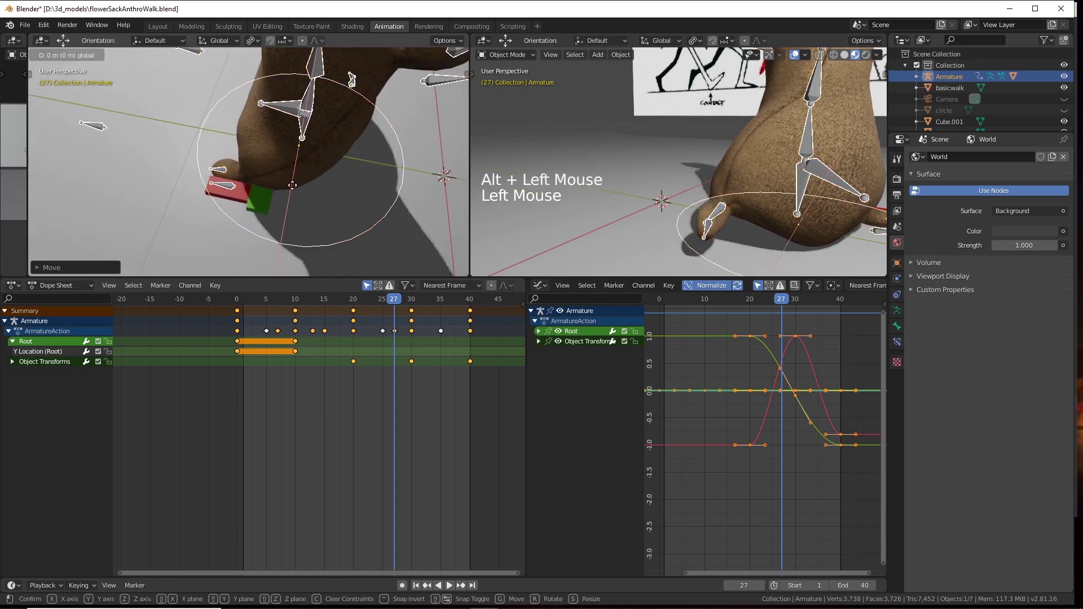
click(351, 157)
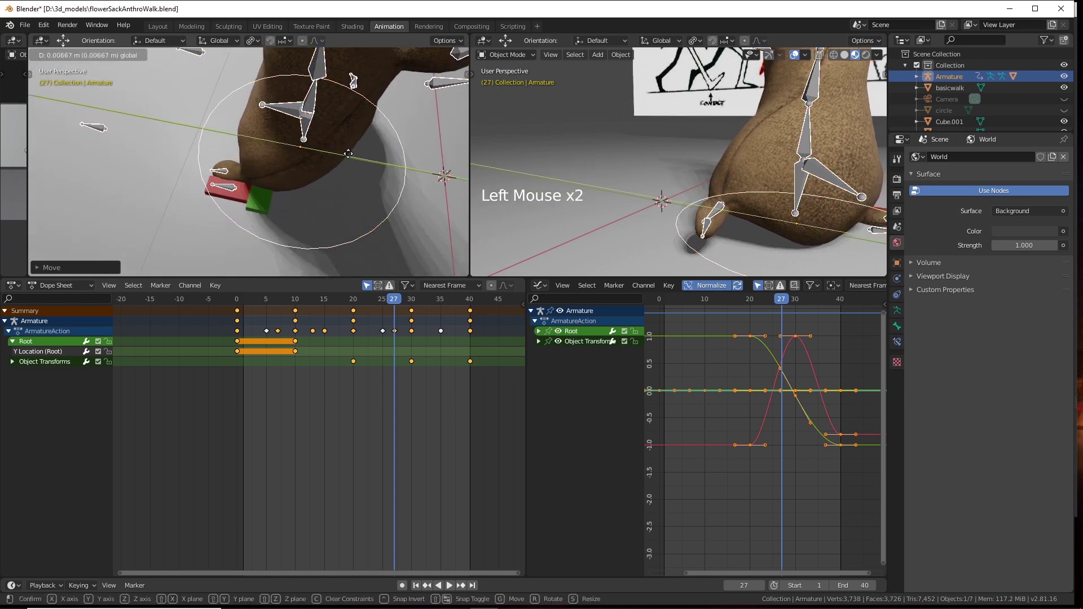
key(s)
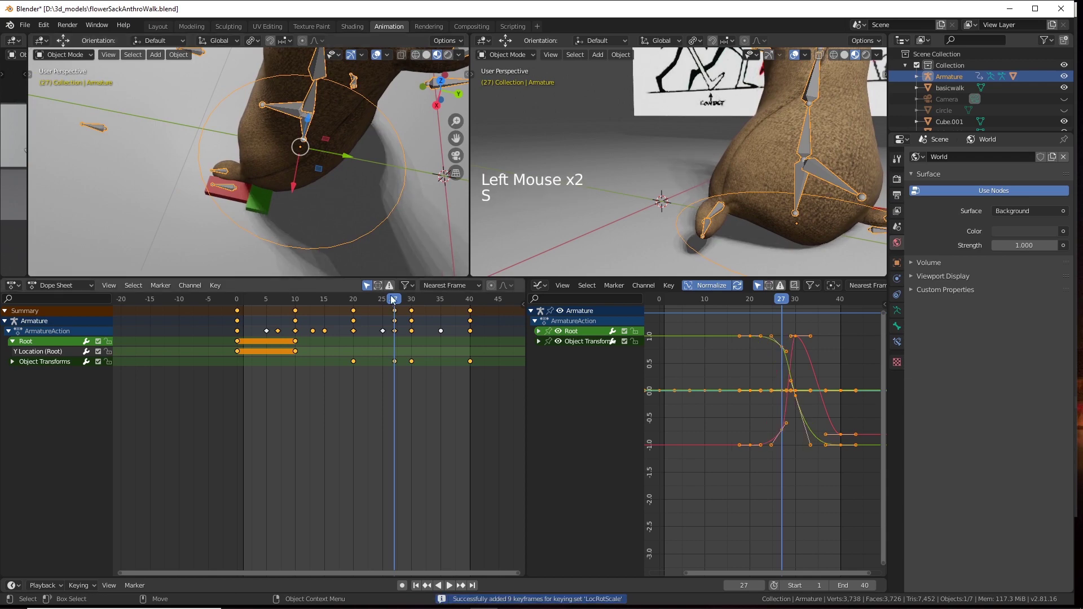
Step back through frames 21 and 20, then jump near the start of the animation.
click(390, 303)
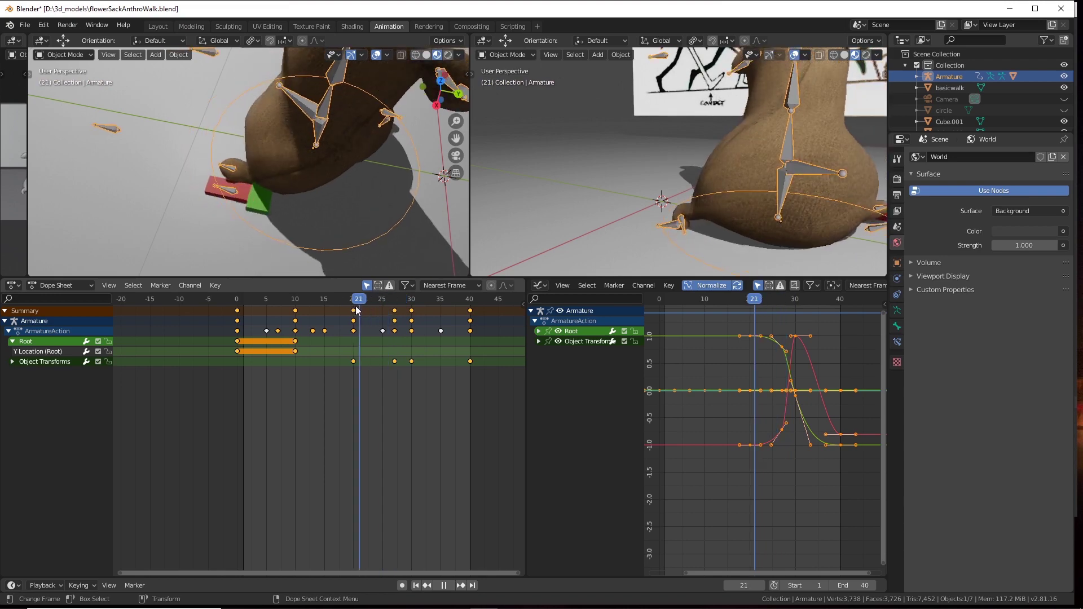
click(320, 162)
click(359, 144)
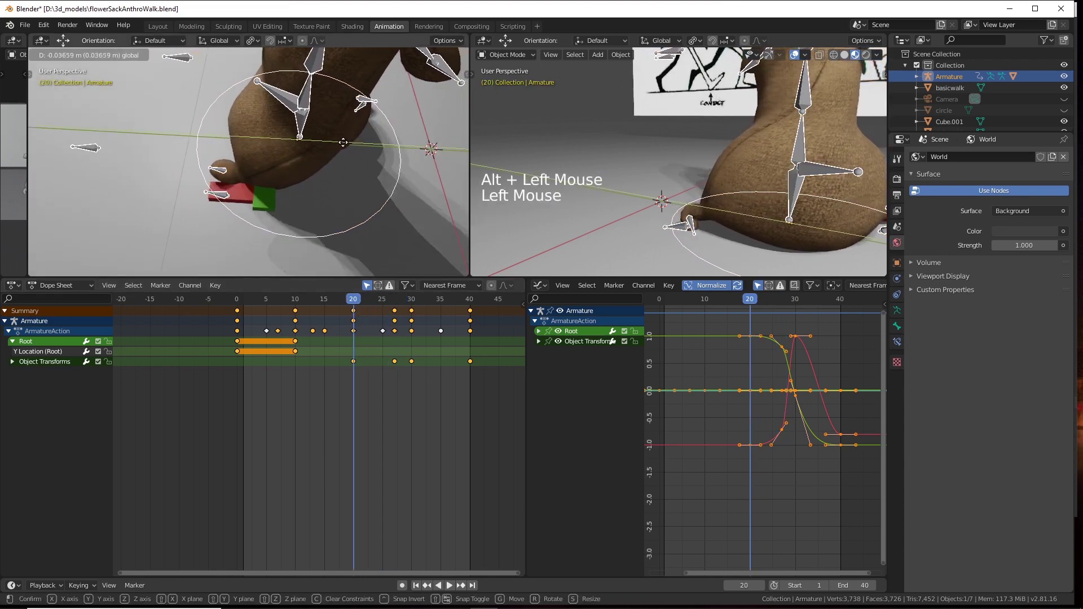
key(s)
click(361, 302)
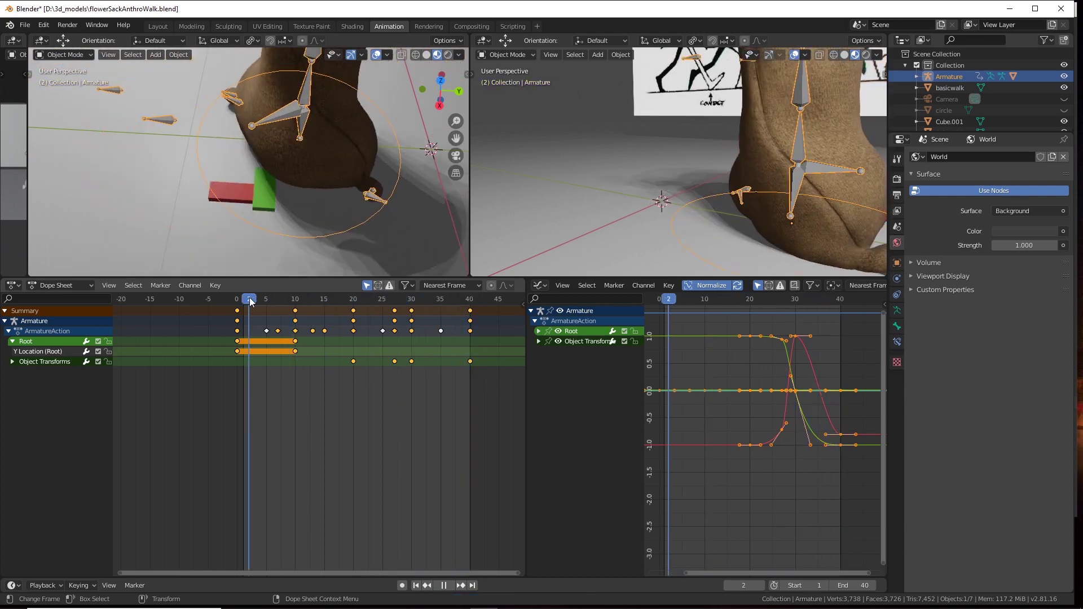
Return to frame 0 and start playback of the walk animation.
click(230, 186)
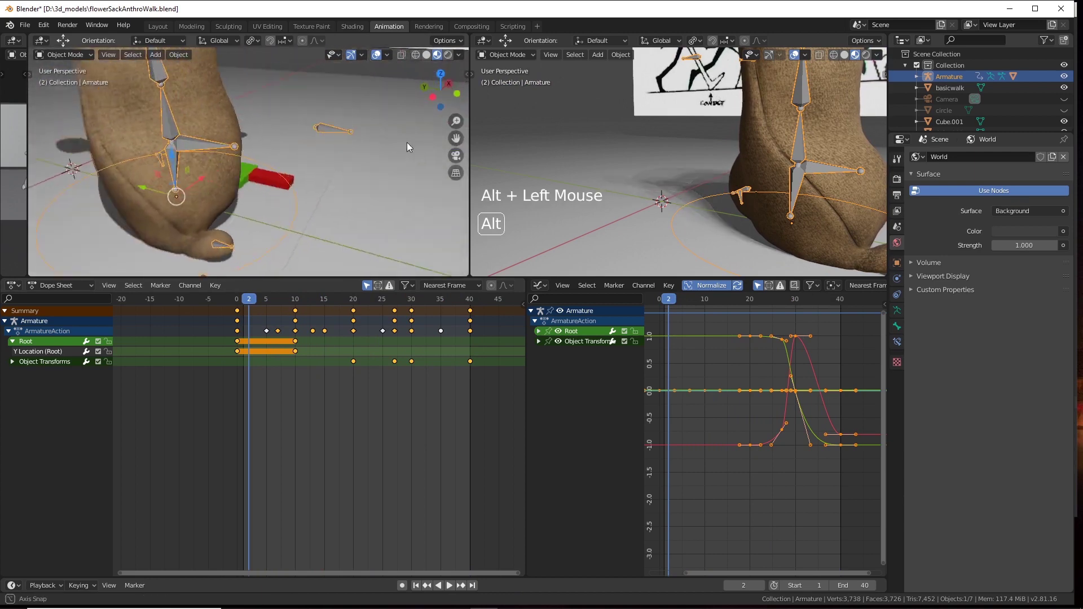
click(260, 230)
scroll(down, 3)
click(278, 217)
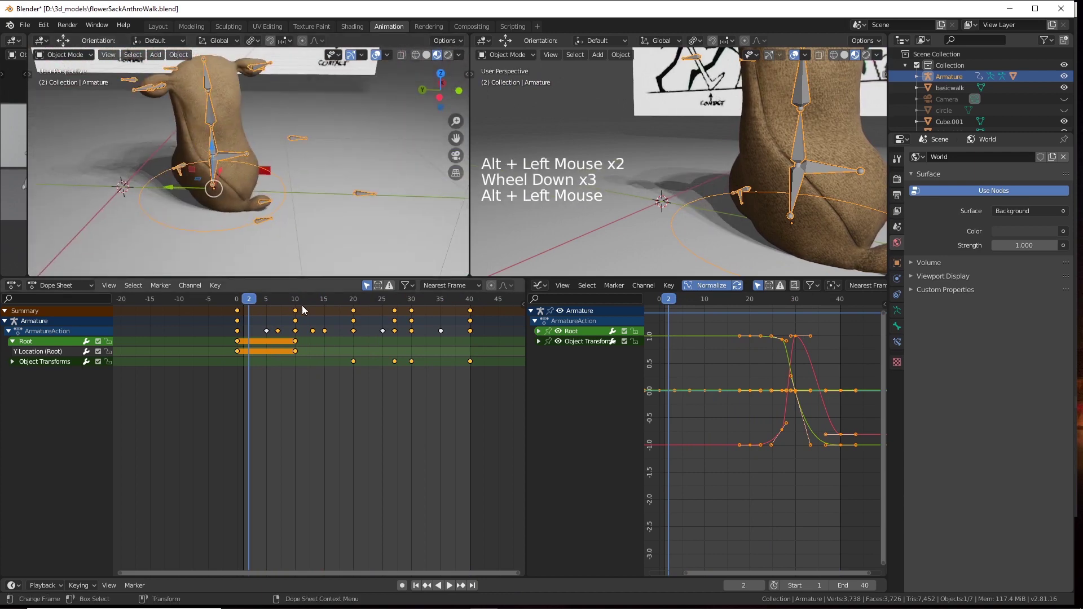
click(240, 301)
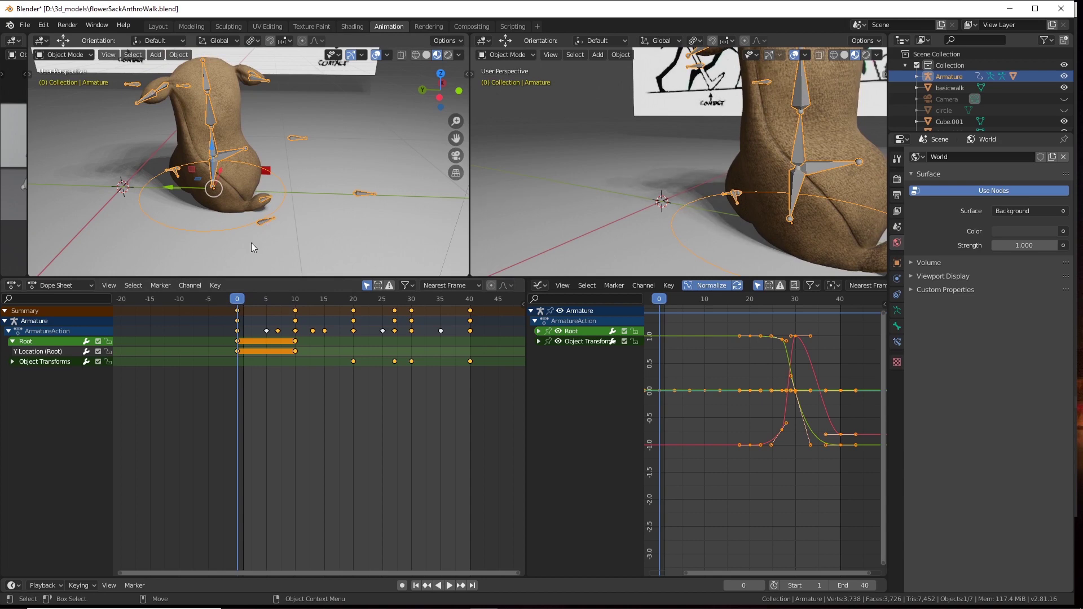
click(246, 301)
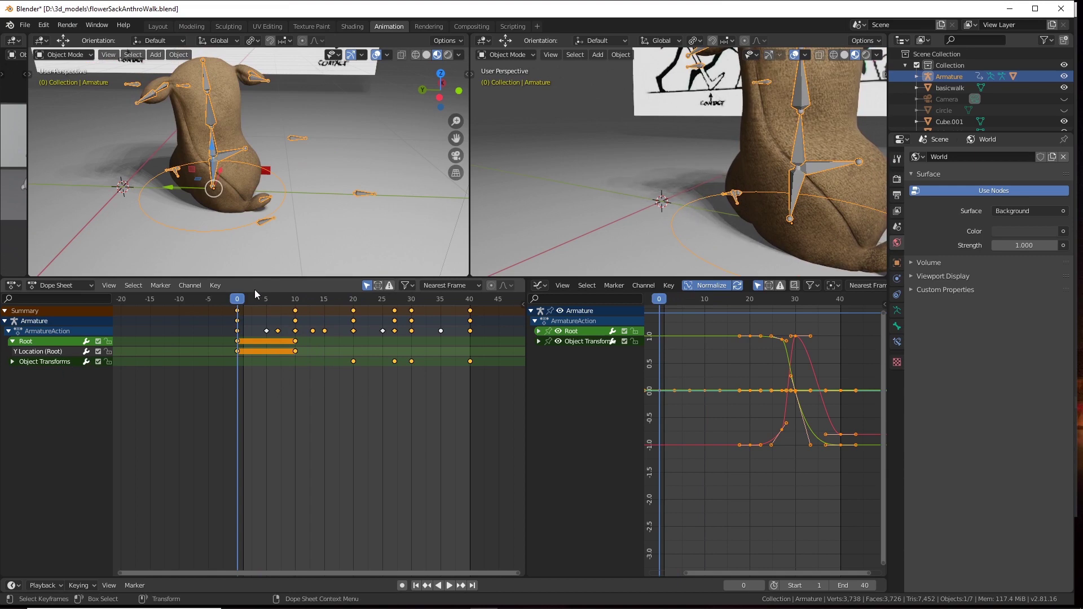
click(249, 304)
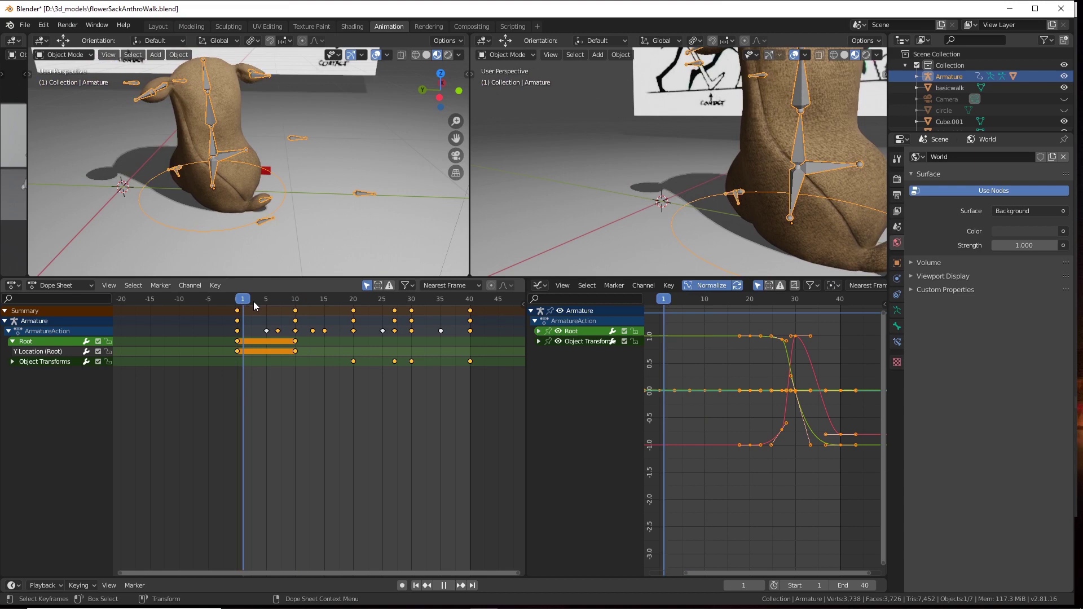
Undo repeatedly until only the armature's frame-20 transform keys remain, leaving the green cube selected.
key(ctrl+z)
key(ctrl+z)
key(ctrl+z)
key(ctrl+z)
key(ctrl+z)
key(ctrl+z)
key(ctrl+z)
key(ctrl+z)
key(ctrl+z)
key(ctrl+z)
key(ctrl+z)
key(ctrl+z)
key(ctrl+z)
key(ctrl+z)
key(ctrl+z)
key(ctrl+z)
key(ctrl+z)
key(ctrl+z)
key(ctrl+z)
key(ctrl+z)
key(ctrl+z)
key(ctrl+z)
key(ctrl+z)
key(ctrl+z)
key(ctrl+z)
key(ctrl+z)
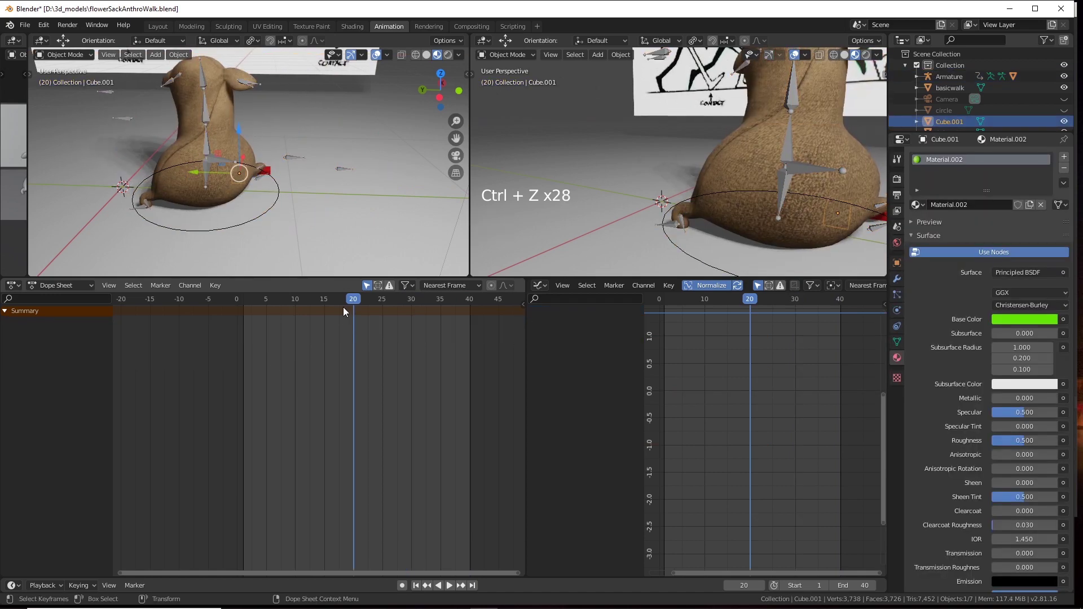
Jump the timeline back to frame 1 to show the character's starting pose.
click(350, 302)
click(311, 221)
click(251, 301)
click(304, 221)
double_click(313, 194)
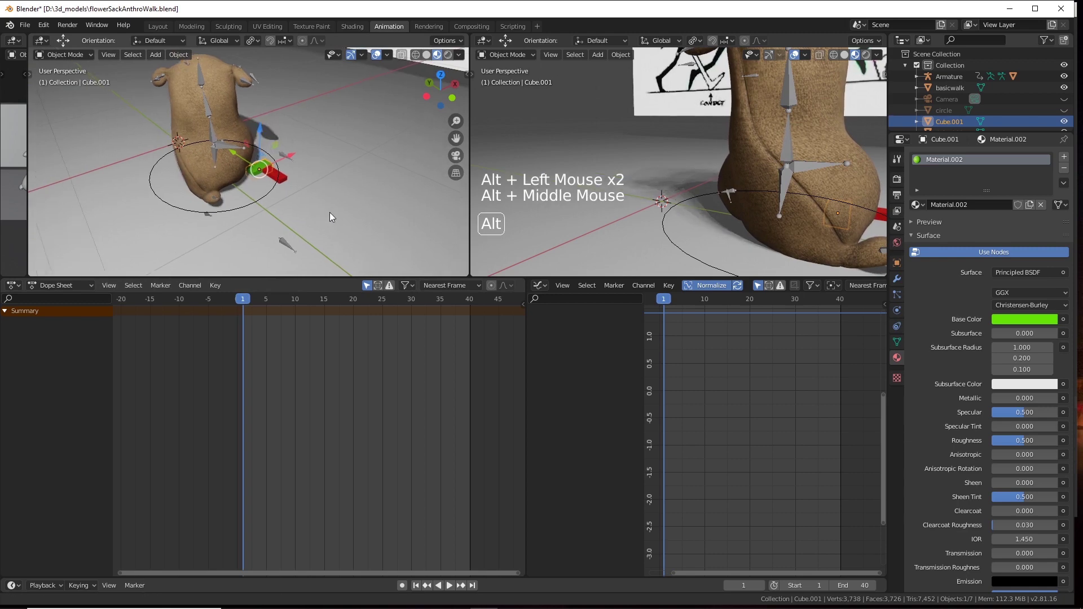
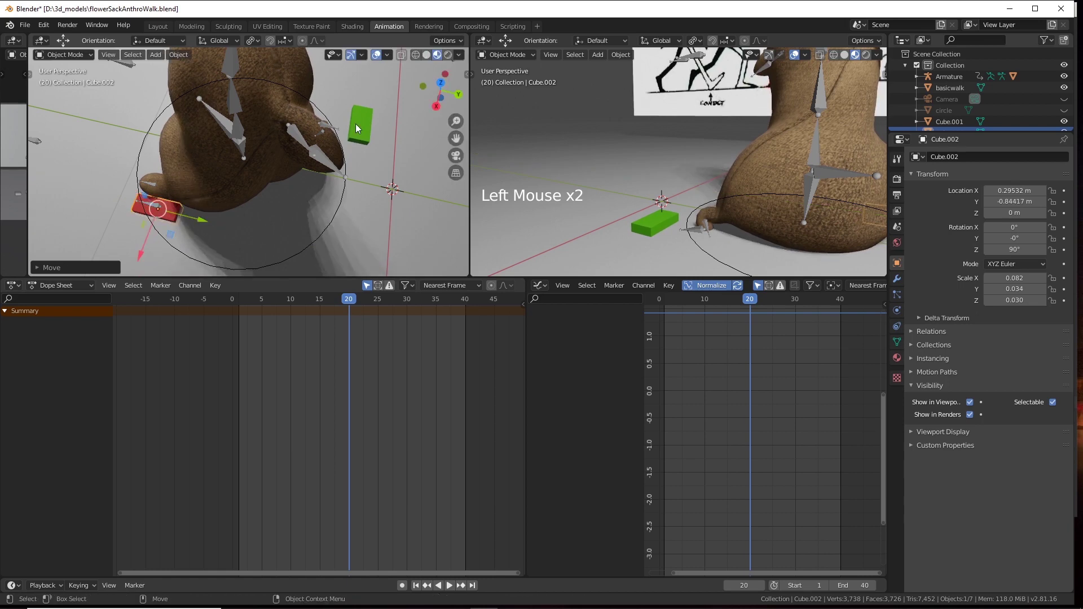
Select the green marker block and drop it near the sack's foot at frame 20.
click(364, 129)
click(357, 166)
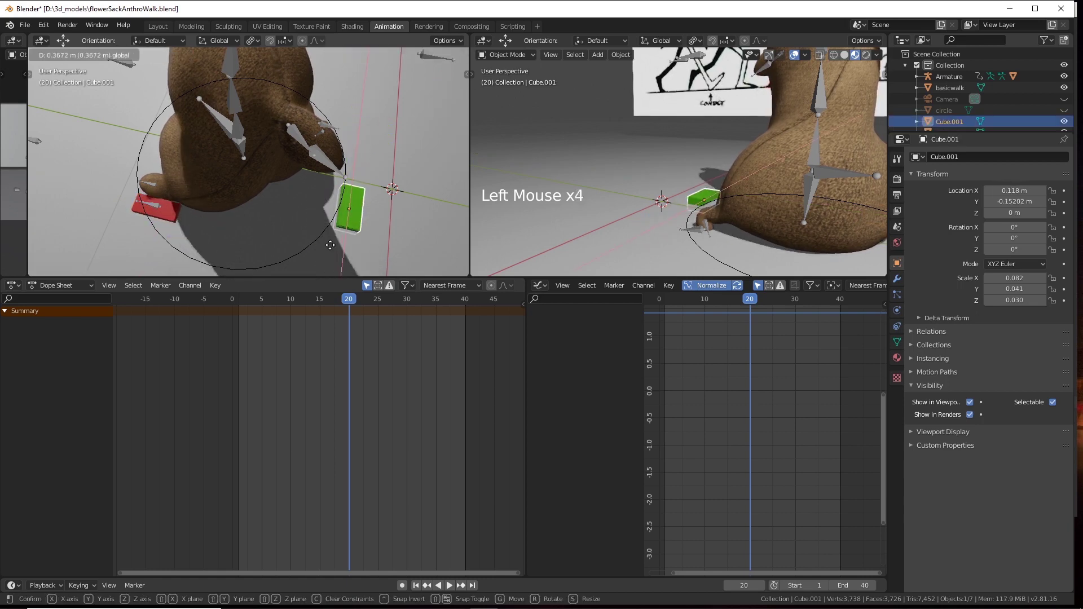
click(389, 225)
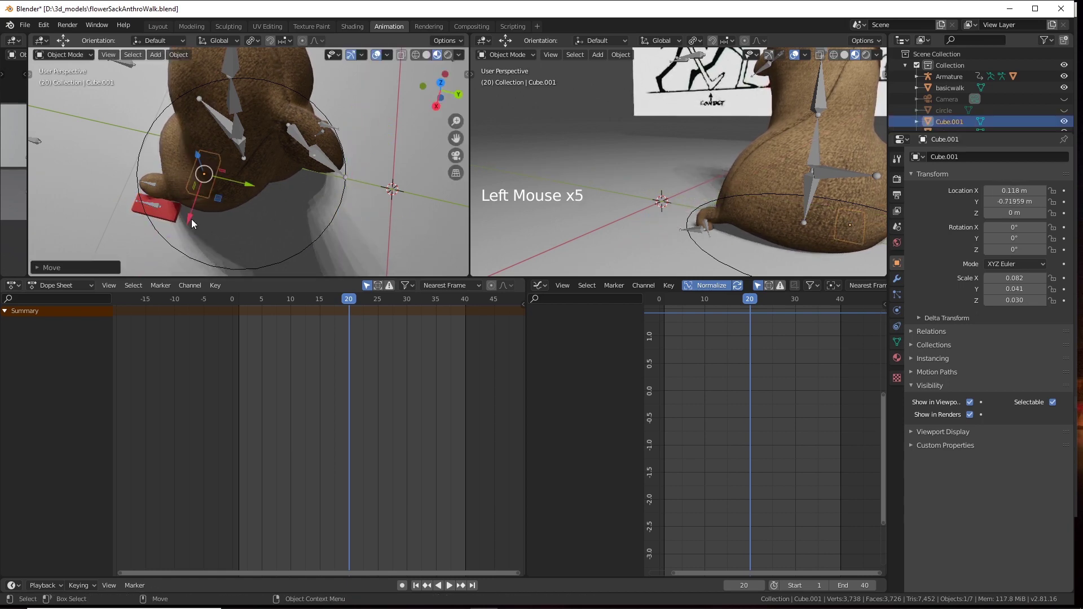
click(194, 224)
click(217, 223)
middle_click(263, 186)
scroll(up, 3)
Nudge the green block in against the foot, then reselect the armature.
click(276, 184)
click(351, 169)
click(353, 211)
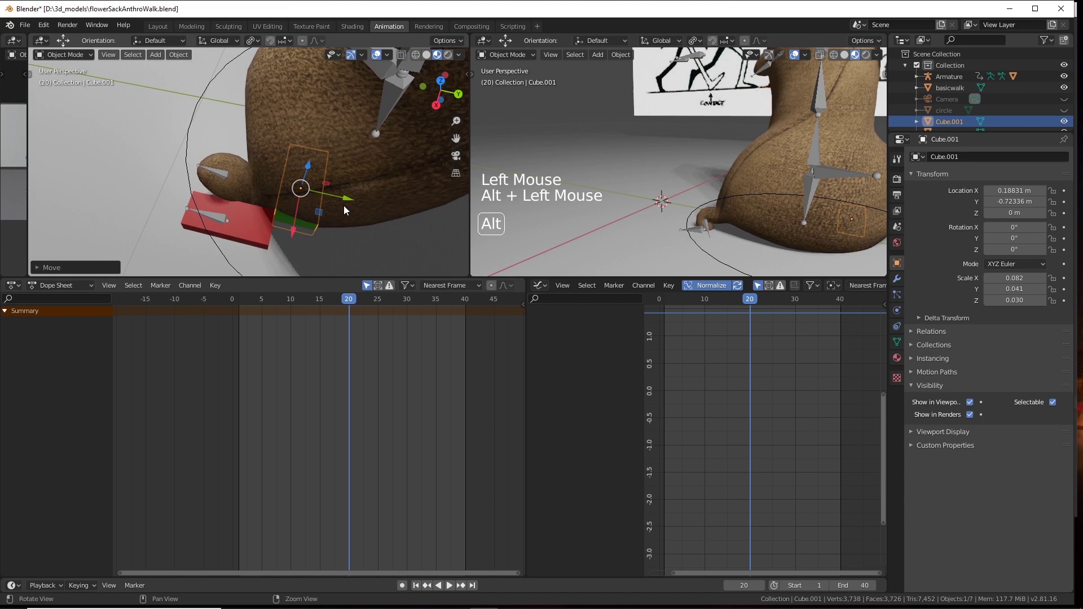
scroll(down, 3)
click(336, 228)
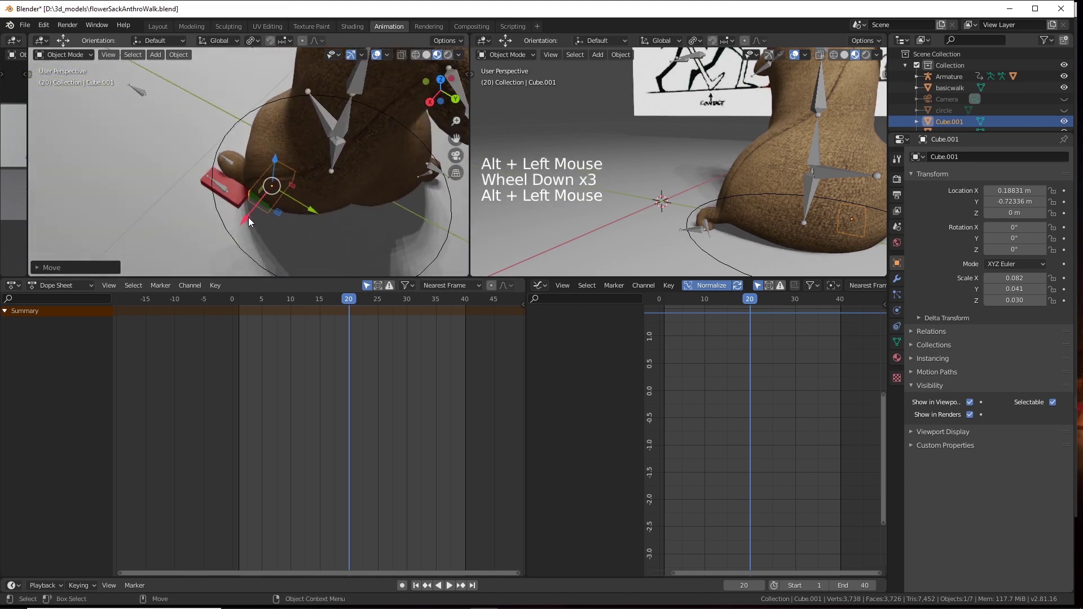
click(245, 217)
click(276, 218)
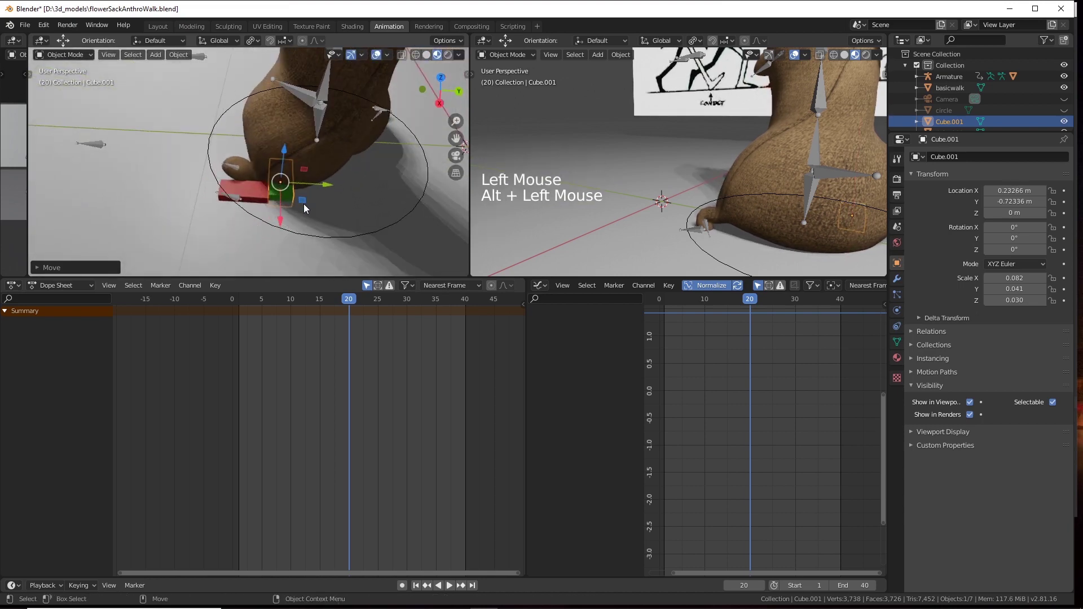
click(375, 236)
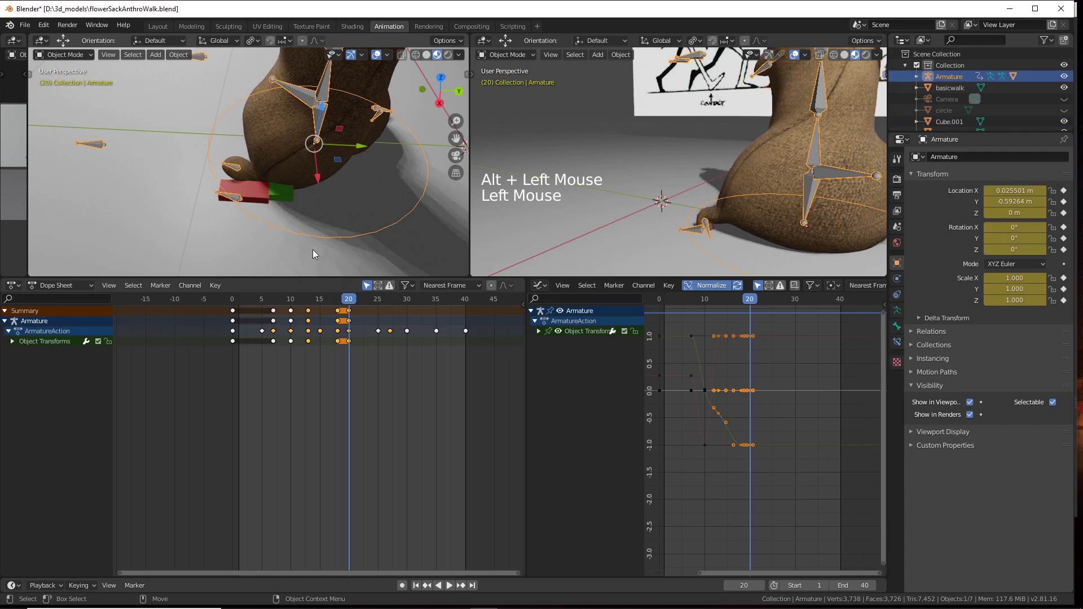
Scrub the timeline forward and settle the playhead on frame 30.
click(347, 232)
double_click(363, 221)
click(353, 304)
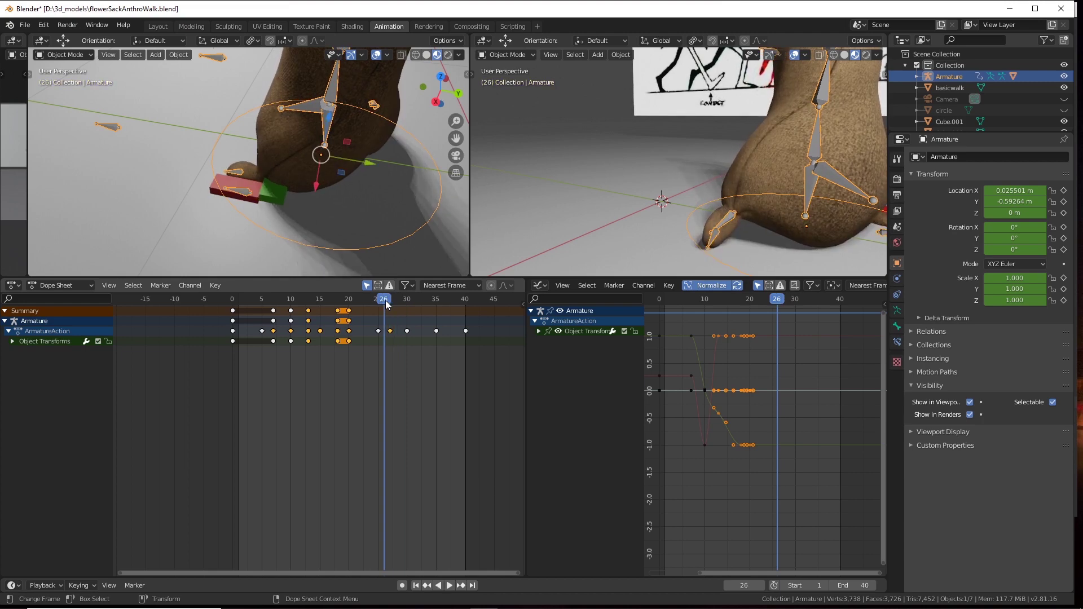
key(s)
click(387, 302)
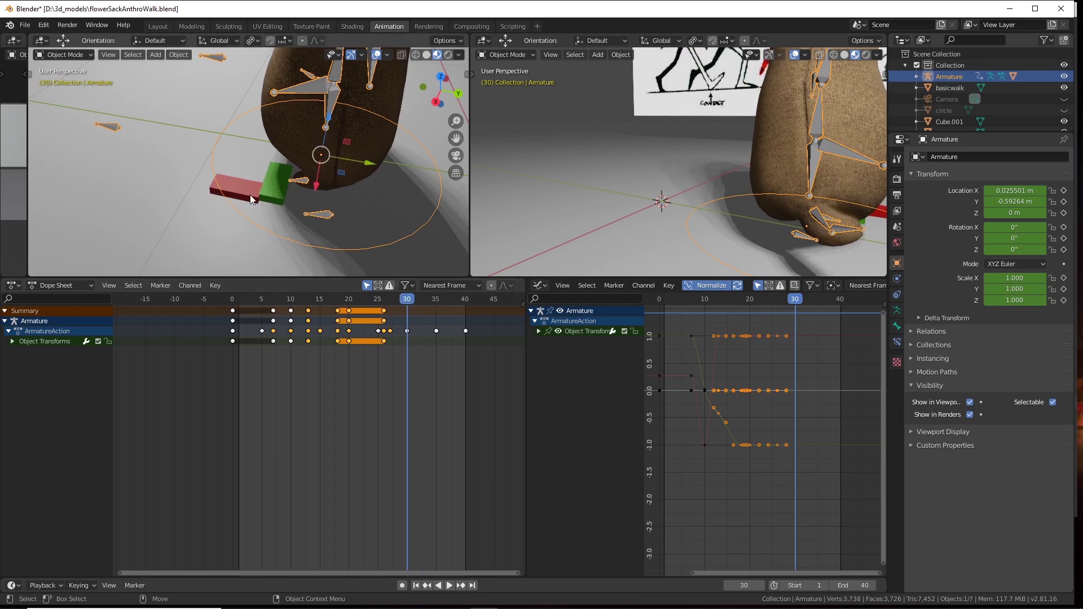
Move the armature further along Y over the markers and key its location, rotation and scale at frame 30.
click(318, 188)
click(355, 139)
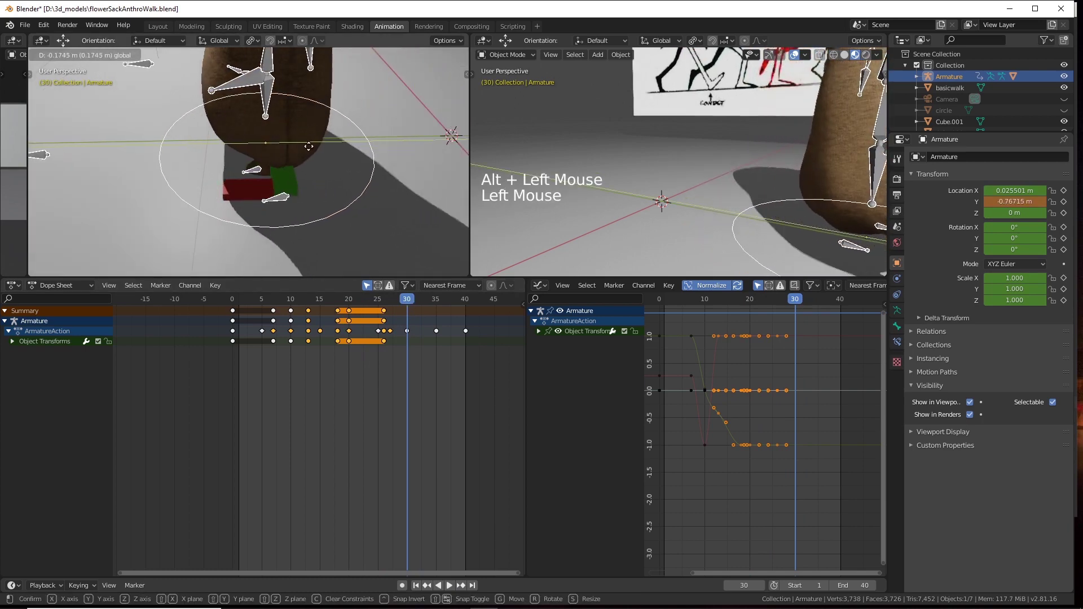
click(313, 194)
click(250, 167)
click(298, 187)
click(295, 156)
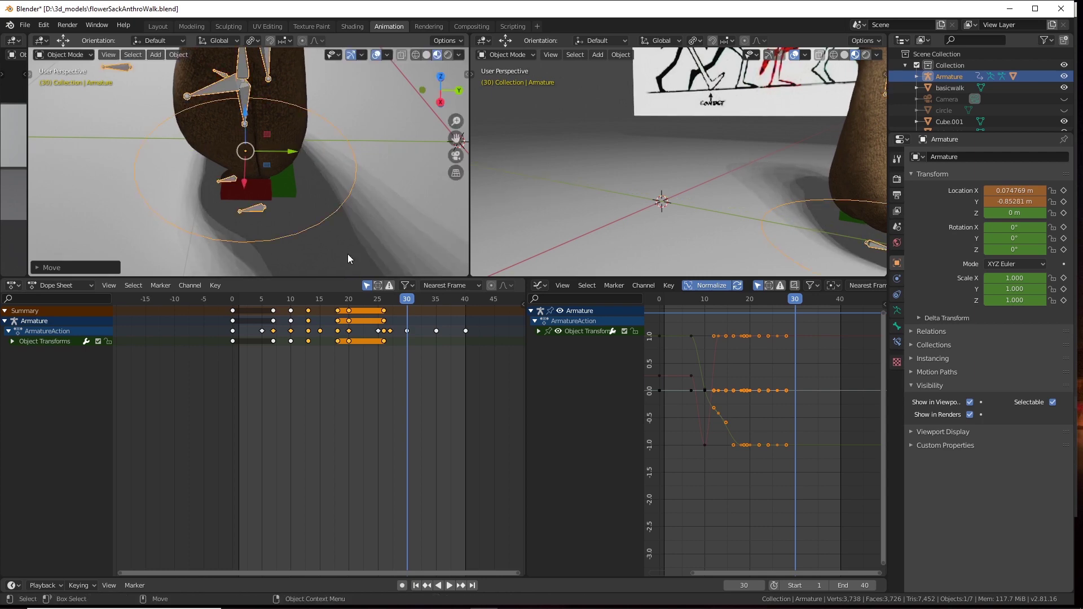
key(s)
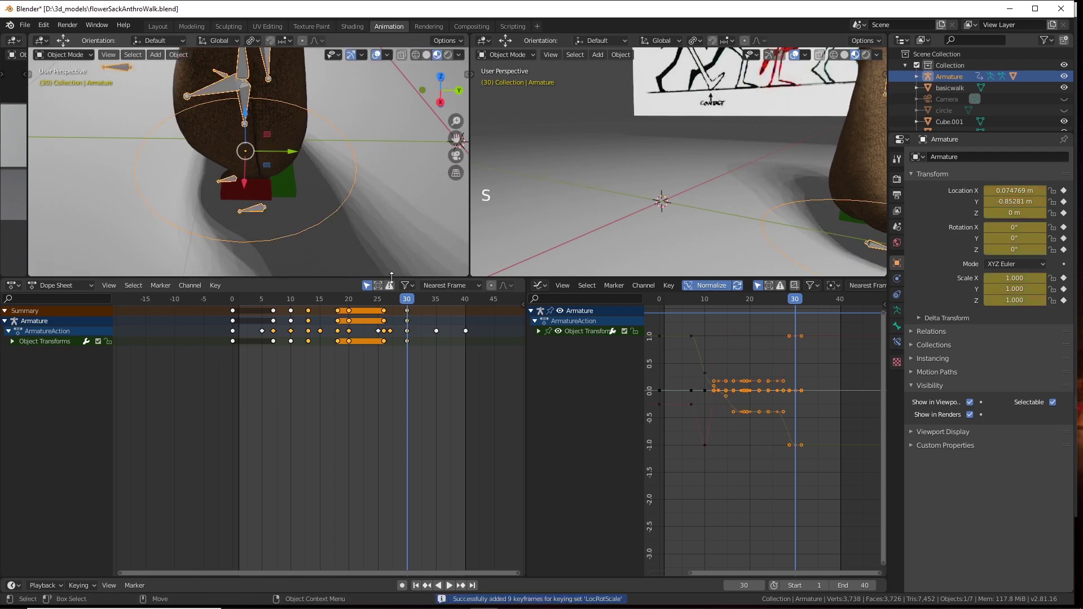
Go to frame 35 and start dragging the armature further forward along Y.
click(414, 303)
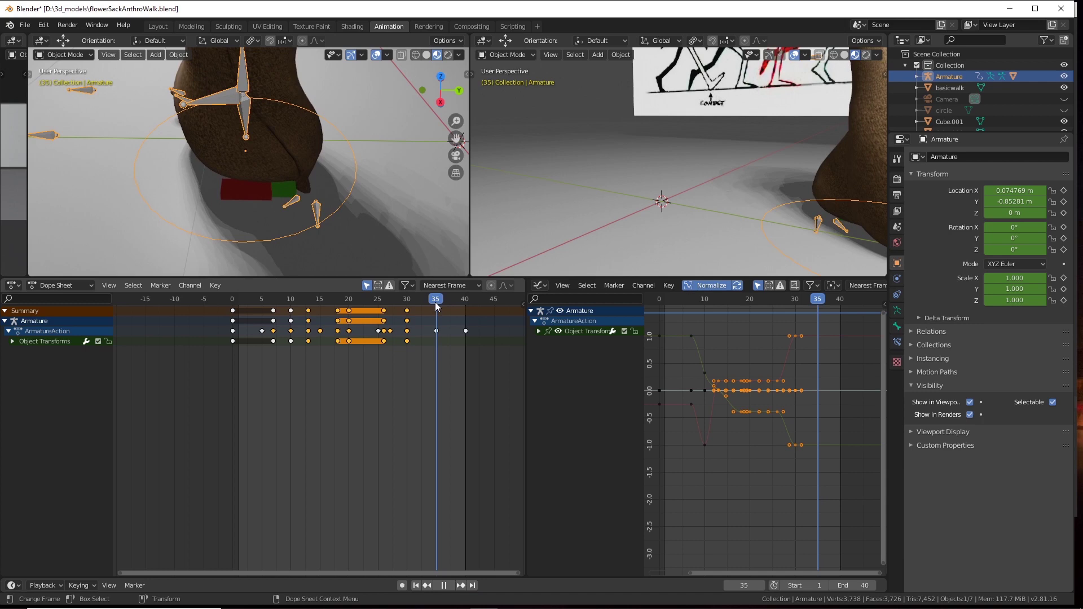
click(280, 151)
click(308, 202)
click(213, 150)
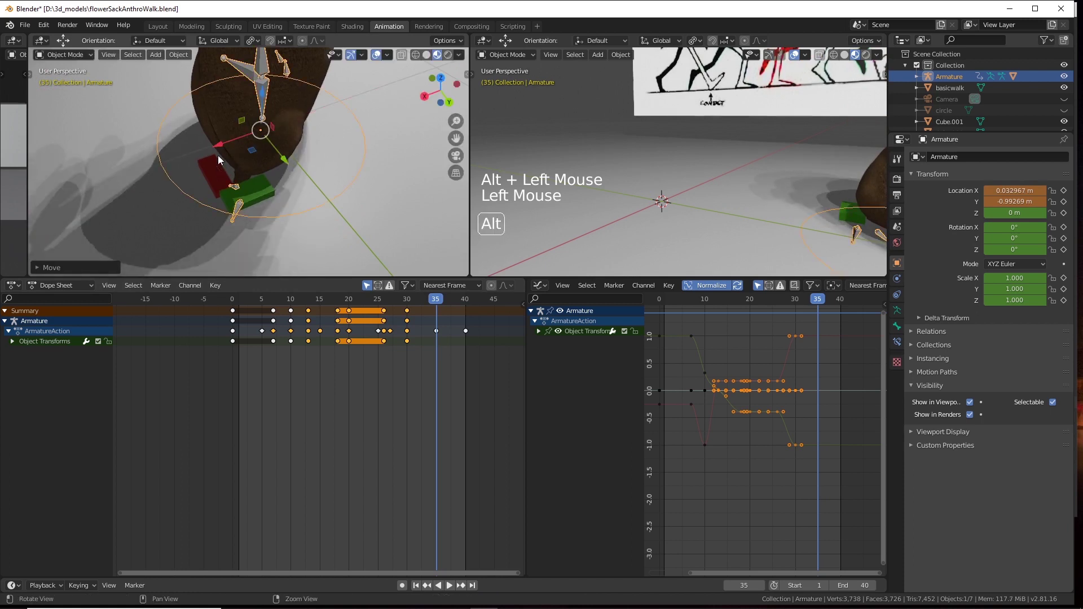
click(250, 179)
scroll(up, 3)
click(283, 161)
click(283, 156)
Settle the armature's new position at frame 35 and keyframe its transform there.
click(232, 152)
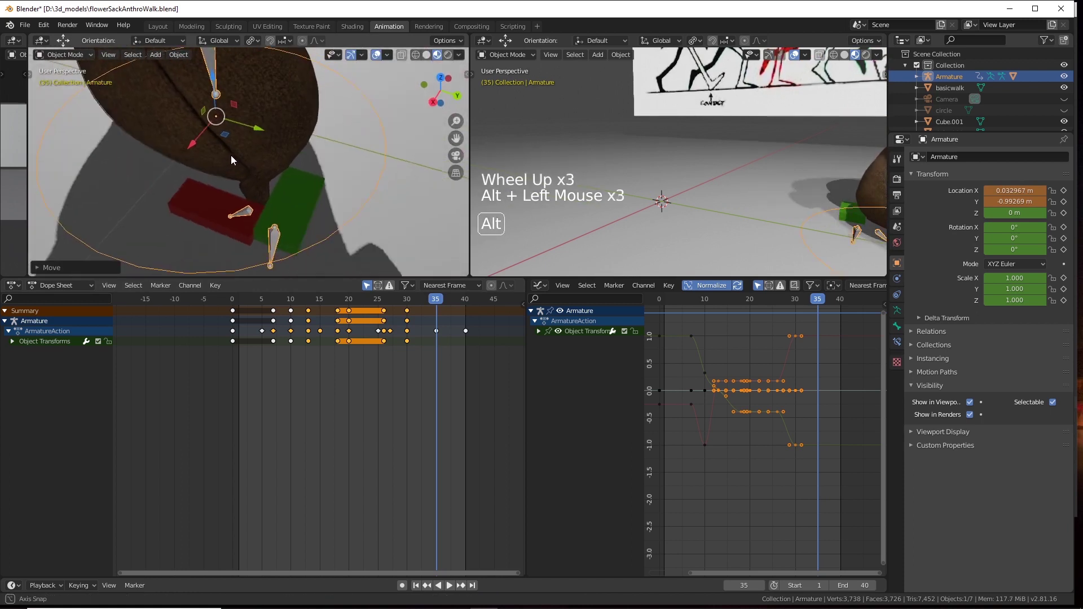
click(195, 136)
click(237, 159)
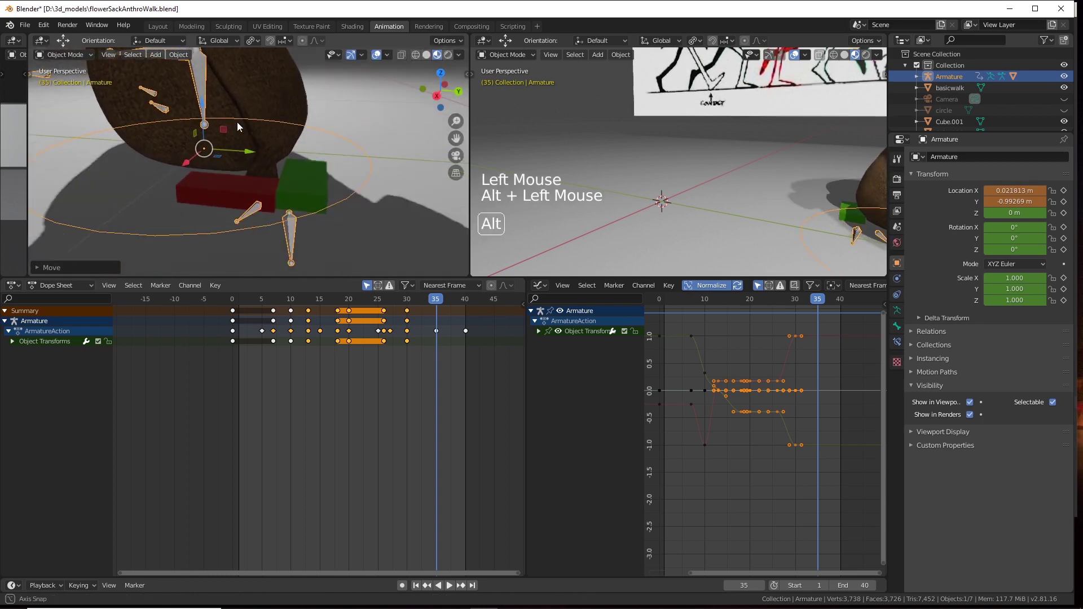
double_click(248, 134)
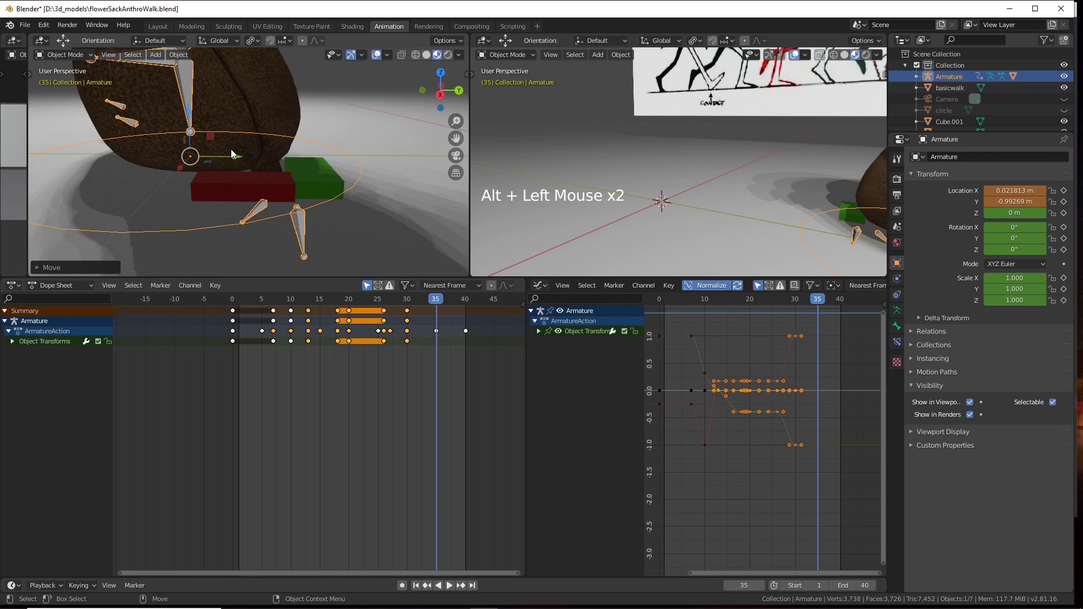
click(241, 158)
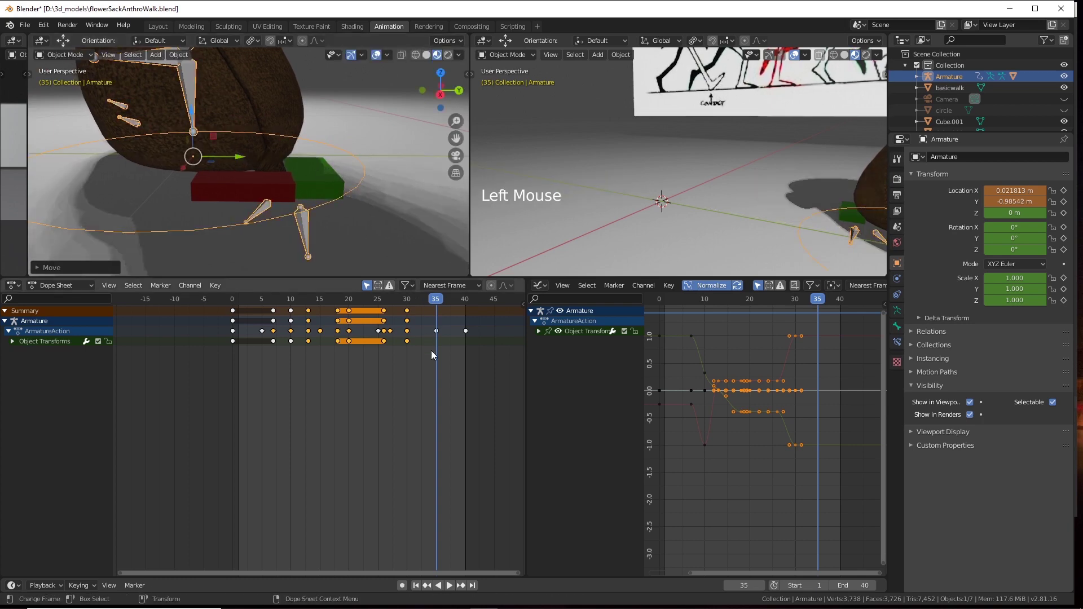
key(s)
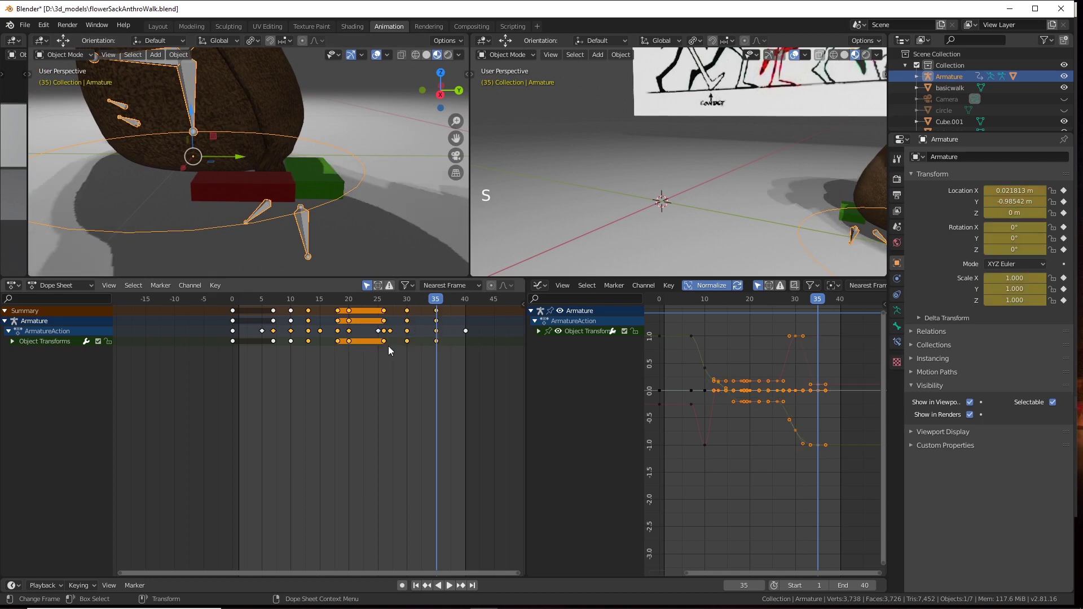
At frame 40, move the armature forward along Y again and key its transform.
click(440, 301)
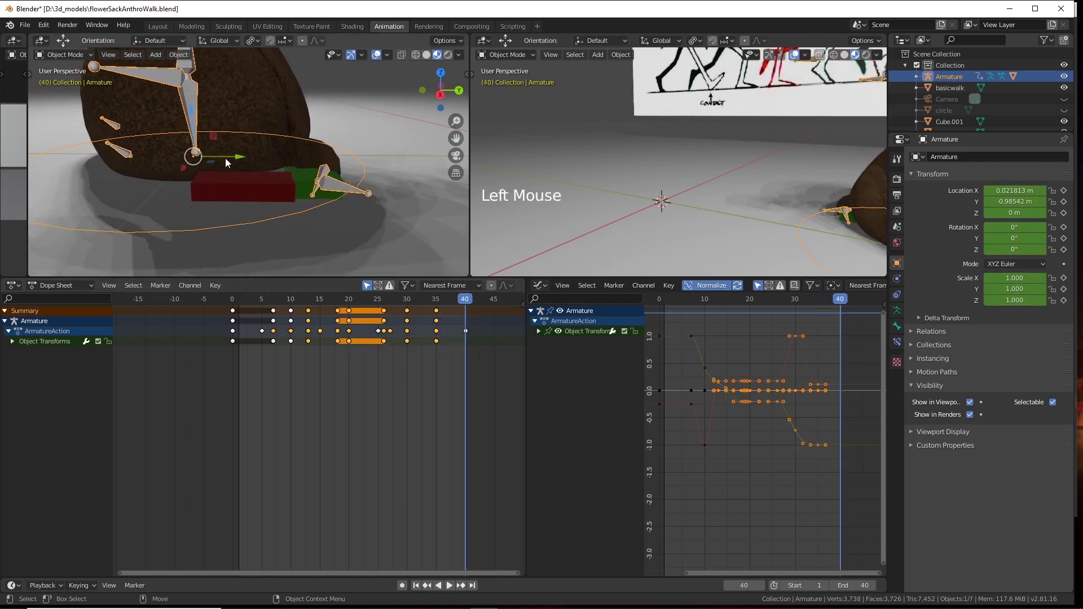
click(238, 152)
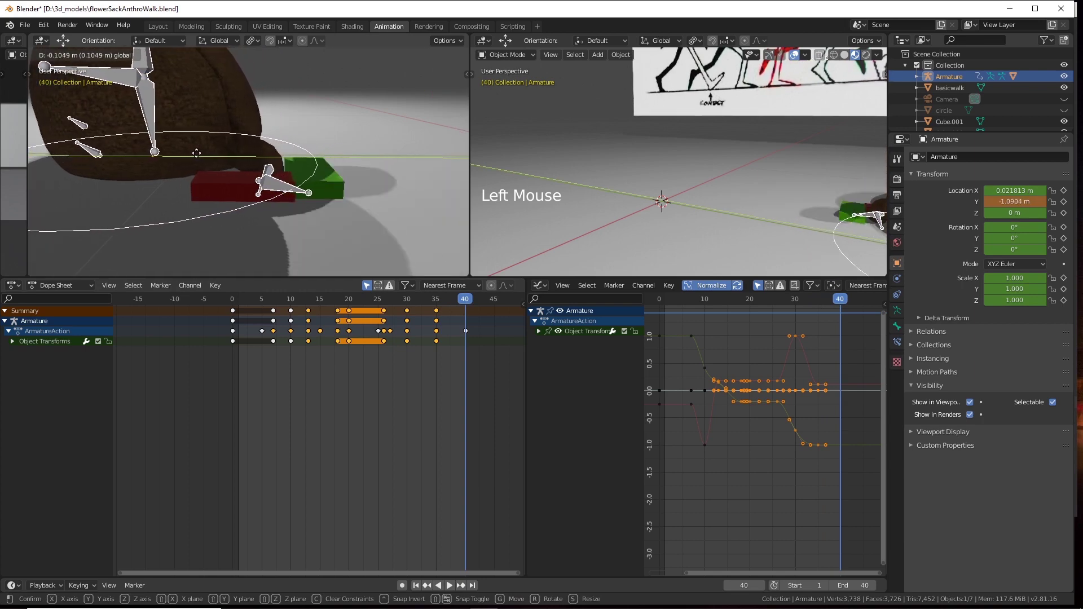
click(226, 184)
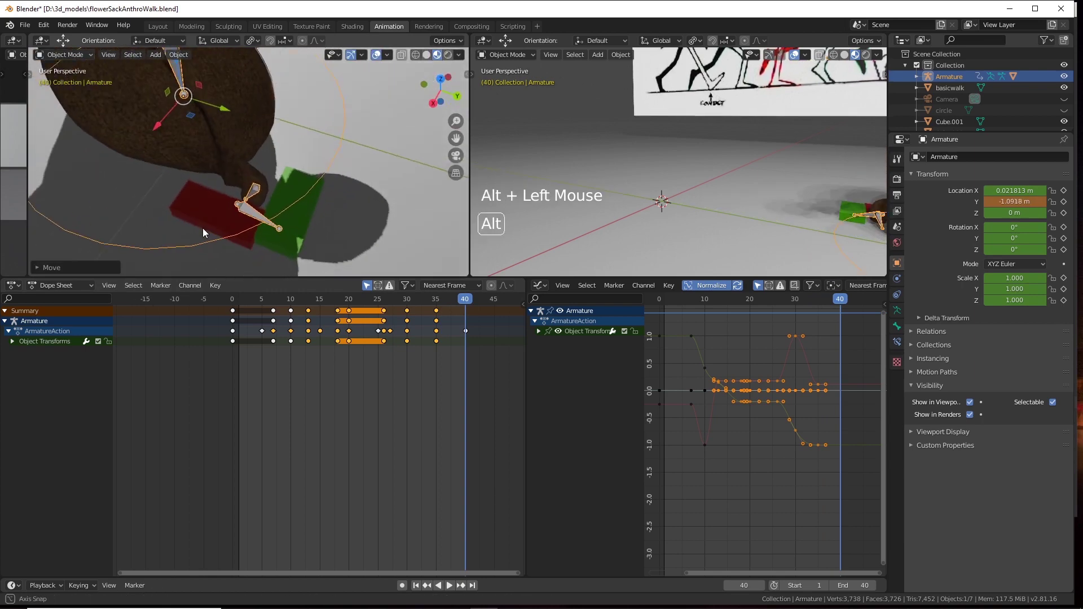
click(227, 101)
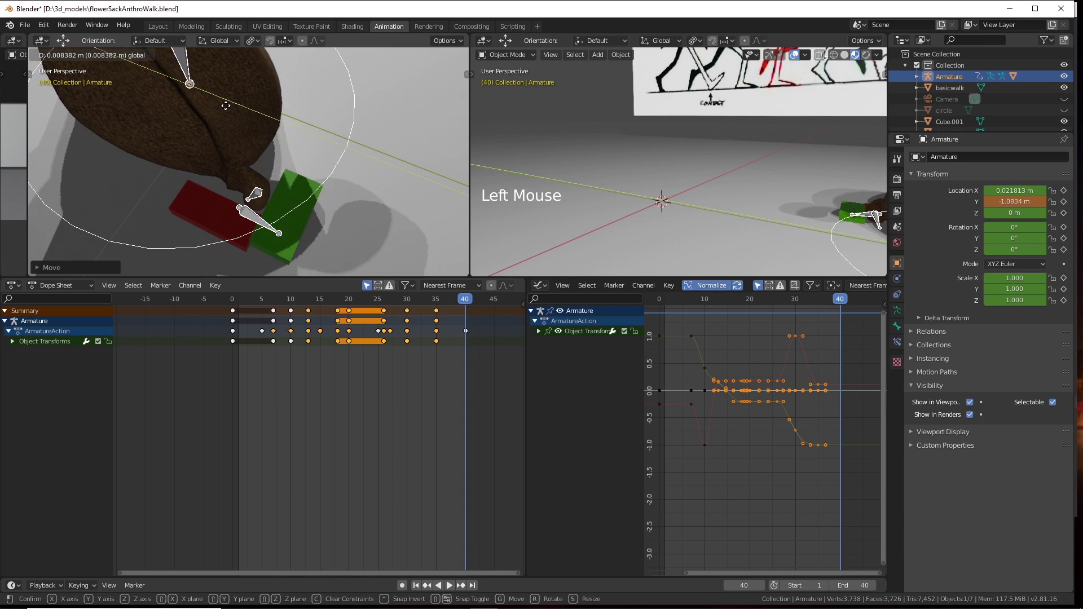
key(s)
click(450, 302)
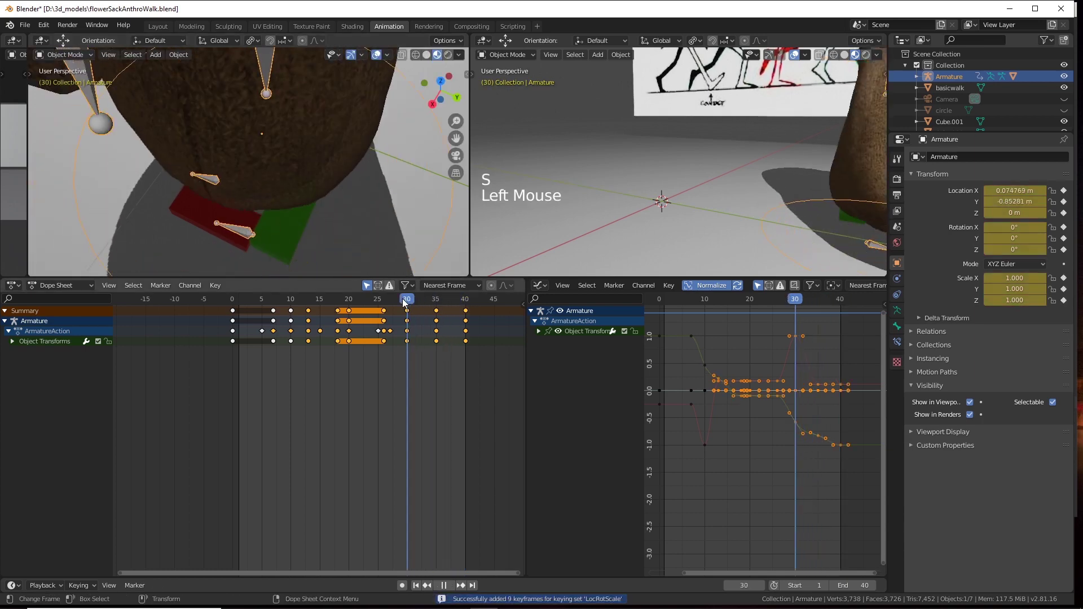
Orbit and zoom the viewport to inspect the armature's walk path.
scroll(down, 3)
click(386, 206)
scroll(down, 3)
click(226, 184)
middle_click(225, 205)
click(274, 199)
scroll(up, 3)
click(274, 197)
middle_click(285, 205)
Rewind to frame 0 and play the walk animation back around the character.
click(235, 303)
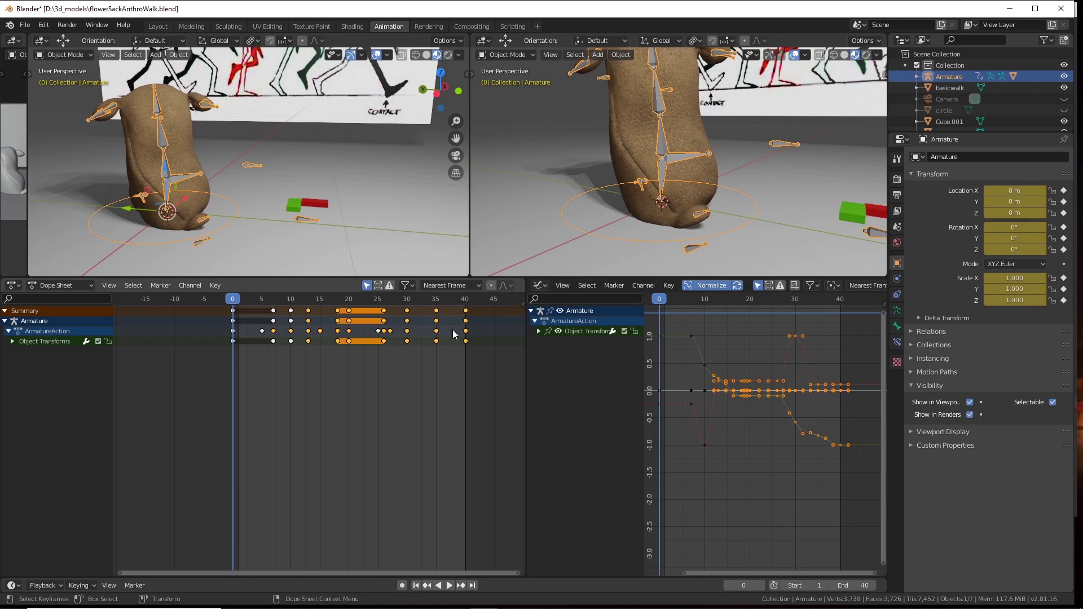
scroll(down, 3)
click(379, 208)
middle_click(366, 218)
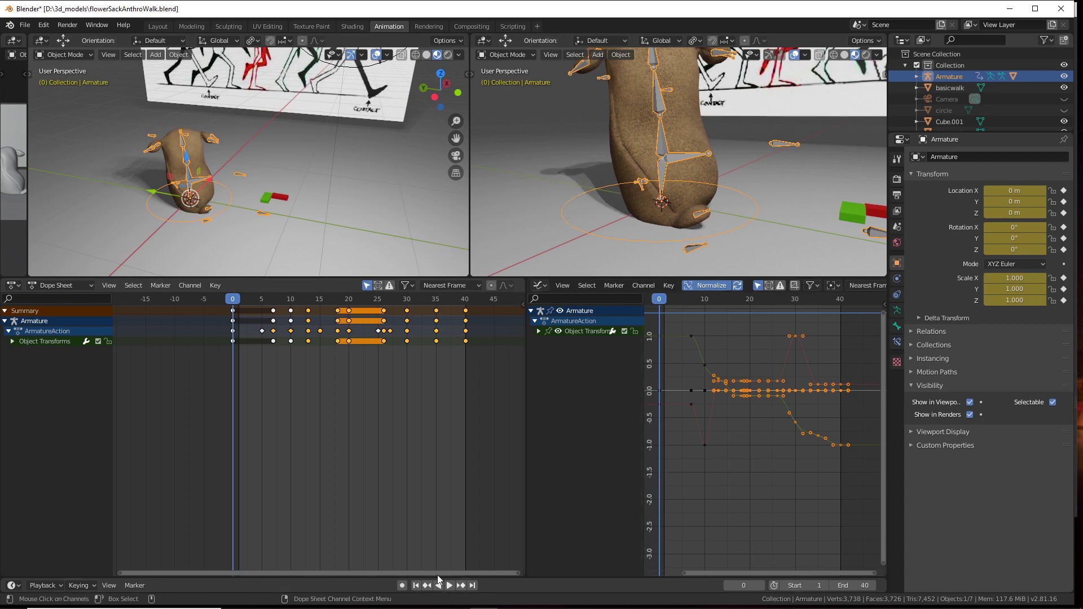
click(451, 587)
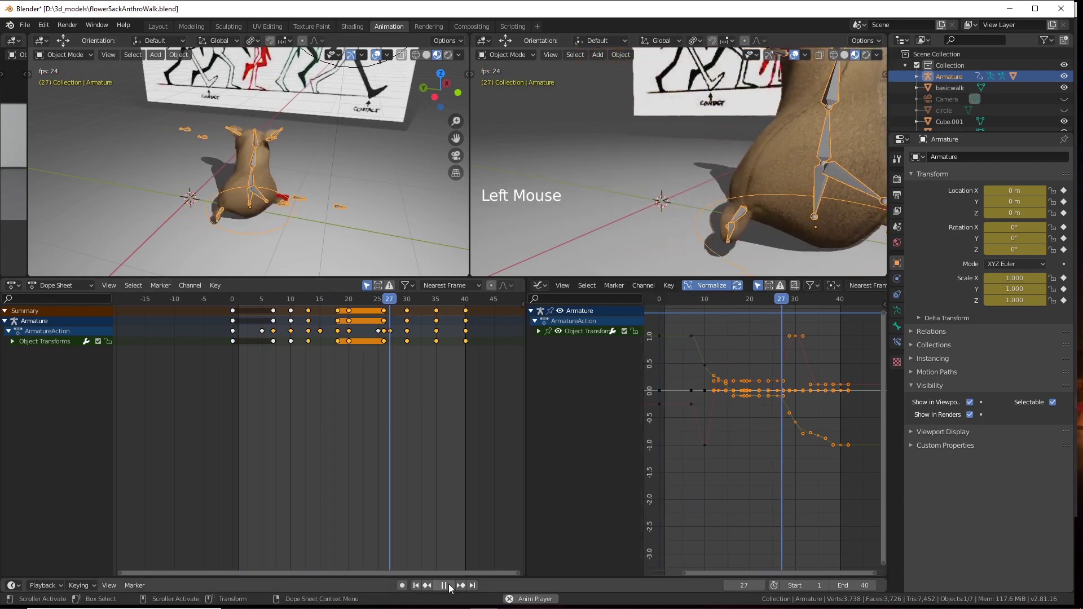
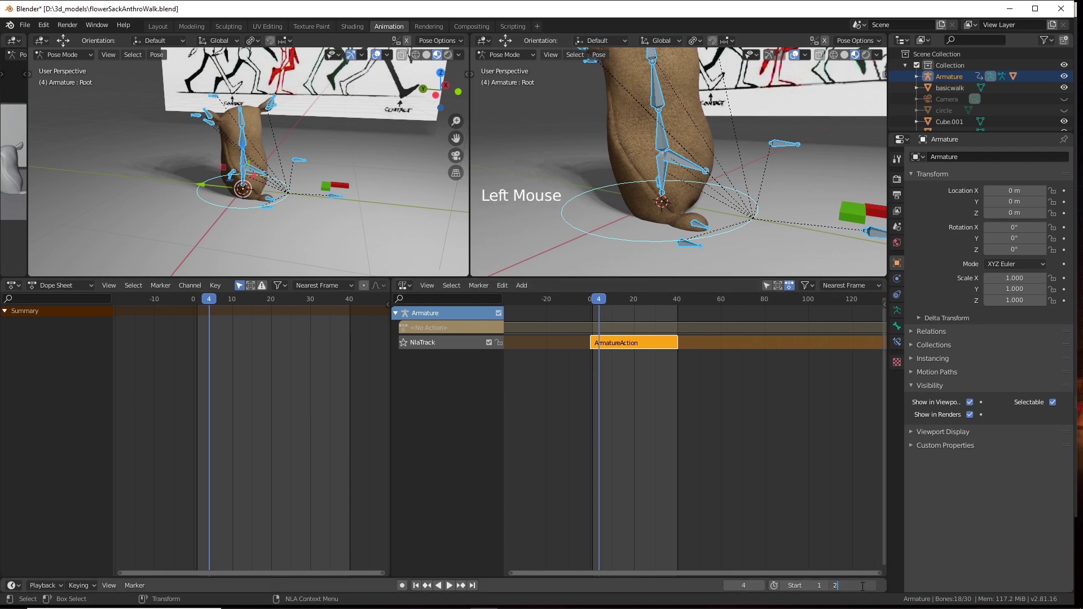
Set the scene end frame to 200 and show the walk strip's properties in the NLA sidebar.
key(BackSpace)
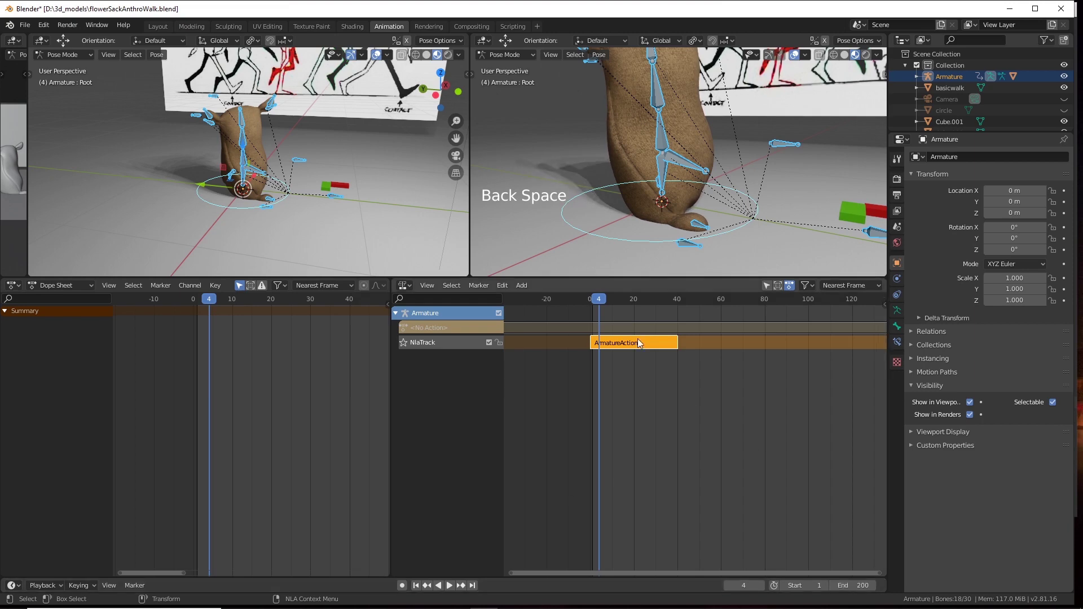
click(633, 350)
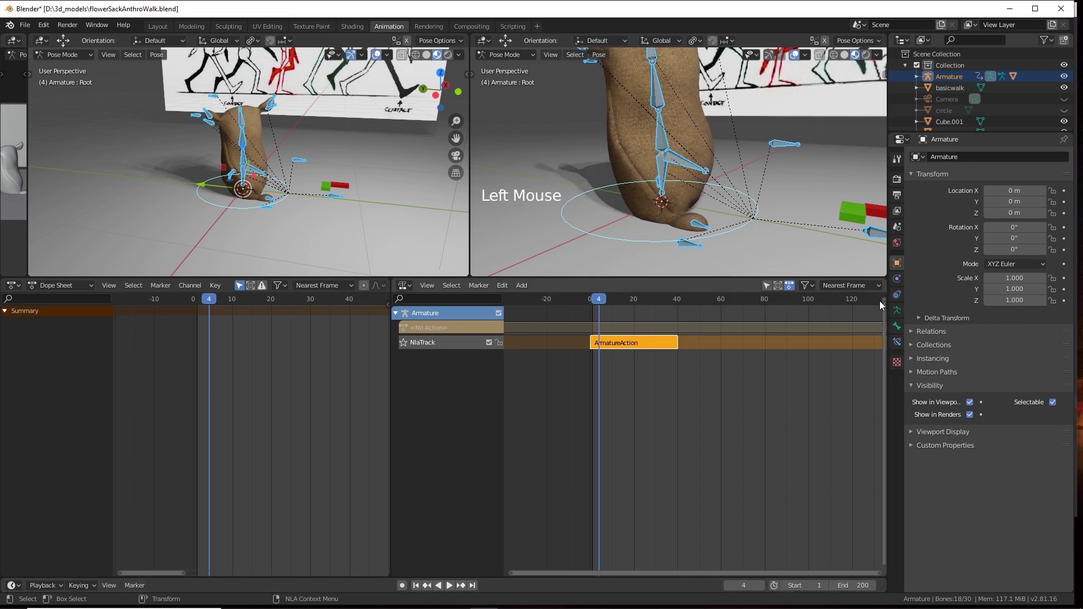
click(888, 306)
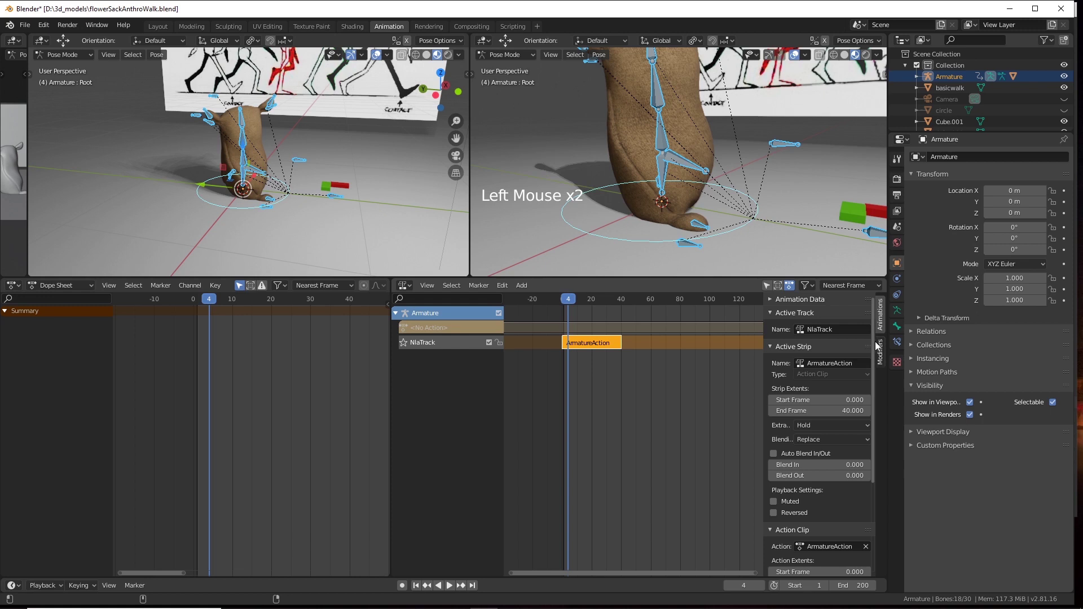
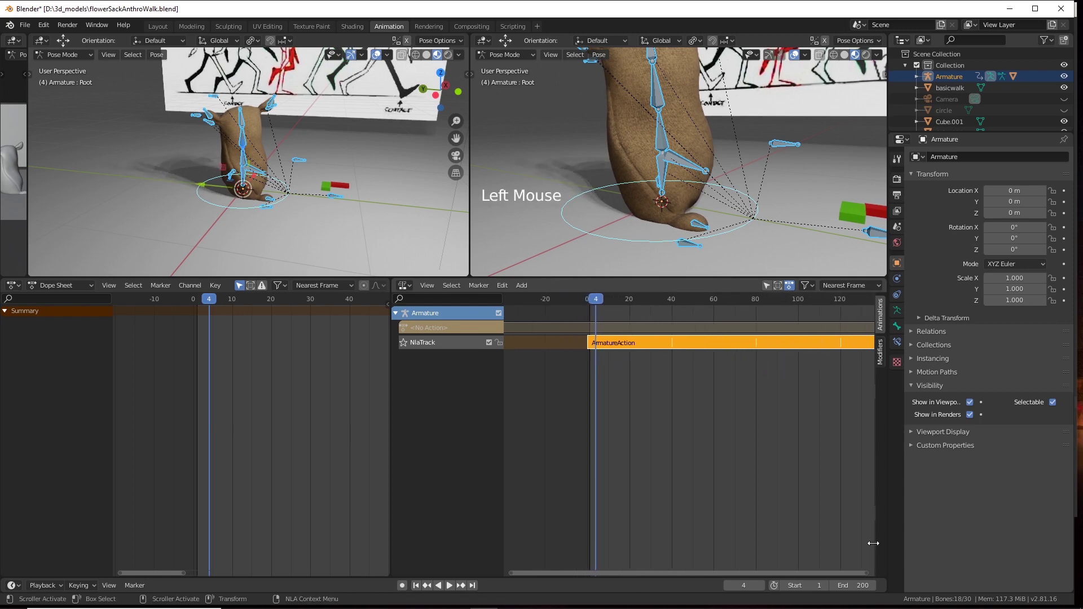
Zoom the NLA tracks to see the later frames, play the animation, and return to frame 0.
scroll(down, 3)
middle_click(759, 445)
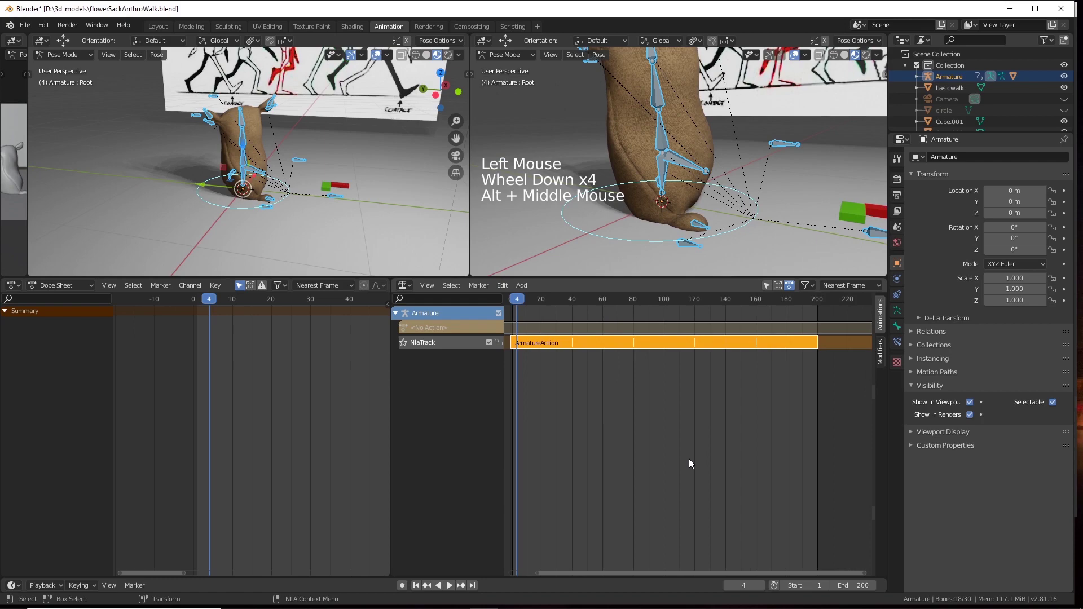
scroll(down, 3)
click(565, 312)
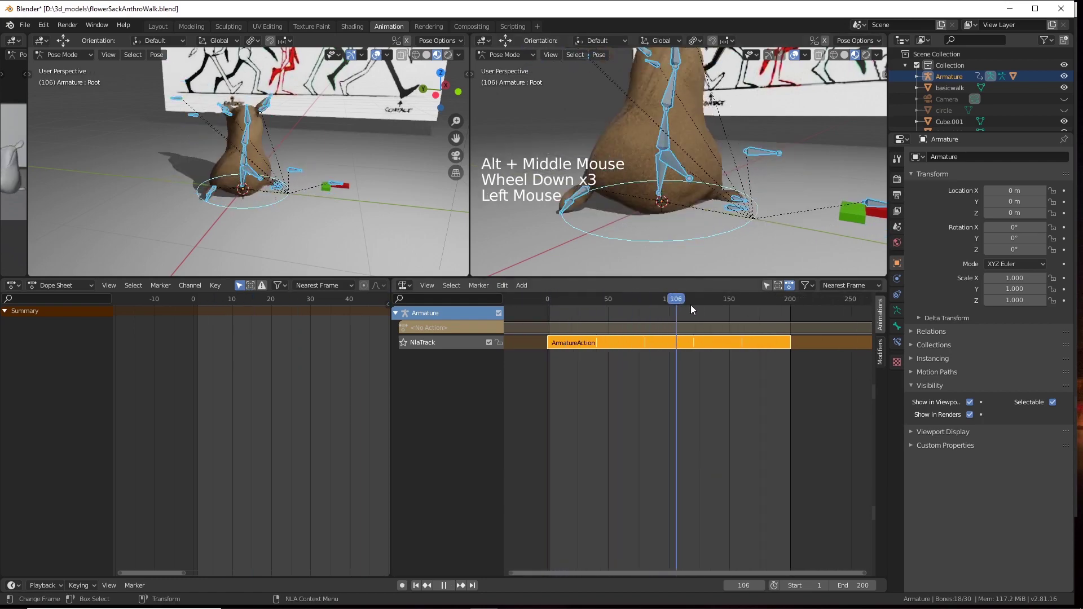
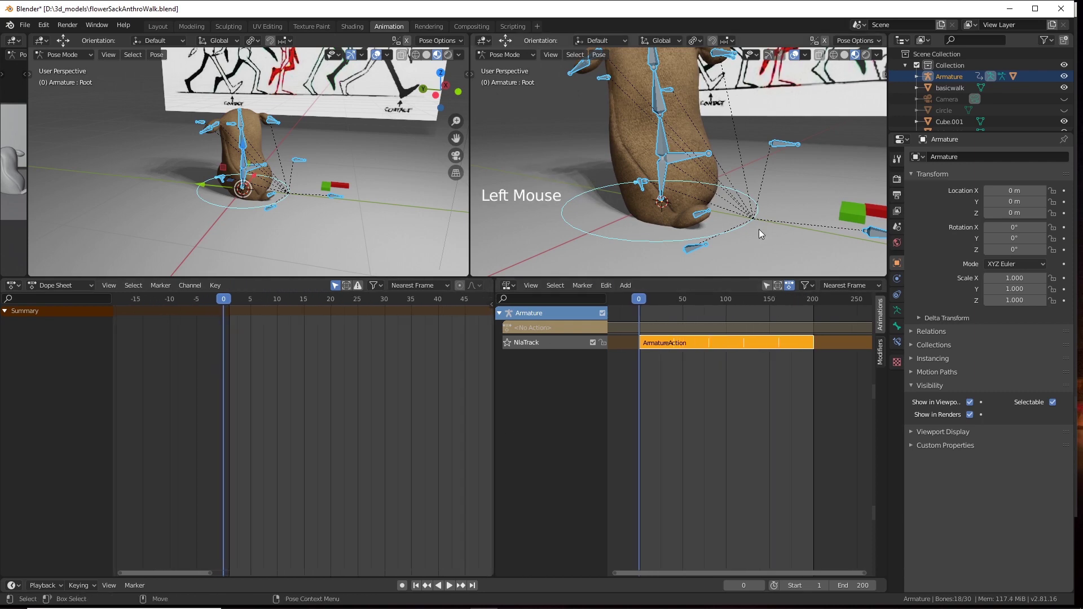
scroll(down, 3)
Switch to Object Mode, select the Armature and key its location, rotation and scale at frame 0.
click(694, 214)
scroll(down, 3)
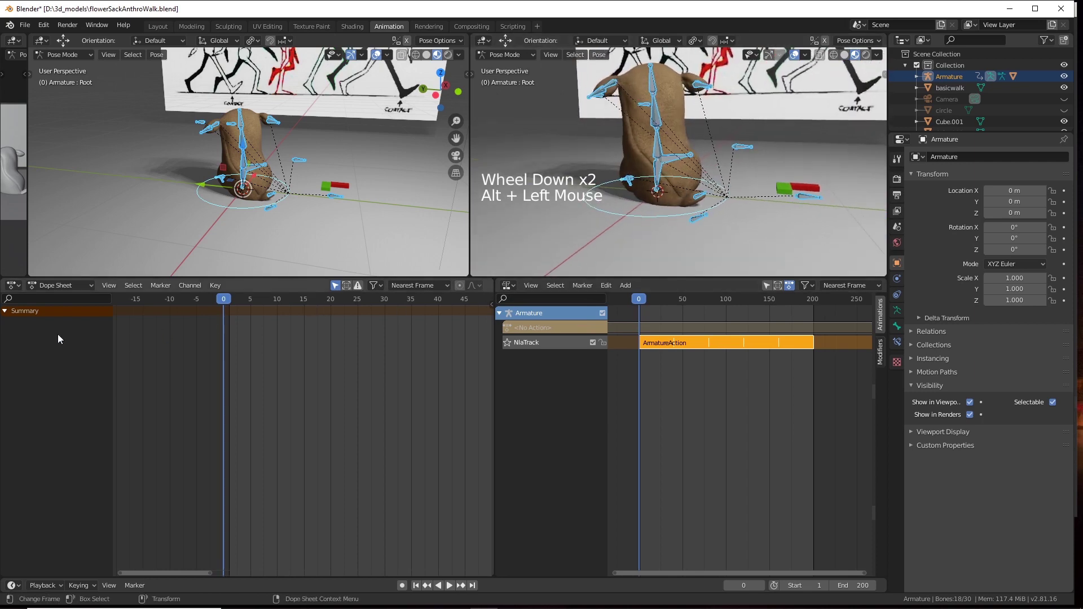
click(230, 302)
click(62, 64)
click(240, 213)
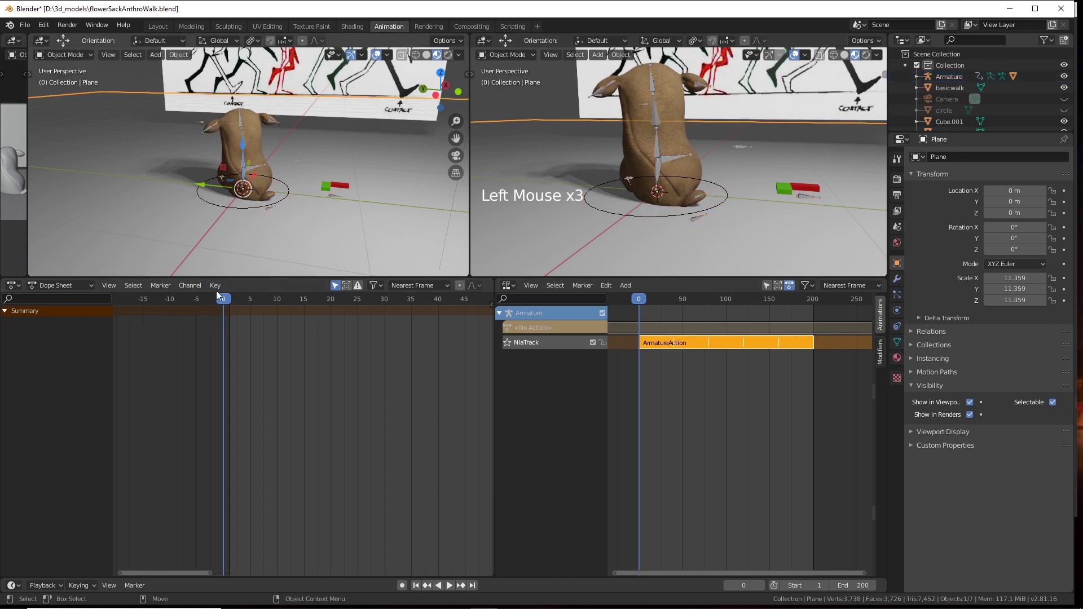
click(245, 214)
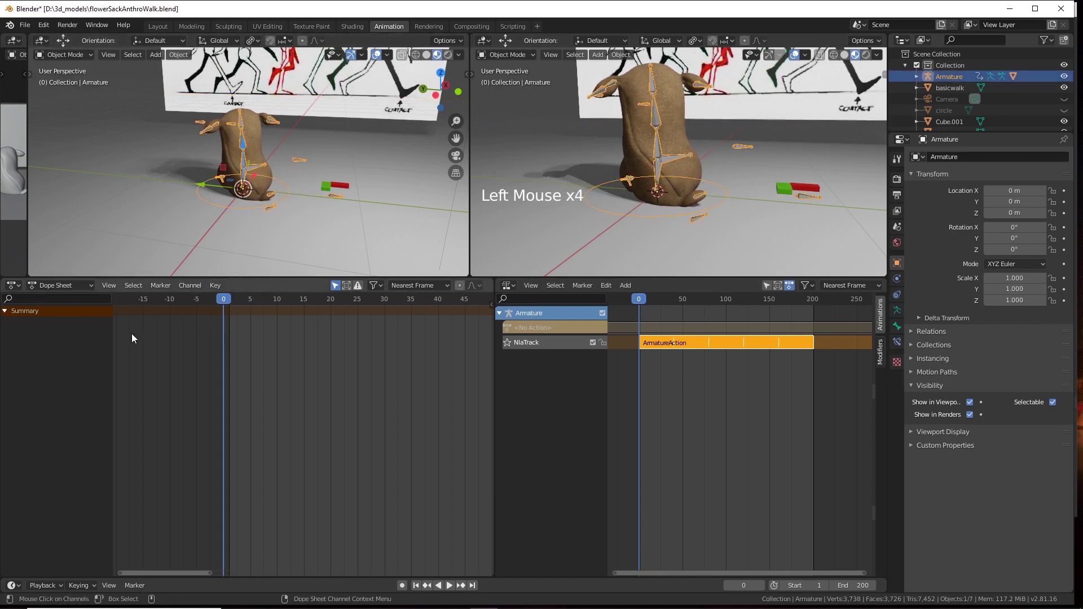
key(s)
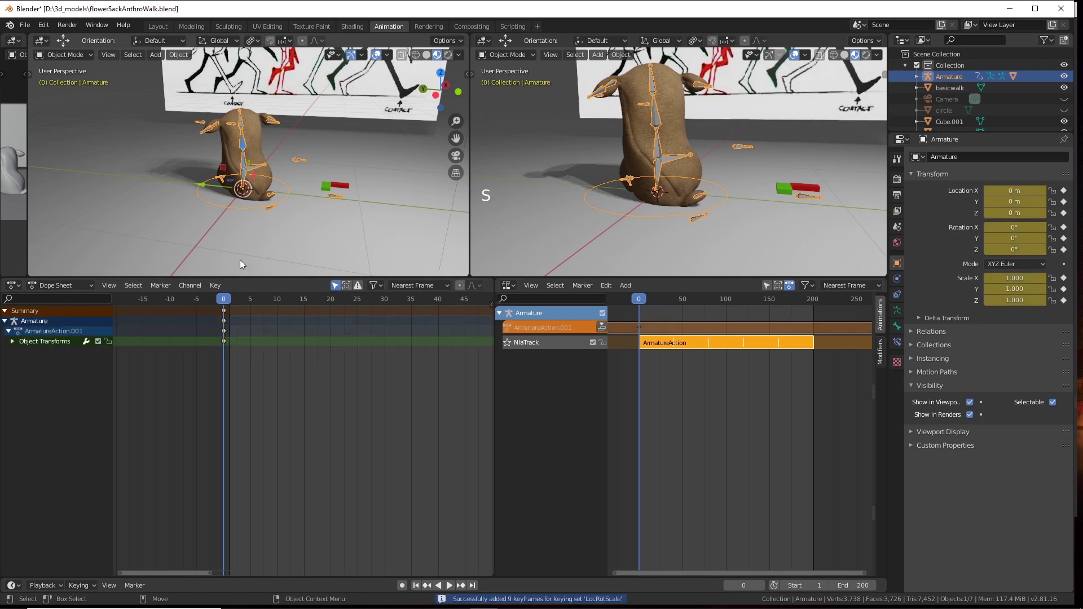
Play the animation briefly, then jump the playhead to the last frame, 200.
click(229, 306)
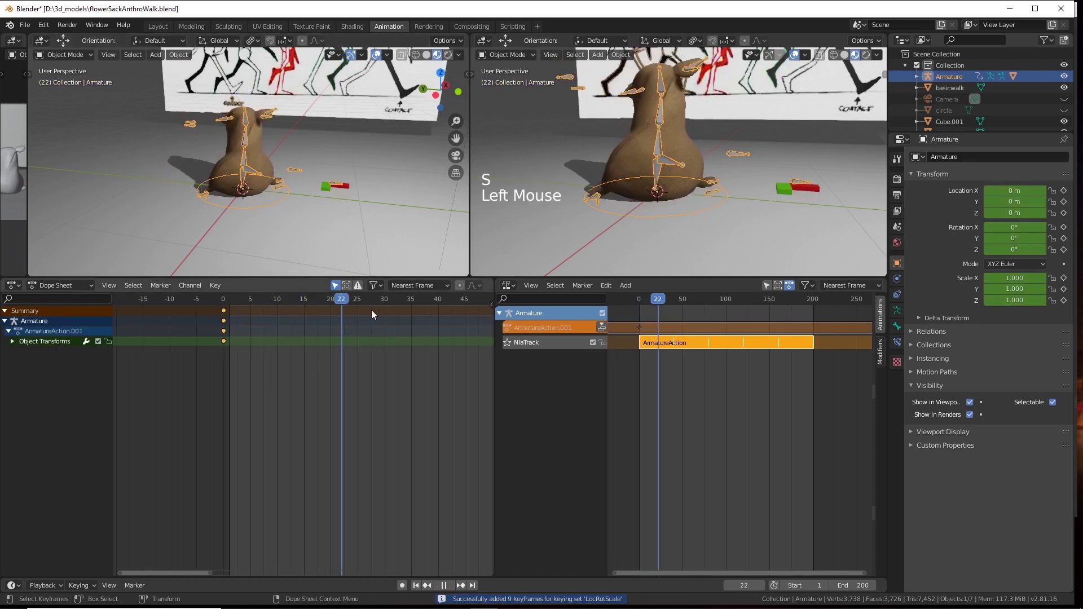
scroll(down, 3)
middle_click(358, 374)
scroll(down, 3)
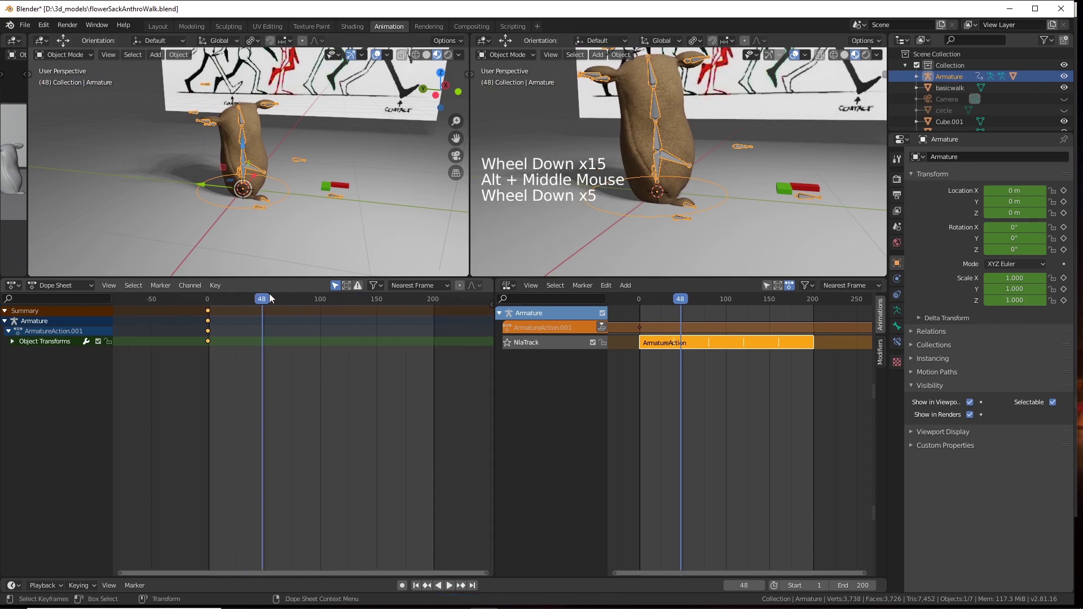
click(280, 302)
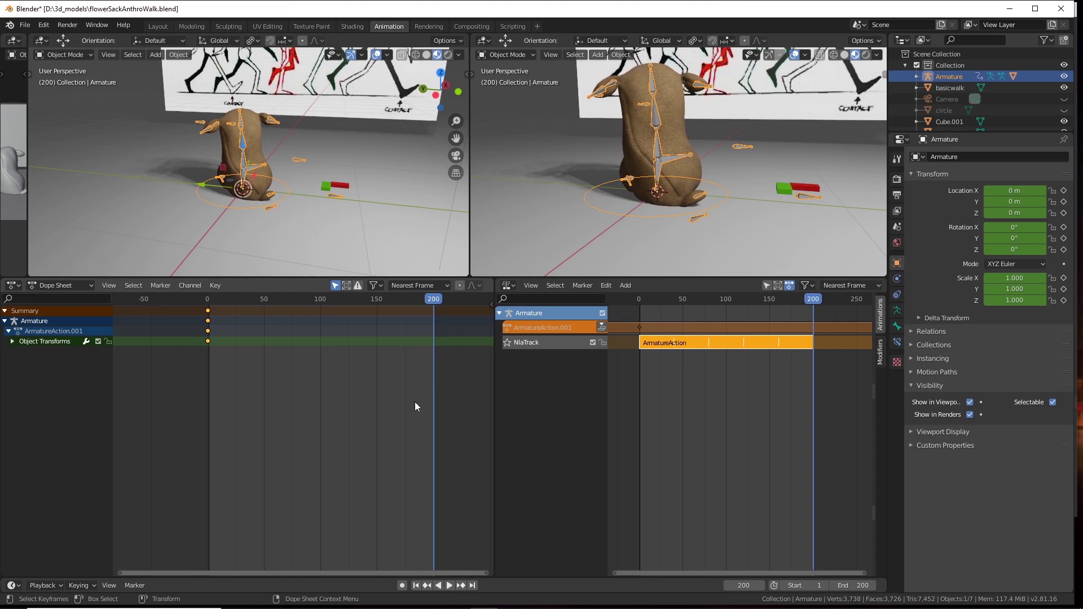
scroll(down, 3)
Move the armature along Y across the floor at frame 200, key it, and play to check.
click(348, 234)
middle_click(317, 244)
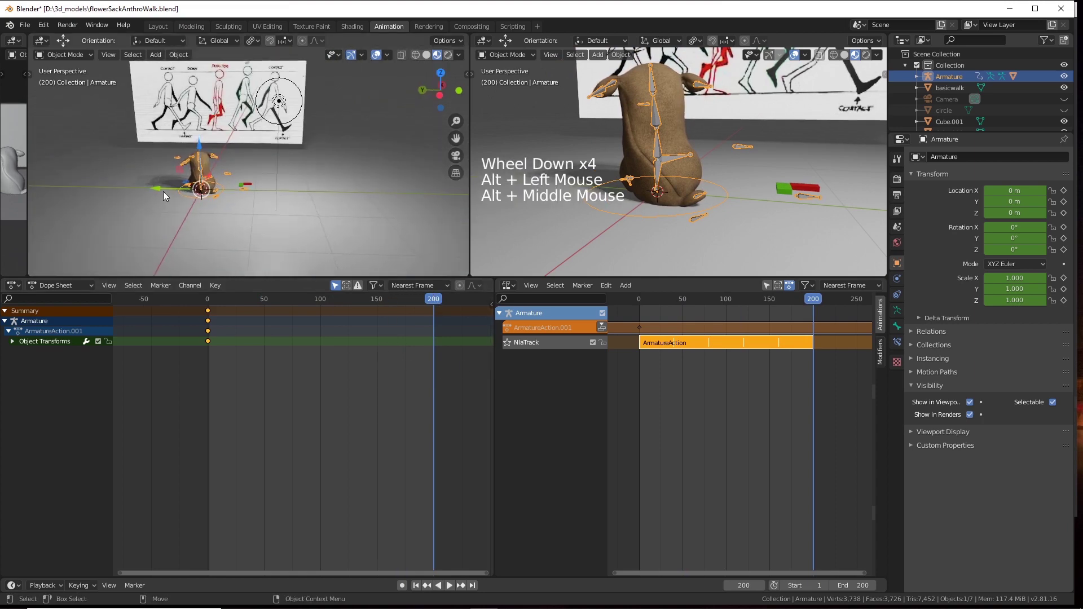
click(158, 192)
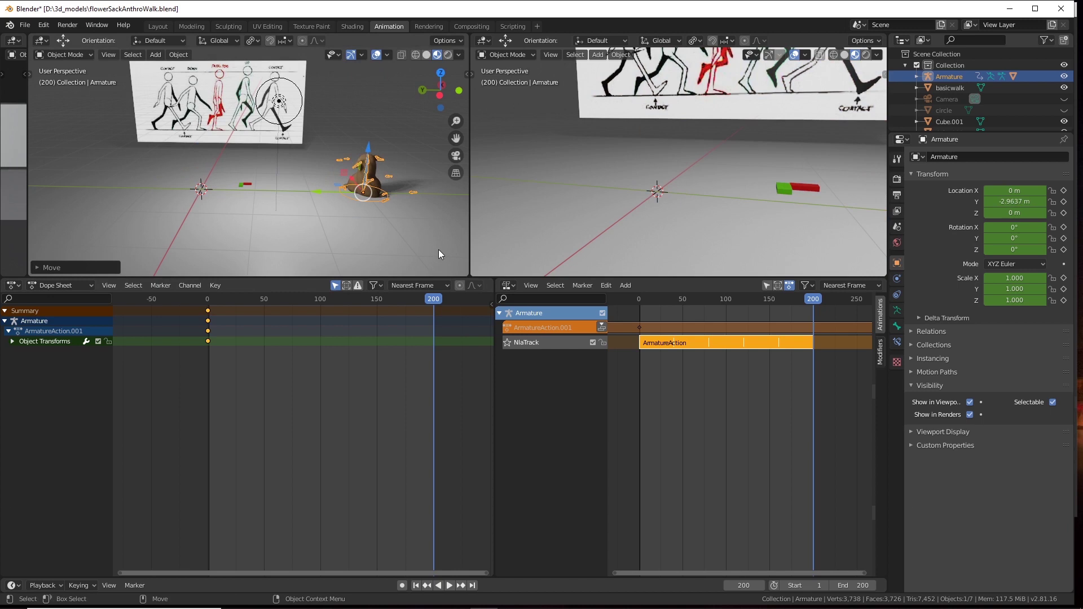
key(s)
click(430, 302)
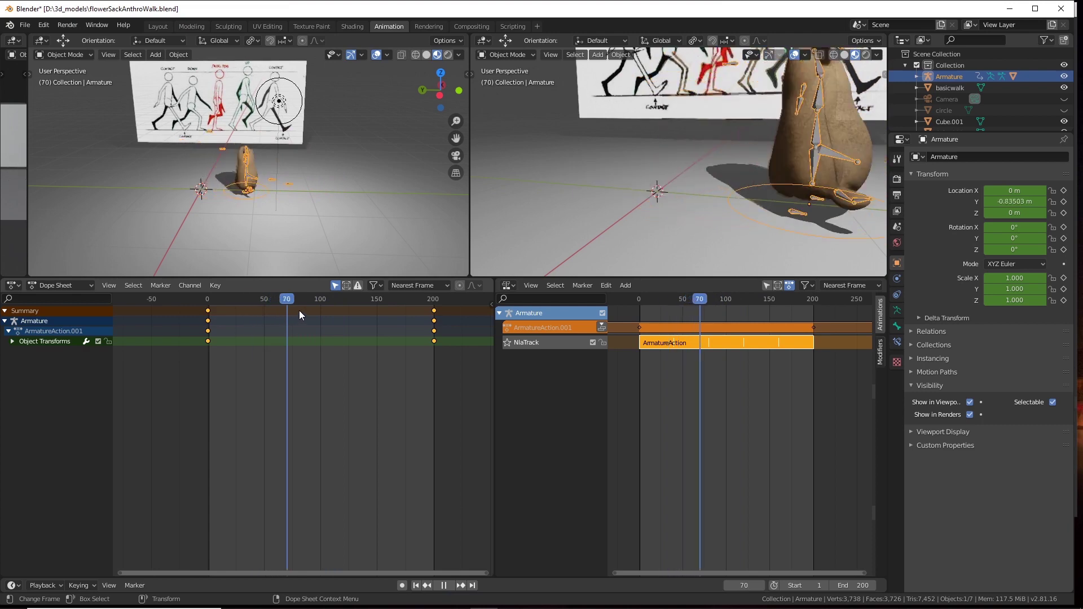
Place the armature further along Y, re-key the end position, and return to frame 1.
click(372, 303)
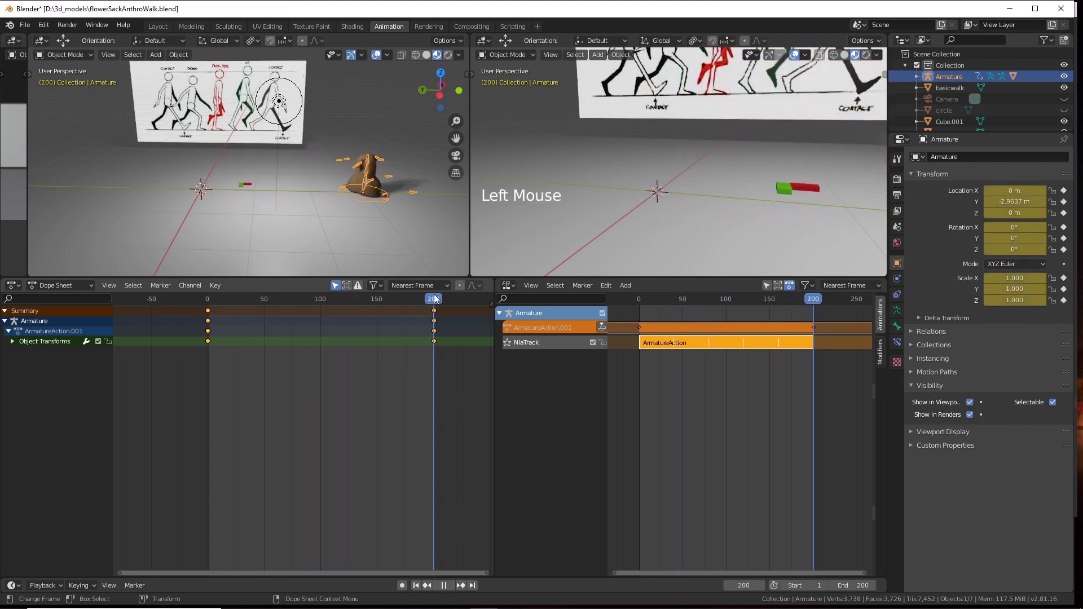
click(325, 197)
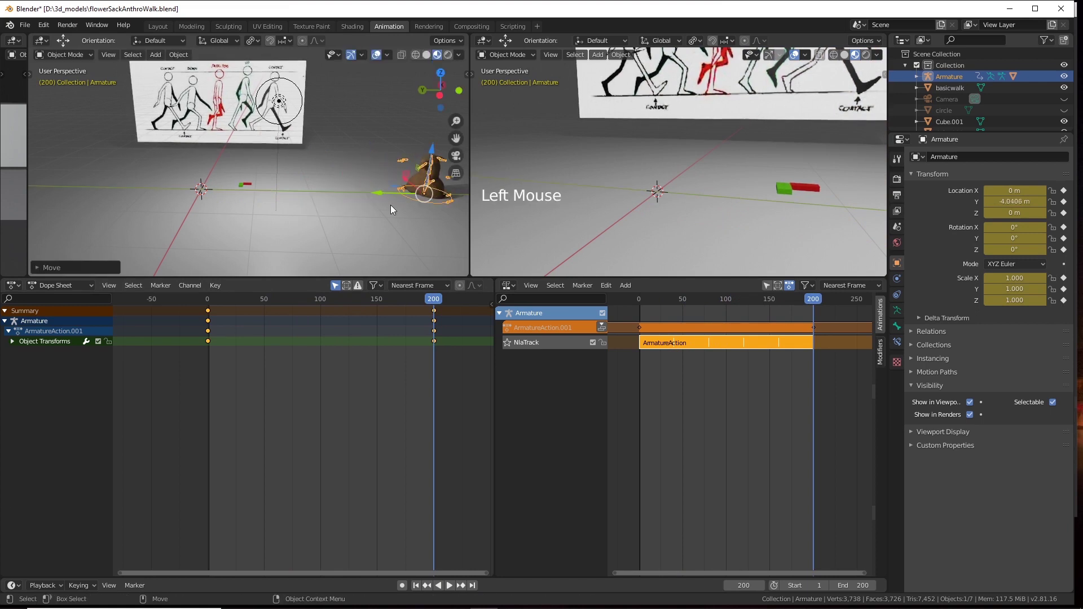
key(s)
click(426, 300)
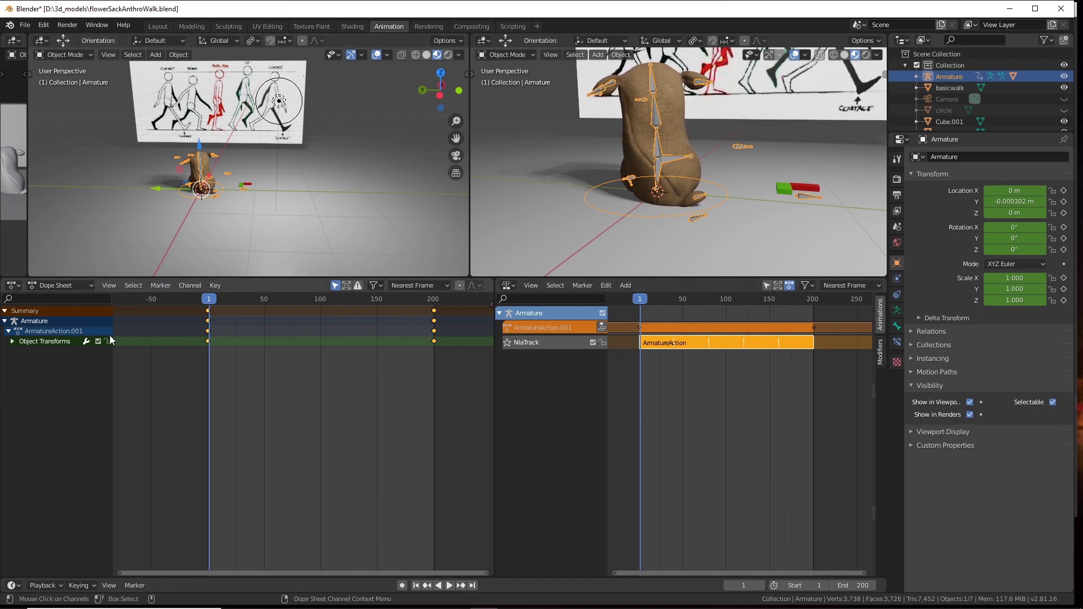
Switch the Dope Sheet to the Action Editor and push the Y-movement action down into NlaTrack.001.
click(69, 286)
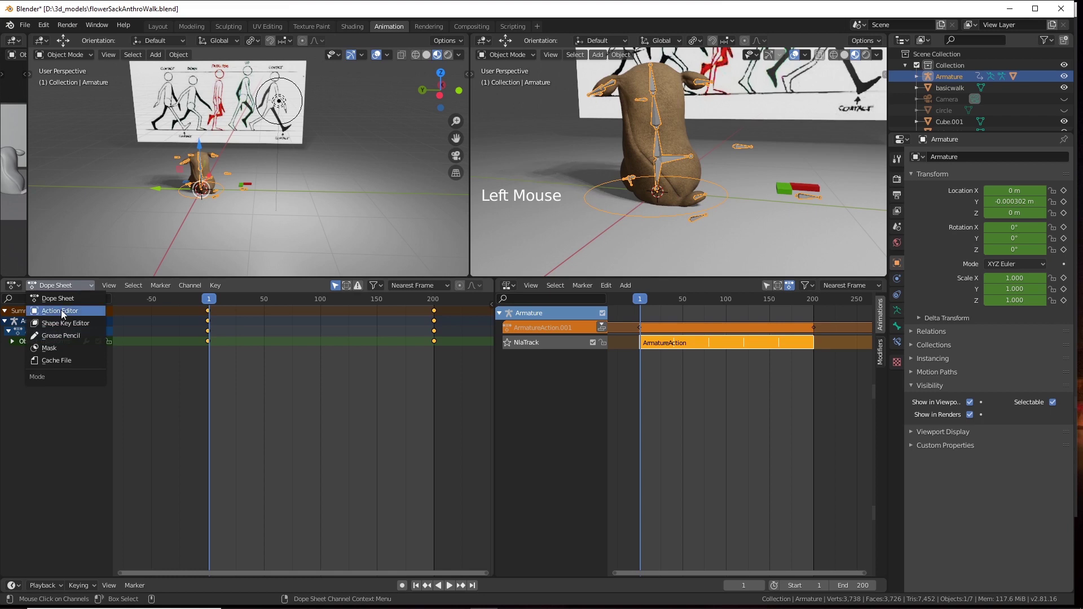
click(283, 289)
click(708, 347)
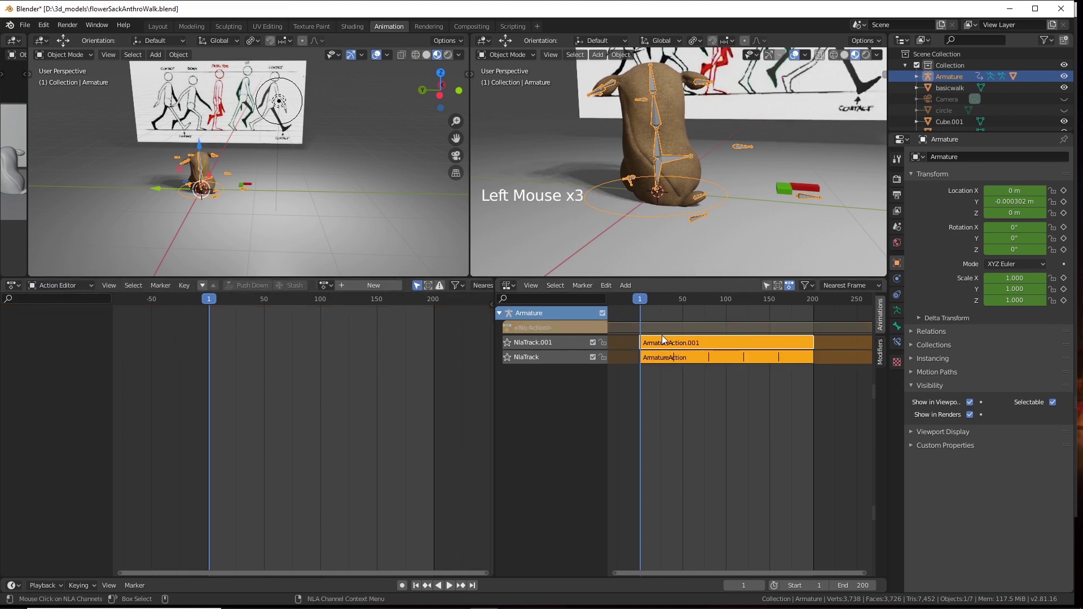
click(677, 348)
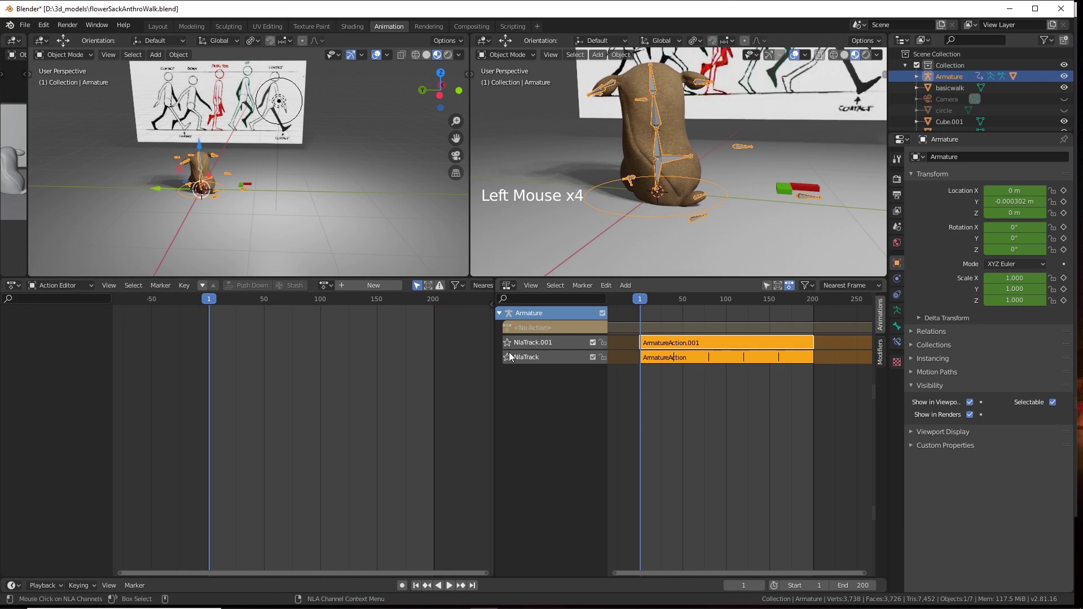
Select the floor plane, deselect all objects and enlarge the NLA editor.
click(654, 308)
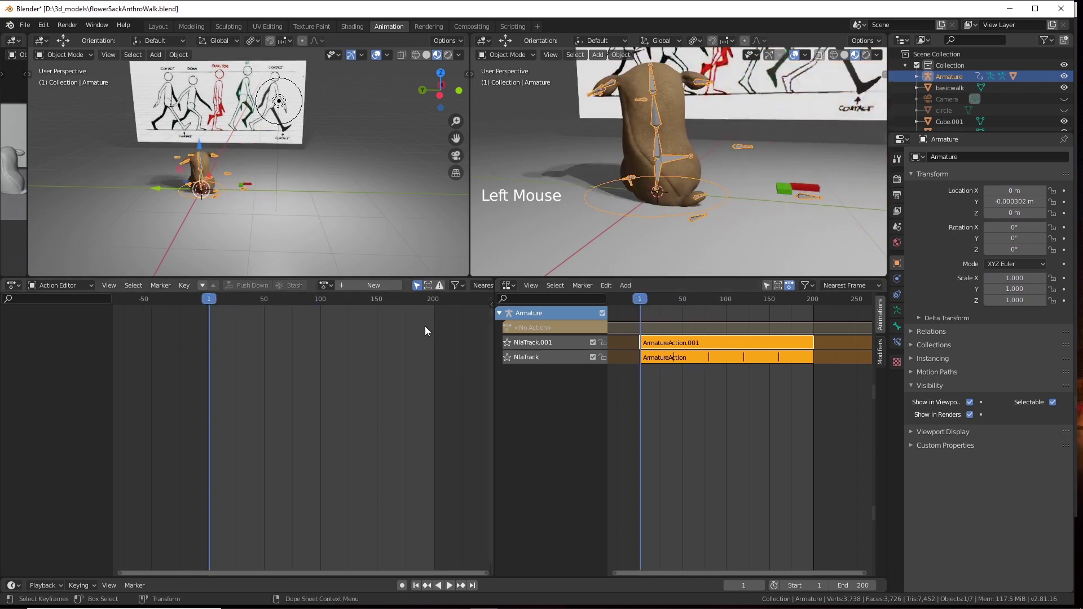
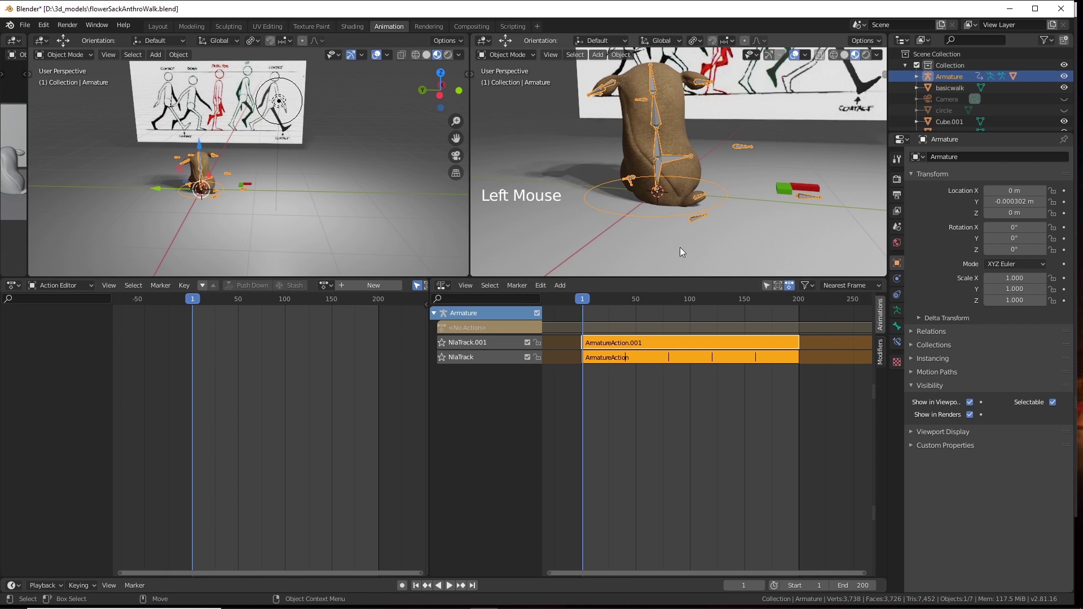
click(700, 225)
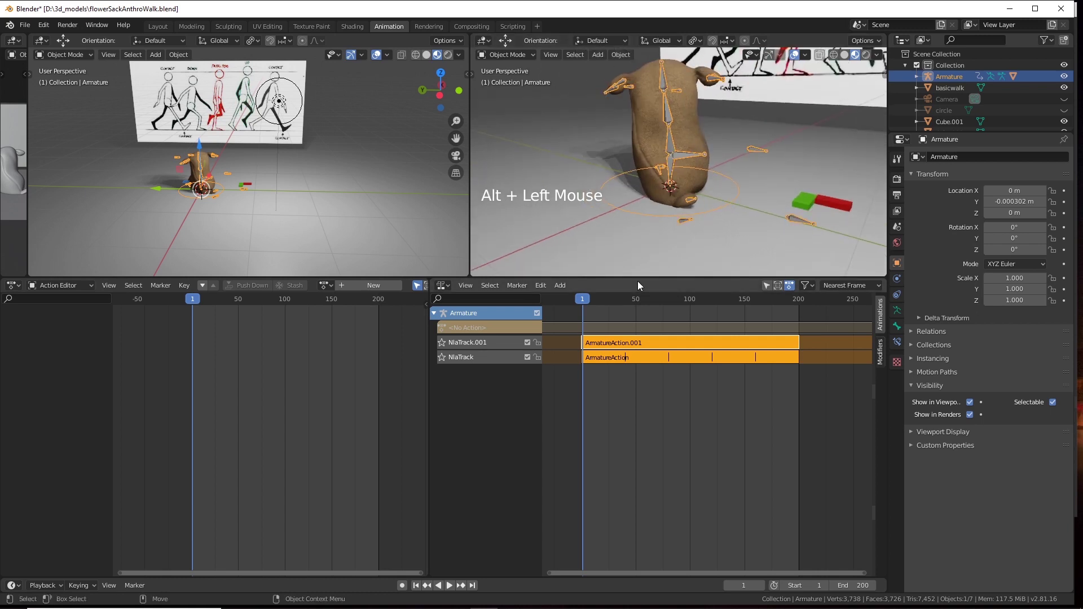
click(653, 283)
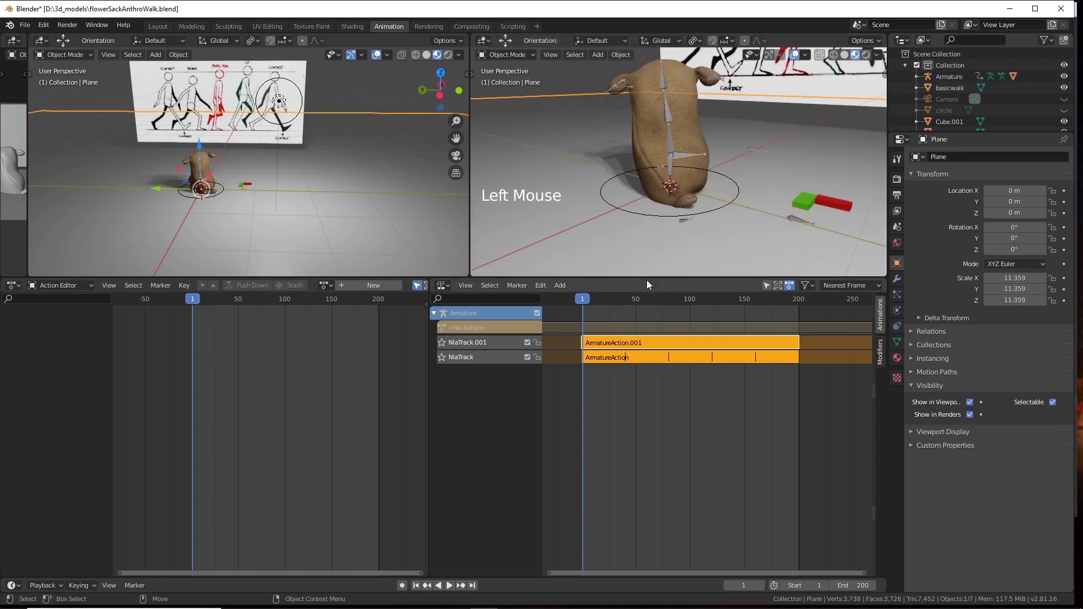
click(571, 85)
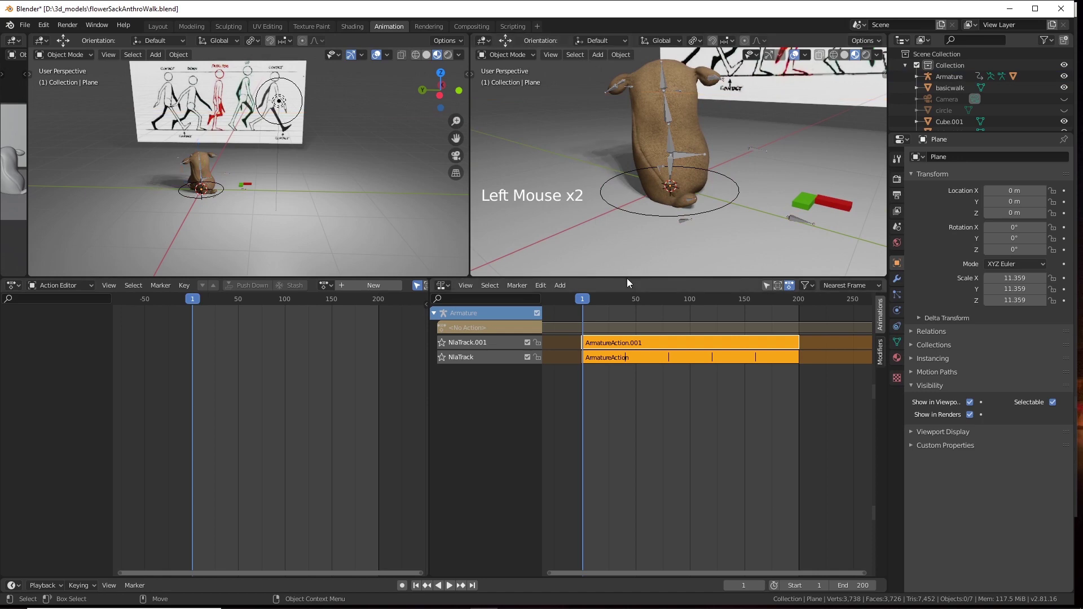
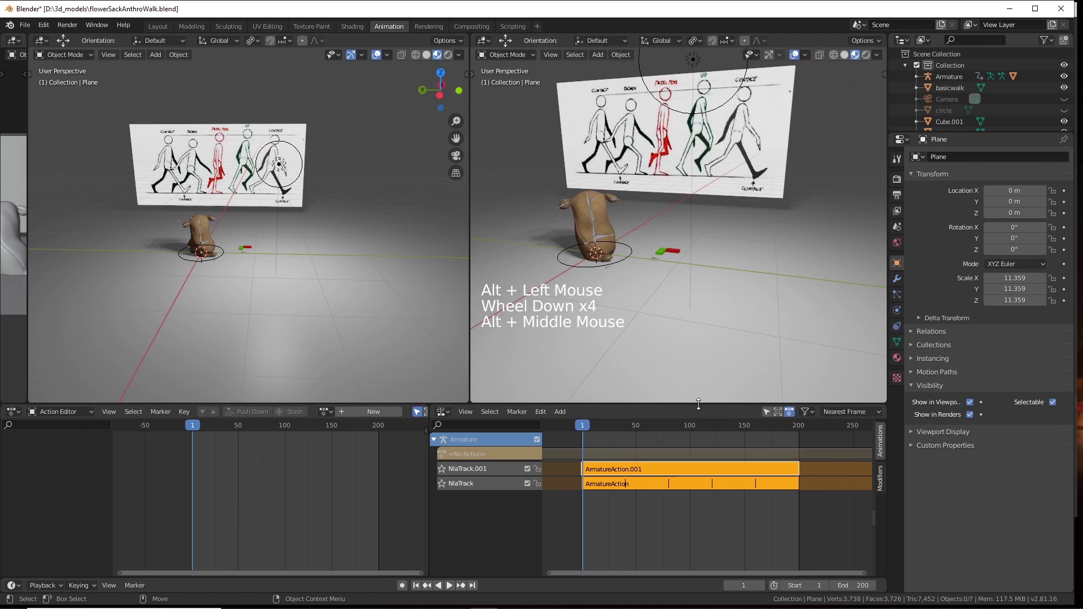
Preview both NLA strips, jump to frame 200 and select the character's armature.
click(591, 431)
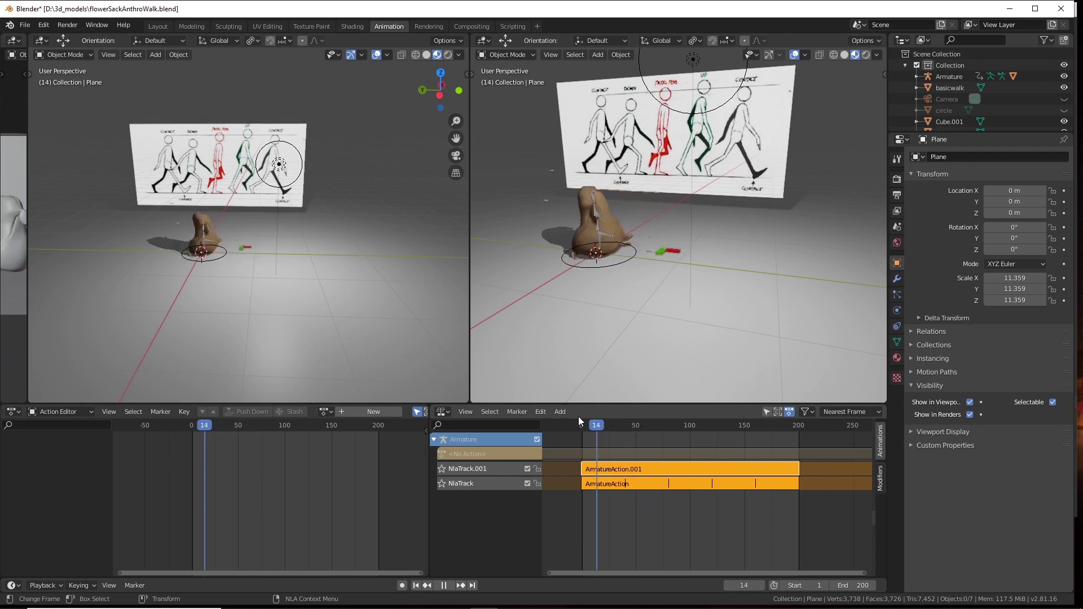
click(603, 471)
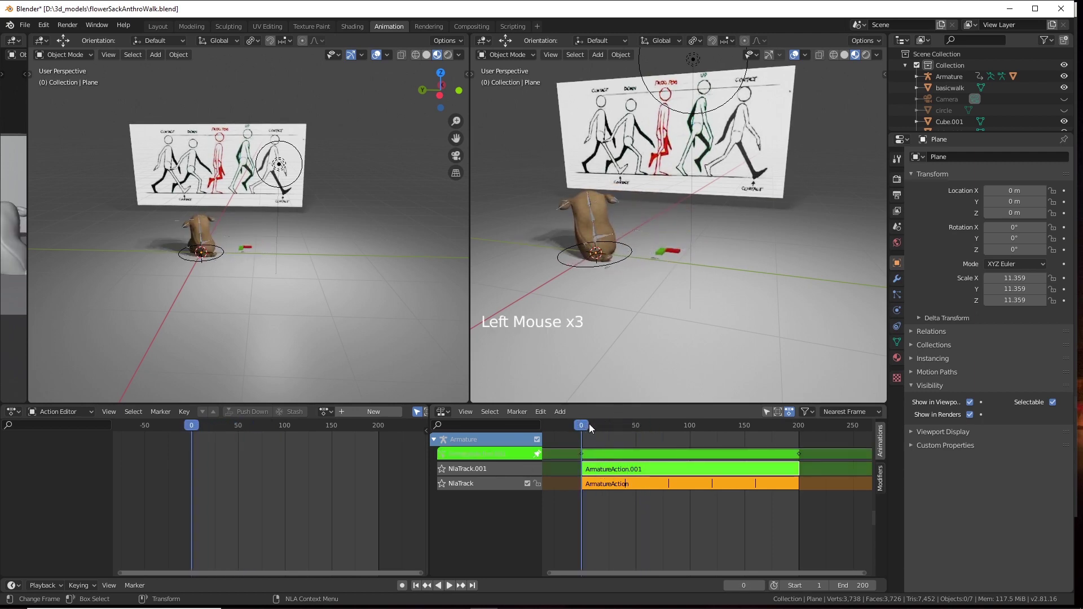
click(589, 430)
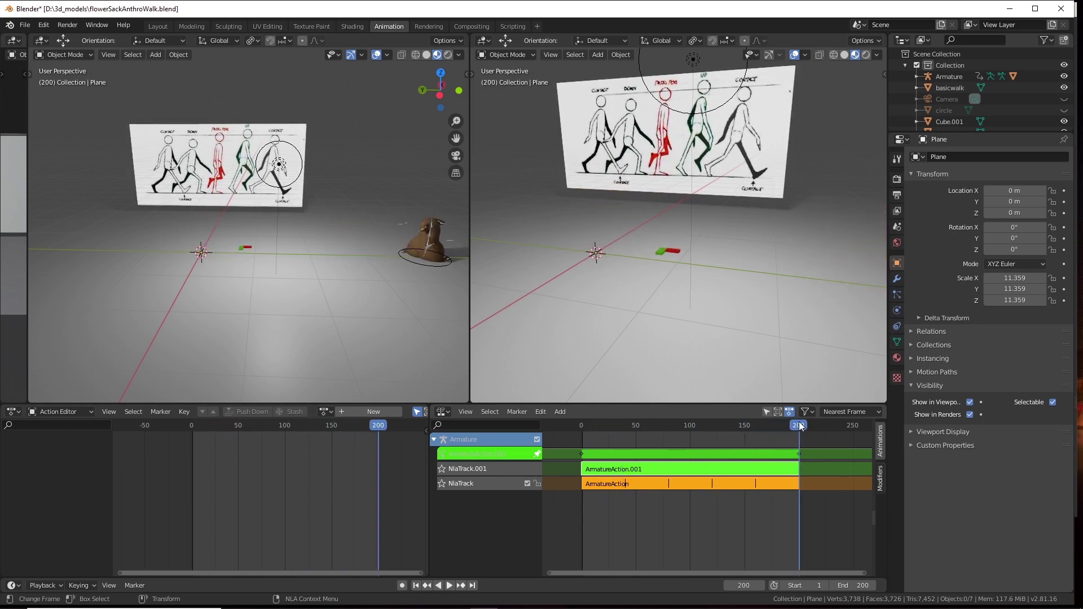
middle_click(760, 311)
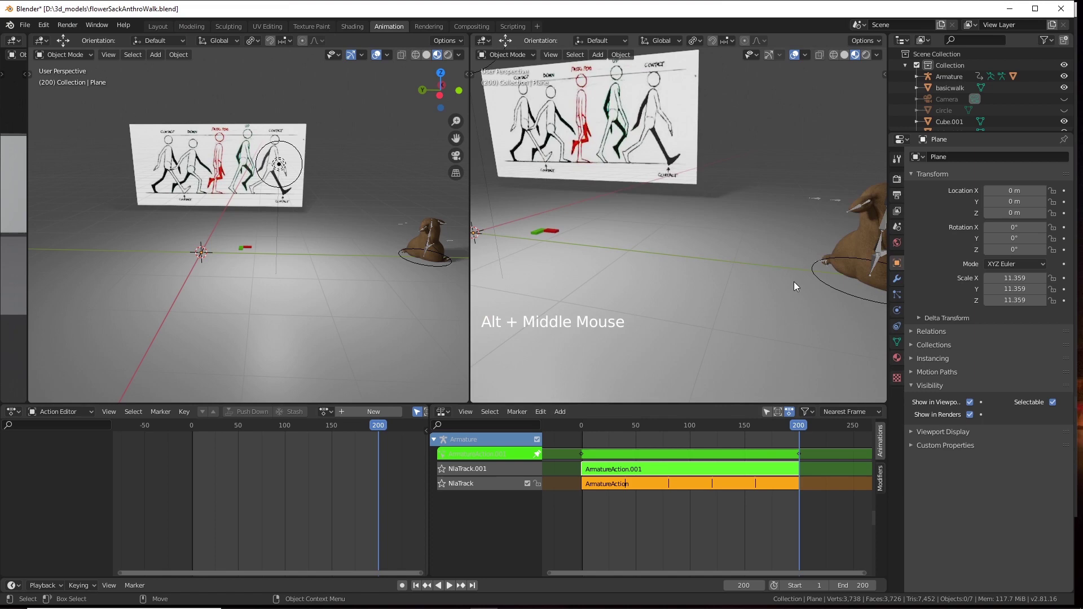
click(860, 304)
click(860, 299)
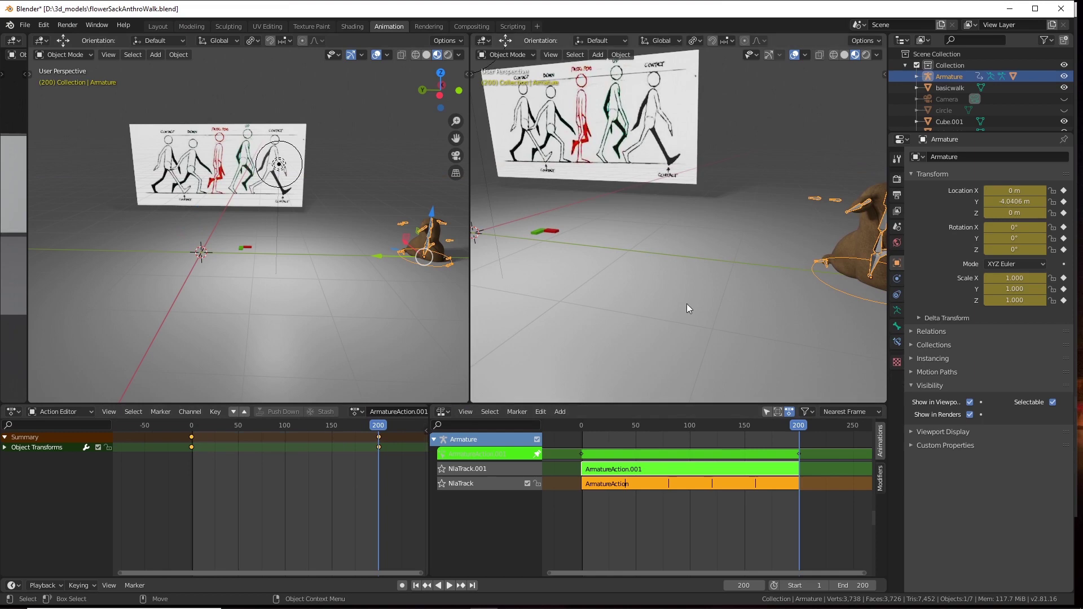
Drag the armature further along Y toward about -6.26 m while reframing the view.
scroll(down, 3)
middle_click(731, 283)
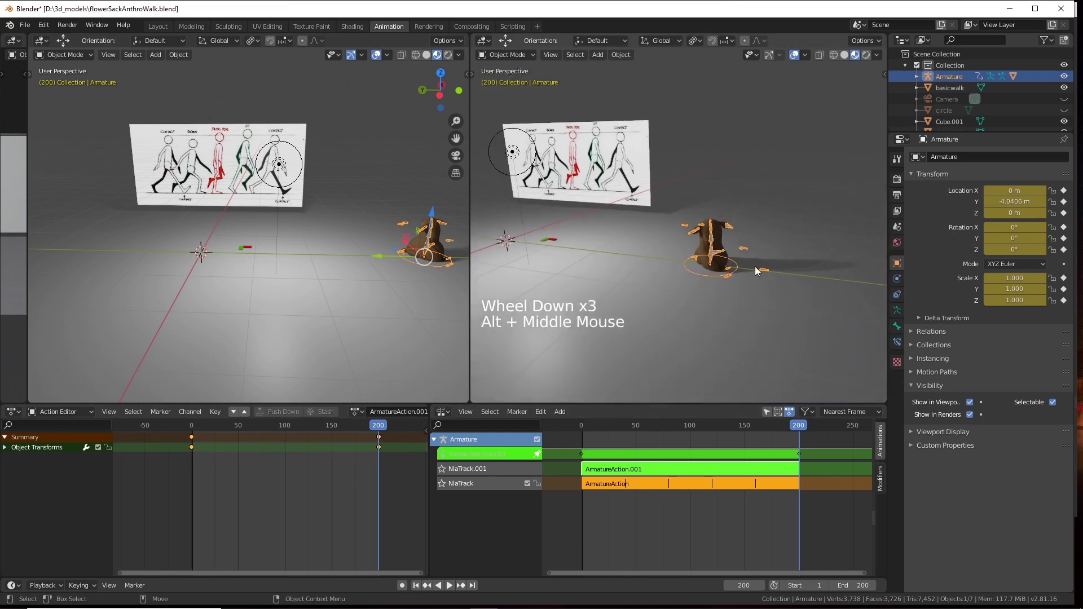
key(w)
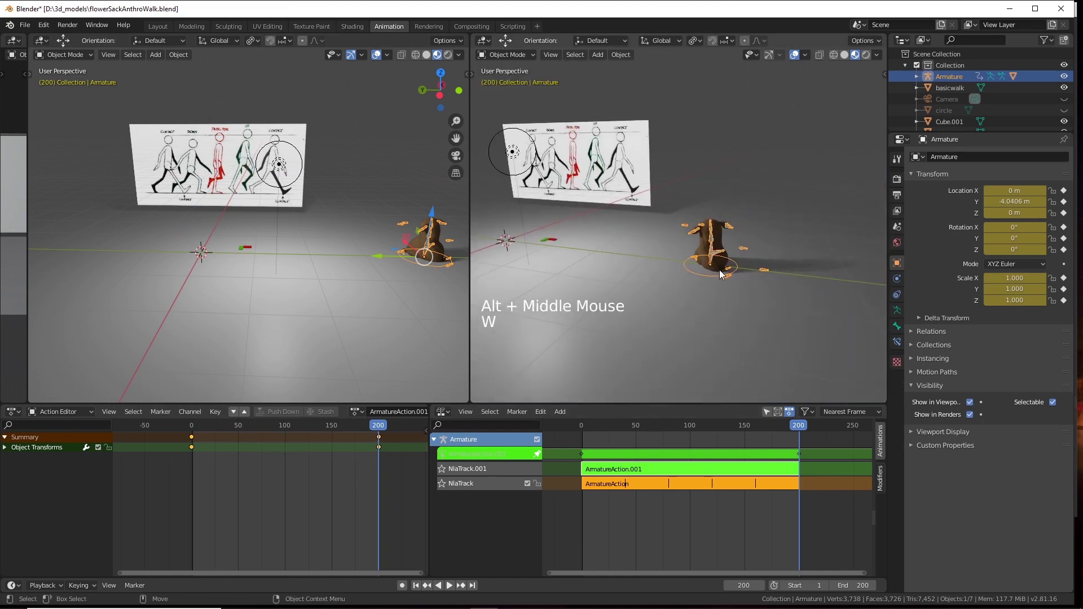
click(717, 277)
click(714, 281)
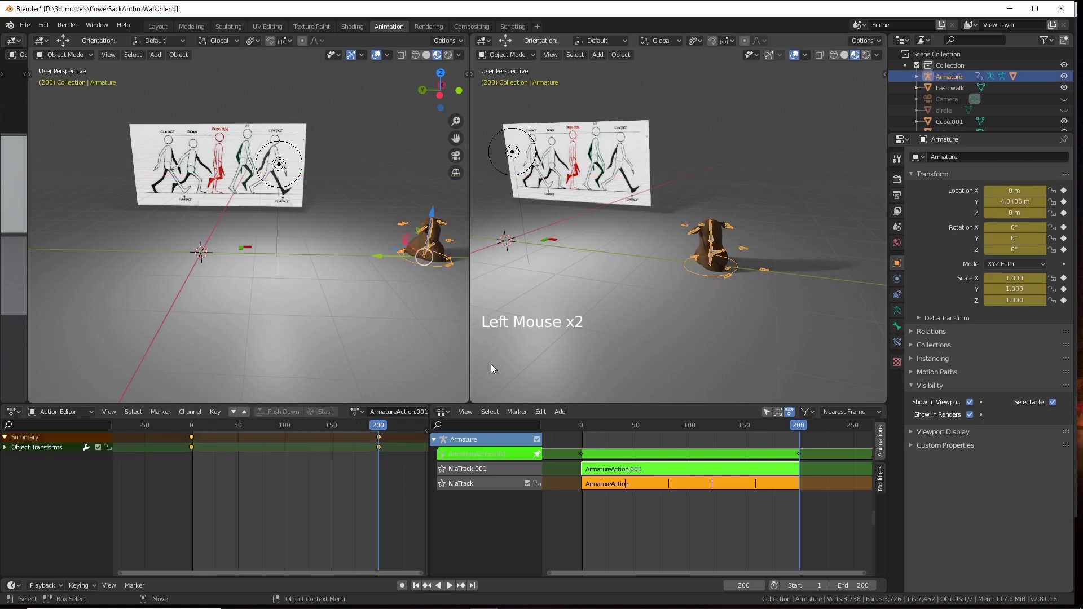
key(w)
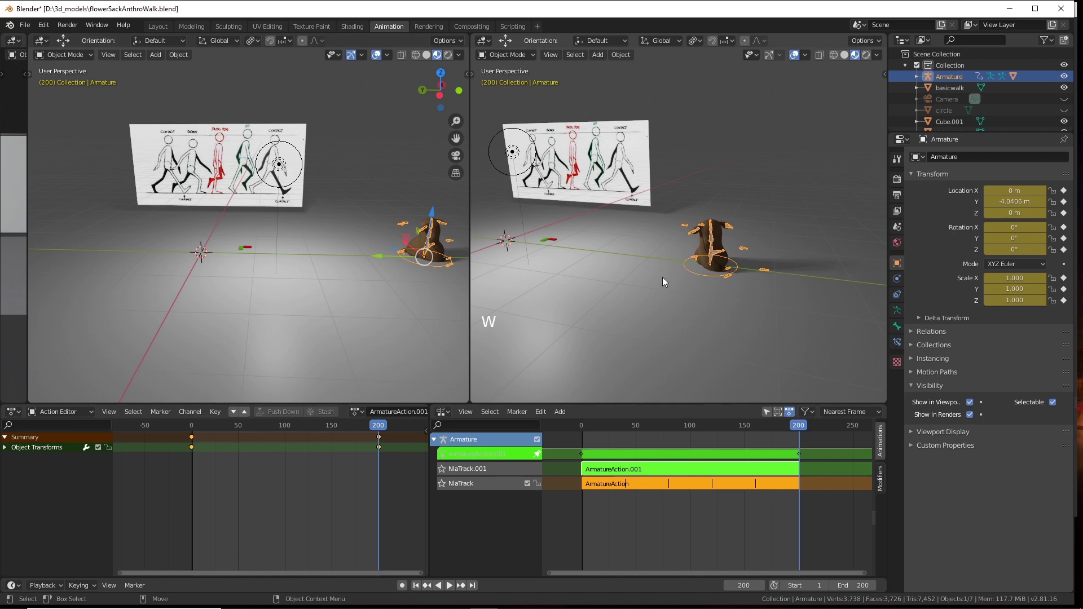
click(723, 316)
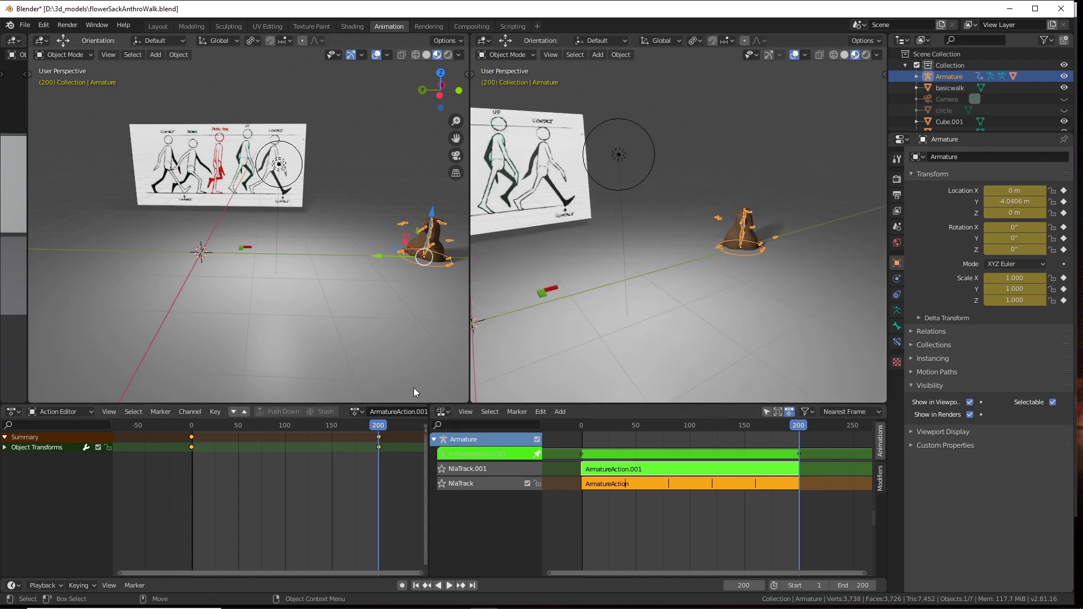
click(753, 291)
Confirm the armature at Y -6.26 m and key its location, rotation and scale at frame 200.
click(512, 59)
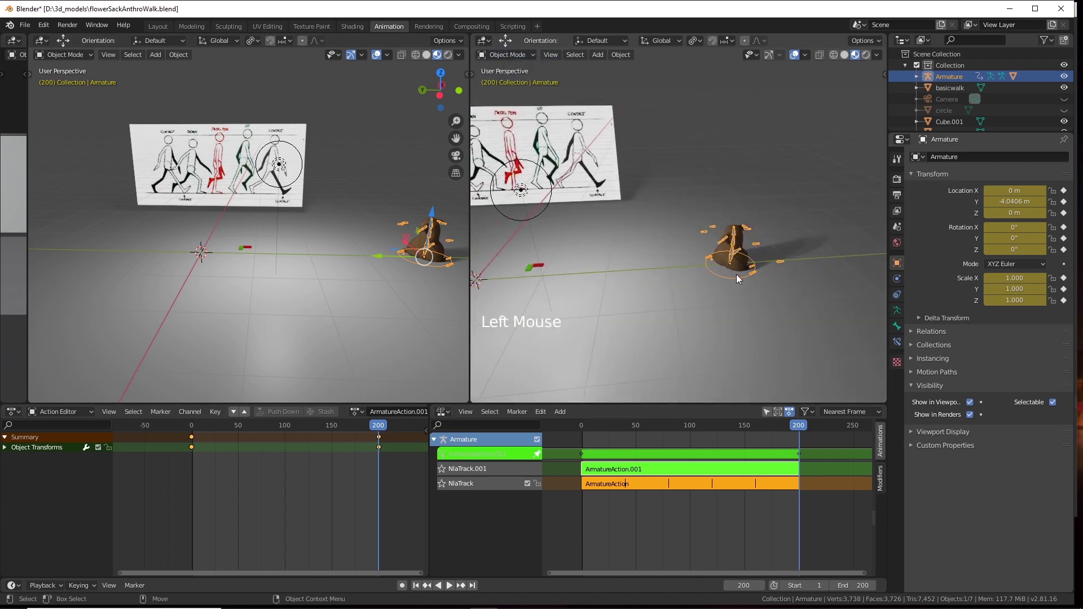
click(735, 282)
click(734, 284)
middle_click(326, 273)
click(279, 266)
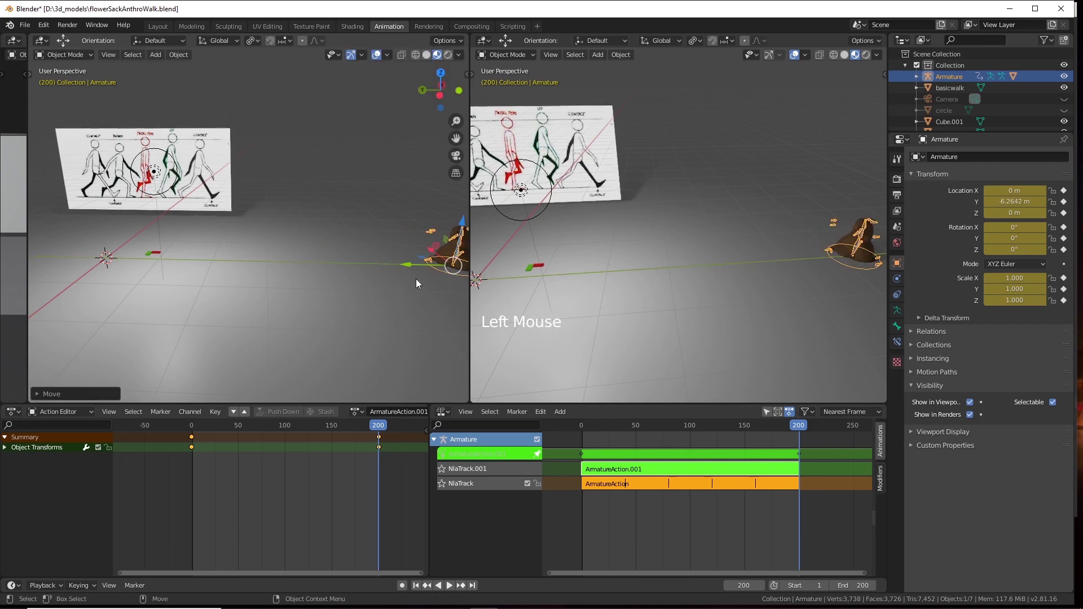
key(s)
scroll(down, 3)
Exit tweak mode so both NLA tracks play together, and turn the top-left area into a Nonlinear Animation editor.
click(664, 471)
double_click(664, 471)
click(684, 478)
click(786, 430)
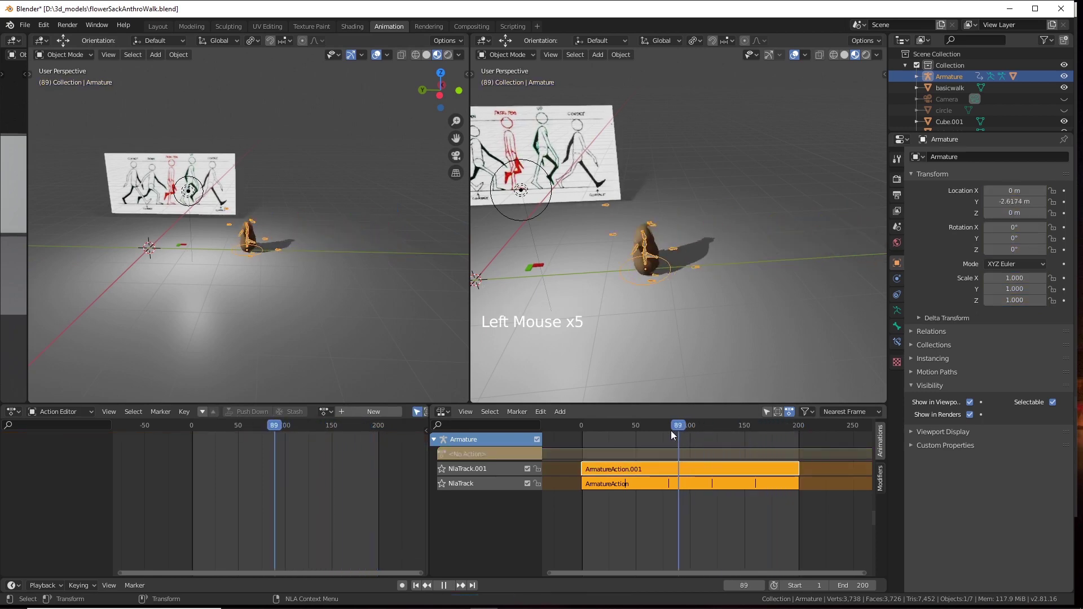
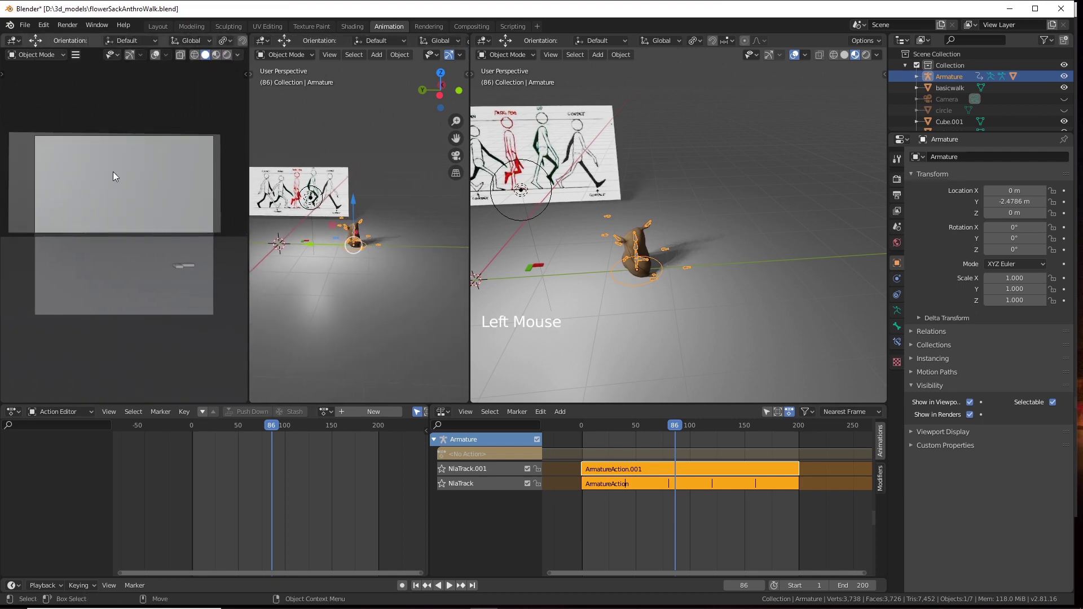
click(62, 57)
click(21, 44)
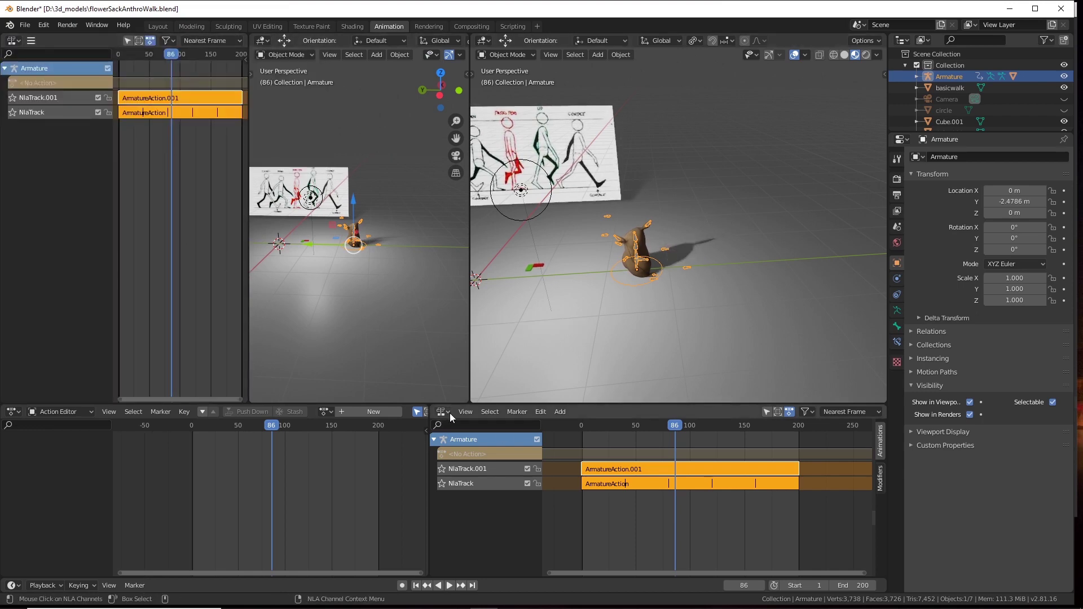
Switch the panel to the Graph Editor and tweak into ArmatureAction.001's curves.
click(452, 418)
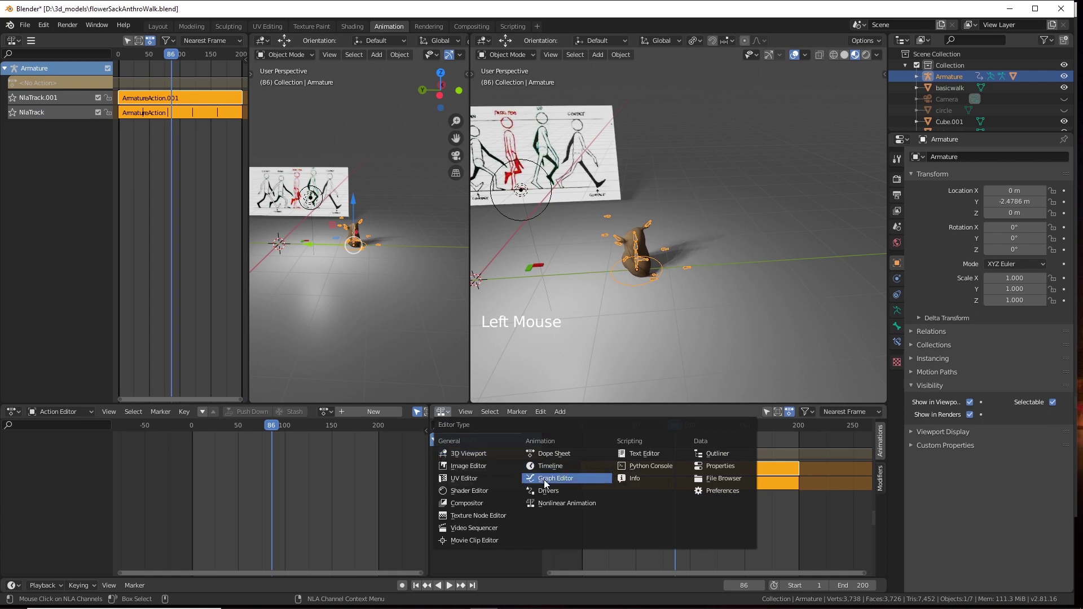
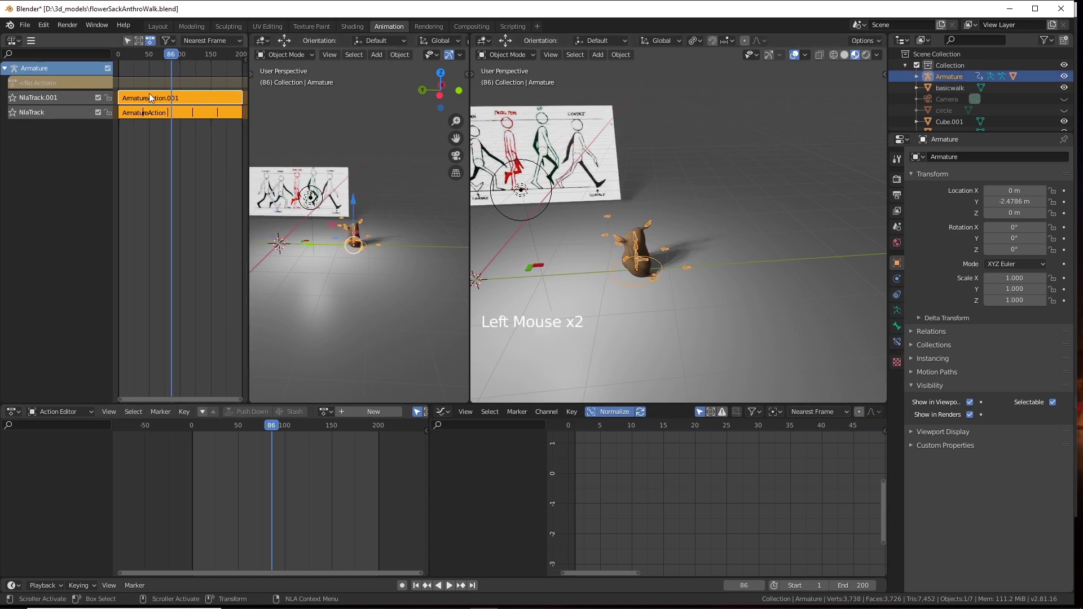
click(150, 101)
double_click(149, 102)
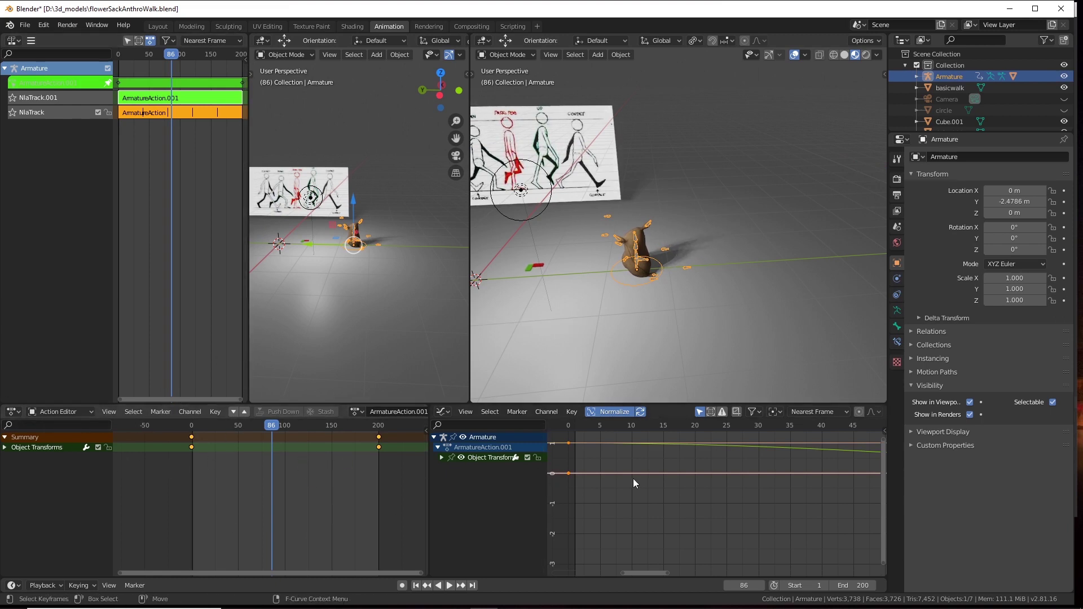
right_click(716, 488)
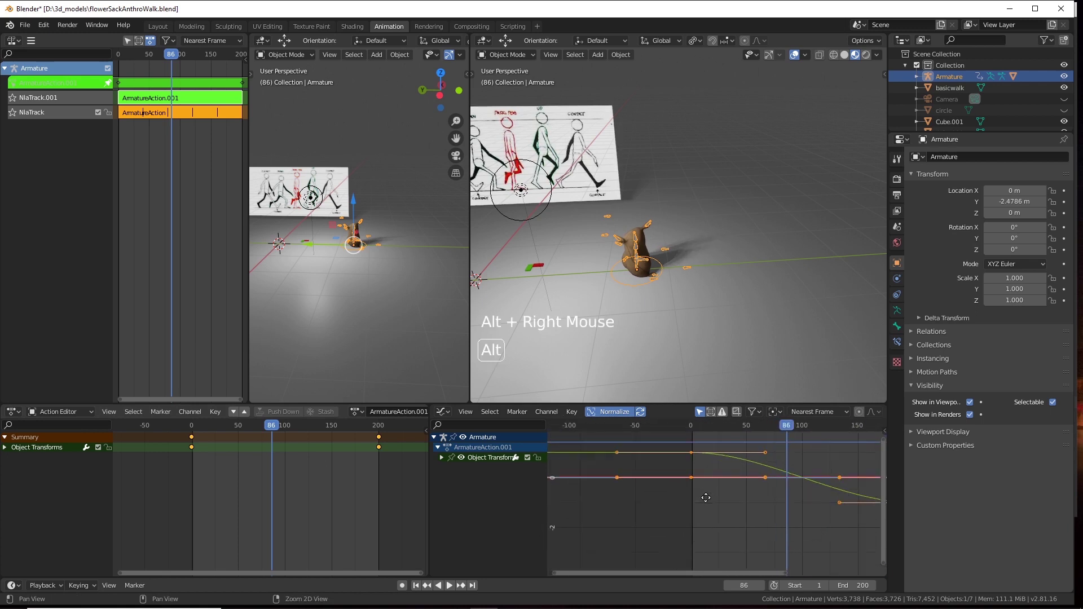
middle_click(726, 493)
scroll(up, 3)
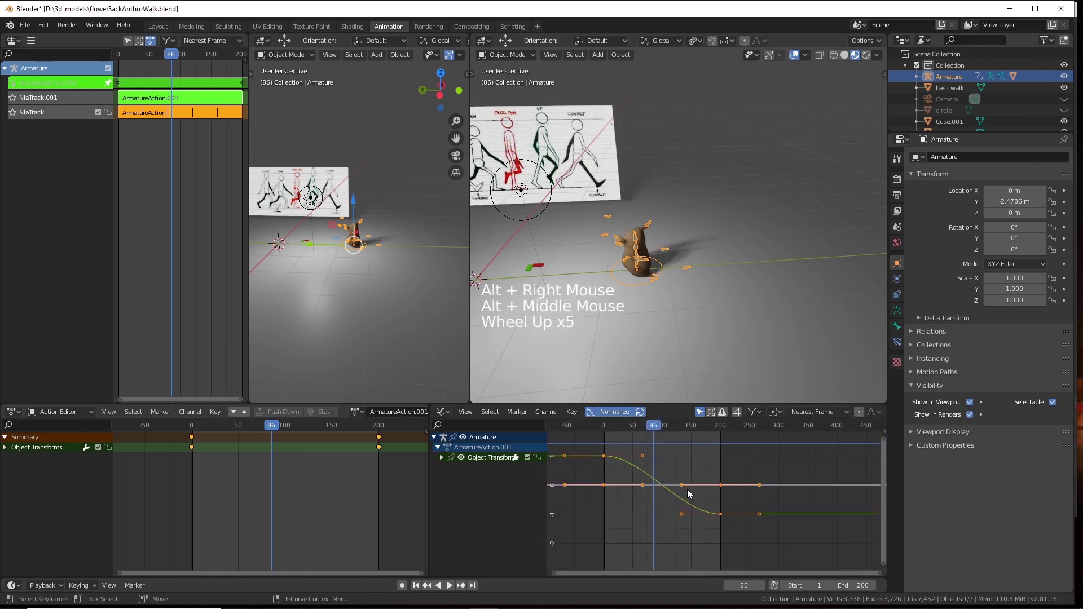
scroll(up, 3)
middle_click(703, 489)
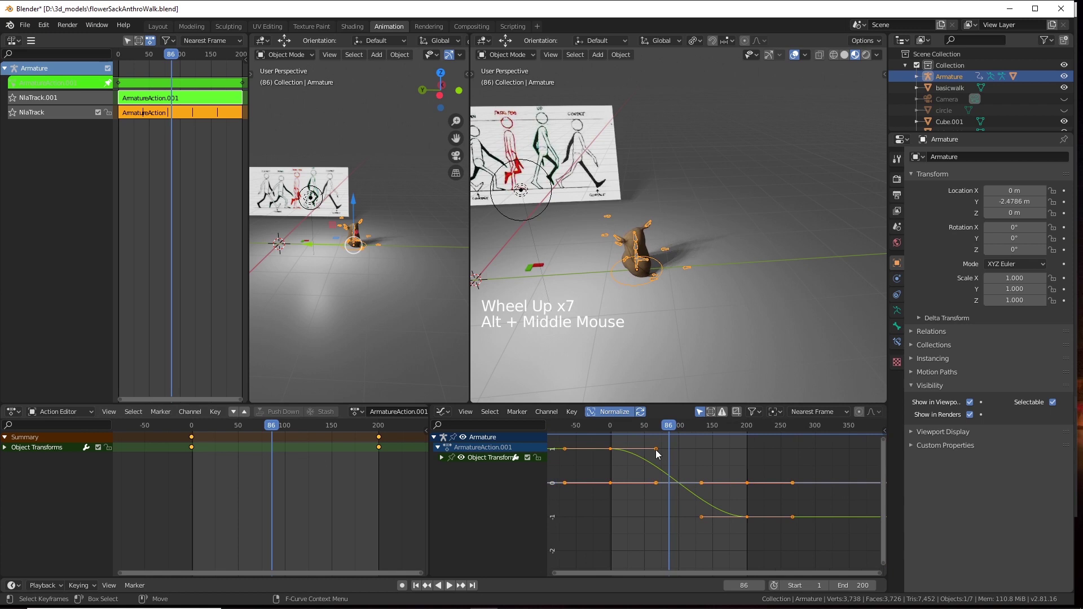
Select the Y location curve and its end keyframe, framing them closer while playing back.
click(658, 453)
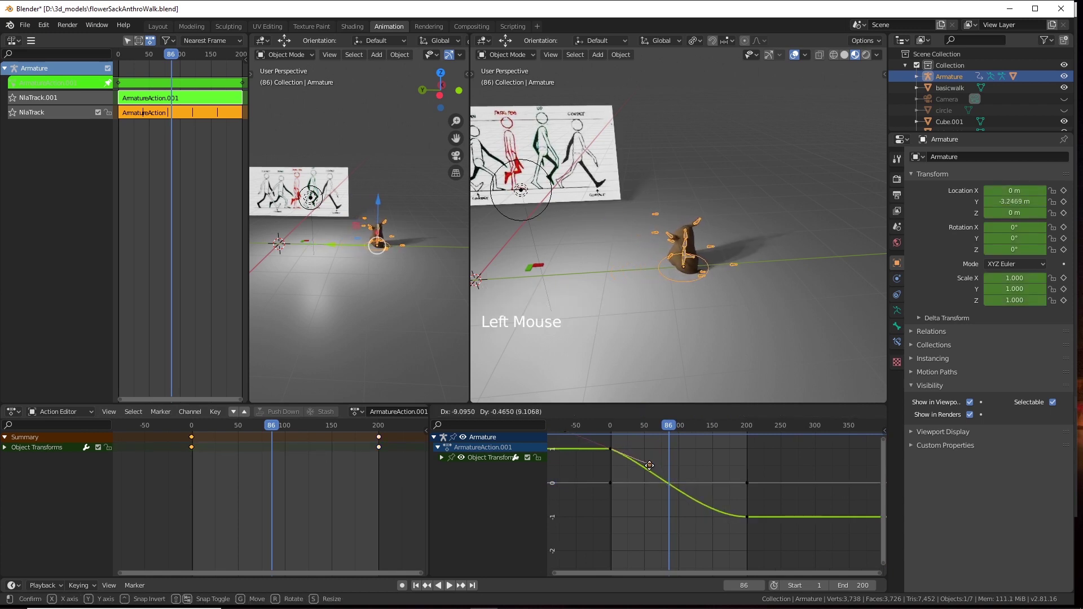
double_click(710, 524)
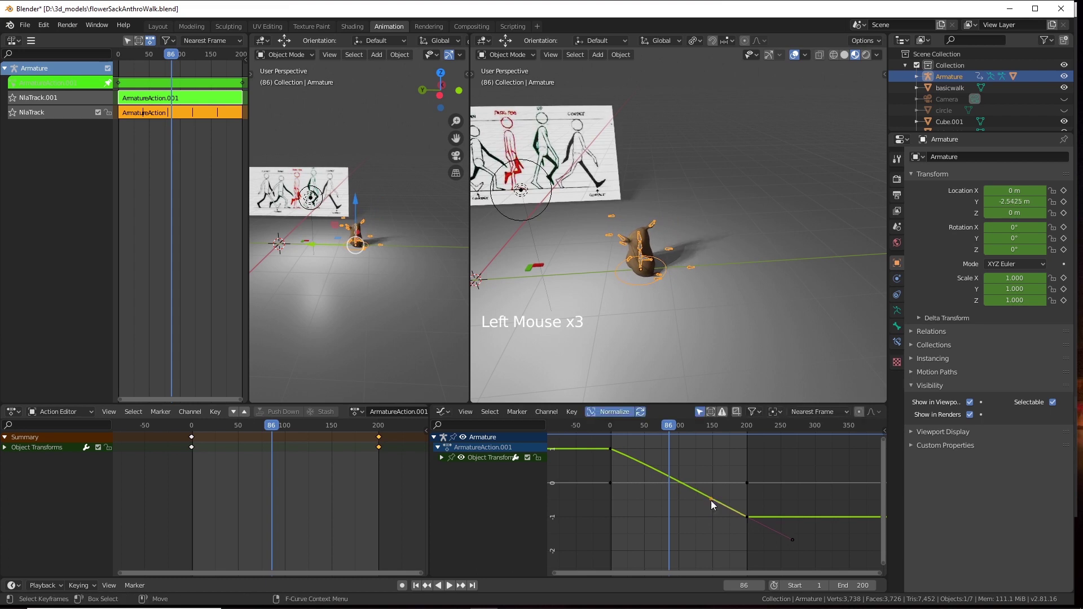
click(666, 429)
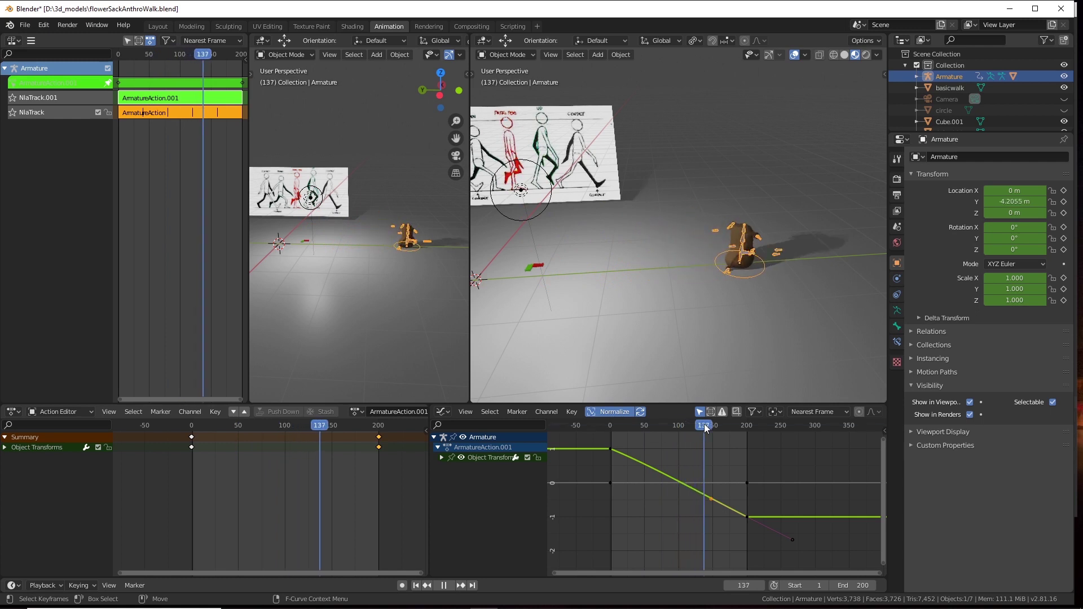
click(752, 518)
click(742, 520)
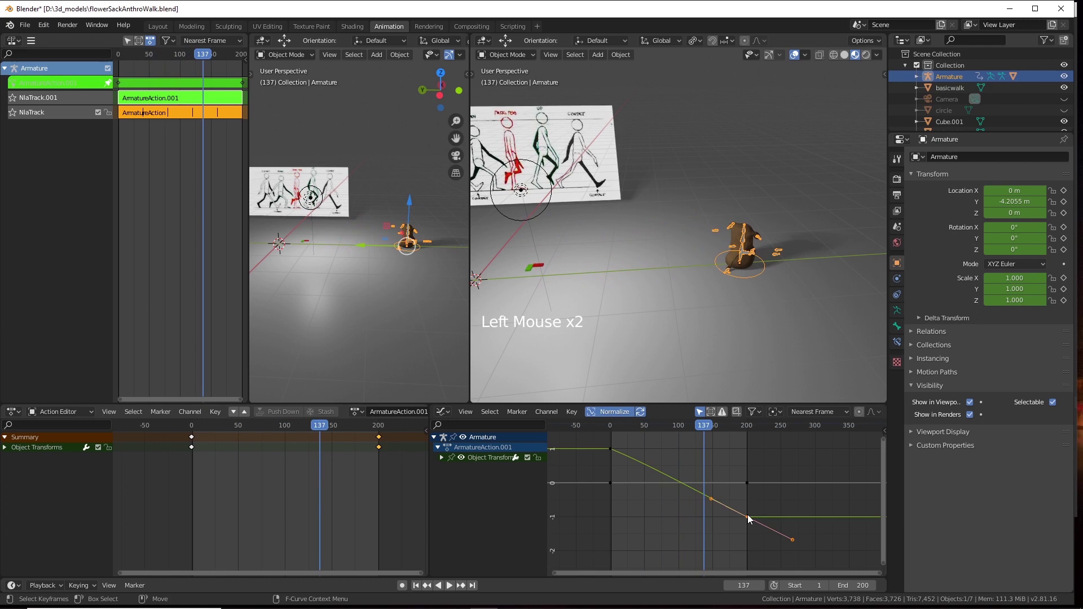
middle_click(751, 517)
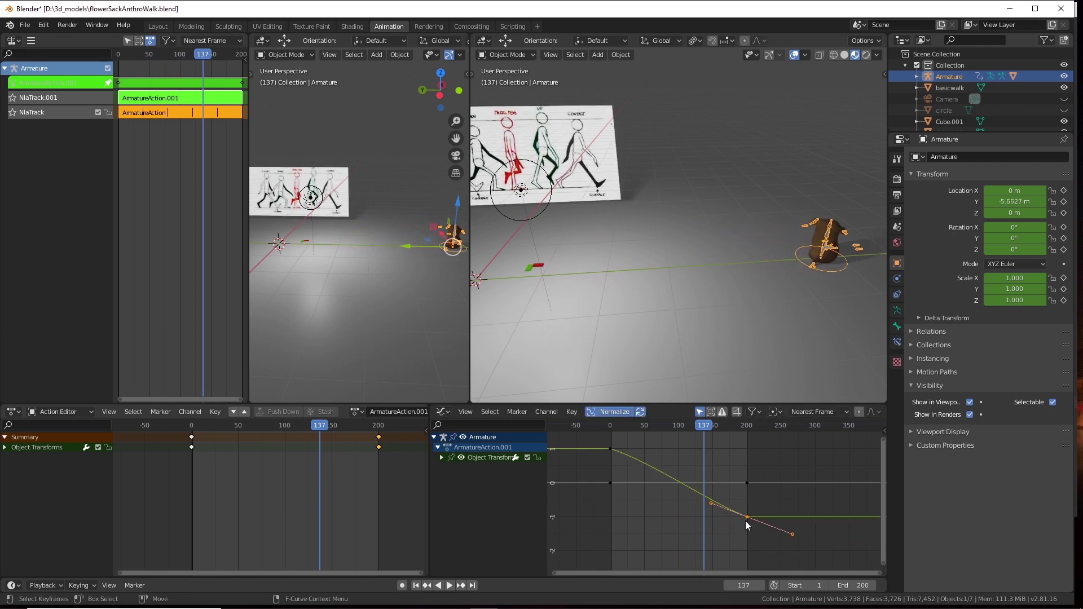
middle_click(749, 518)
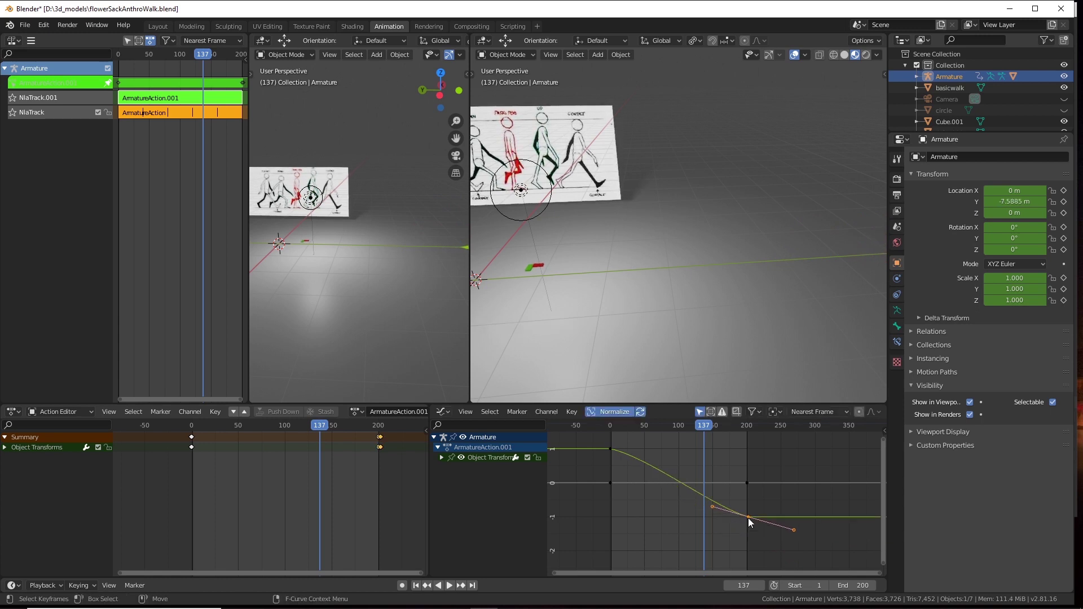
scroll(up, 3)
middle_click(764, 511)
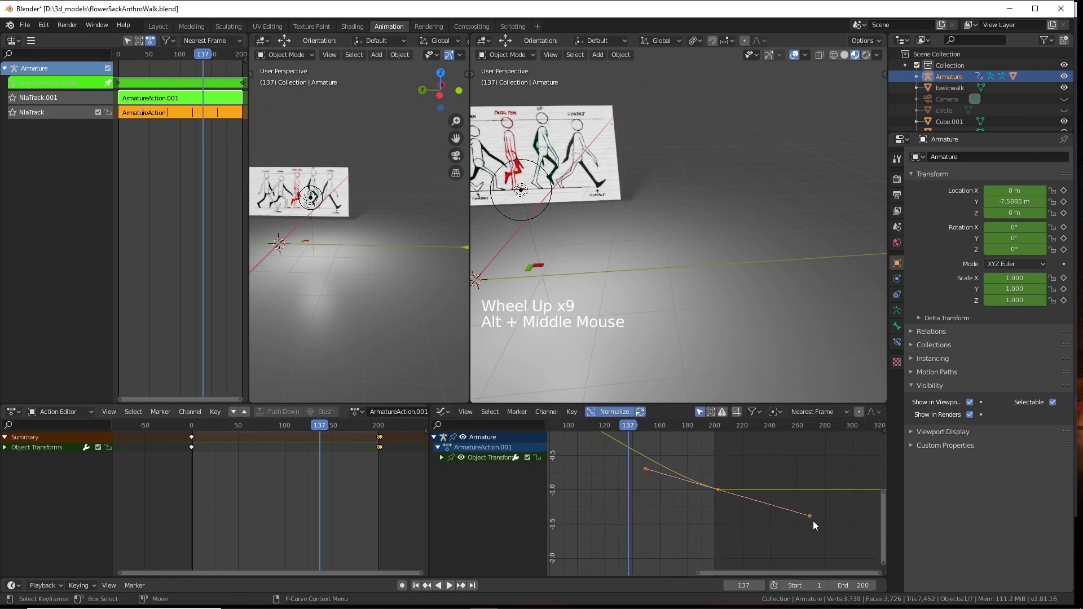
scroll(down, 3)
middle_click(816, 307)
Inspect the end keyframe's handle, then deselect and frame all F-curves in view.
click(652, 471)
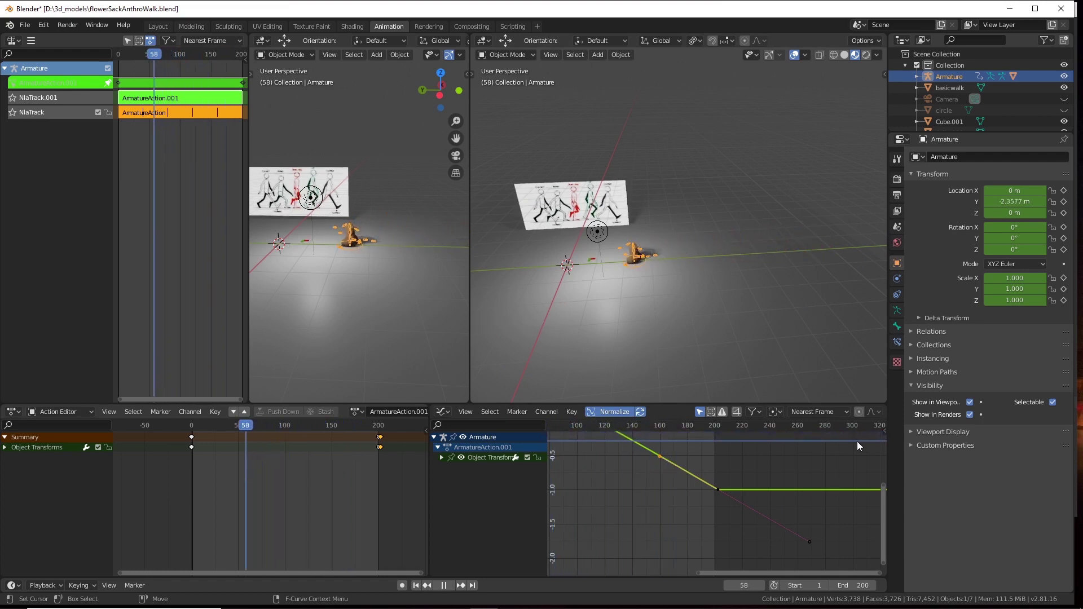
click(735, 468)
middle_click(715, 479)
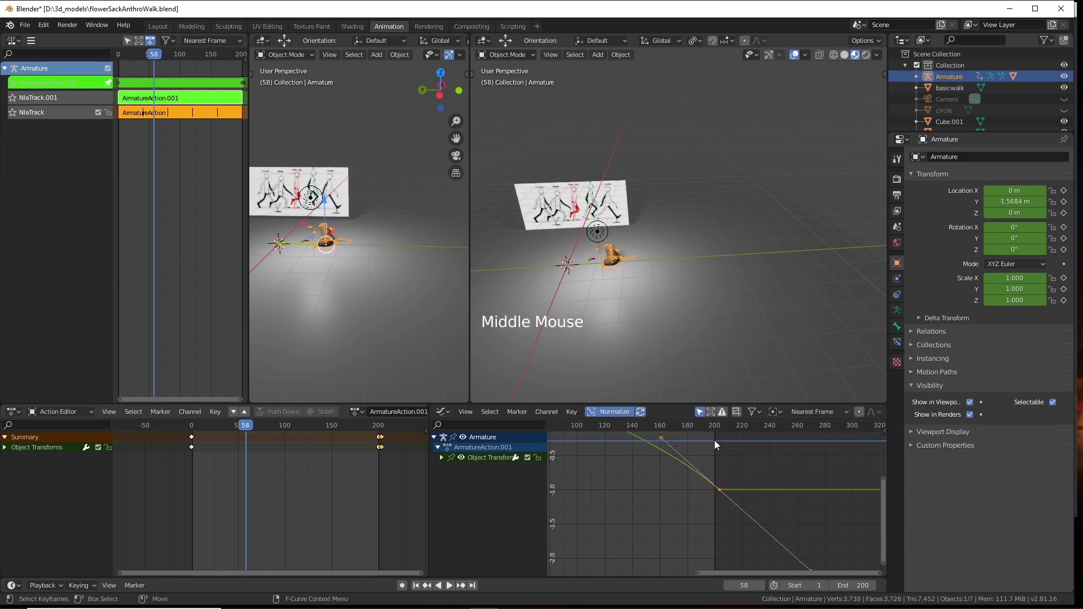
middle_click(703, 461)
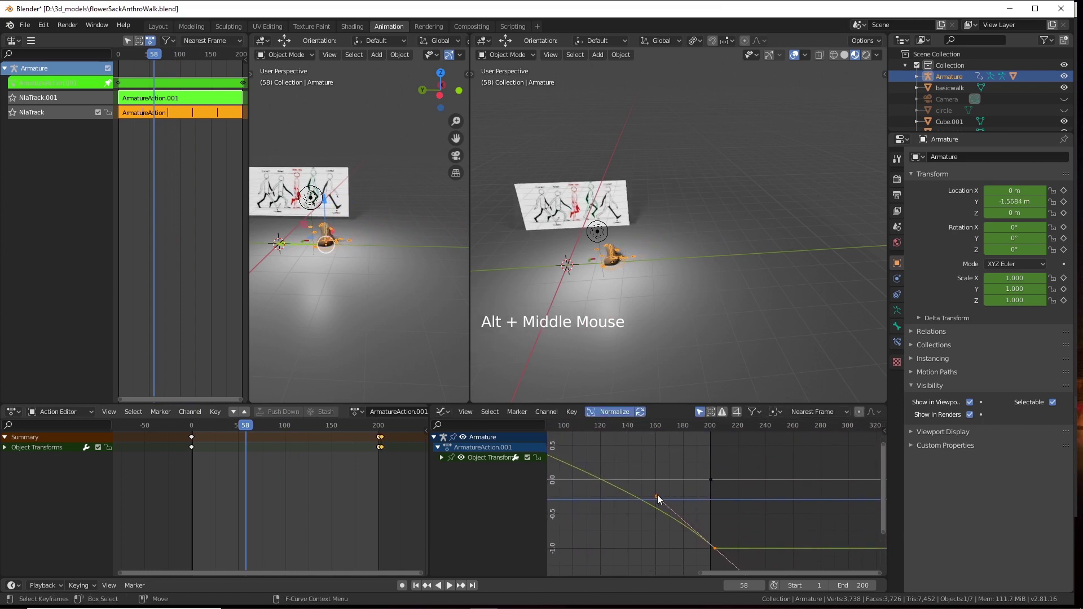
click(659, 497)
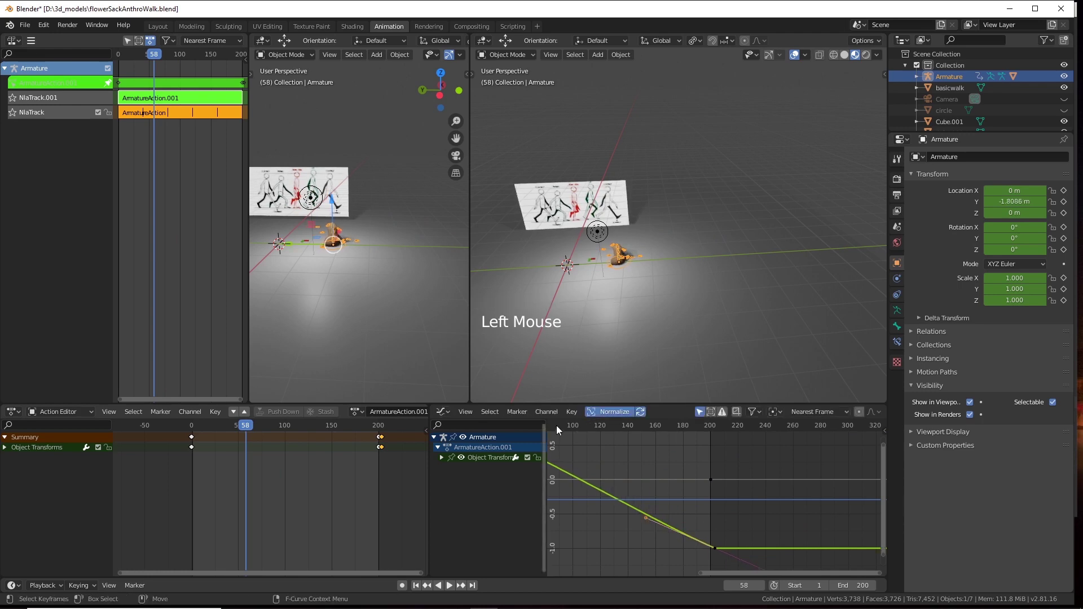
click(566, 429)
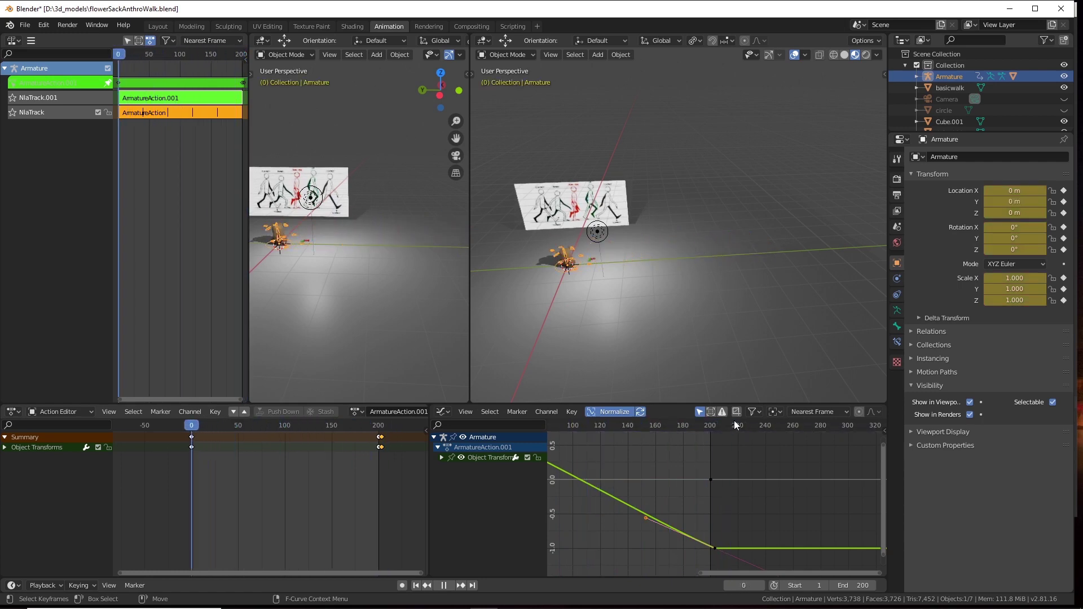
click(690, 330)
middle_click(686, 318)
scroll(up, 3)
click(761, 295)
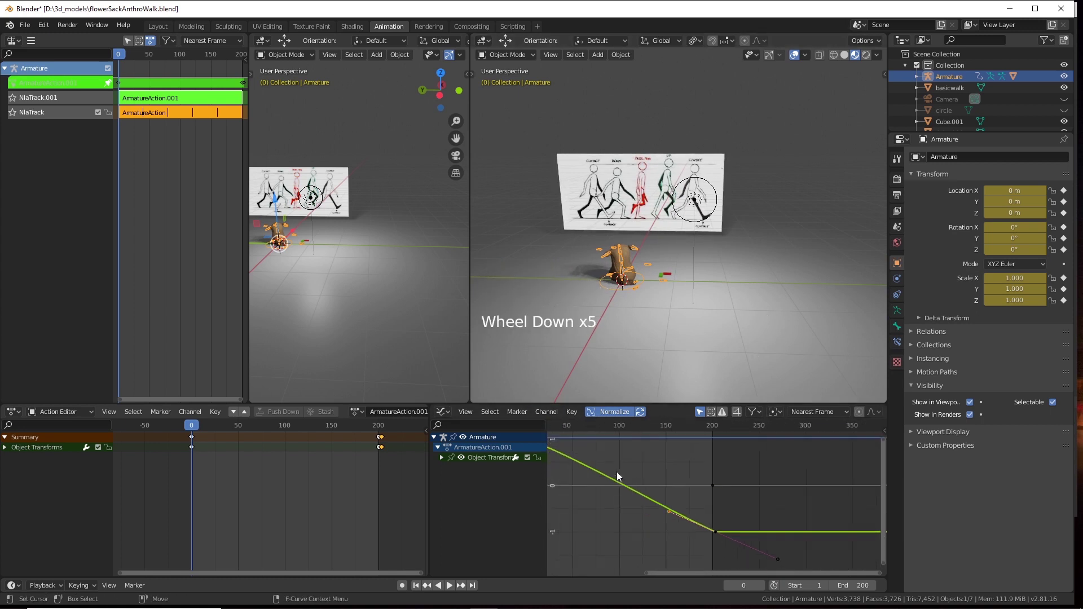
scroll(down, 3)
middle_click(632, 471)
Expand Object Transforms and delete the X Location curve channel.
click(584, 459)
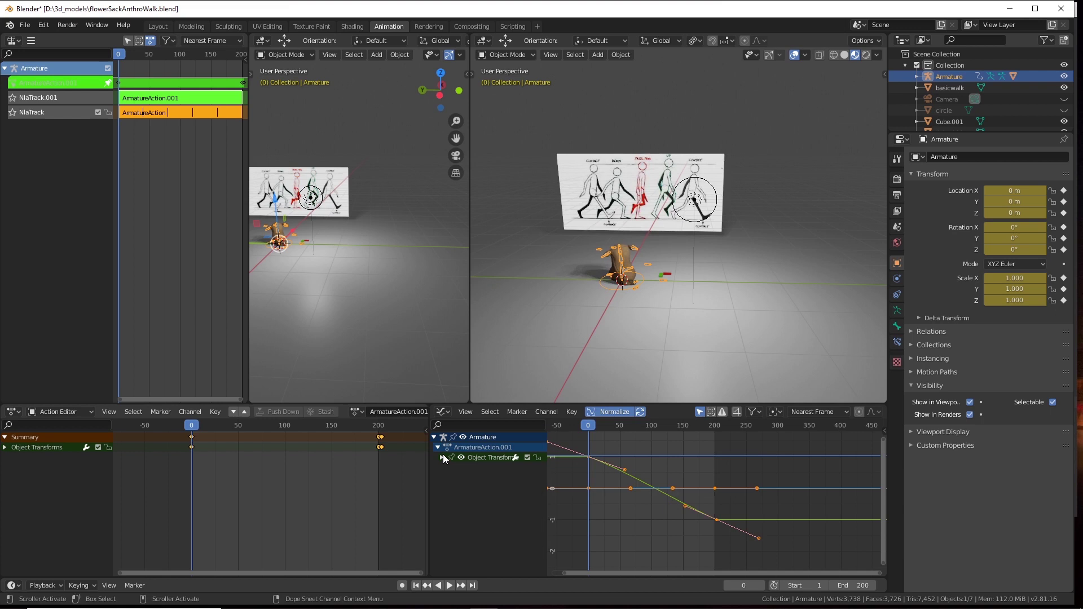
click(446, 459)
click(474, 494)
right_click(474, 493)
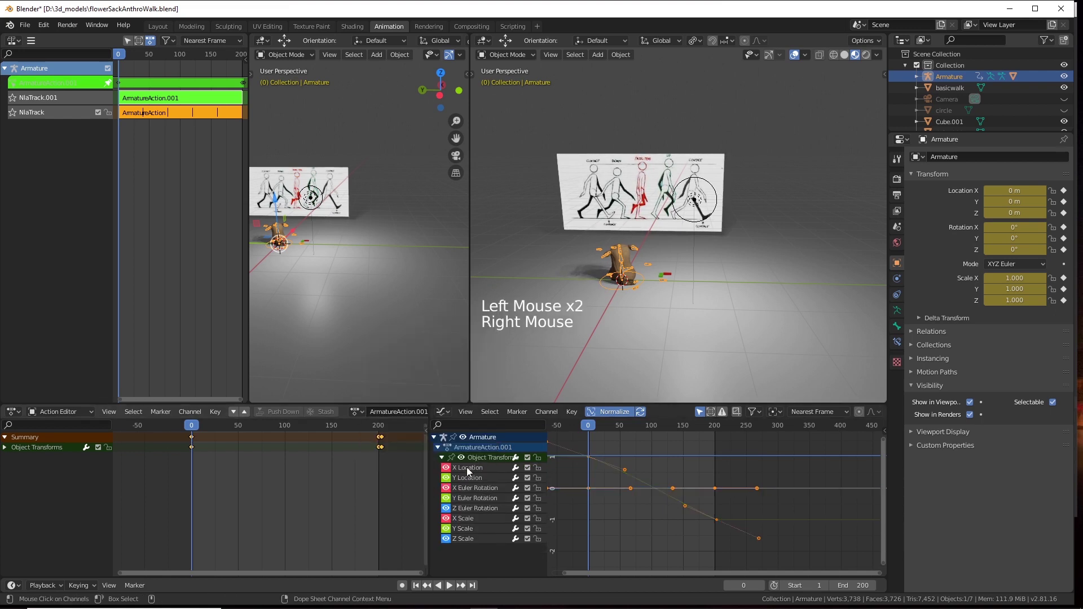
click(469, 471)
right_click(470, 470)
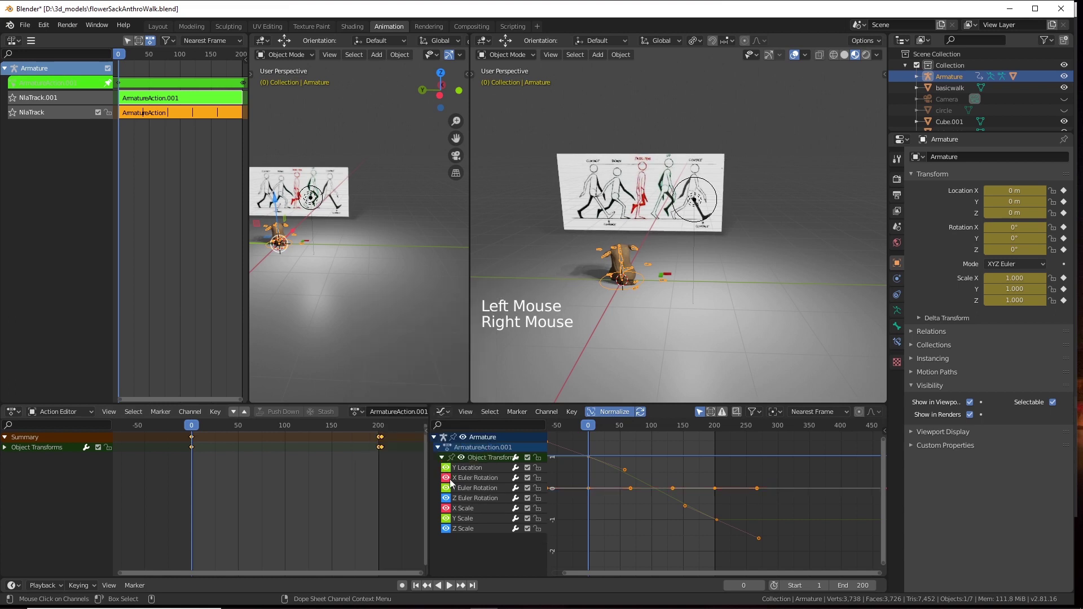
Delete the rotation and scale channels, leaving only Y Location.
click(469, 481)
click(466, 492)
double_click(465, 503)
double_click(466, 531)
right_click(465, 530)
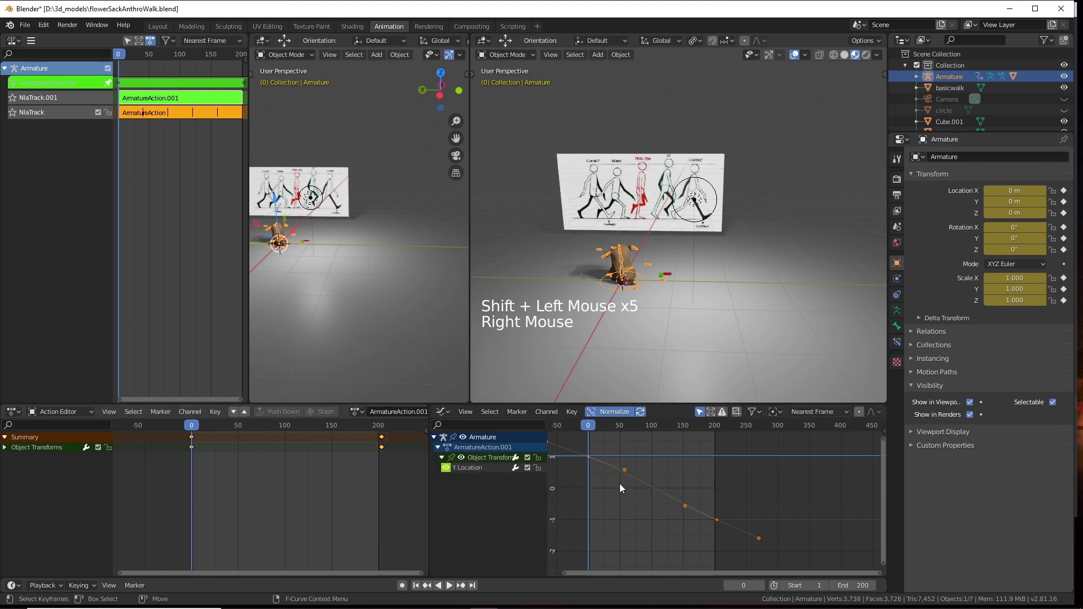
Shift the Y Location keyframes upward so the walk starts at Y 3.7954 m.
click(589, 456)
middle_click(746, 493)
middle_click(737, 553)
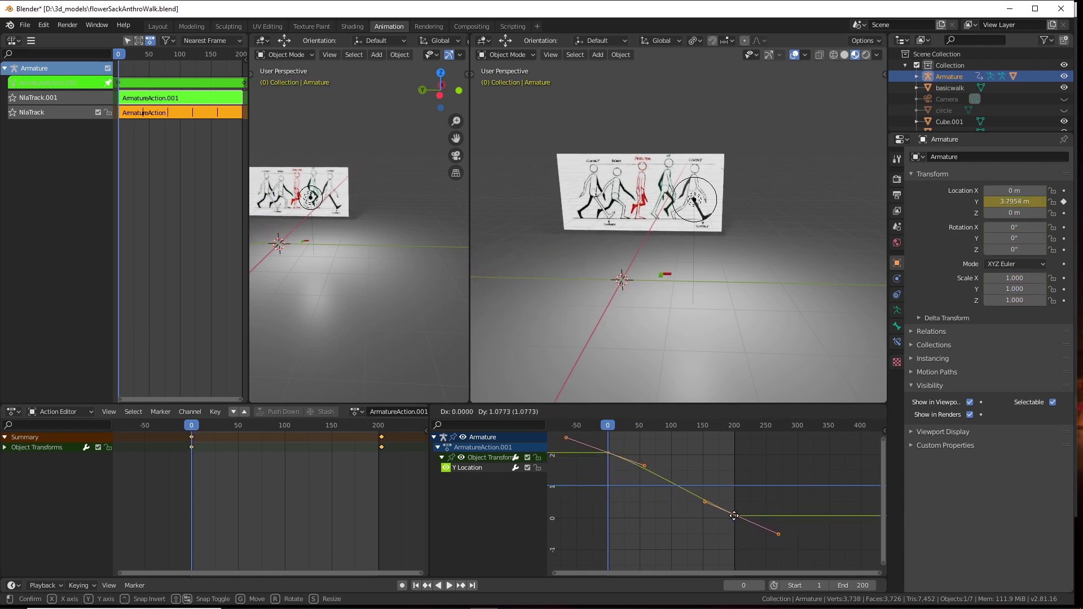
click(622, 426)
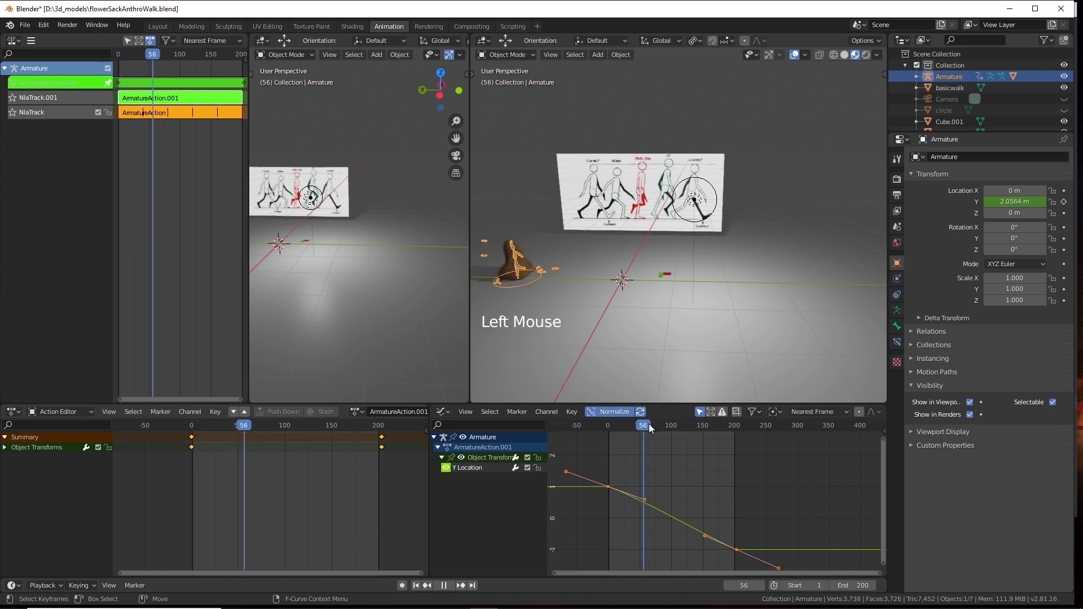
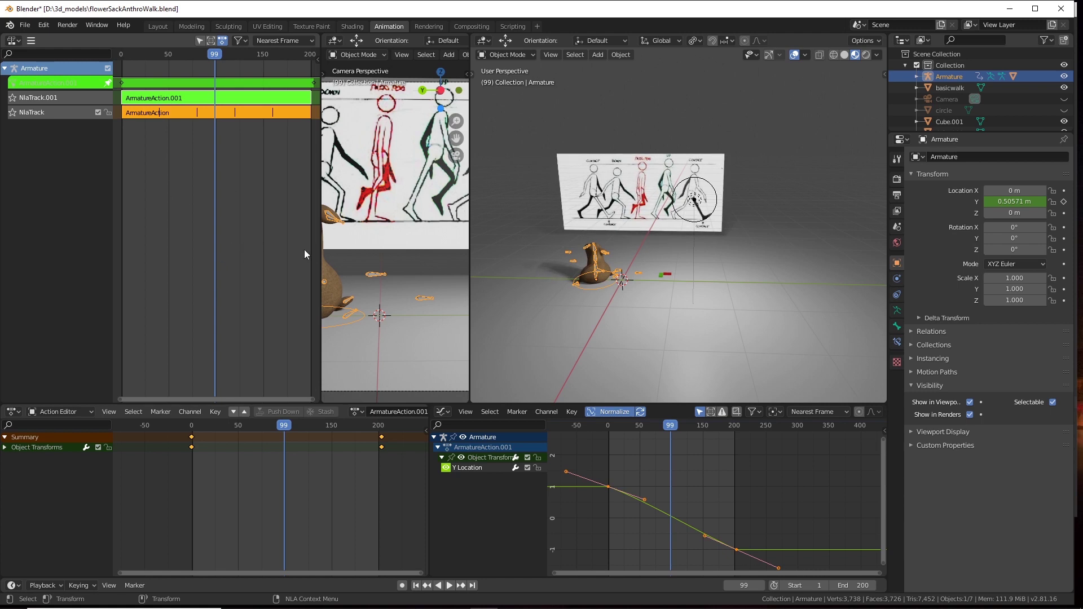
Scrub the timeline through frames 0 to 92 to step through the walk.
click(649, 503)
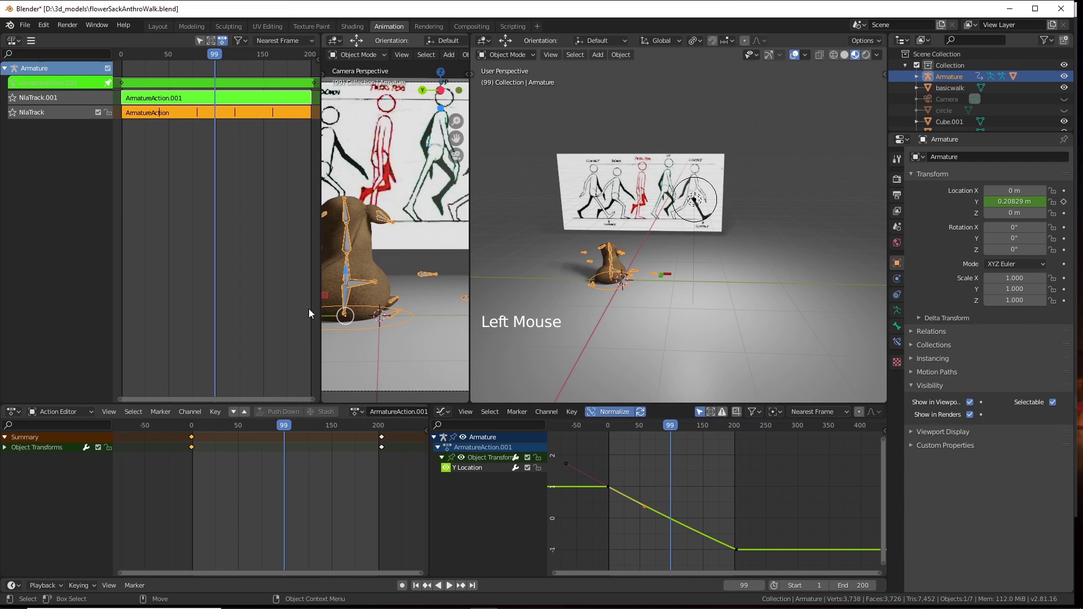
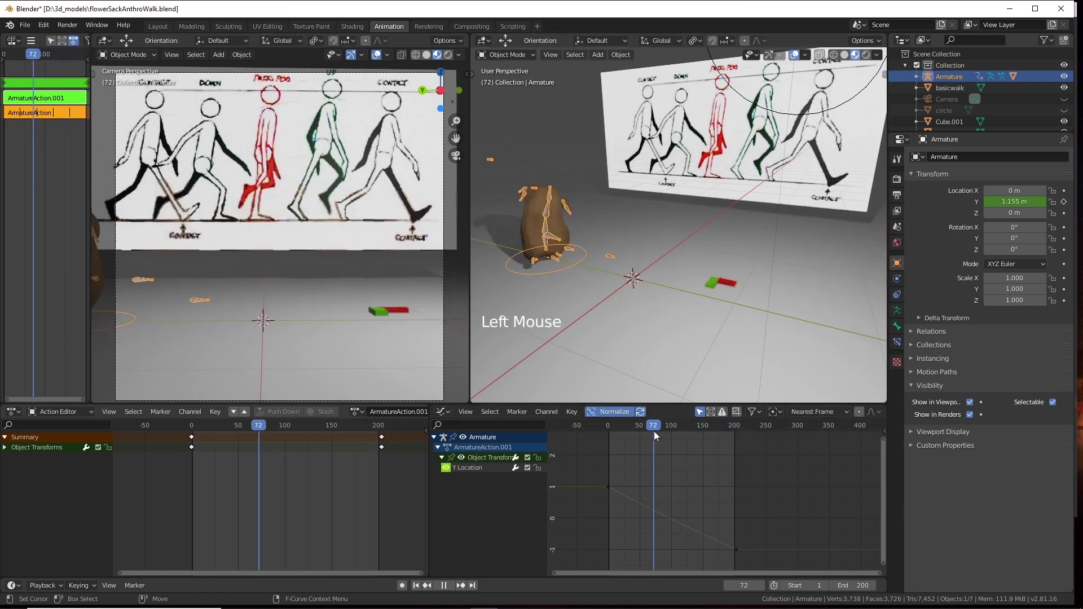
click(525, 299)
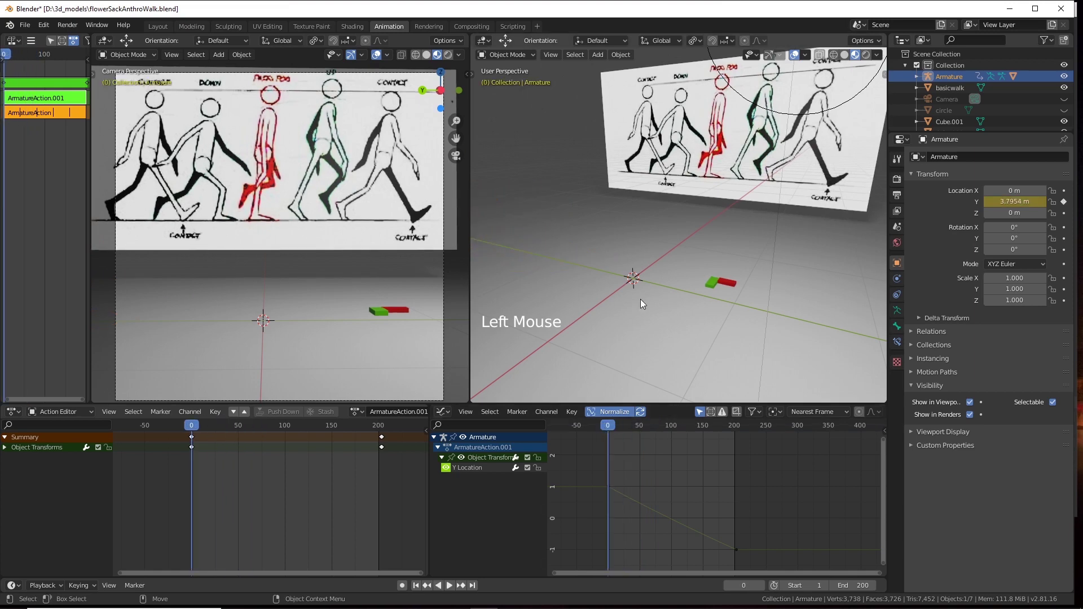
click(644, 302)
scroll(down, 3)
click(637, 324)
scroll(down, 3)
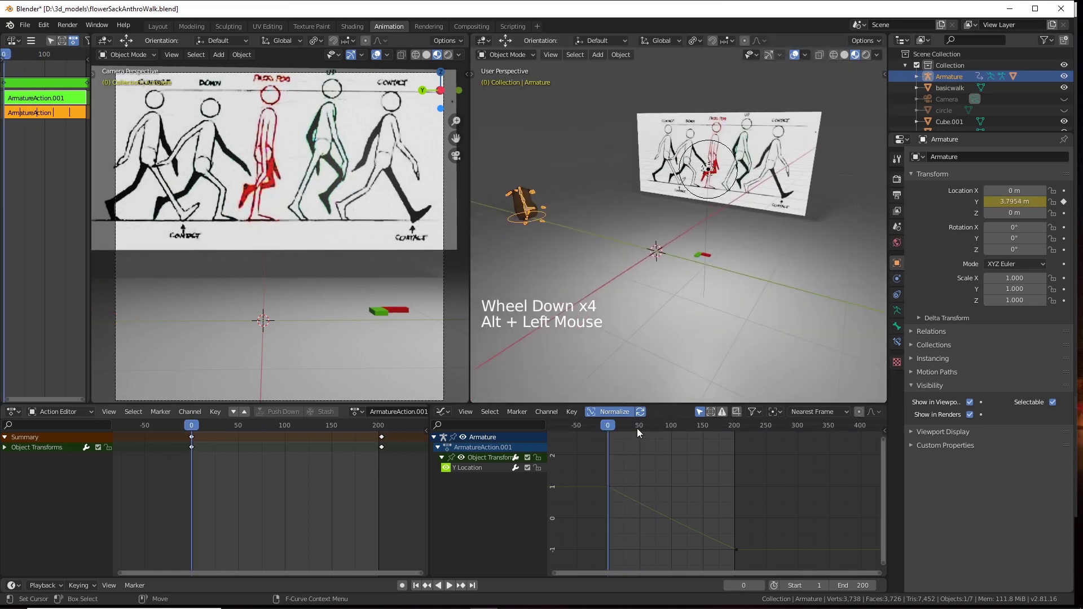
click(615, 429)
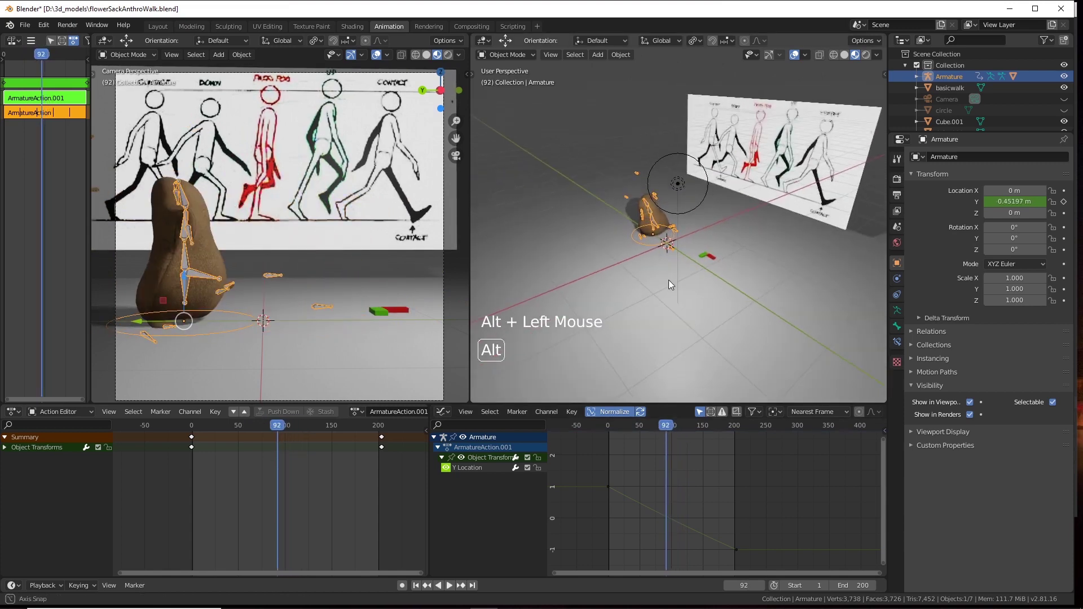
click(706, 283)
scroll(up, 3)
Leave camera view in the left viewport and orbit in close onto the sack.
middle_click(652, 306)
click(693, 296)
middle_click(699, 294)
click(696, 301)
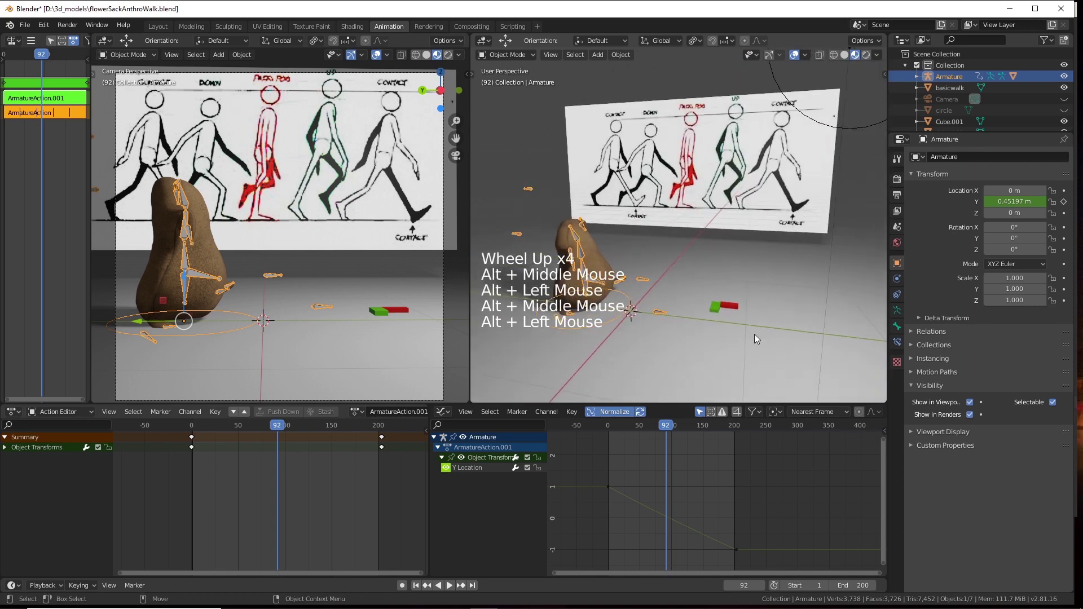
double_click(373, 275)
middle_click(356, 281)
scroll(up, 3)
scroll(up, 3)
middle_click(391, 282)
Hide the Armature in the Outliner and return the timeline to frame 0.
click(388, 258)
scroll(down, 3)
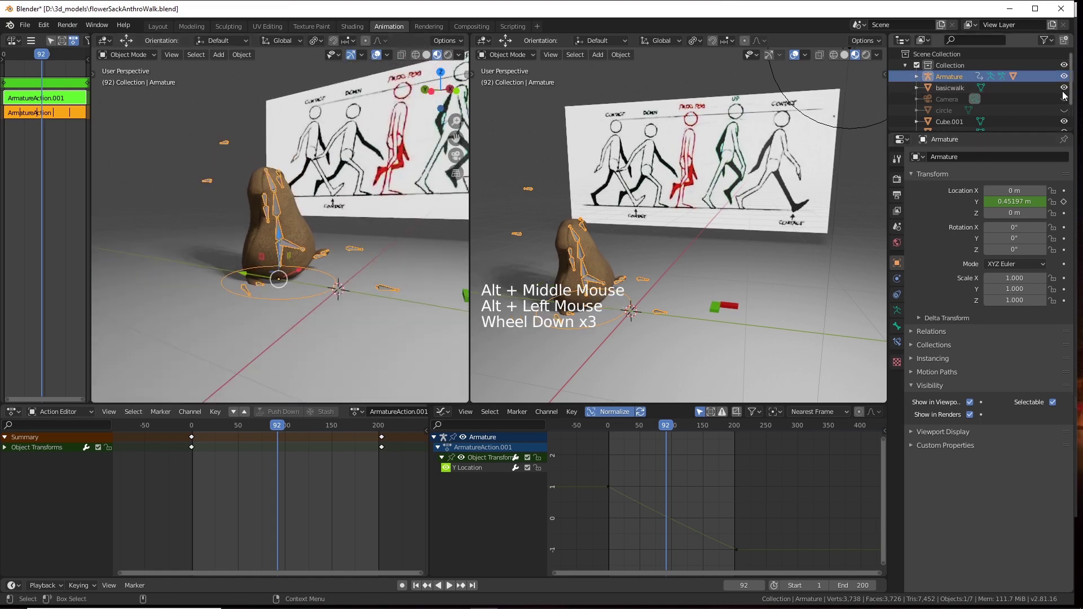
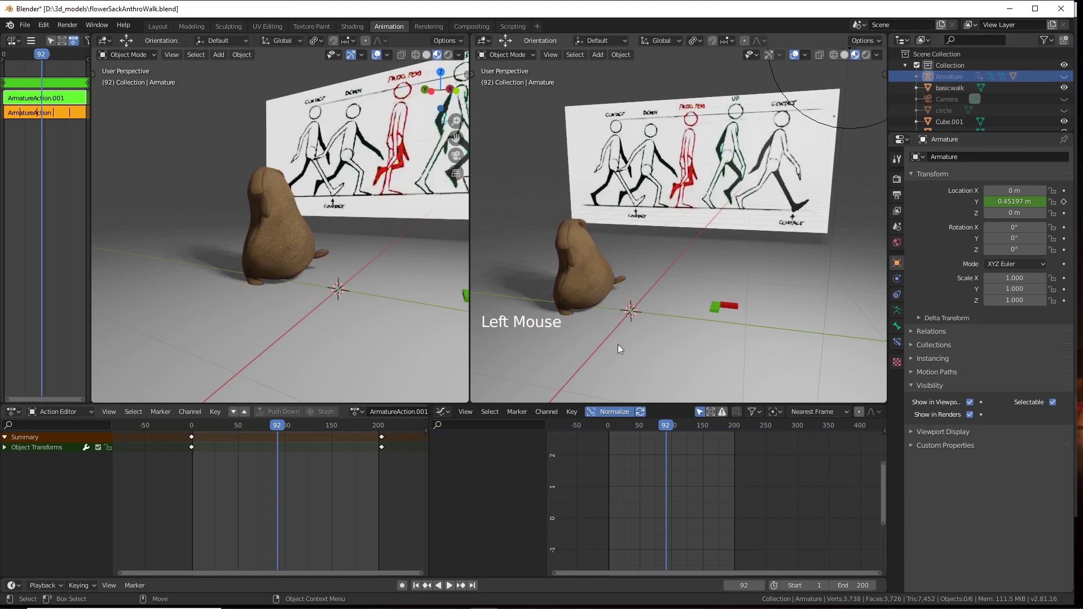
click(662, 428)
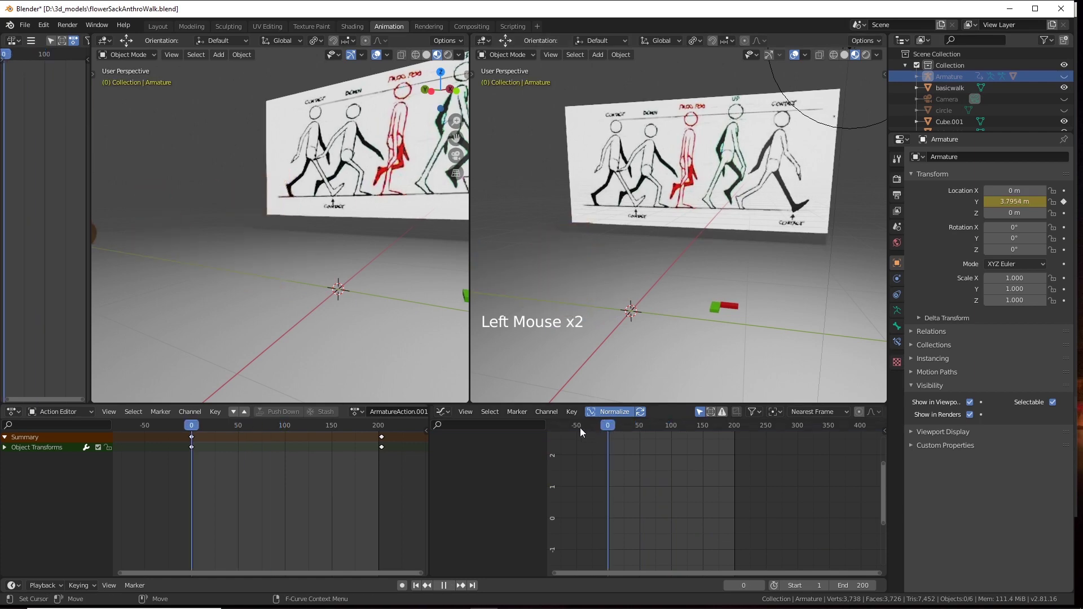
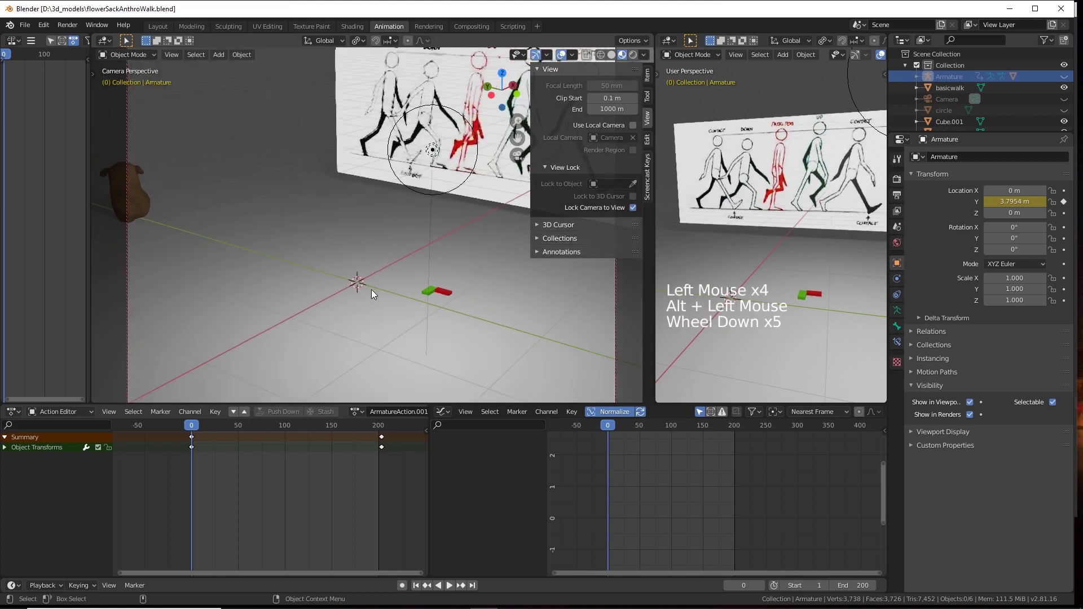
Save the walk file and play the animation back from the start.
key(l)
key(a)
key(w)
key(a)
key(w)
key(a)
key(a)
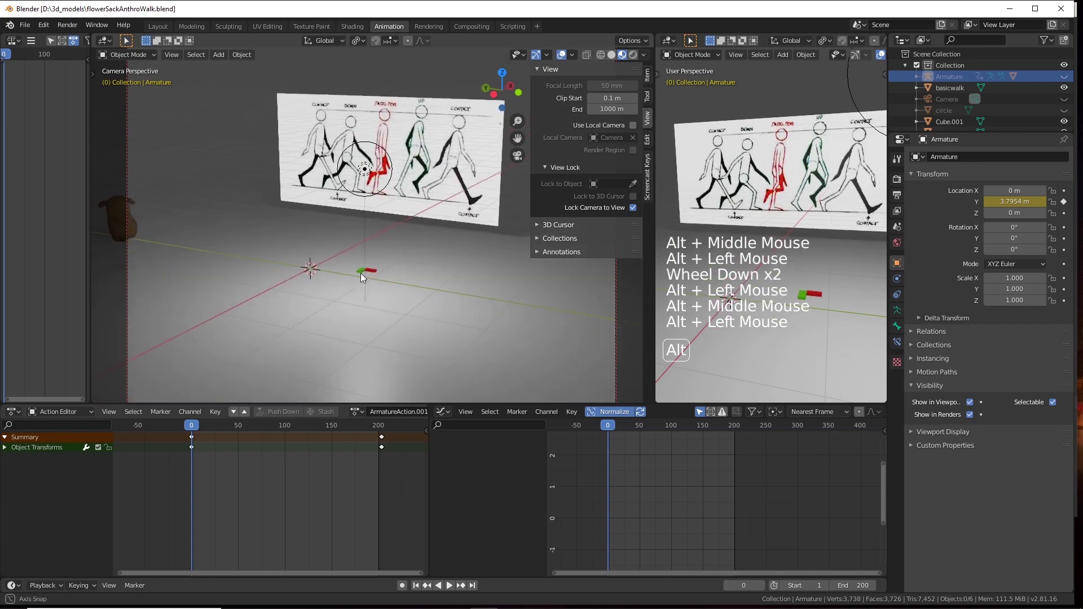